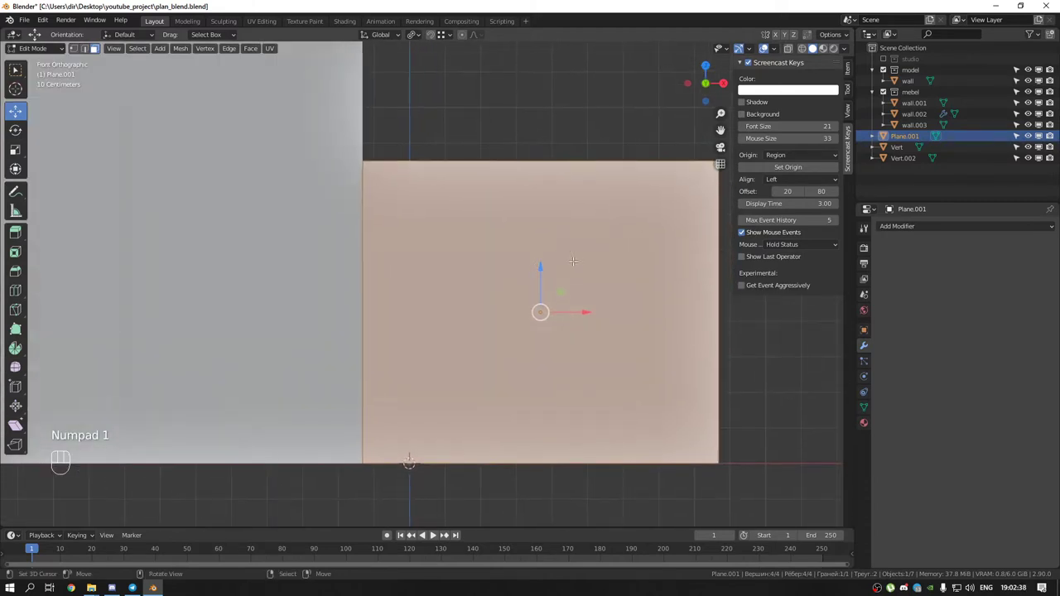
Inset the plane's face, check its transform values and apply the scale
{"action": "key", "text": "i"}
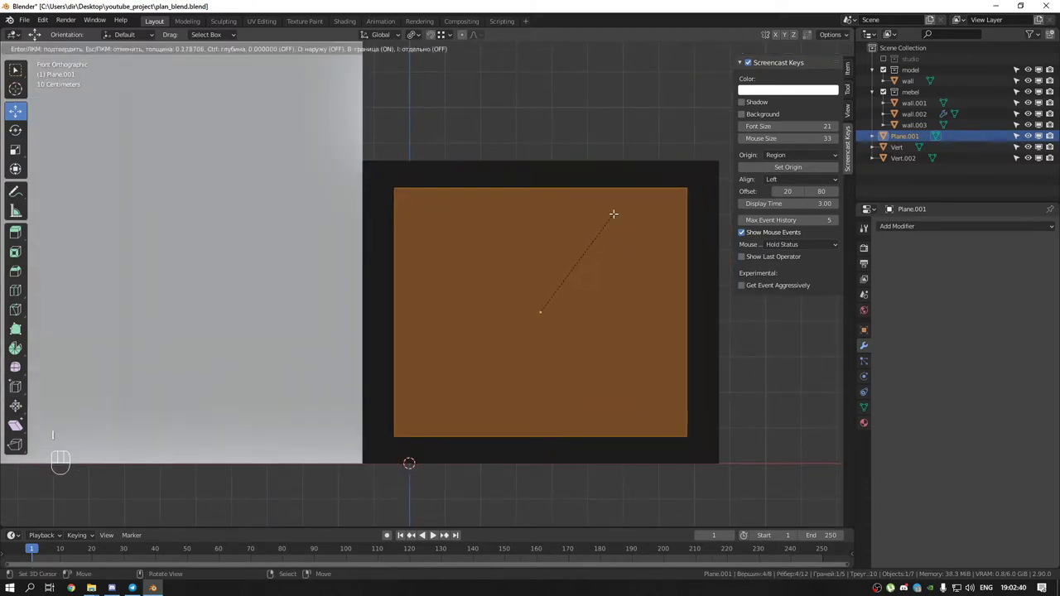
{"action": "key", "text": "Tab"}
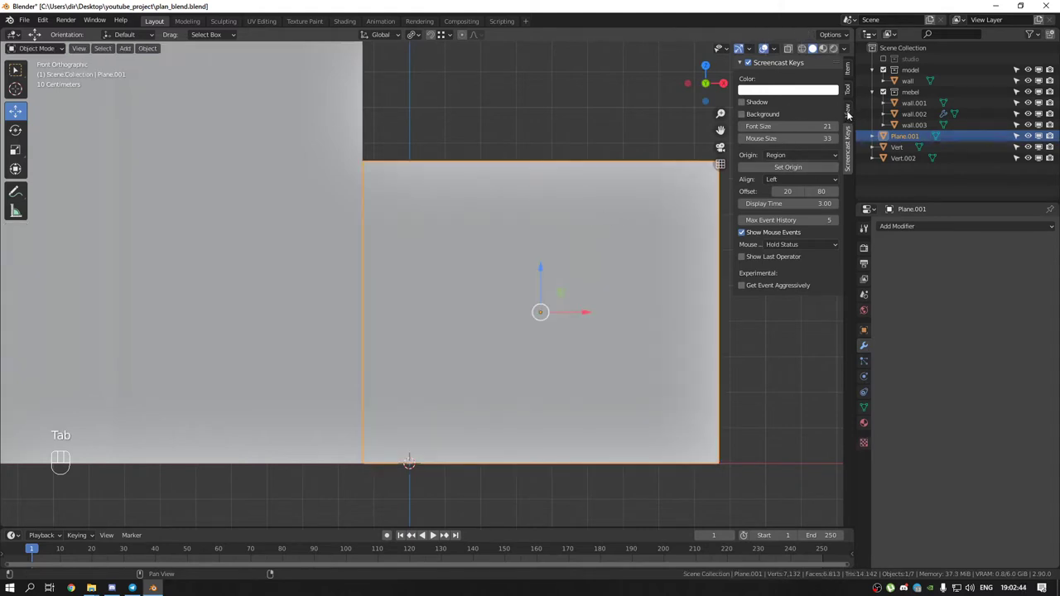
{"action": "left_click", "coordinate": [852, 69]}
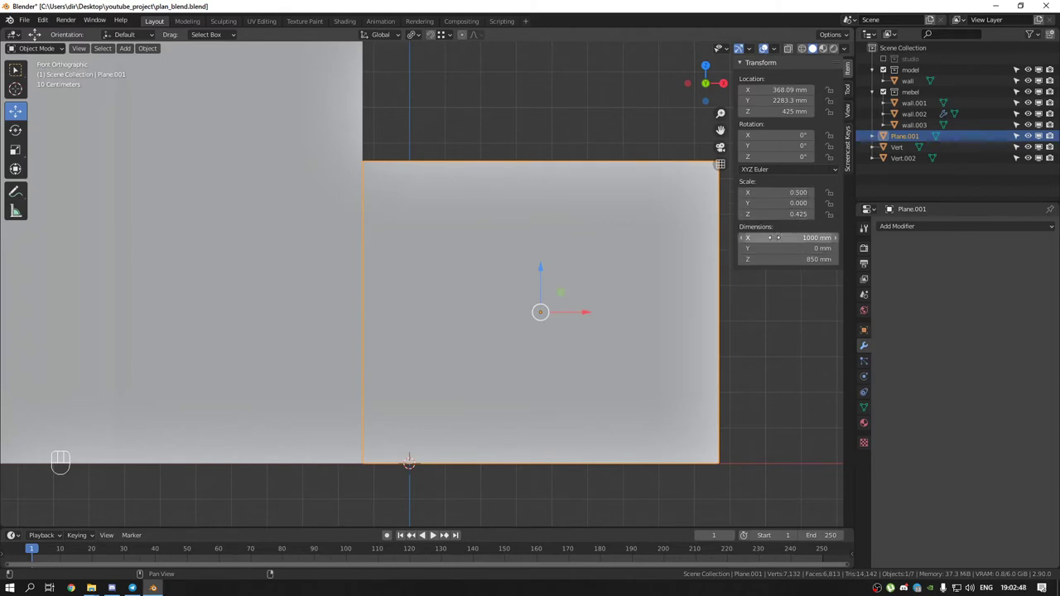
{"action": "key", "text": "ctrl+a"}
{"action": "key", "text": "Tab"}
Inset again to form a border and delete the inner and bottom faces, leaving an open frame
{"action": "key", "text": "i"}
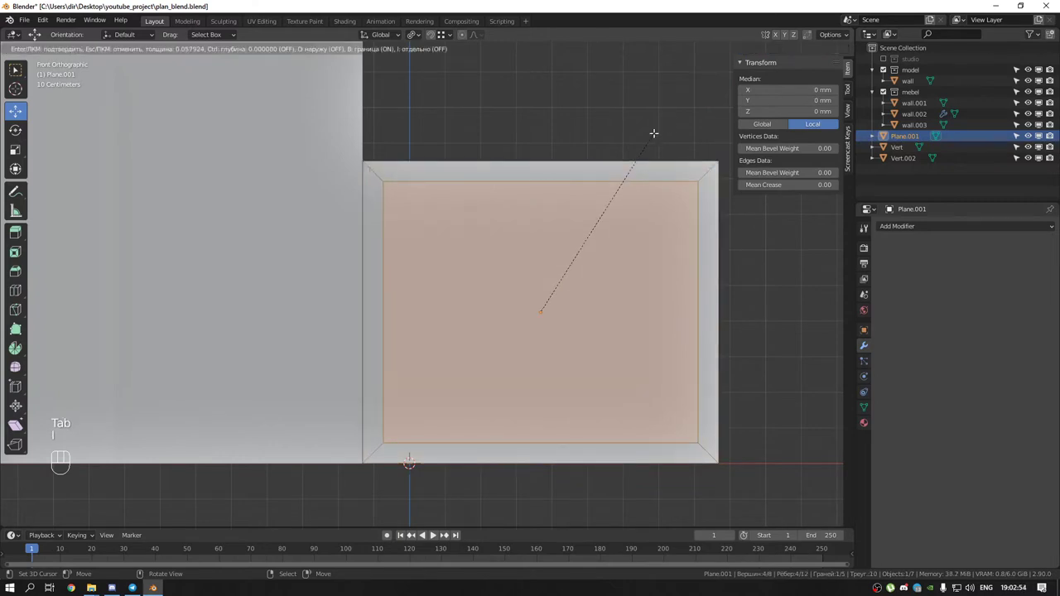
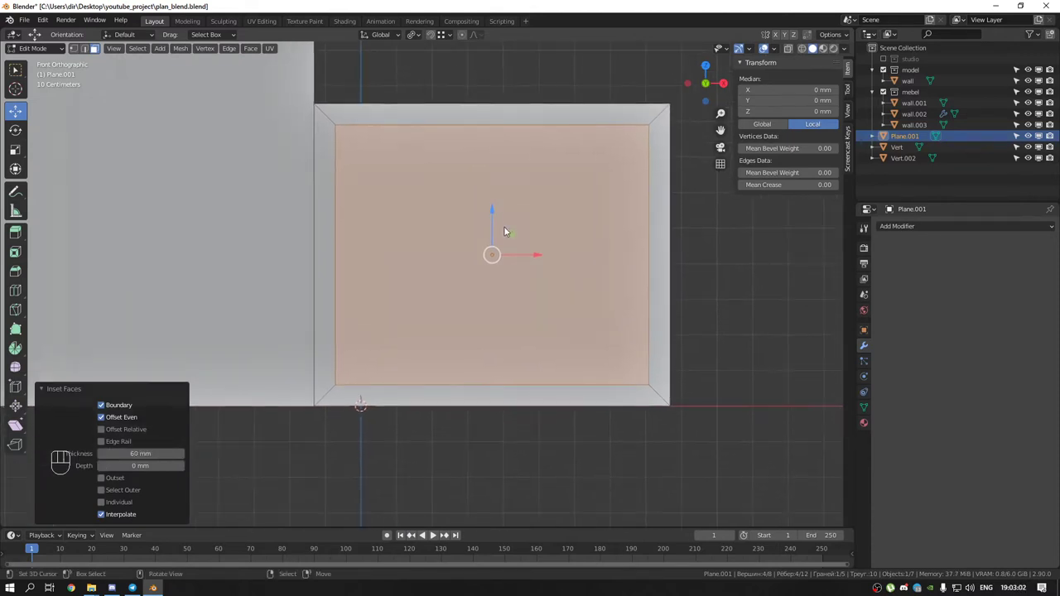
{"action": "right_click", "coordinate": [416, 412]}
{"action": "right_click", "coordinate": [465, 256]}
{"action": "key", "text": "Delete"}
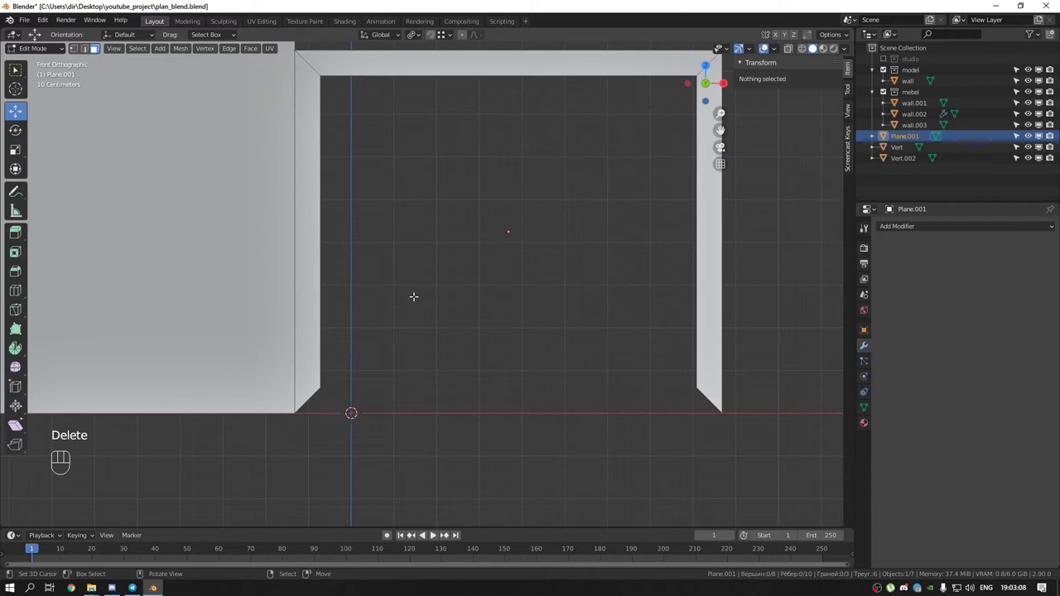
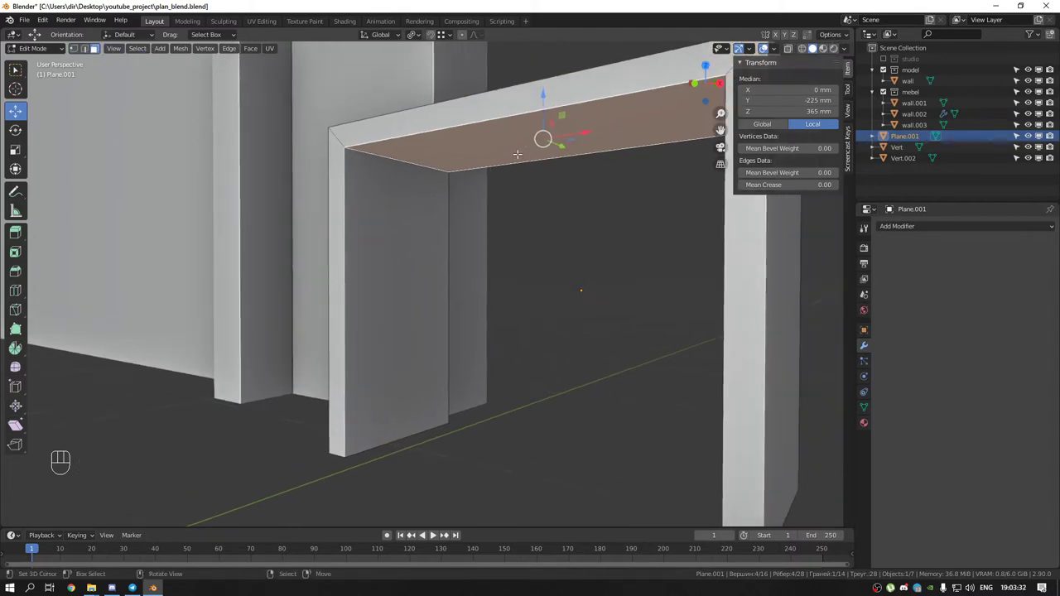
Move the frame's top inner face upward along Z to begin the front panel
{"action": "key", "text": "shift+d"}
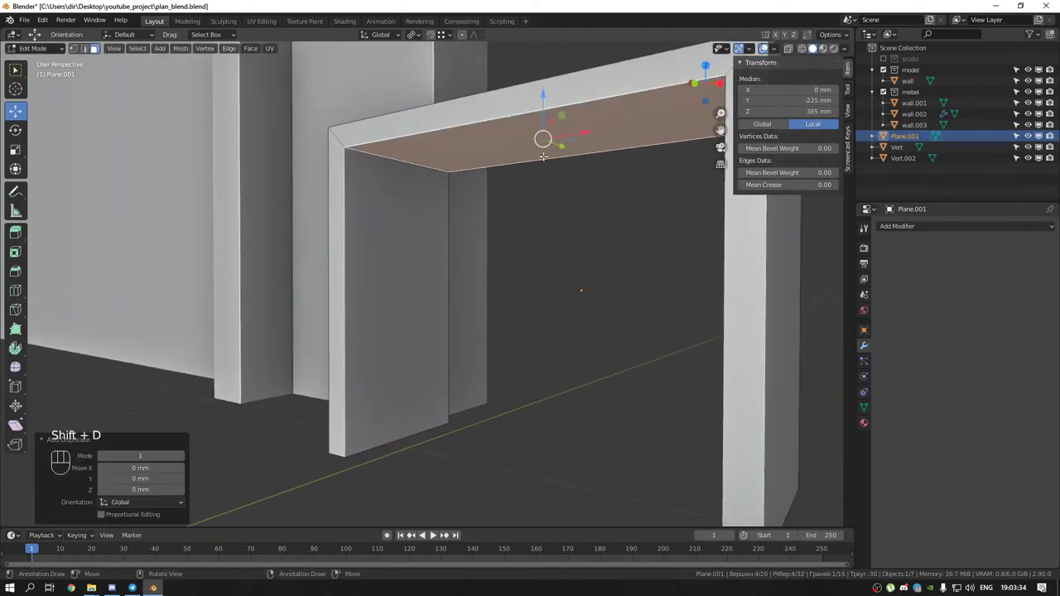
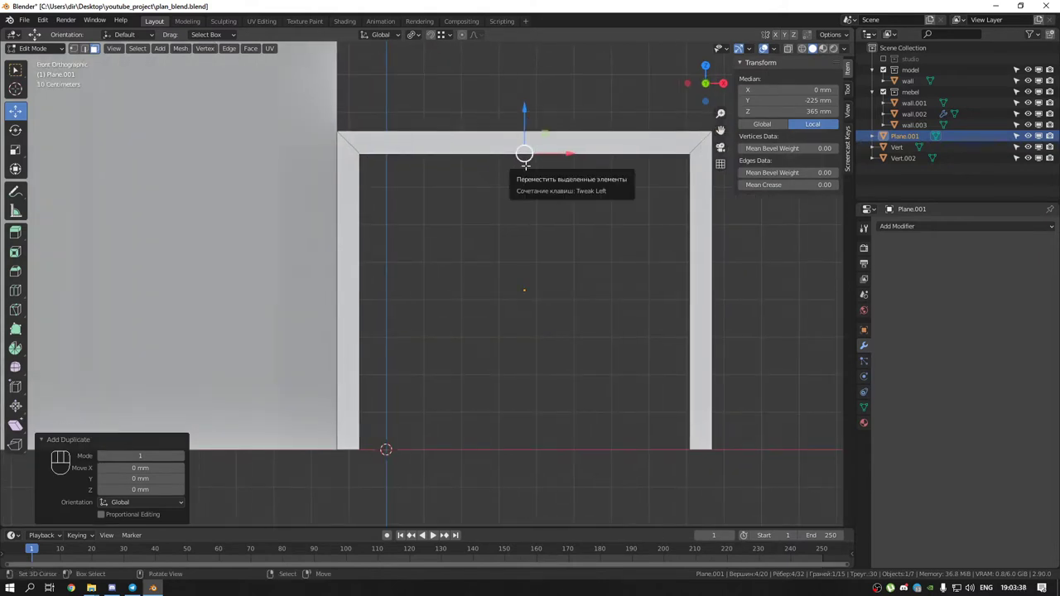
{"action": "key", "text": "g"}
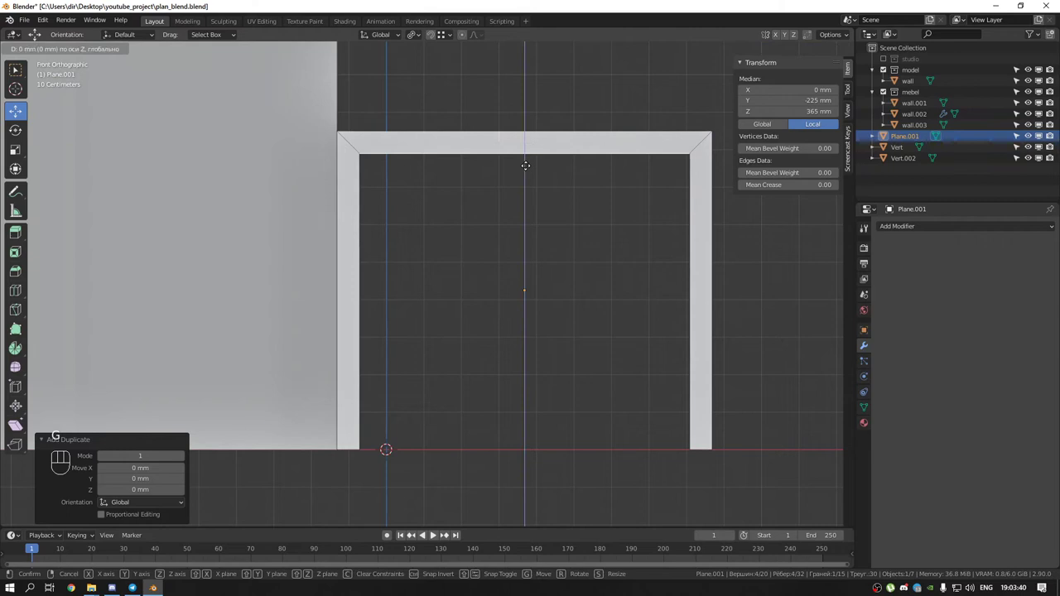
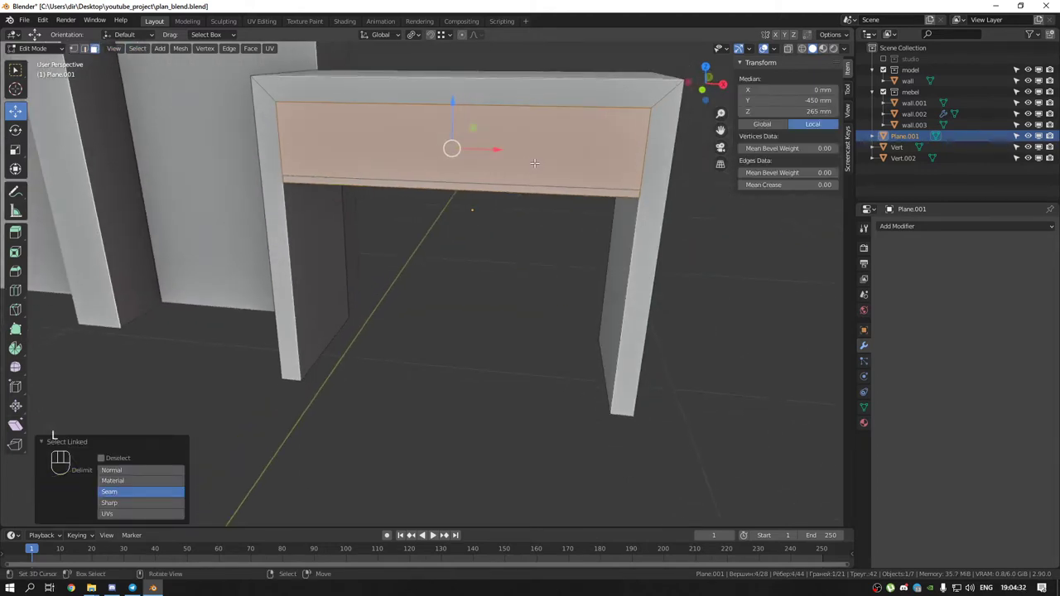
Hide all but the front panel, view it from the front and loop-cut it down the middle
{"action": "key", "text": "shift+h"}
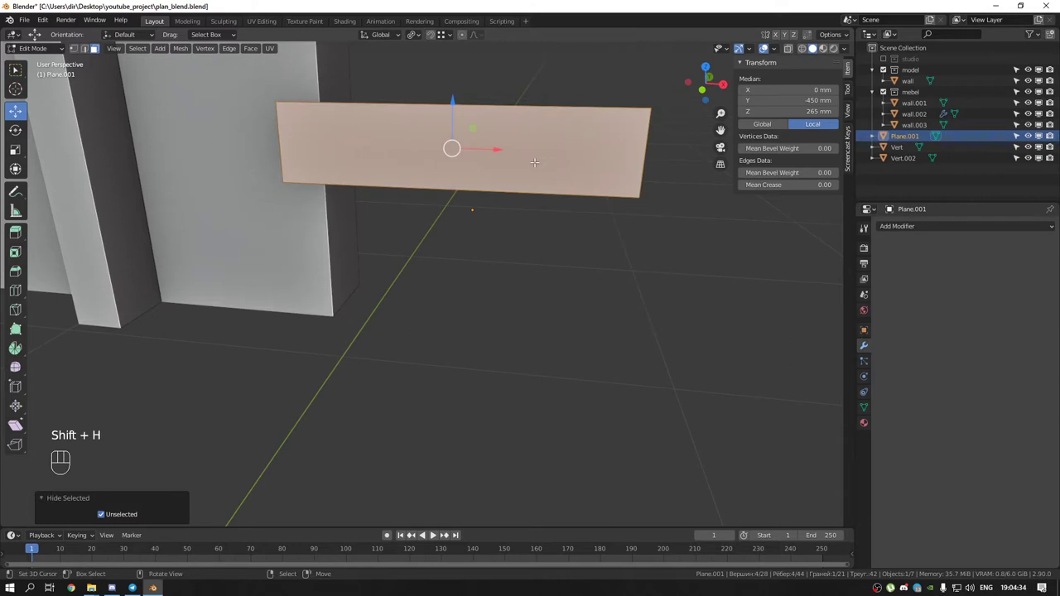
{"action": "key", "text": "KP_Divide"}
{"action": "key", "text": "KP_1"}
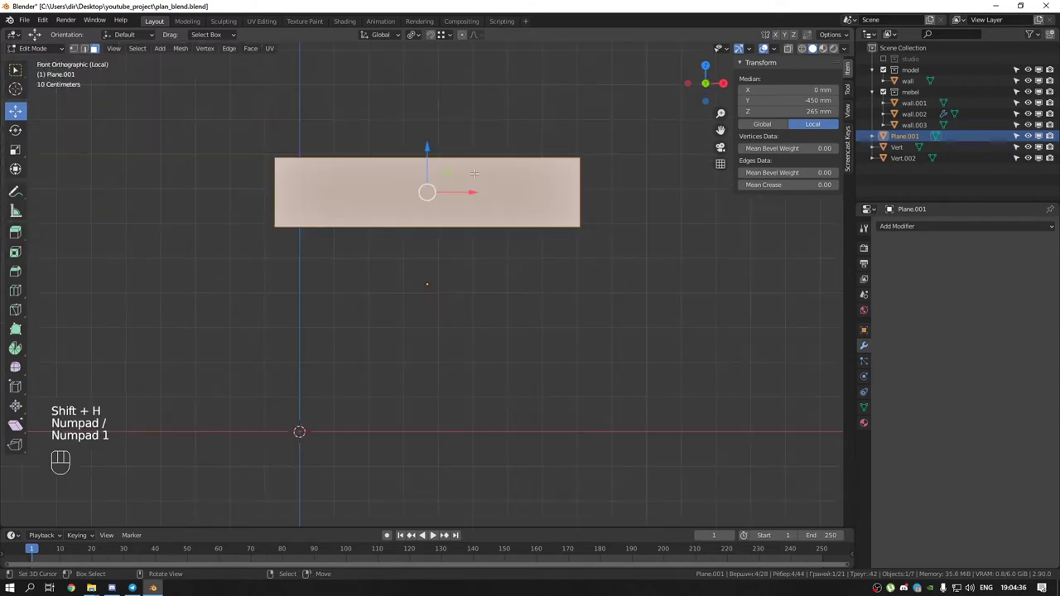
{"action": "key", "text": "ctrl+r"}
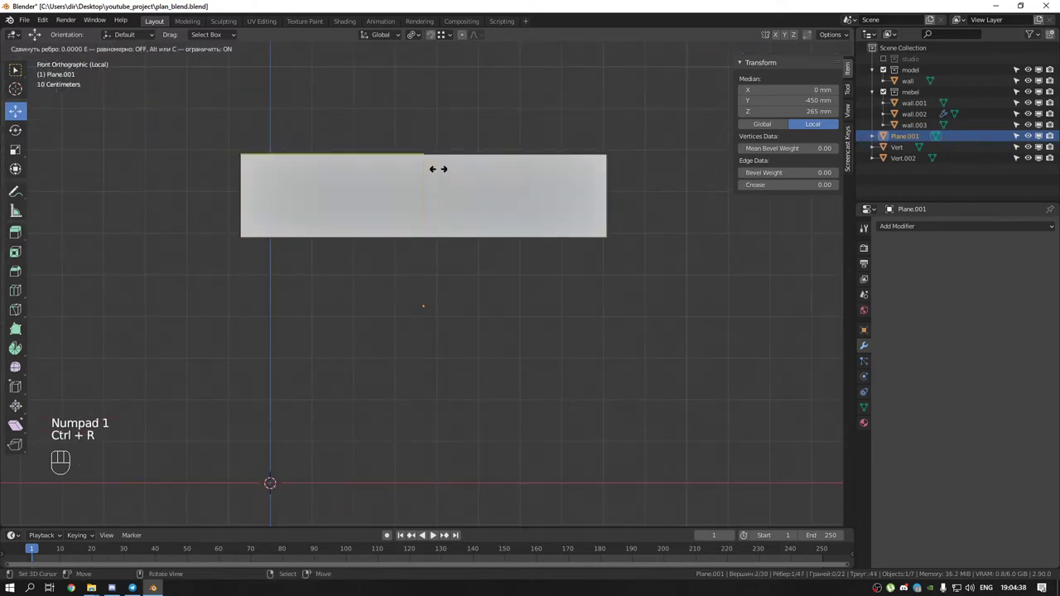
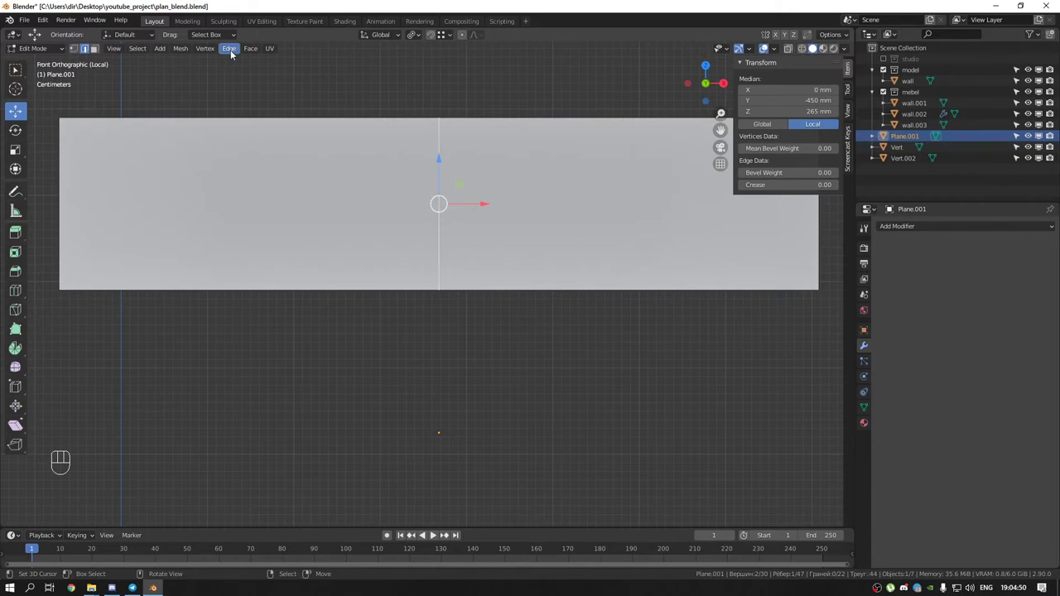
Try sliding one panel half sideways, undo the attempts and deselect everything
{"action": "left_click_drag", "start_coordinate": [208, 49], "coordinate": [324, 131]}
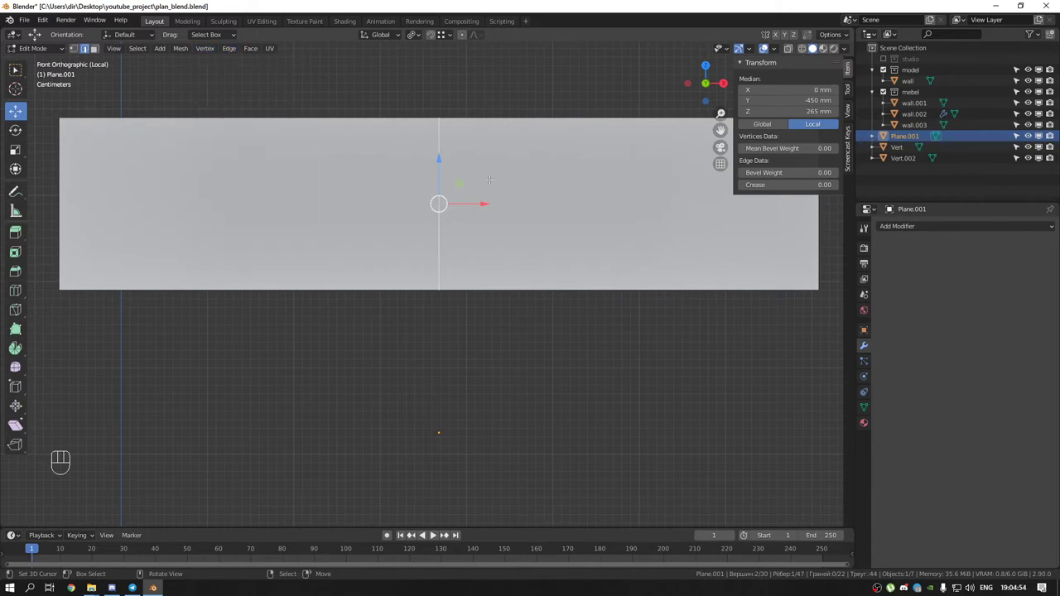
{"action": "key", "text": "v"}
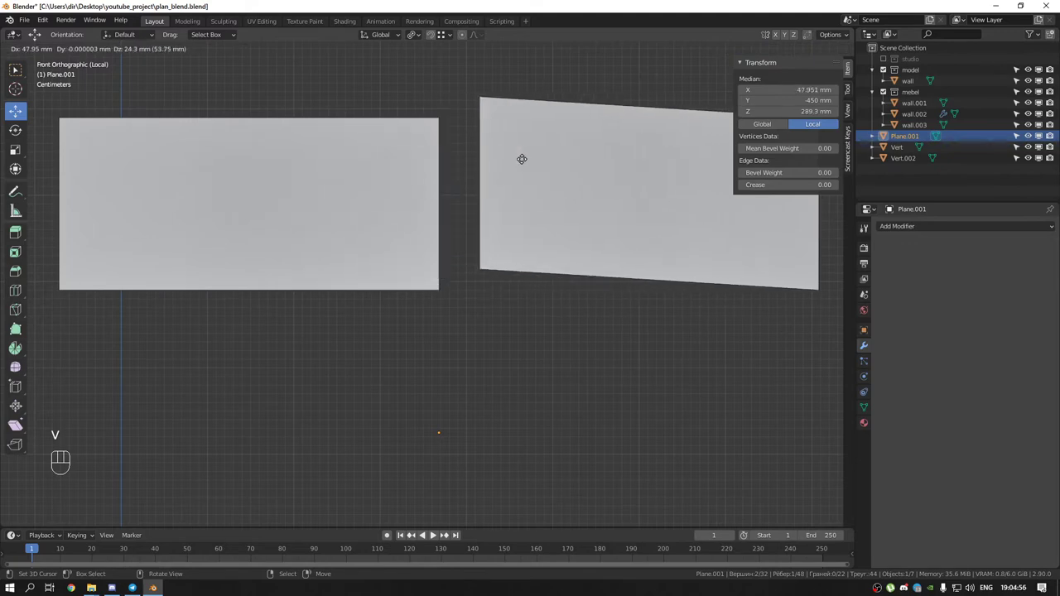
{"action": "key", "text": "ctrl+z"}
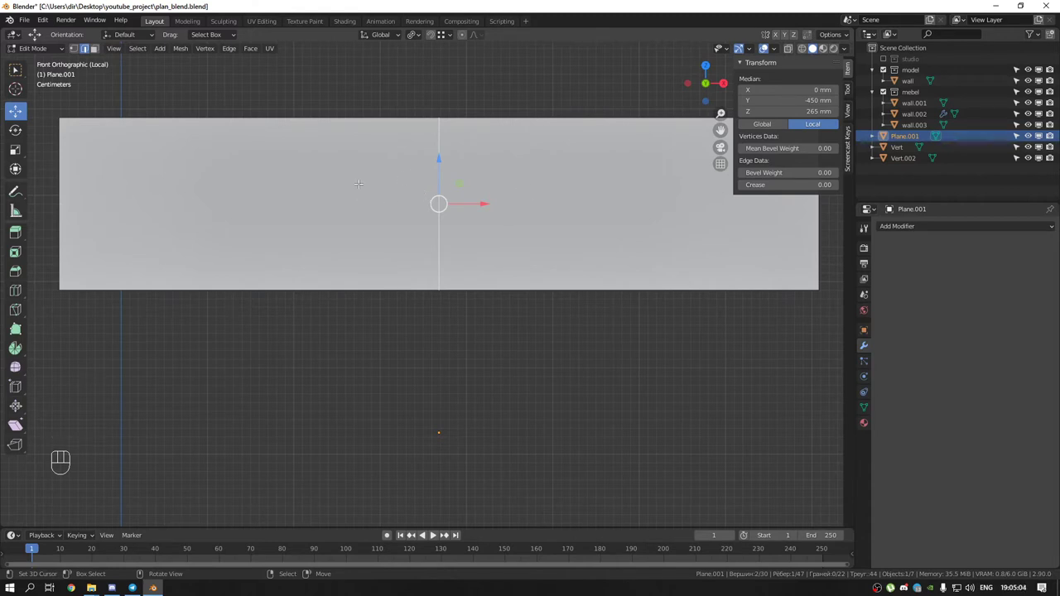
{"action": "key", "text": "v"}
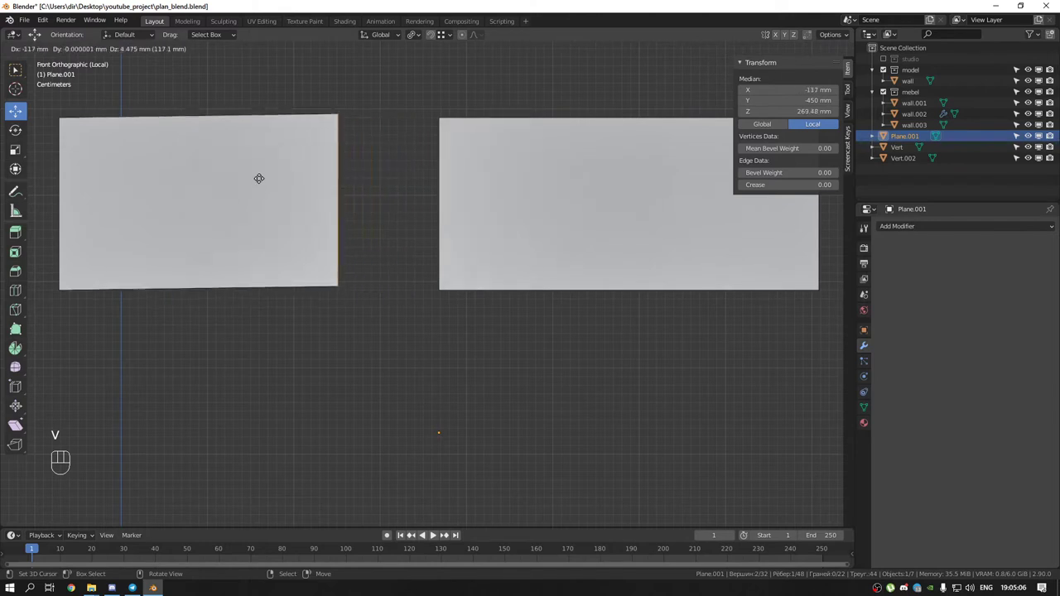
{"action": "key", "text": "ctrl+z"}
{"action": "key", "text": "v"}
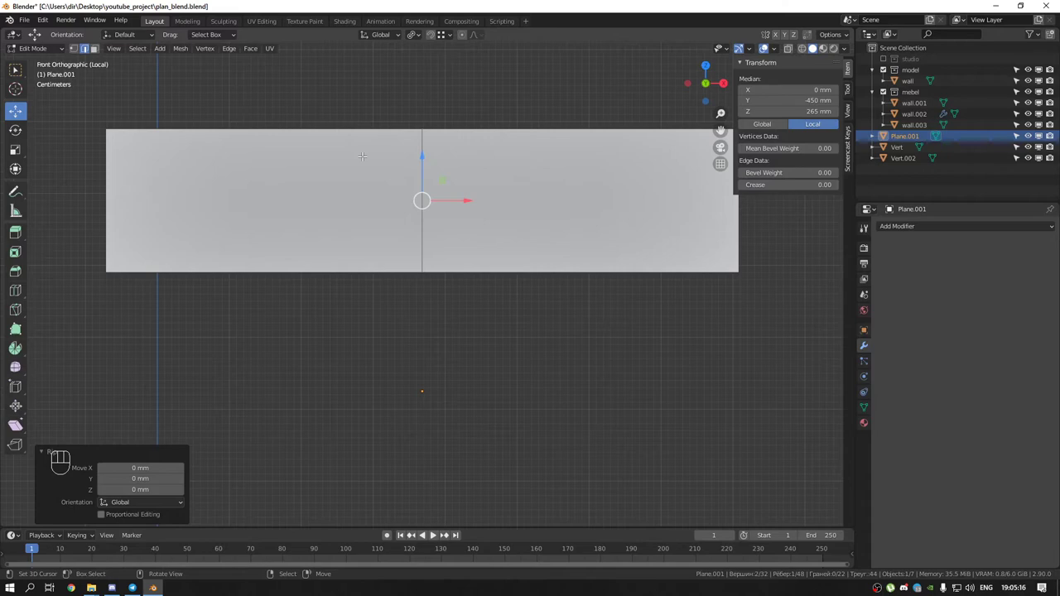
{"action": "key", "text": "alt+a"}
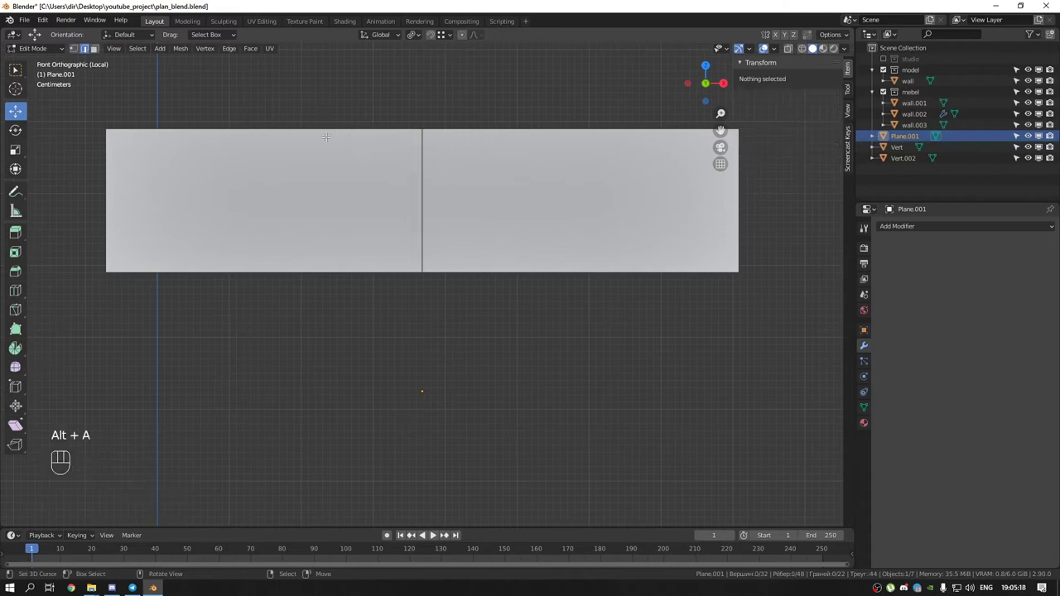
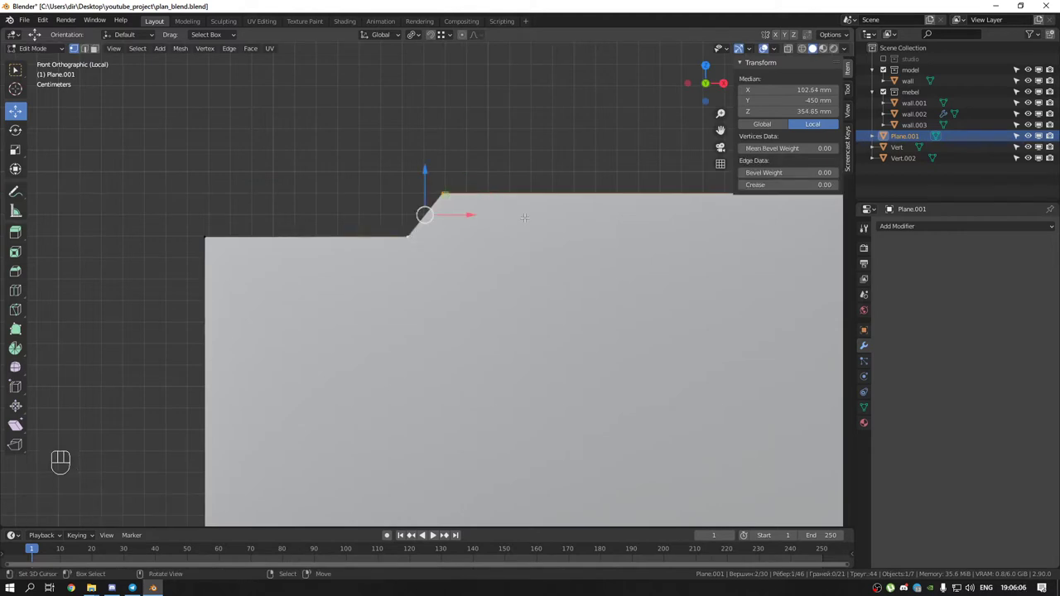
Bevel the notch vertices on the panel's top edge to round its corners
{"action": "key", "text": "ctrl+shift+b"}
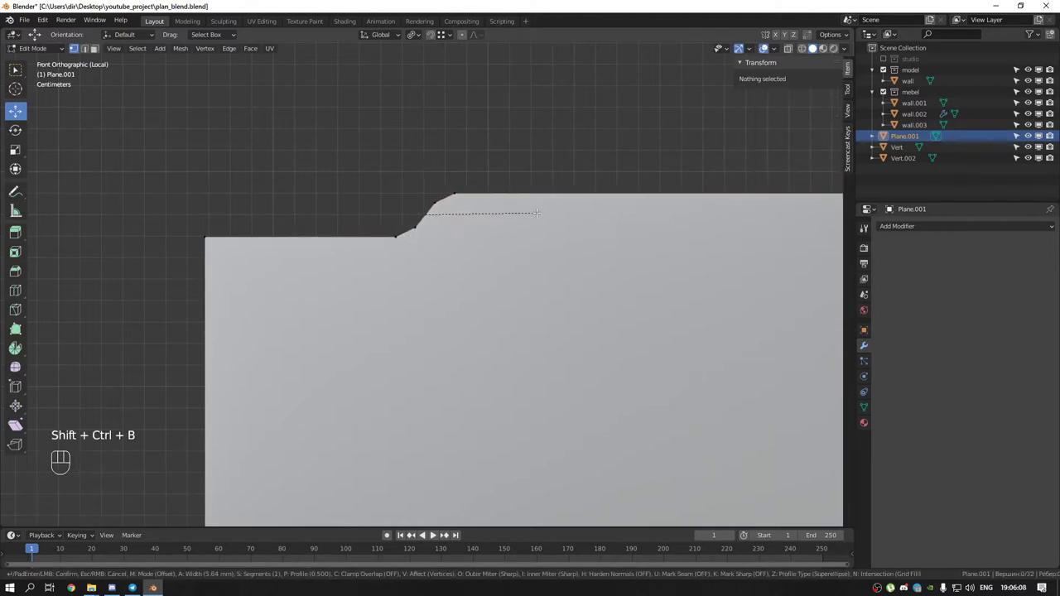
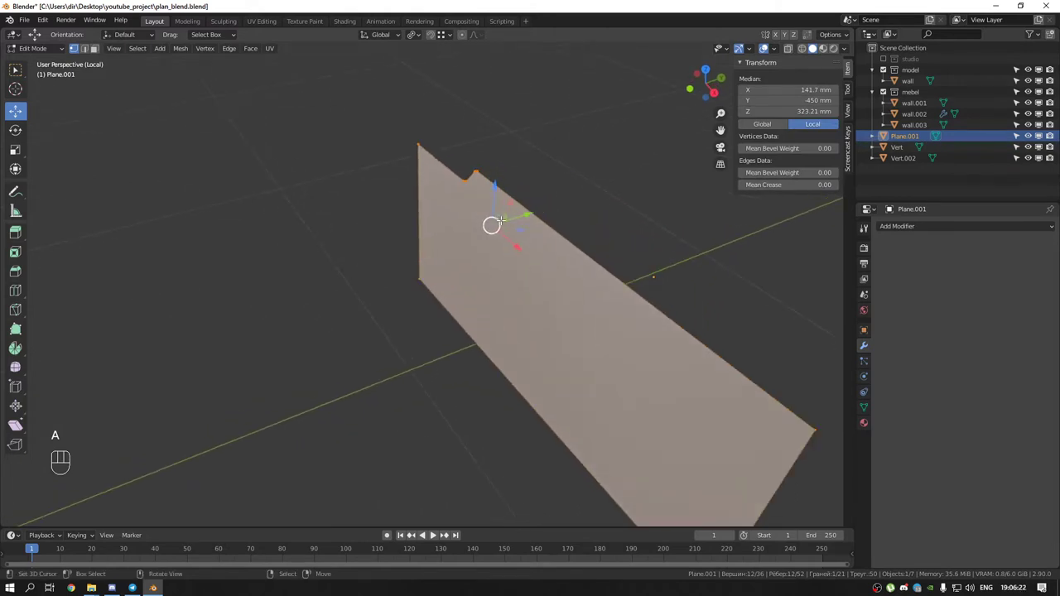
Extrude the panel for thickness, then duplicate it and shift the copy along X
{"action": "key", "text": "e"}
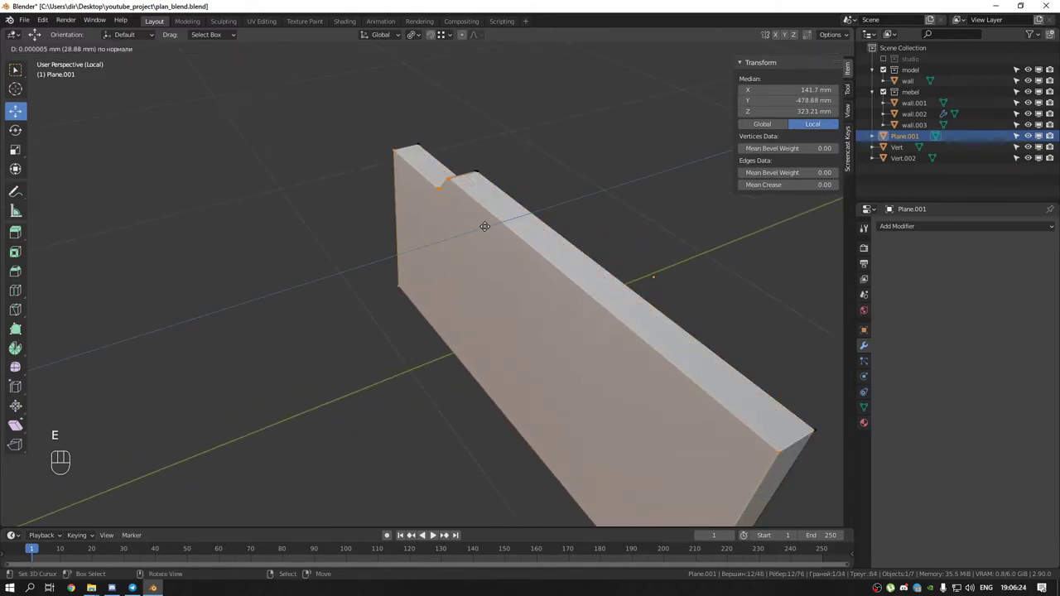
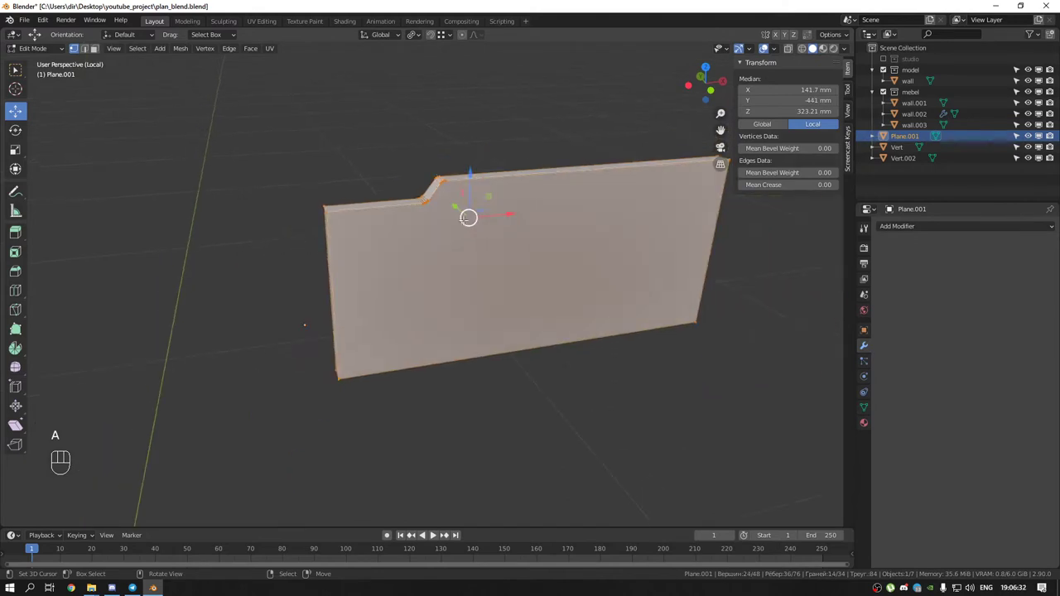
{"action": "key", "text": "KP_1"}
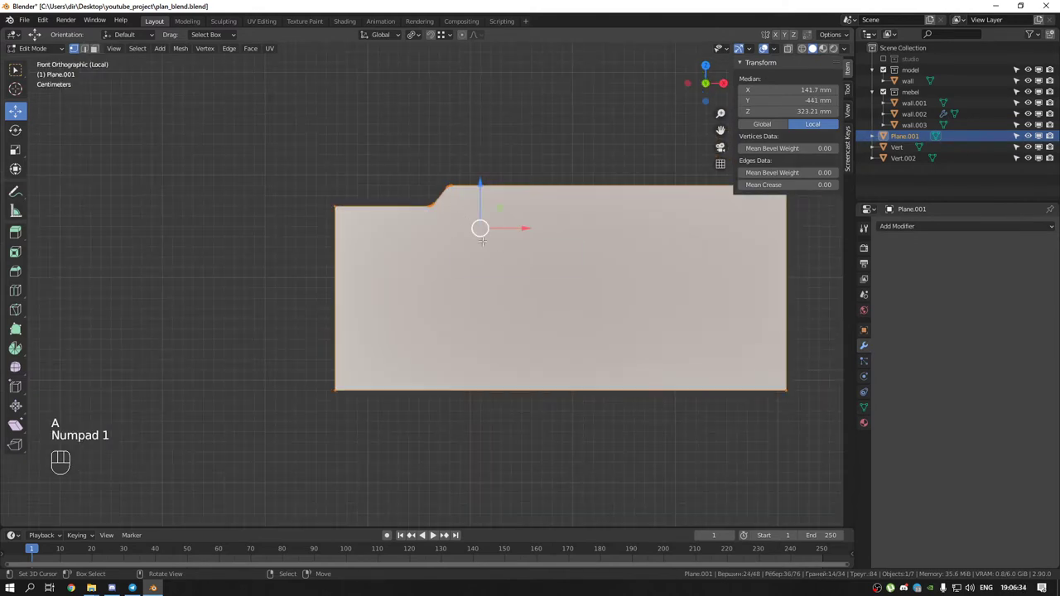
{"action": "key", "text": "shift+d"}
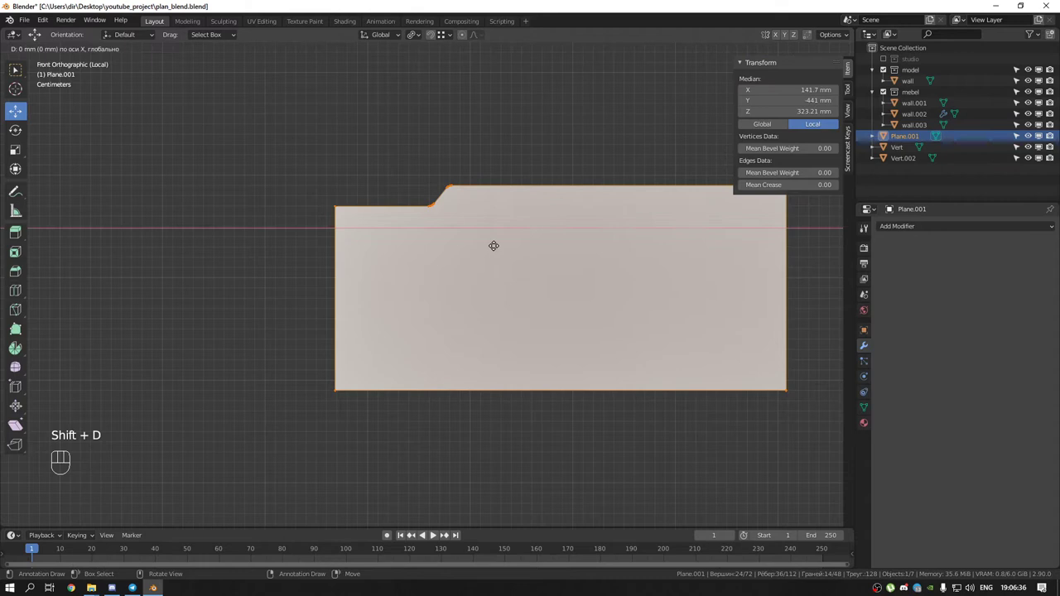
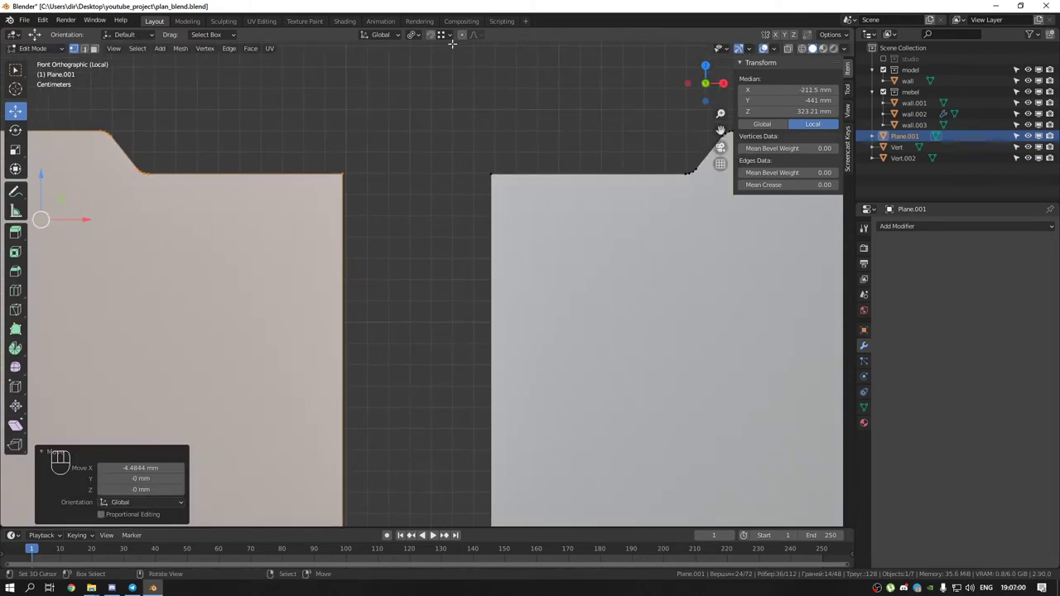
With vertex snapping on, slide the left drawer front along X until it nearly meets the right one
{"action": "left_click_drag", "start_coordinate": [452, 39], "coordinate": [456, 37]}
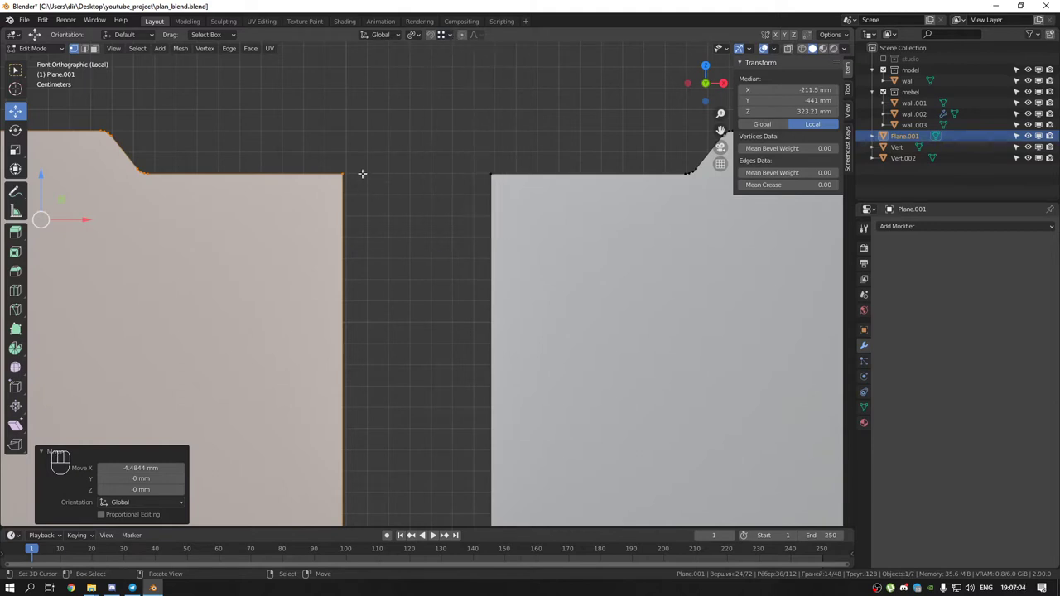
{"action": "key", "text": "g"}
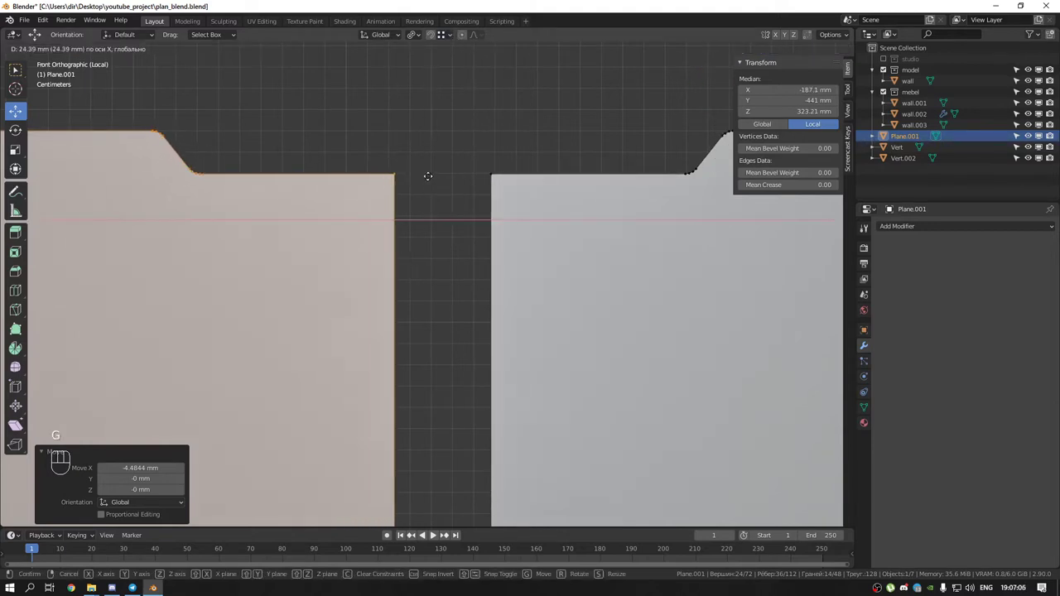
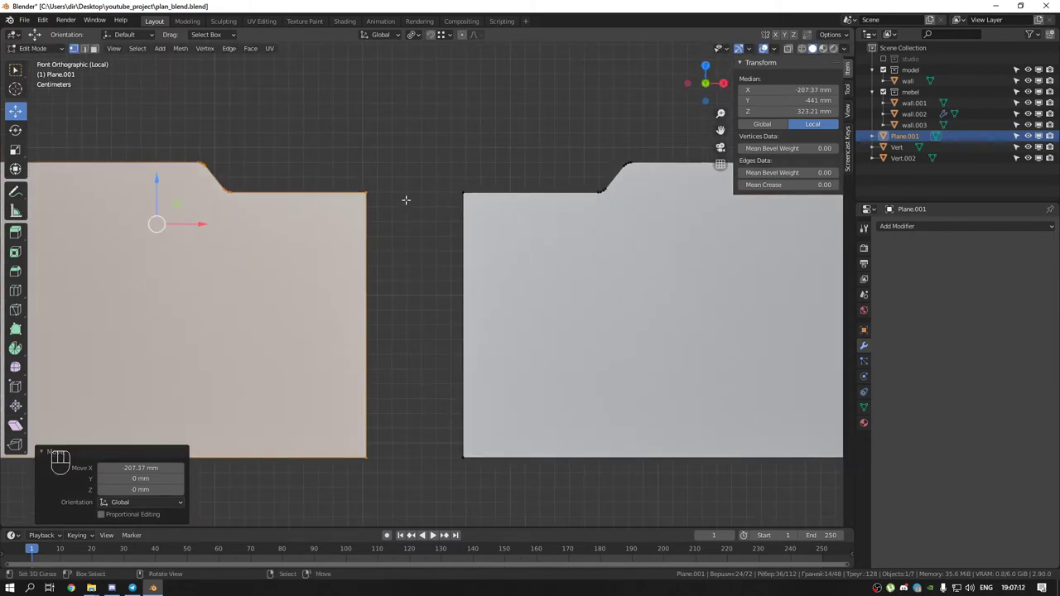
{"action": "left_click_drag", "start_coordinate": [448, 39], "coordinate": [362, 171]}
{"action": "key", "text": "g"}
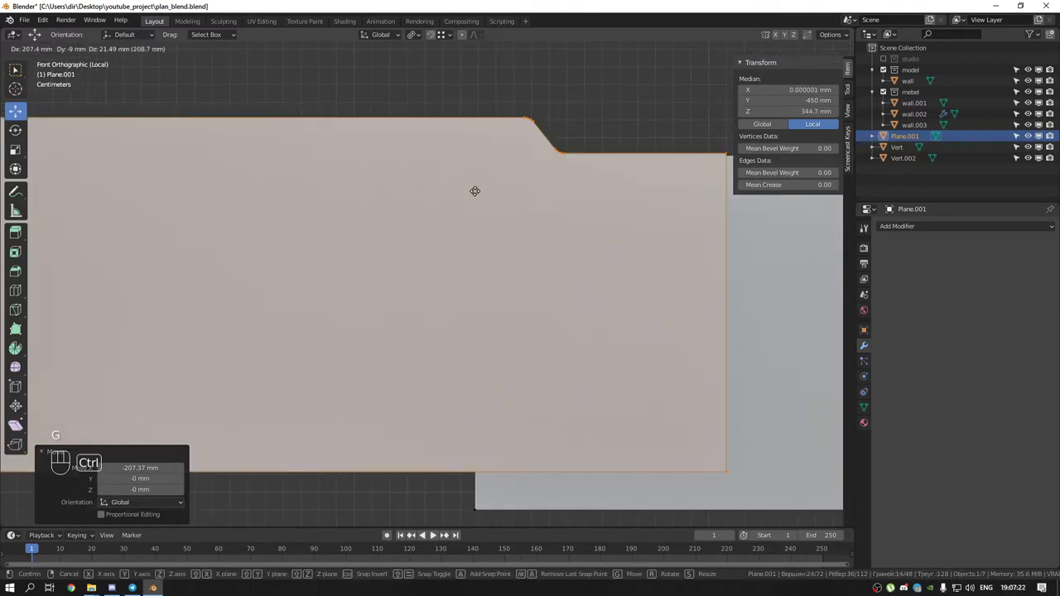
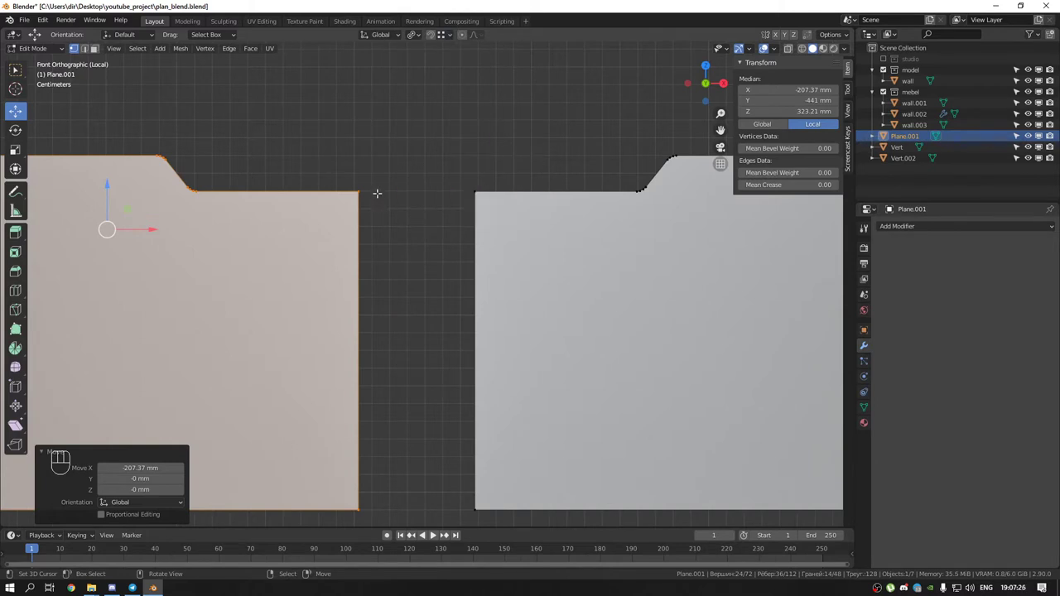
{"action": "key", "text": "g"}
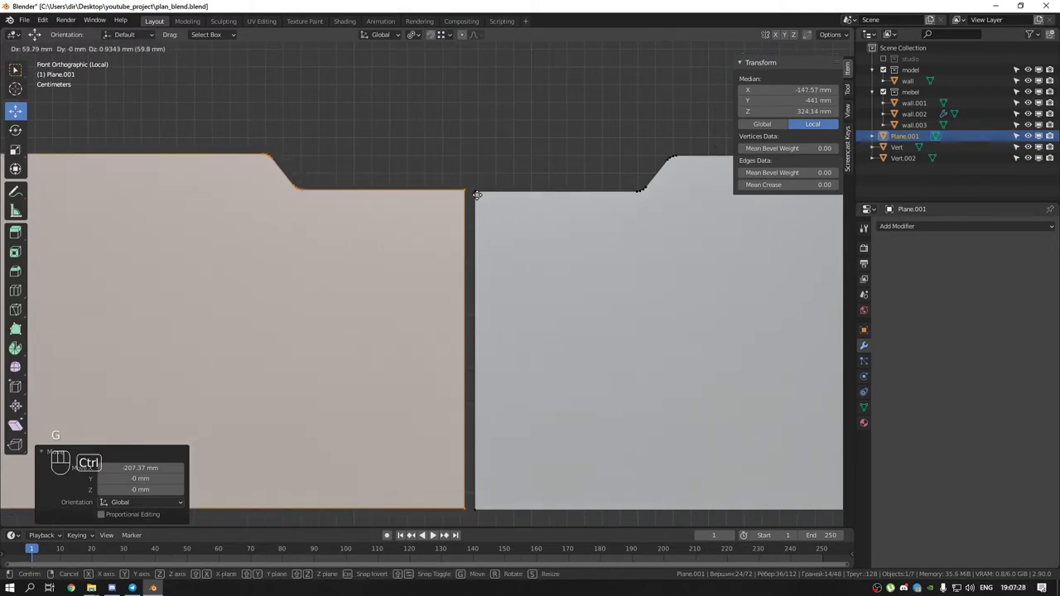
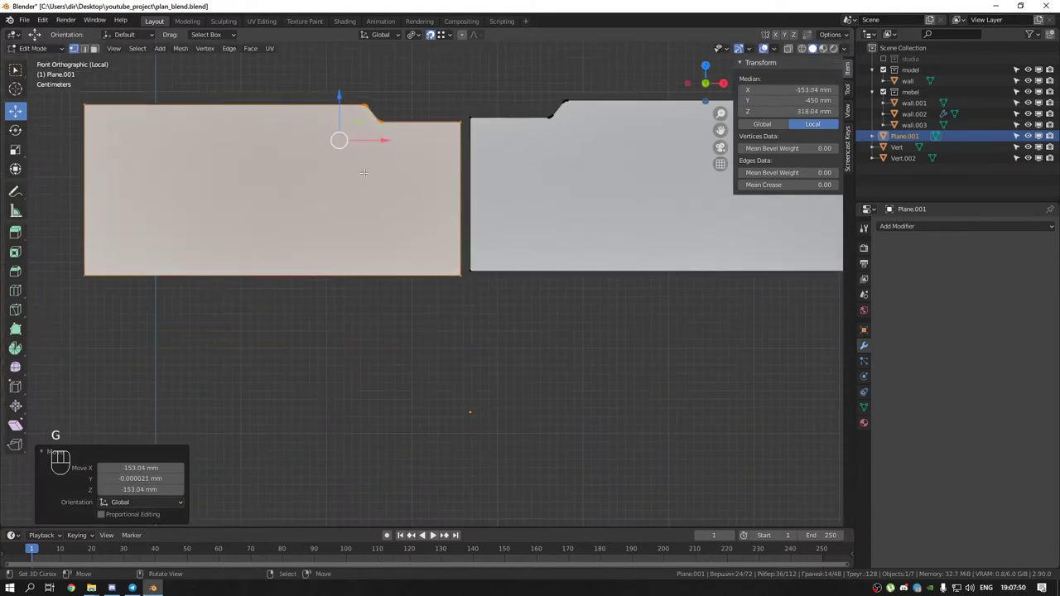
Snap the panel halves and corner vertex to the centre line so the notch sits mid-front
{"action": "key", "text": "g"}
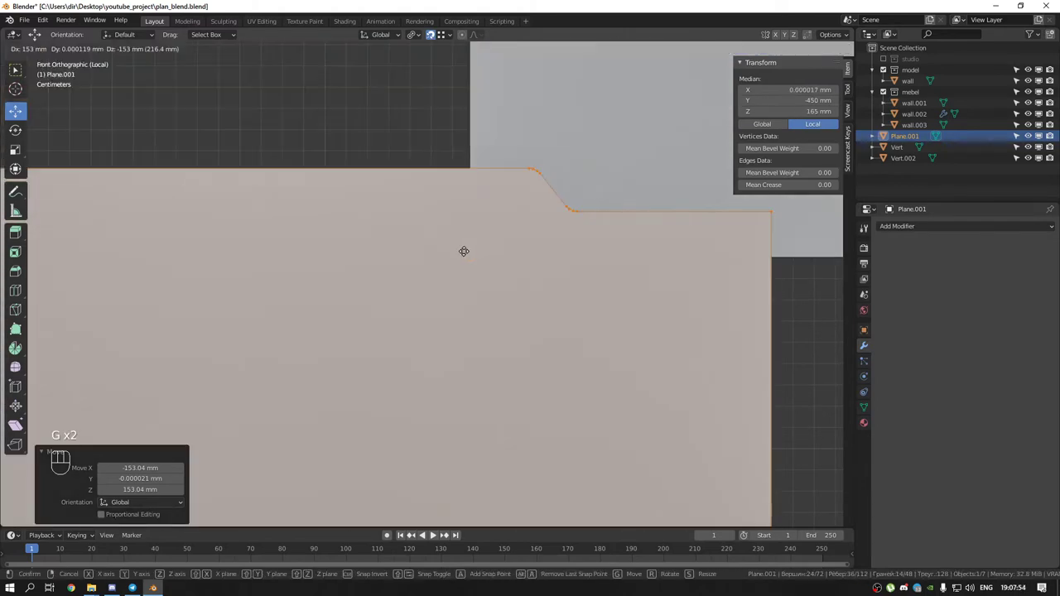
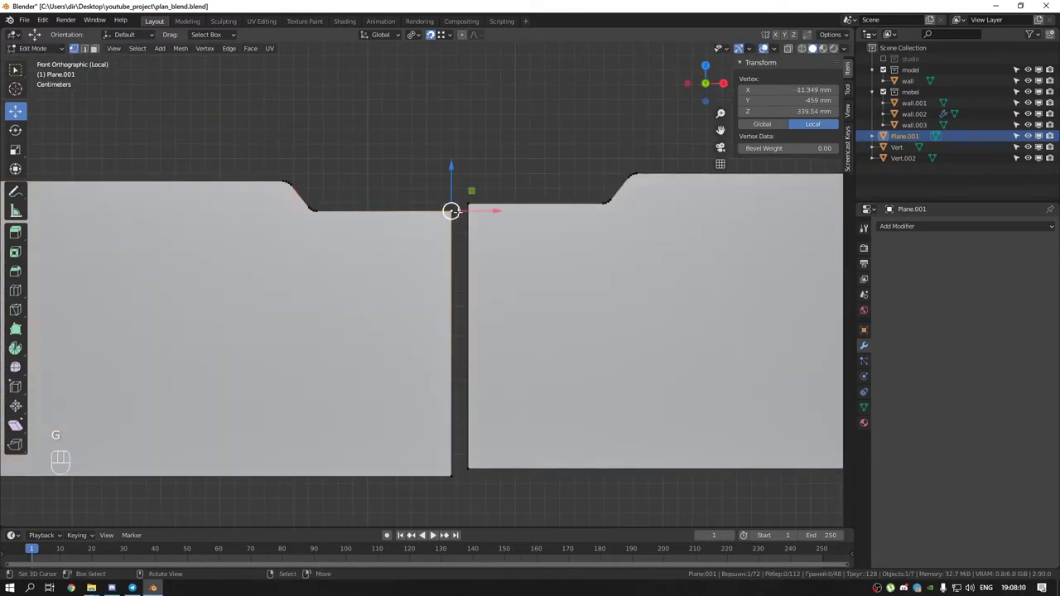
{"action": "key", "text": "g"}
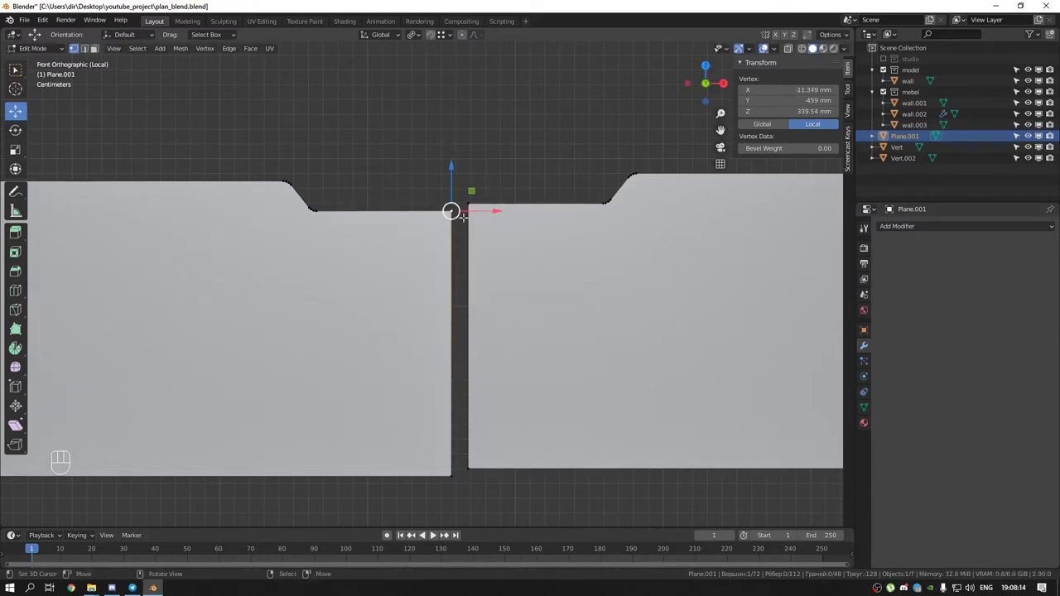
{"action": "key", "text": "g"}
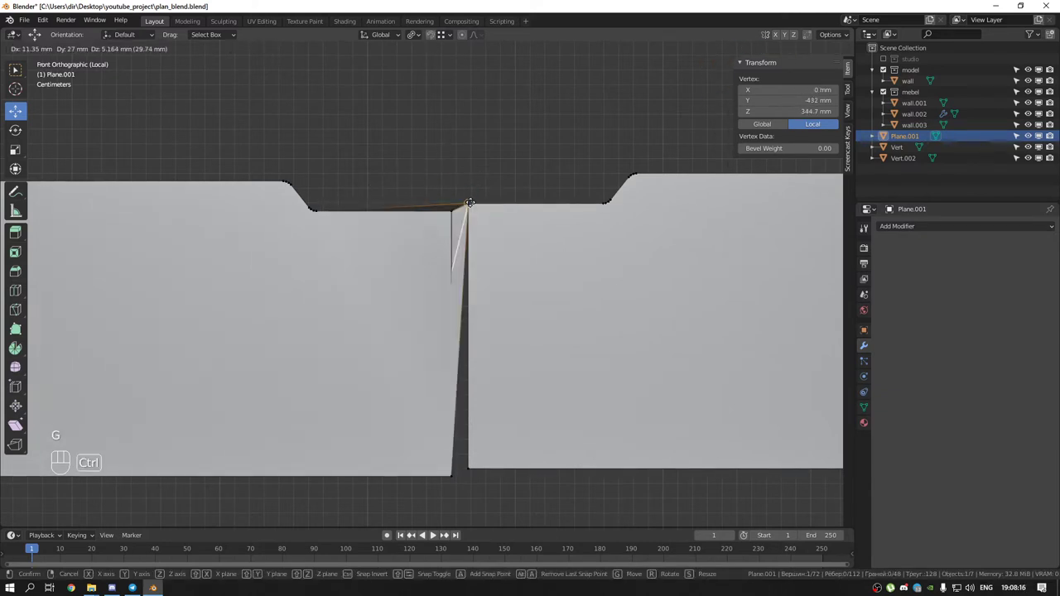
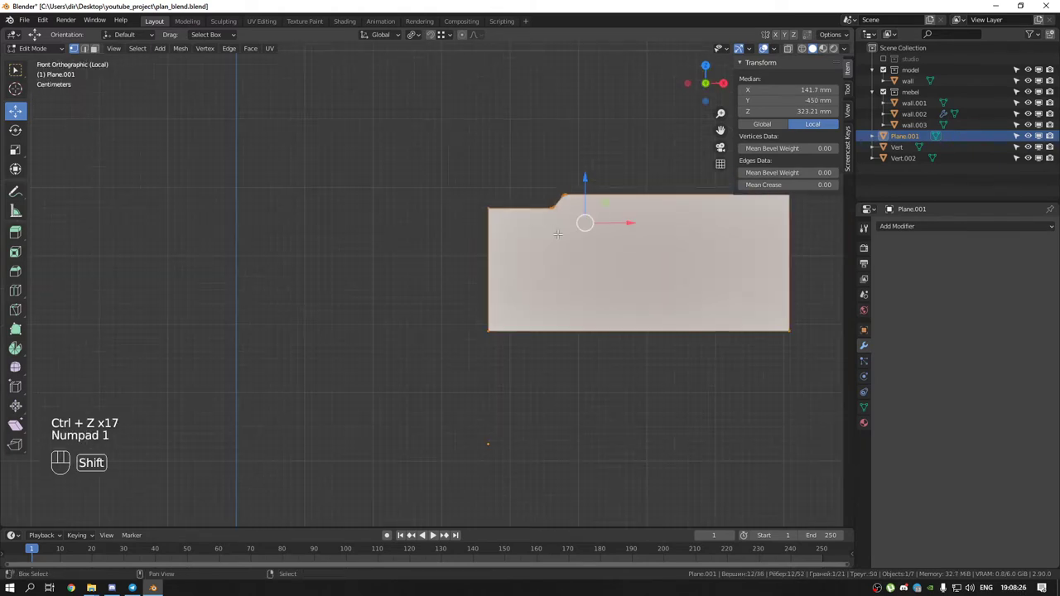
{"action": "key", "text": "shift+d"}
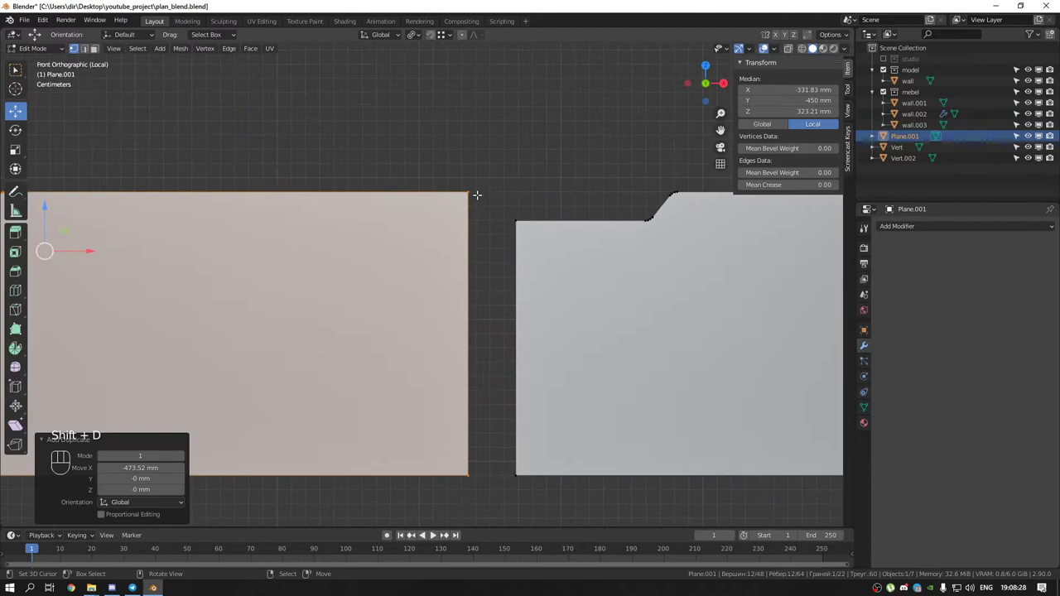
{"action": "key", "text": "g"}
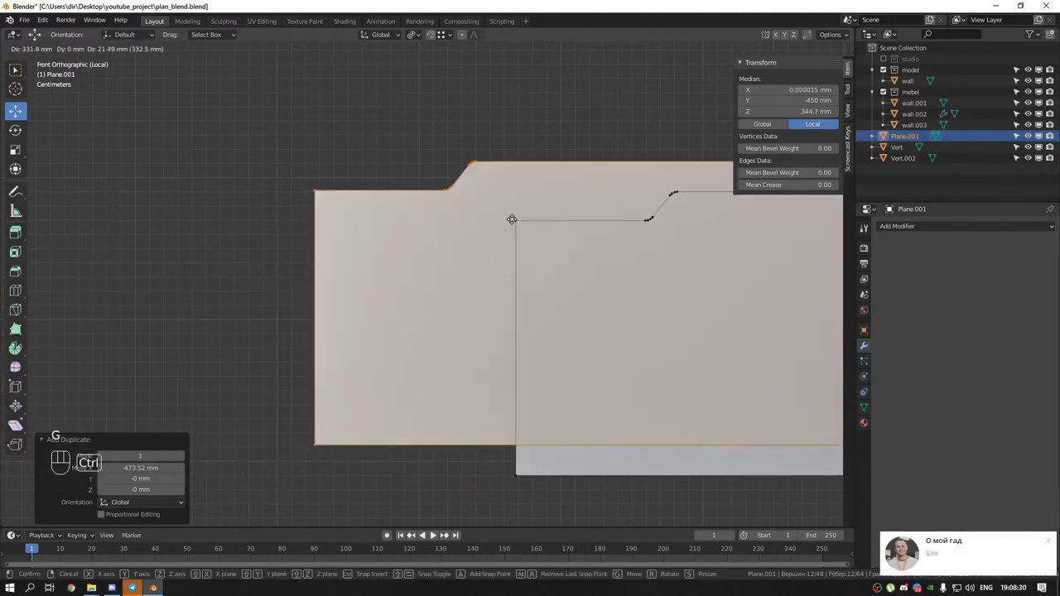
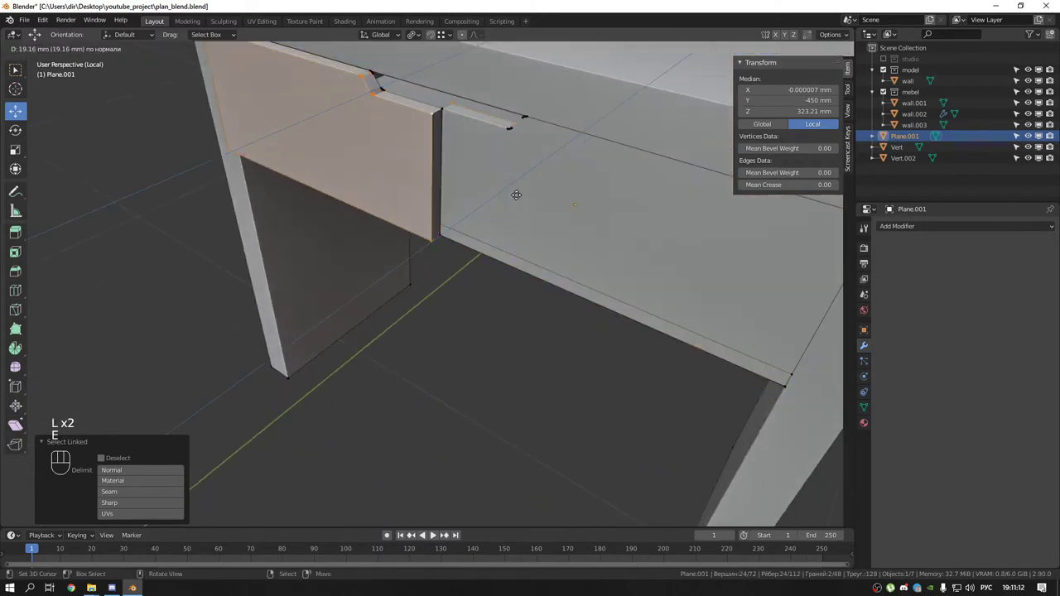
Select the whole drawer front, extrude it about 19 mm and recalculate normals
{"action": "key", "text": "ctrl+z"}
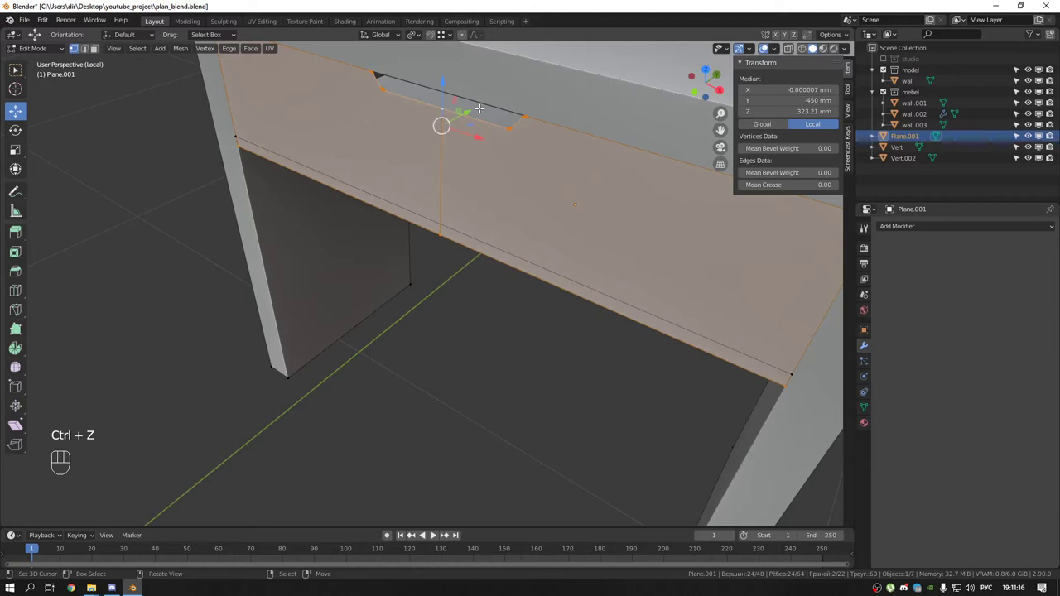
{"action": "left_click_drag", "start_coordinate": [776, 52], "coordinate": [650, 202]}
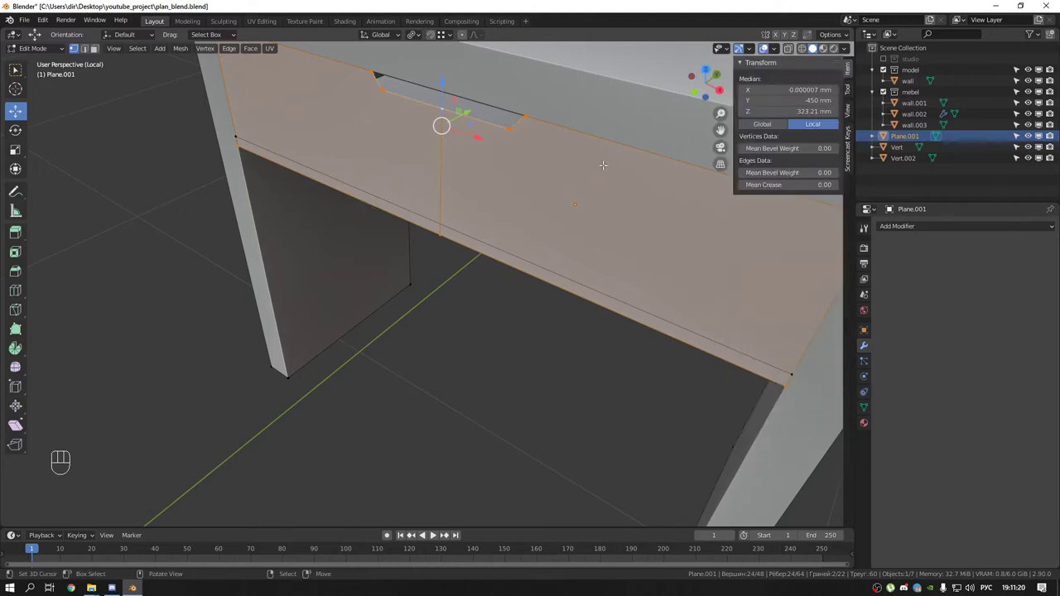
{"action": "key", "text": "shift+n"}
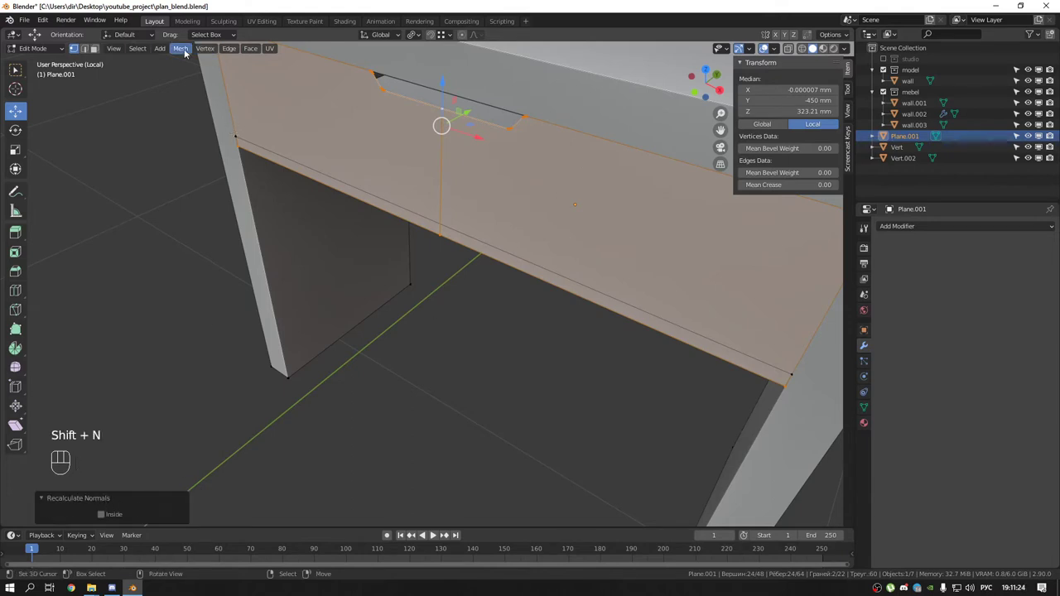
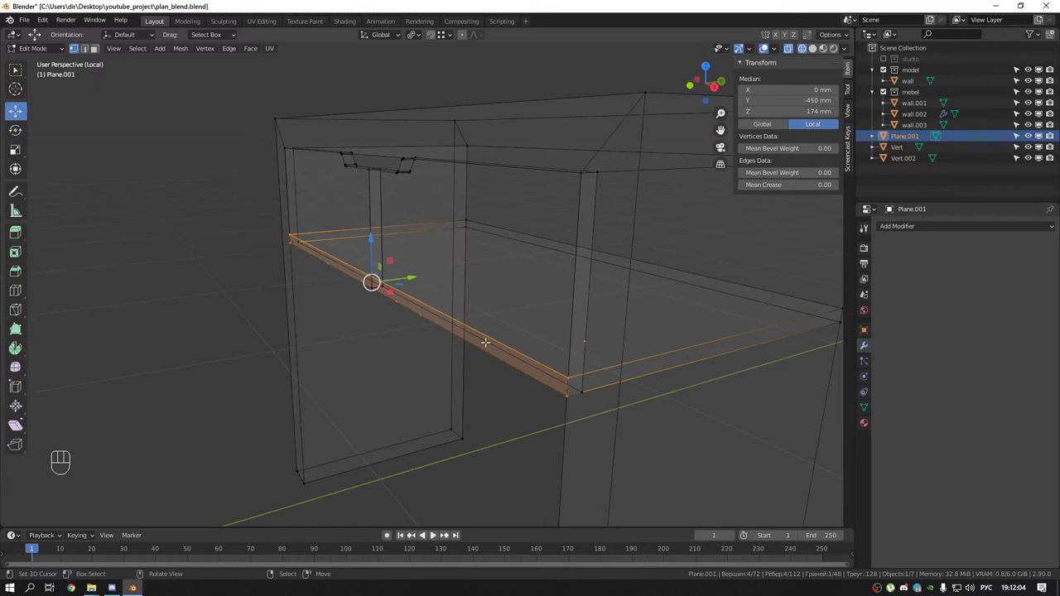
Move the drawer bottom panel 18 mm back along Y and return to Object Mode
{"action": "key", "text": "g"}
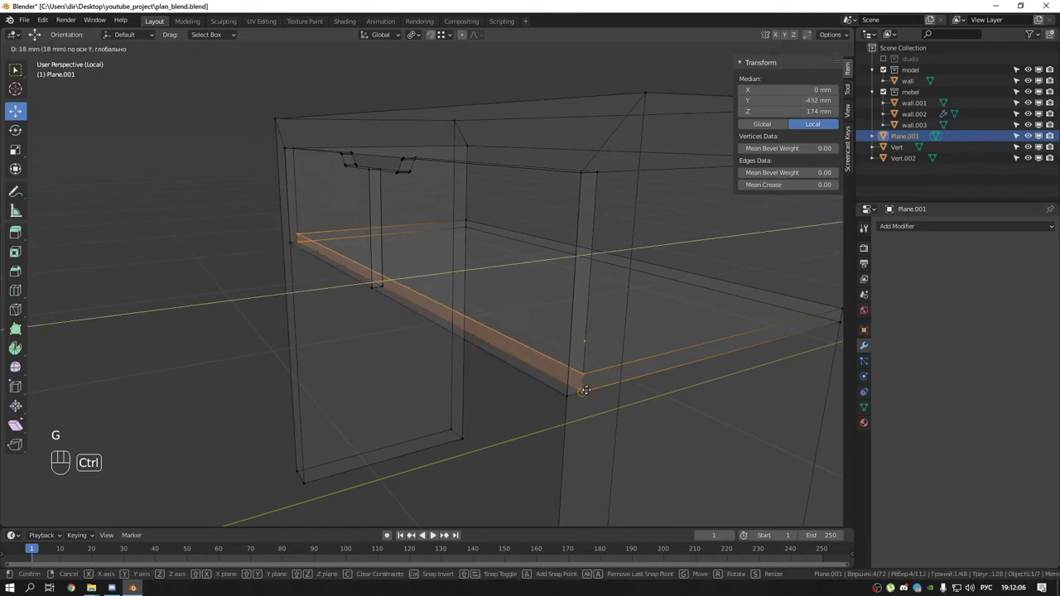
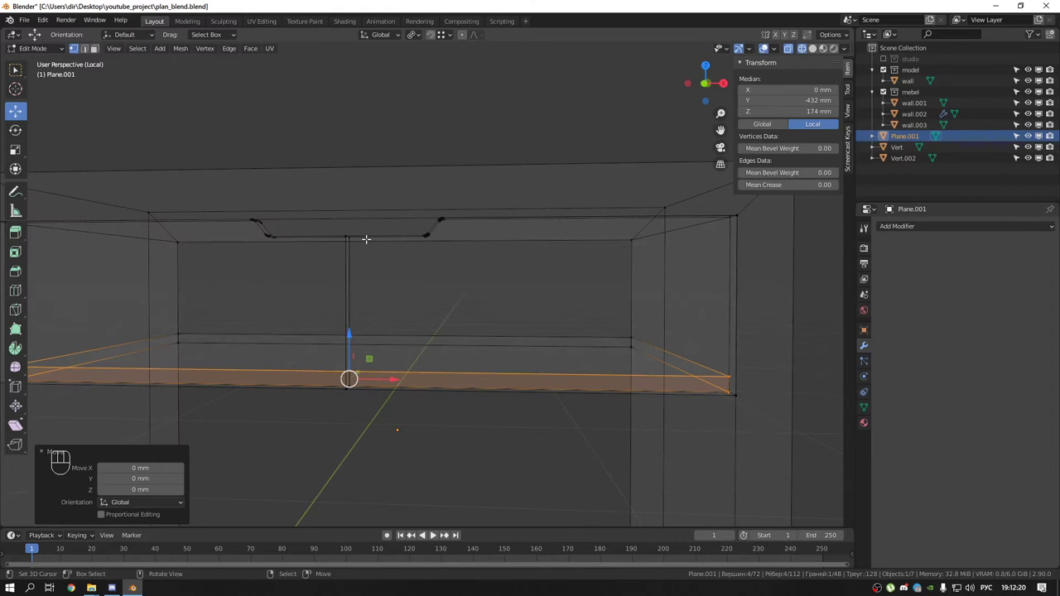
{"action": "key", "text": "Tab"}
{"action": "middle_click", "coordinate": [491, 300]}
Add a Bevel modifier: Width 3 mm, 5 segments, limited by 30° angle
{"action": "key", "text": "shift+z"}
{"action": "middle_click", "coordinate": [448, 263]}
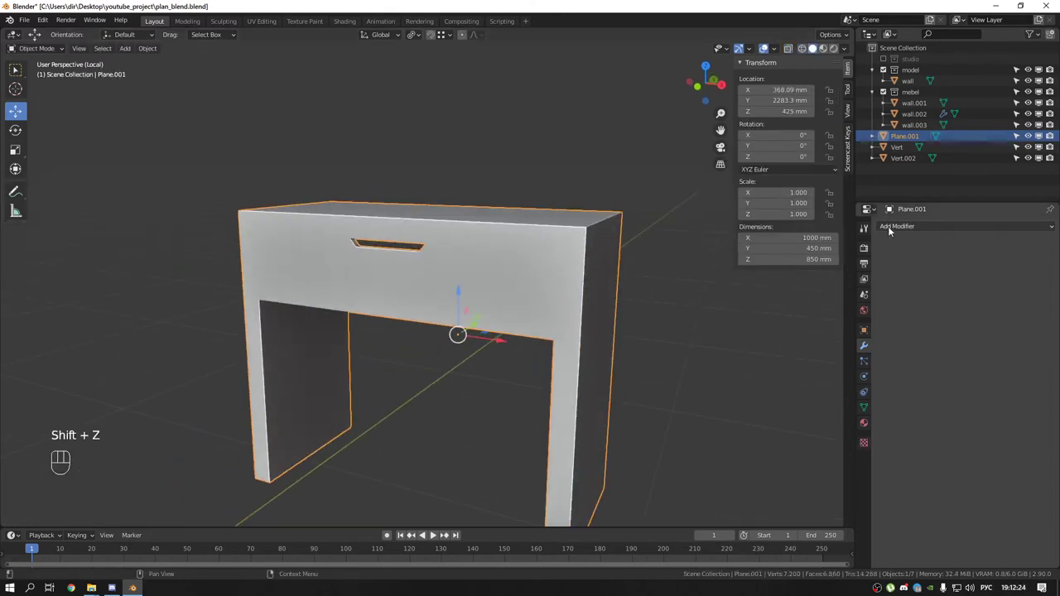
{"action": "left_click_drag", "start_coordinate": [895, 235], "coordinate": [846, 268]}
{"action": "left_click_drag", "start_coordinate": [557, 242], "coordinate": [626, 244]}
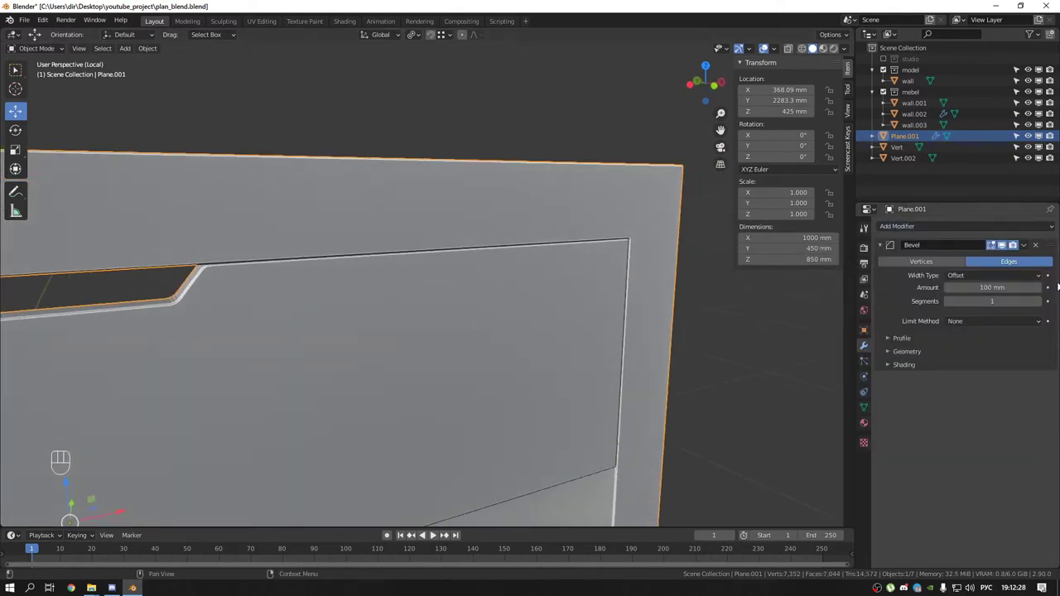
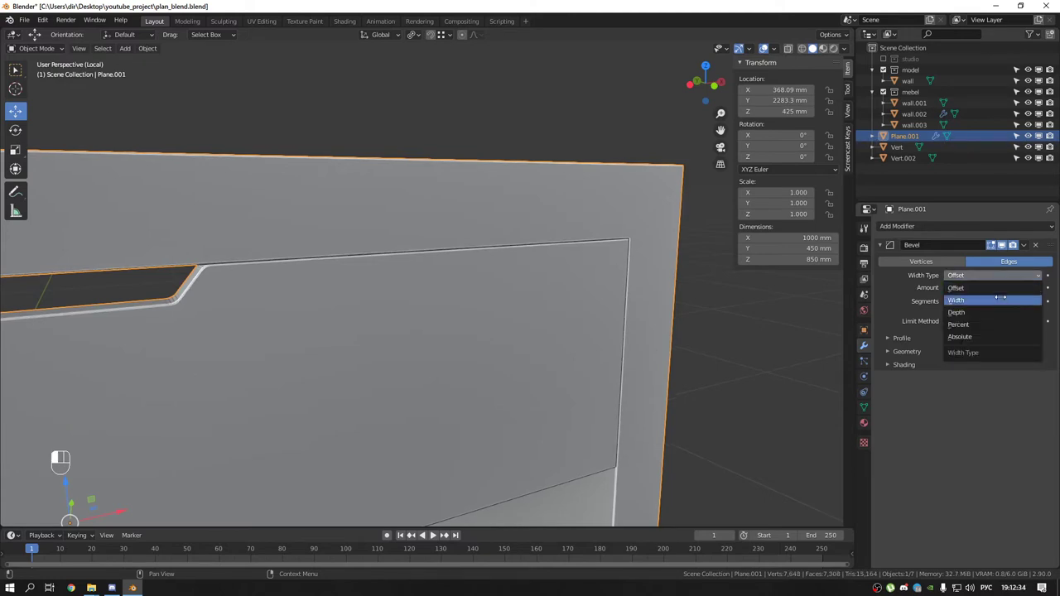
{"action": "middle_click", "coordinate": [281, 318]}
{"action": "middle_click", "coordinate": [229, 285]}
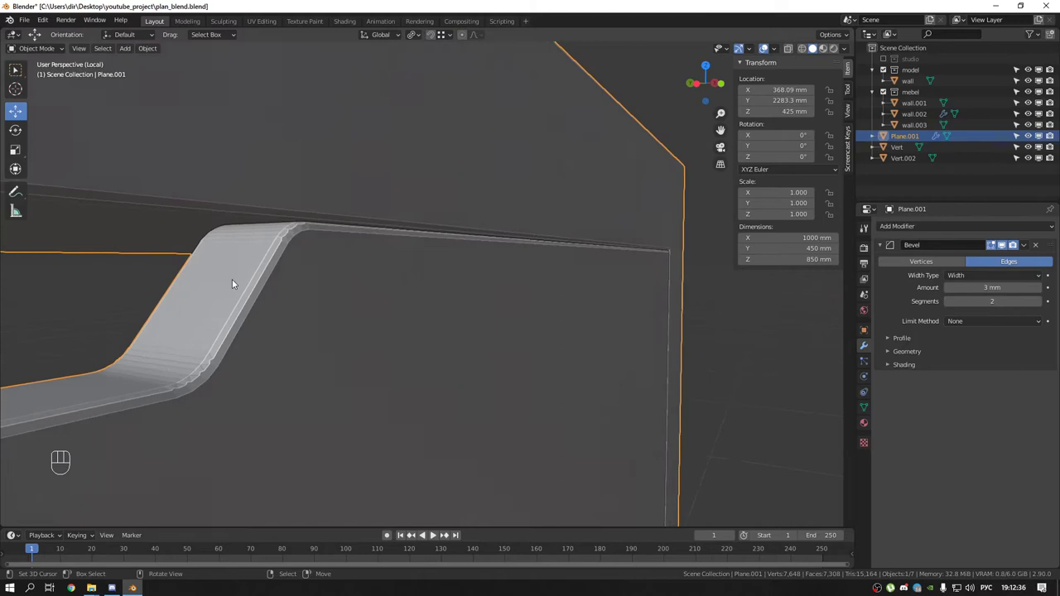
{"action": "middle_click", "coordinate": [216, 375]}
{"action": "left_click_drag", "start_coordinate": [200, 358], "coordinate": [301, 301]}
{"action": "left_click_drag", "start_coordinate": [257, 337], "coordinate": [262, 343]}
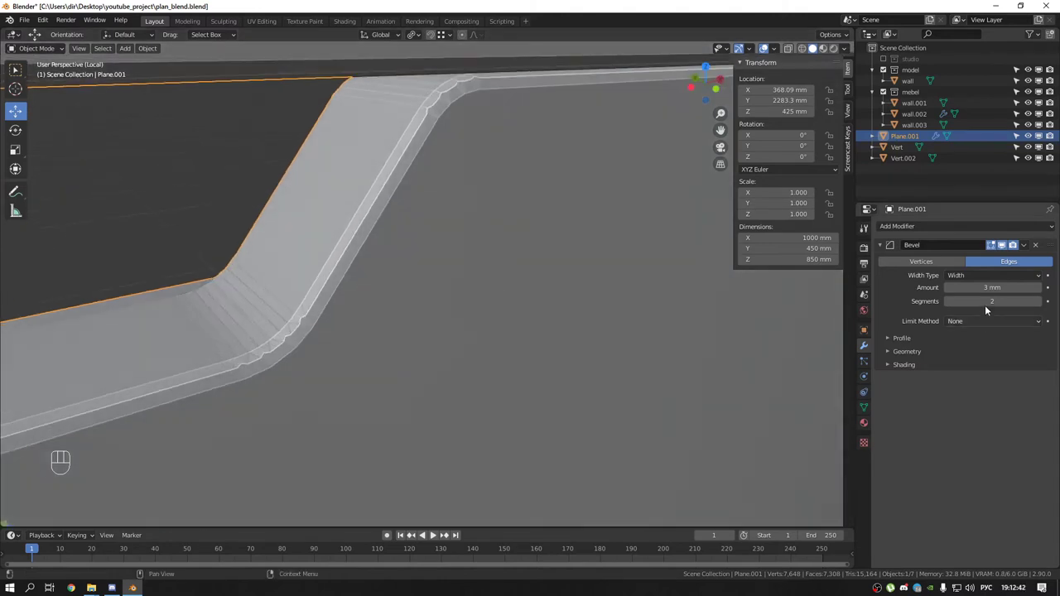
{"action": "left_click_drag", "start_coordinate": [1000, 325], "coordinate": [980, 350]}
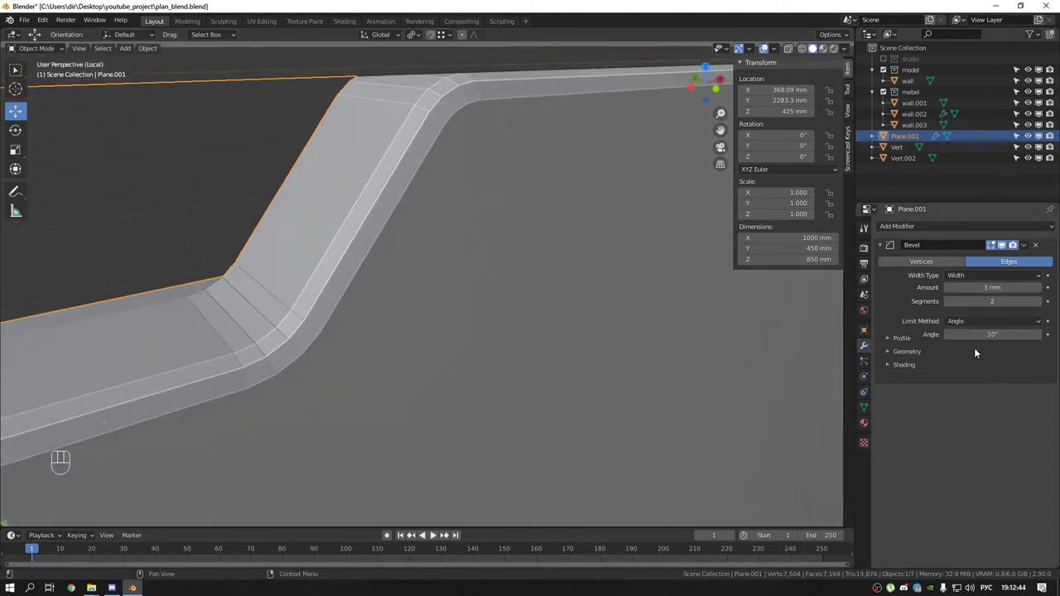
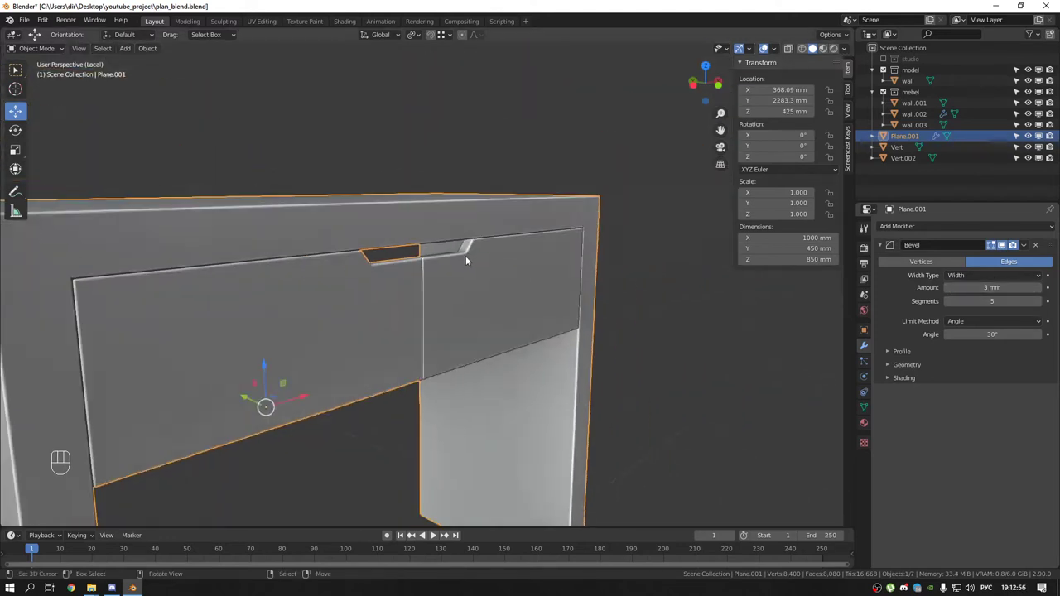
Orbit out to view the whole bevelled cabinet
{"action": "left_click_drag", "start_coordinate": [409, 311], "coordinate": [319, 290]}
{"action": "left_click_drag", "start_coordinate": [403, 307], "coordinate": [328, 280]}
{"action": "left_click_drag", "start_coordinate": [320, 290], "coordinate": [367, 327]}
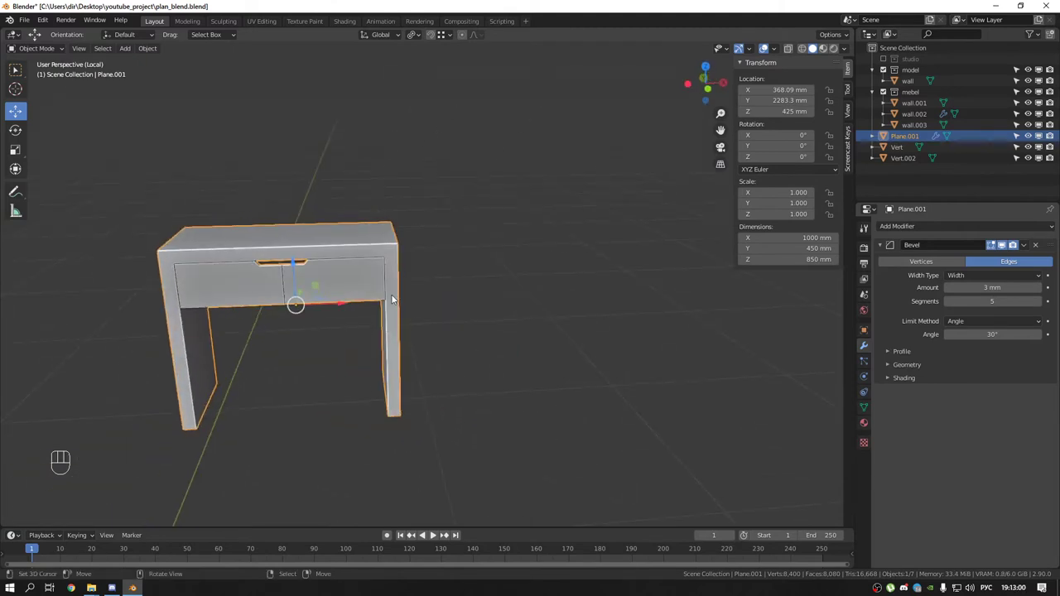
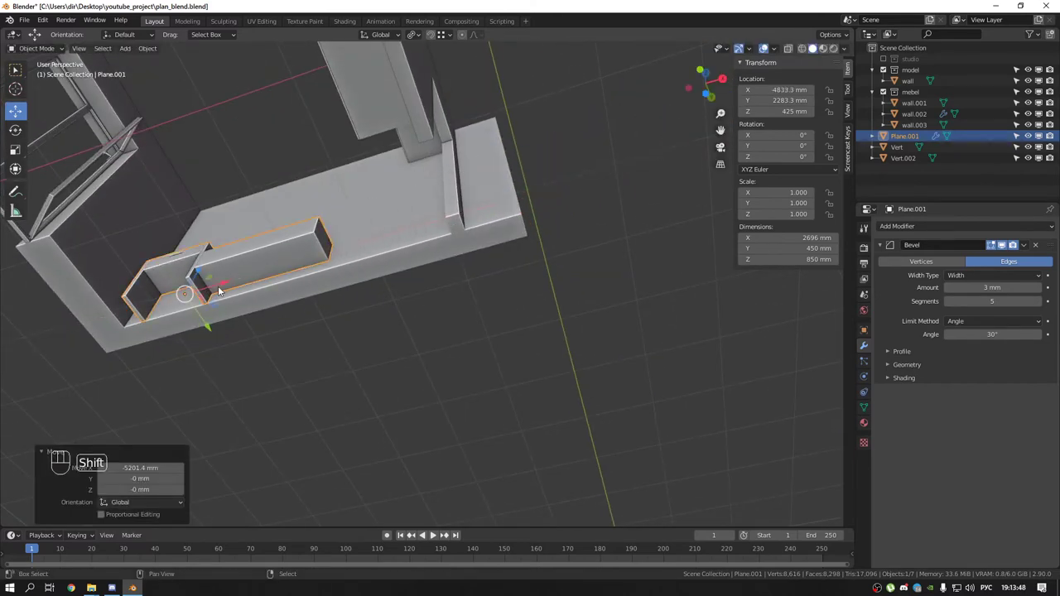
Move the bevelled cabinet into the room and set it flush against the wall beside the low unit
{"action": "middle_click", "coordinate": [420, 213]}
{"action": "left_click_drag", "start_coordinate": [380, 219], "coordinate": [489, 182]}
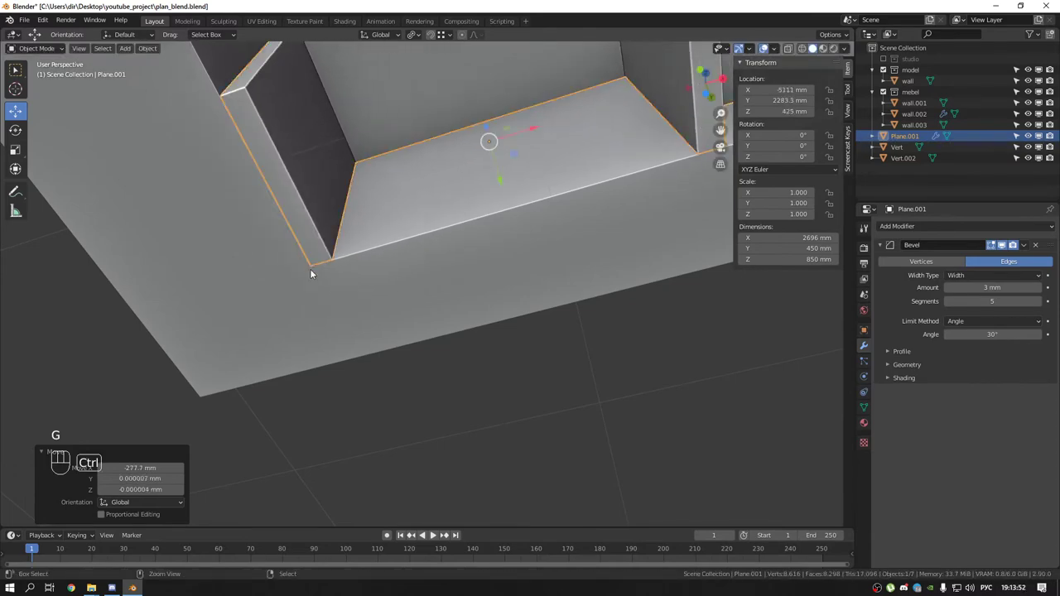
{"action": "left_click_drag", "start_coordinate": [353, 241], "coordinate": [329, 237]}
{"action": "left_click_drag", "start_coordinate": [299, 244], "coordinate": [283, 299]}
{"action": "middle_click", "coordinate": [357, 237]}
{"action": "left_click_drag", "start_coordinate": [345, 285], "coordinate": [329, 319]}
{"action": "middle_click", "coordinate": [354, 290]}
{"action": "middle_click", "coordinate": [413, 299]}
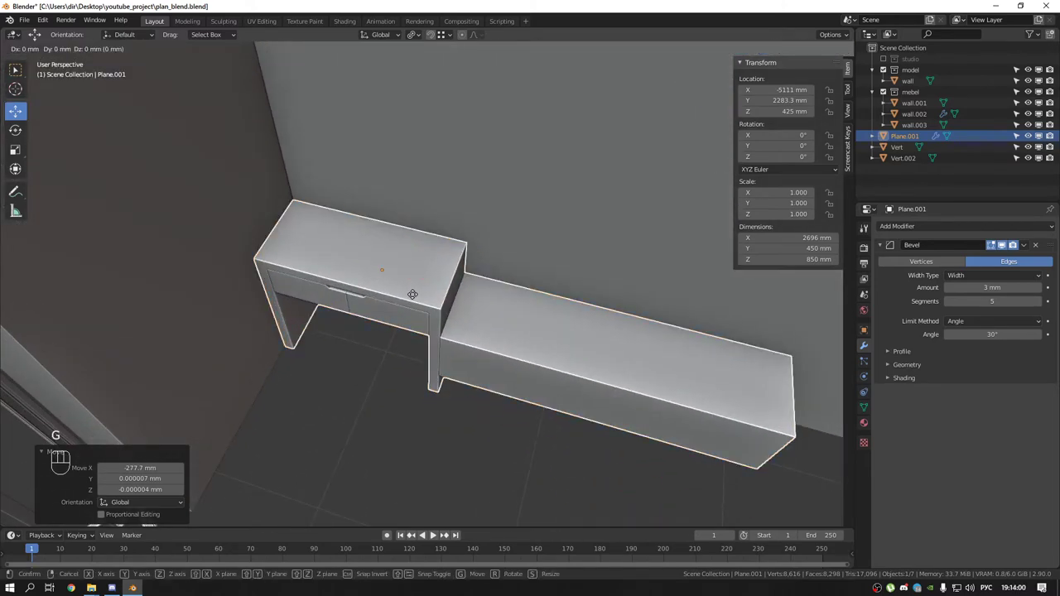
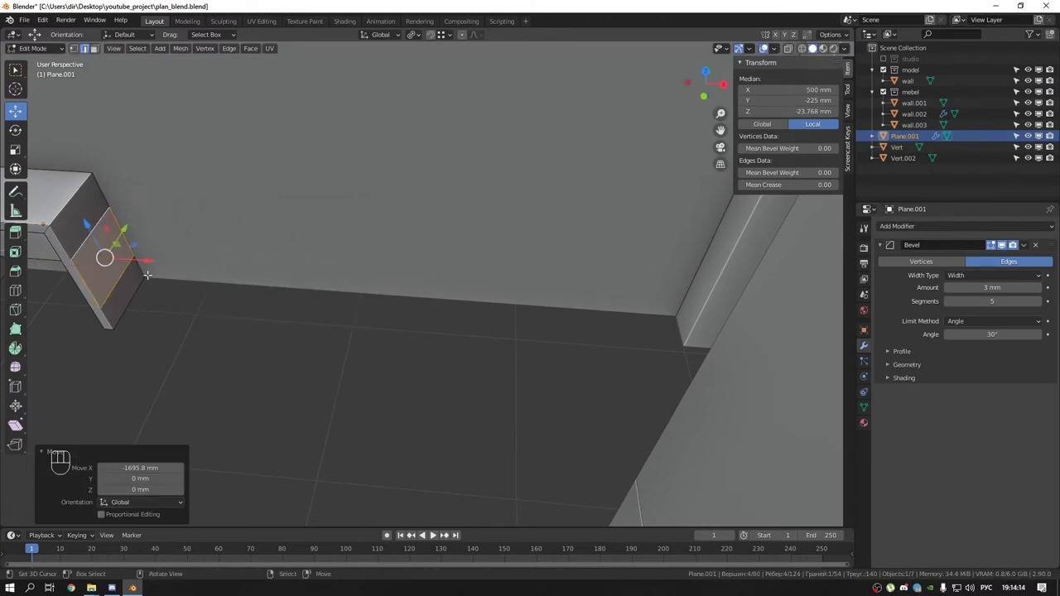
Pull the long cabinet's end face along X to adjust its length
{"action": "key", "text": "g"}
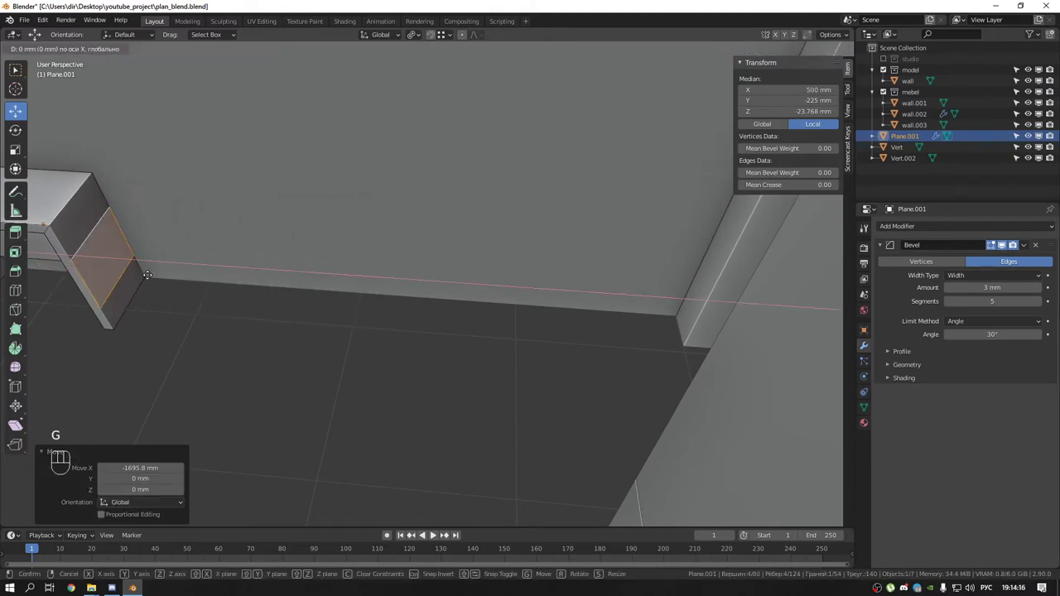
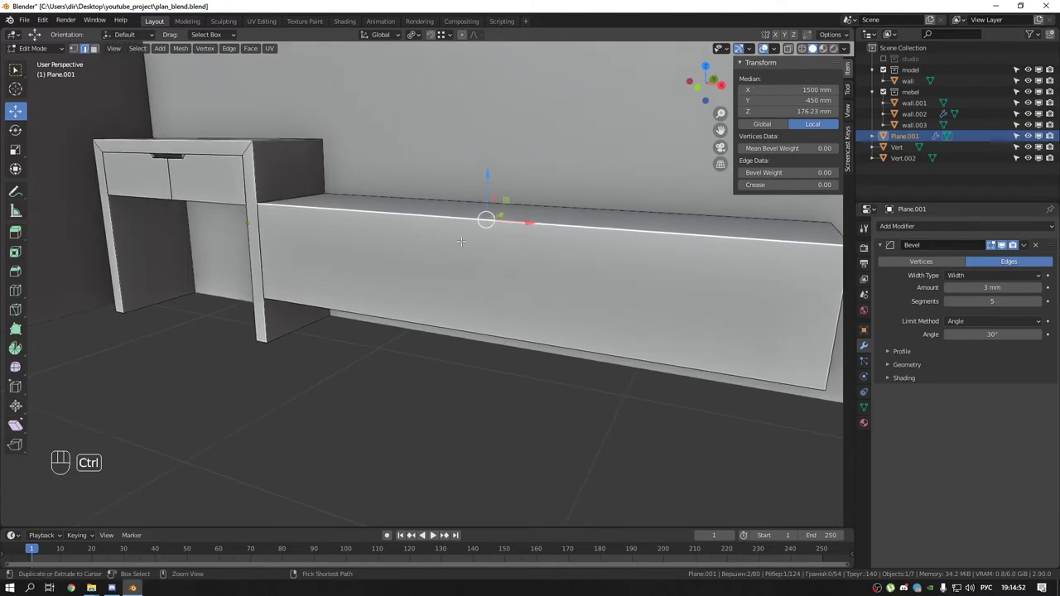
Cut a horizontal edge loop around the long cabinet near its top
{"action": "key", "text": "ctrl+r"}
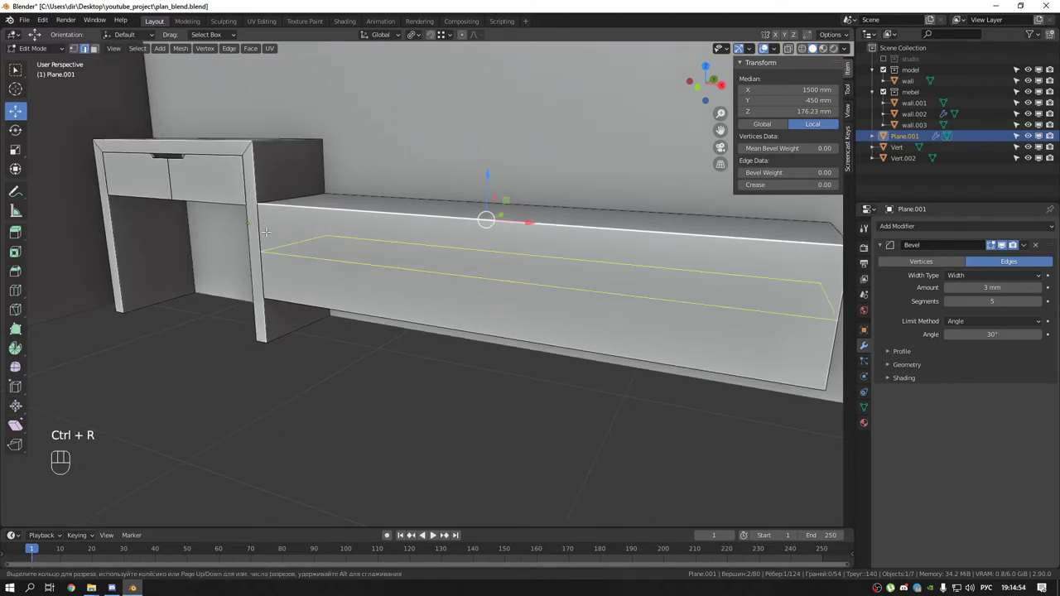
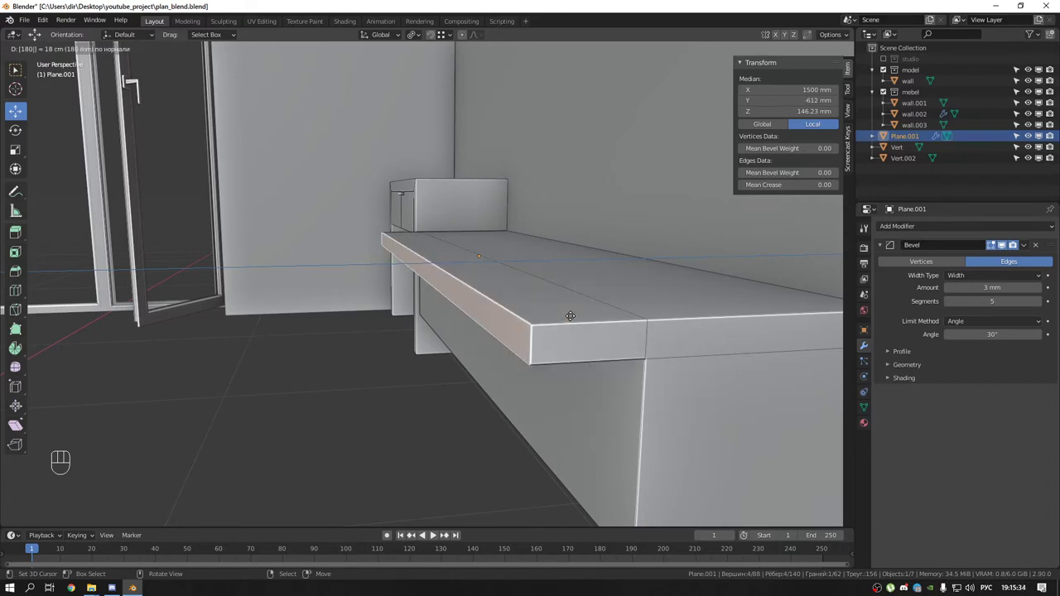
Undo, then extrude the top's front strip outward by 18 mm as a lip
{"action": "key", "text": "ctrl+z"}
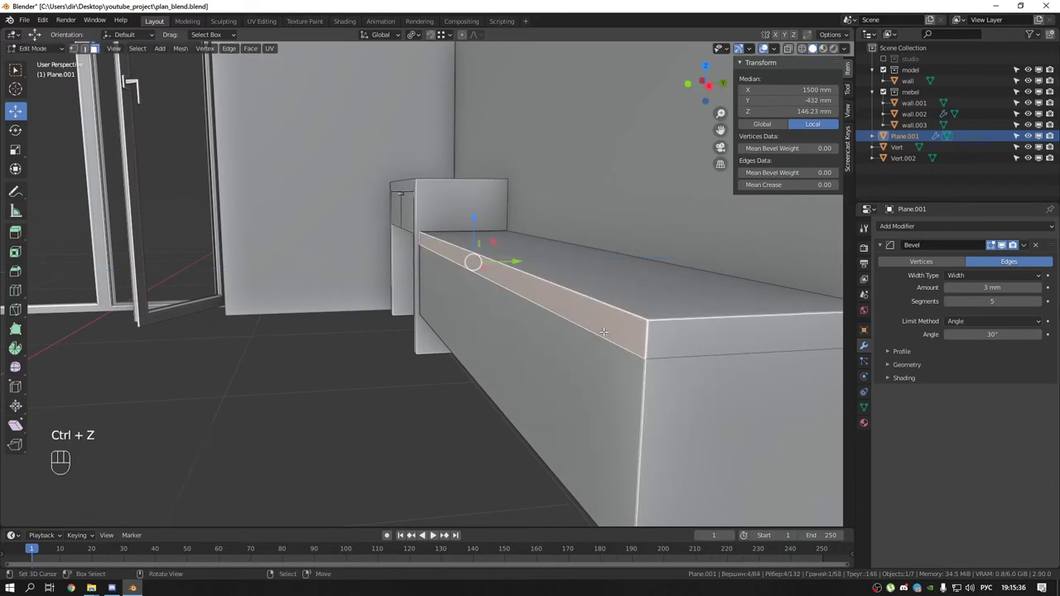
{"action": "key", "text": "e"}
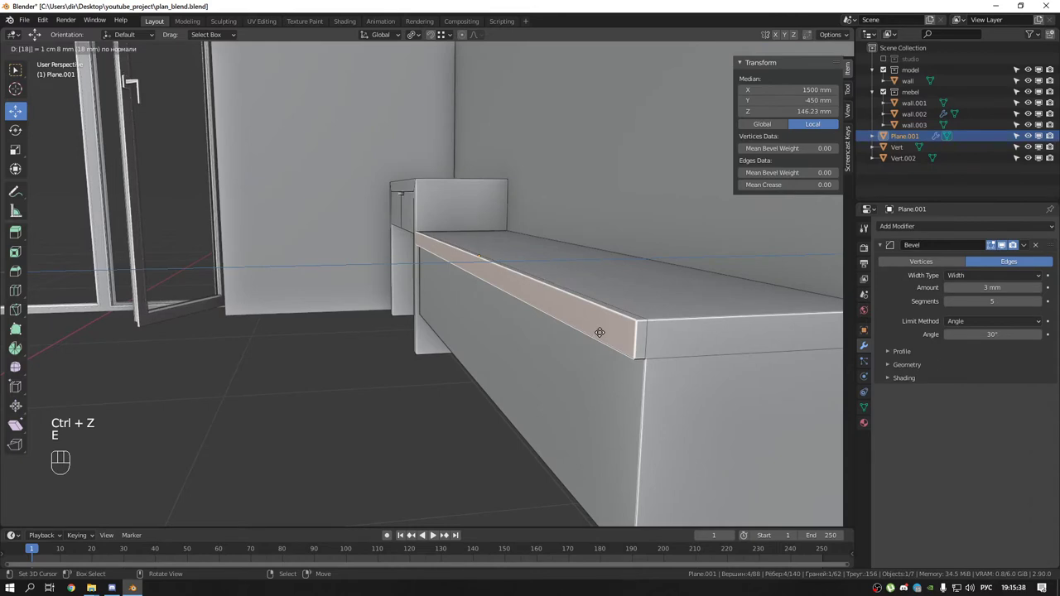
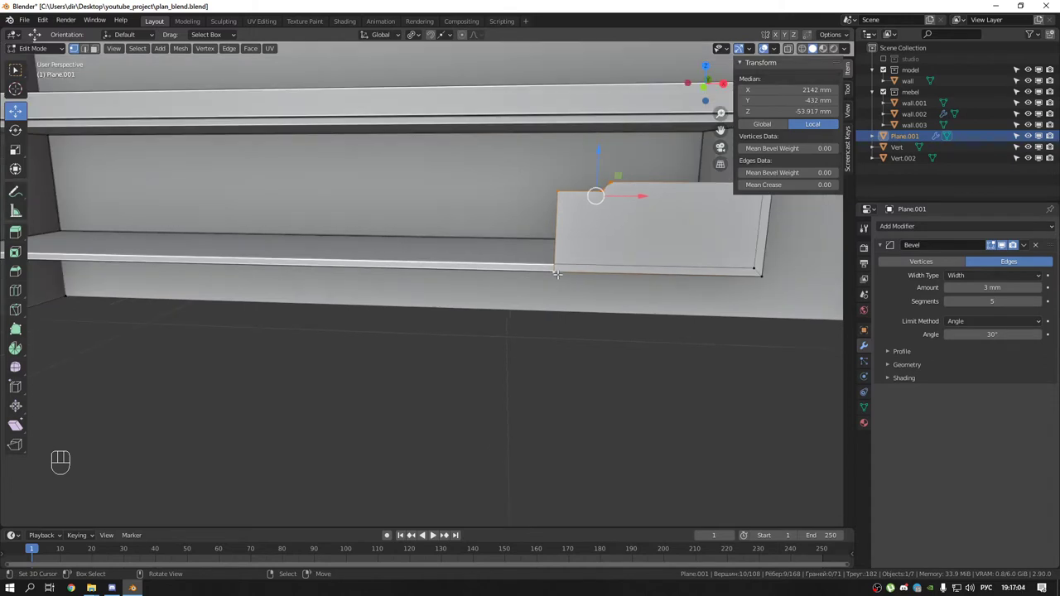
Move the panel's top edge into the cabinet opening with midpoint snapping
{"action": "key", "text": "g"}
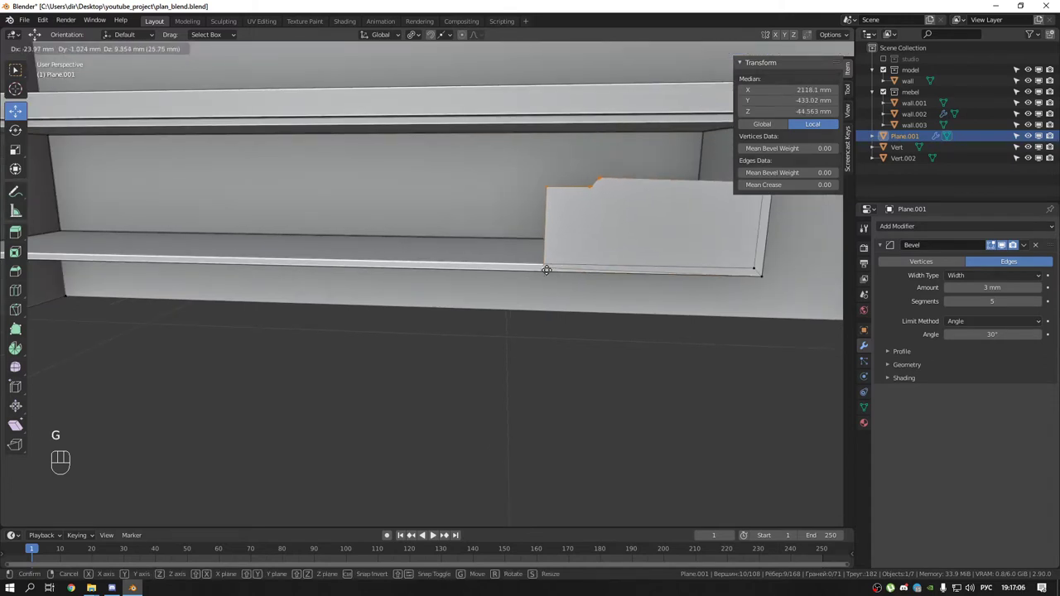
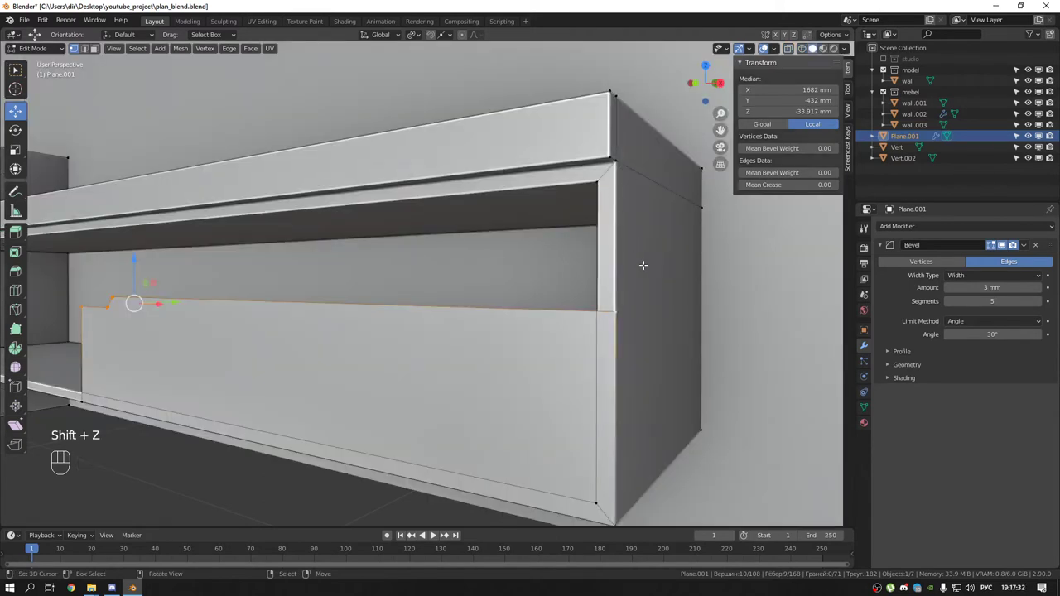
Raise the panel's top edge to the lip and thicken the panel outward by 1 mm
{"action": "key", "text": "g"}
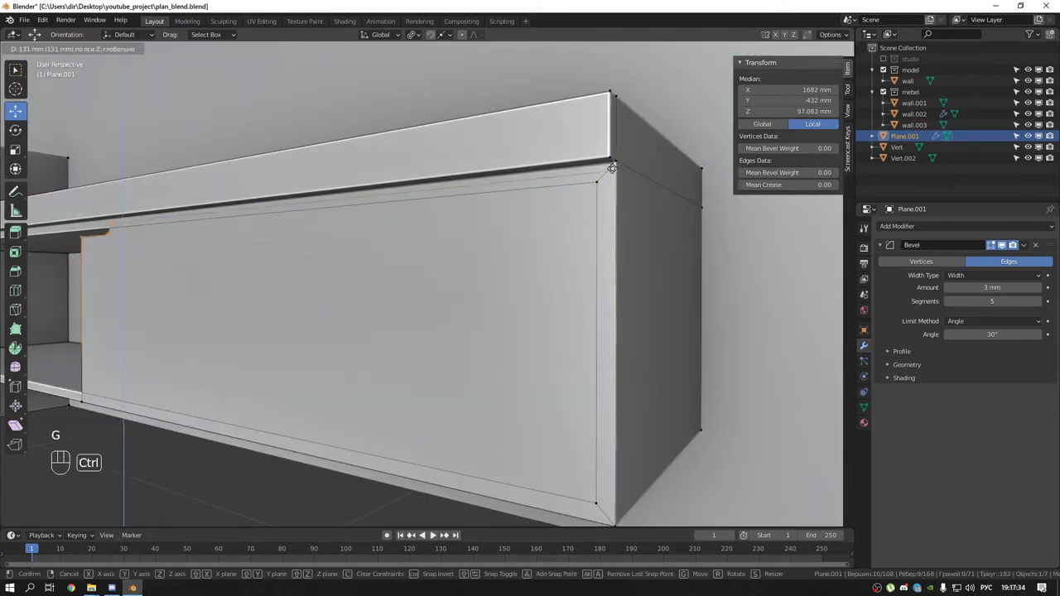
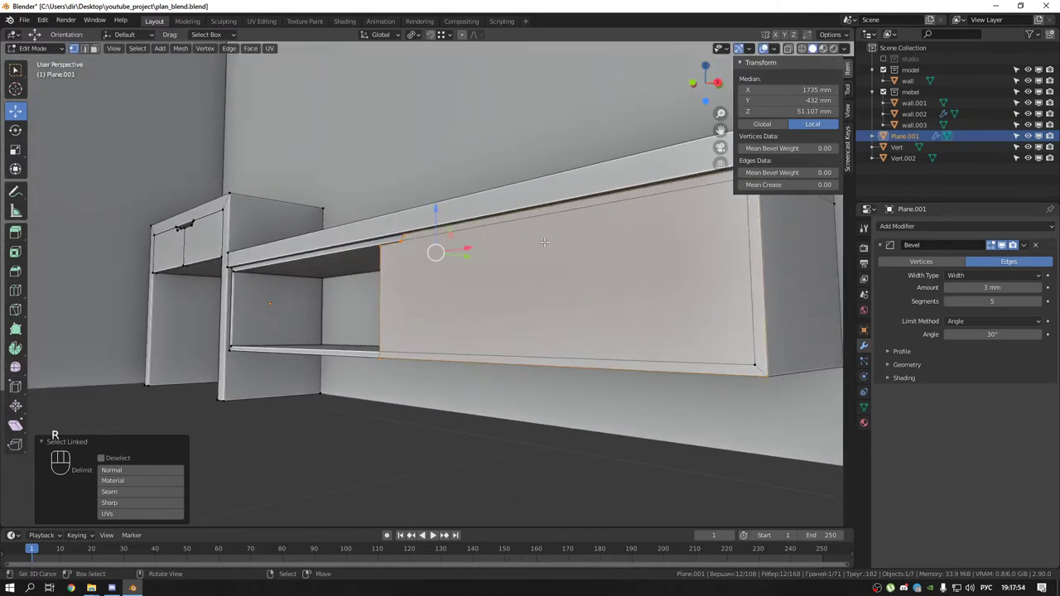
{"action": "key", "text": "e"}
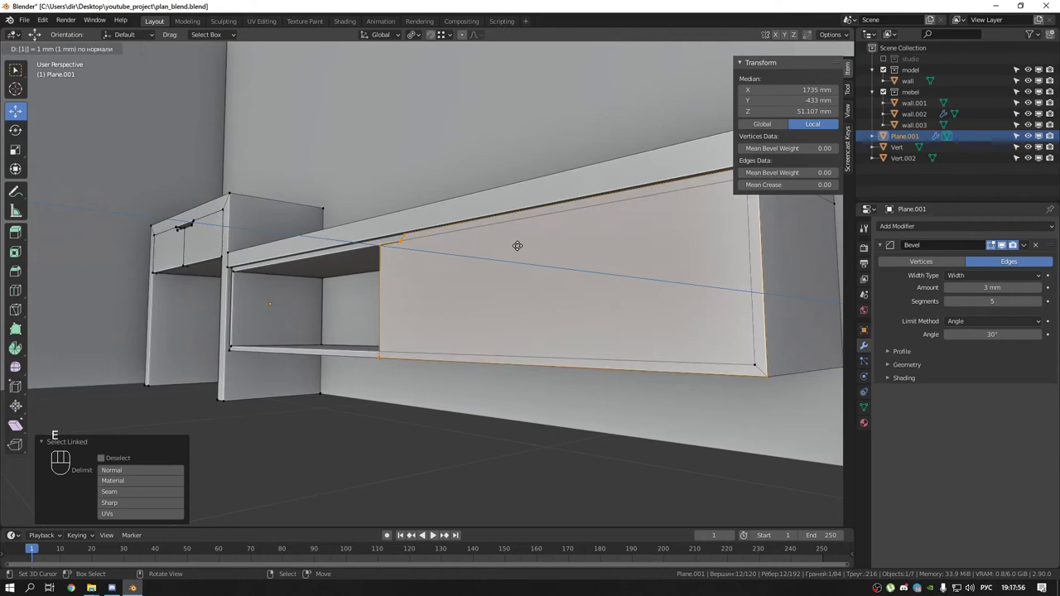
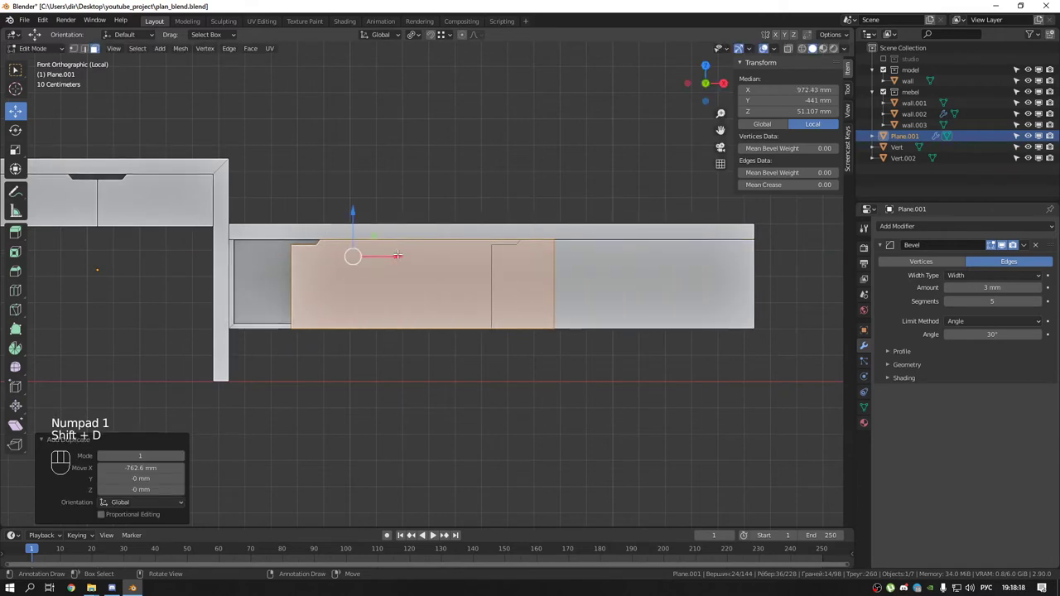
Shift the duplicated door front sideways along the cabinet toward its left end
{"action": "key", "text": "ctrl+m"}
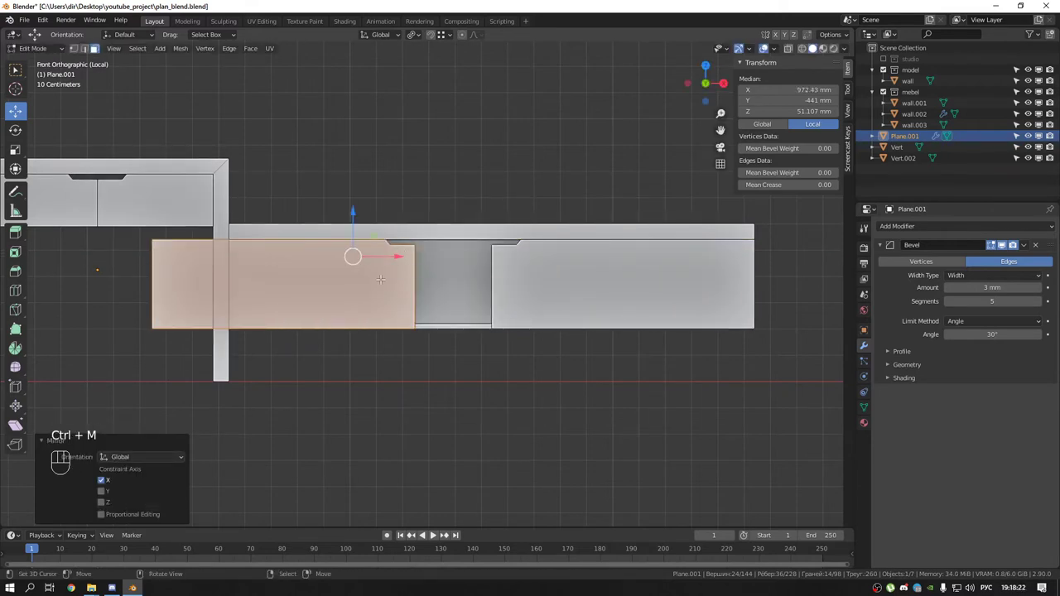
{"action": "key", "text": "shift+n"}
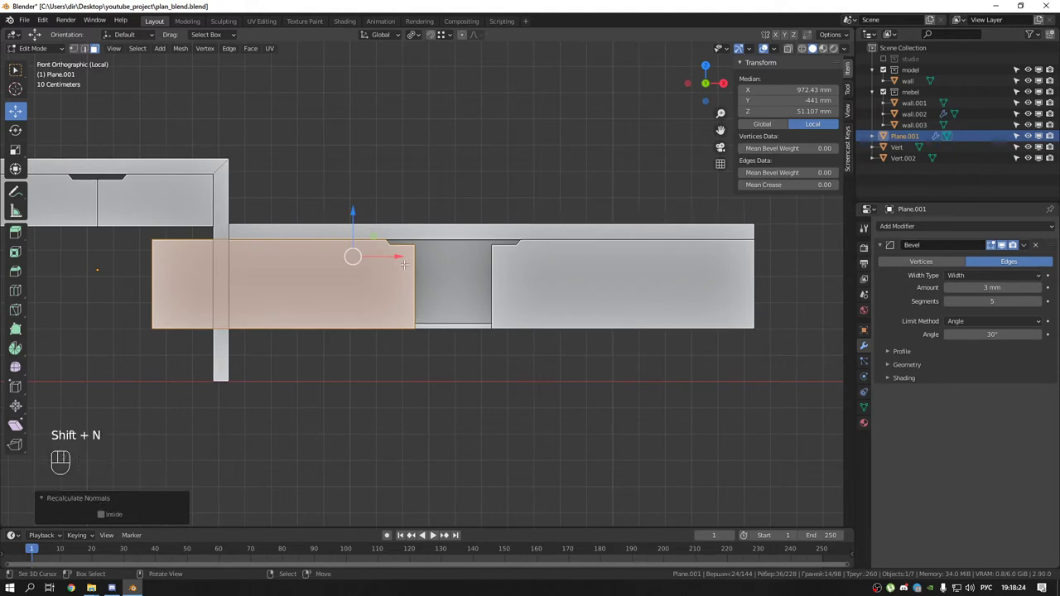
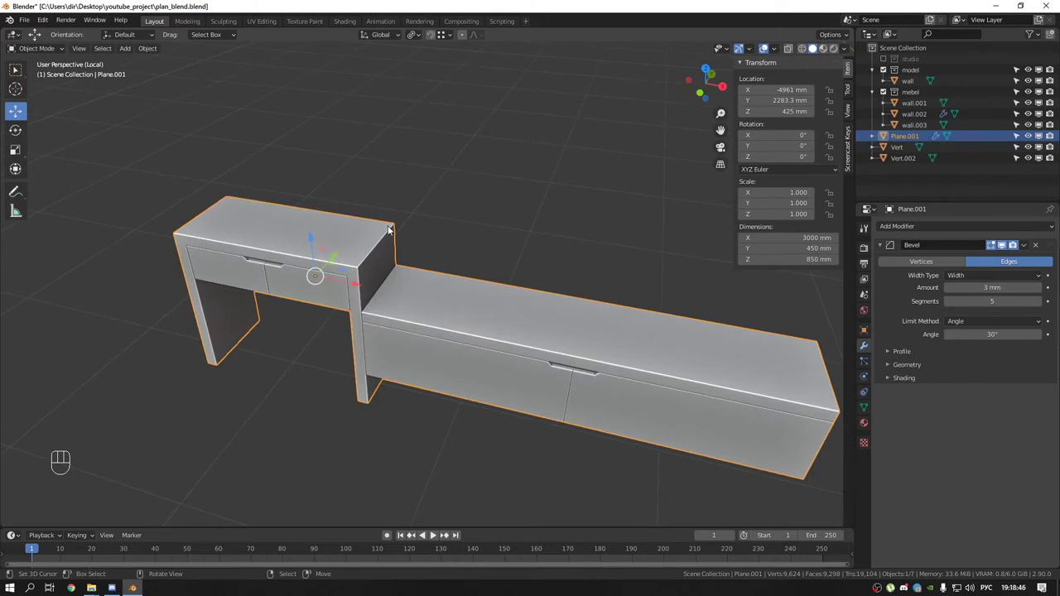
Move the small rectangle to the desk's back corner, snapping its corner onto the desk corner
{"action": "middle_click", "coordinate": [405, 234]}
{"action": "left_click_drag", "start_coordinate": [370, 233], "coordinate": [390, 233]}
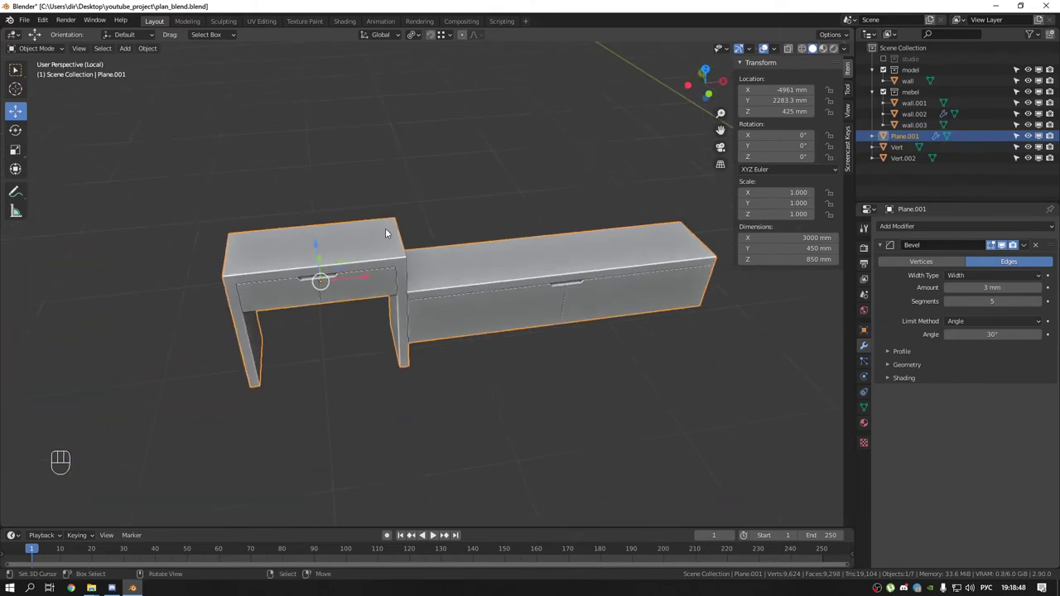
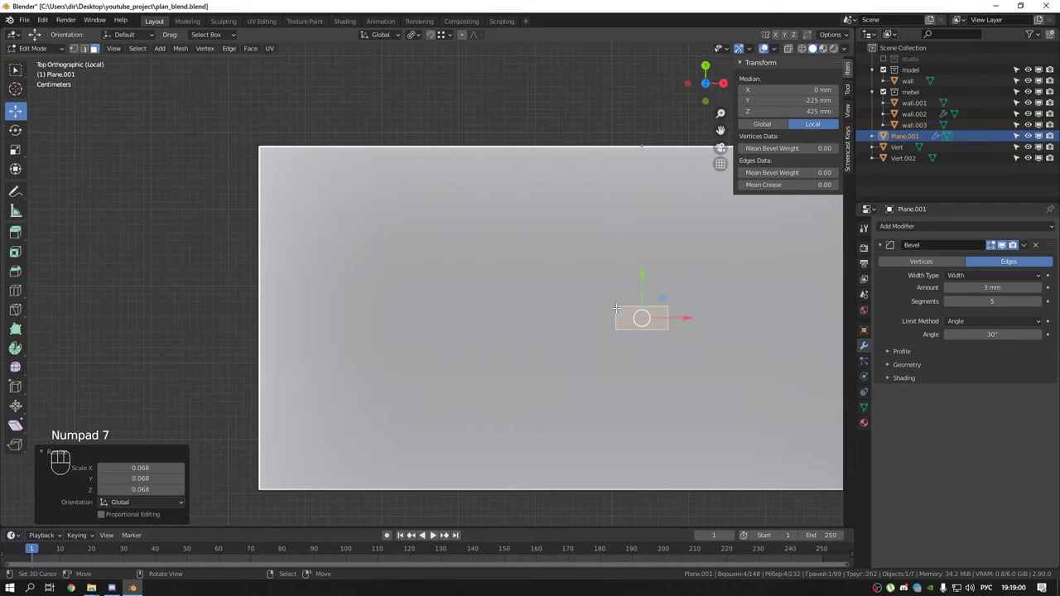
{"action": "key", "text": "g"}
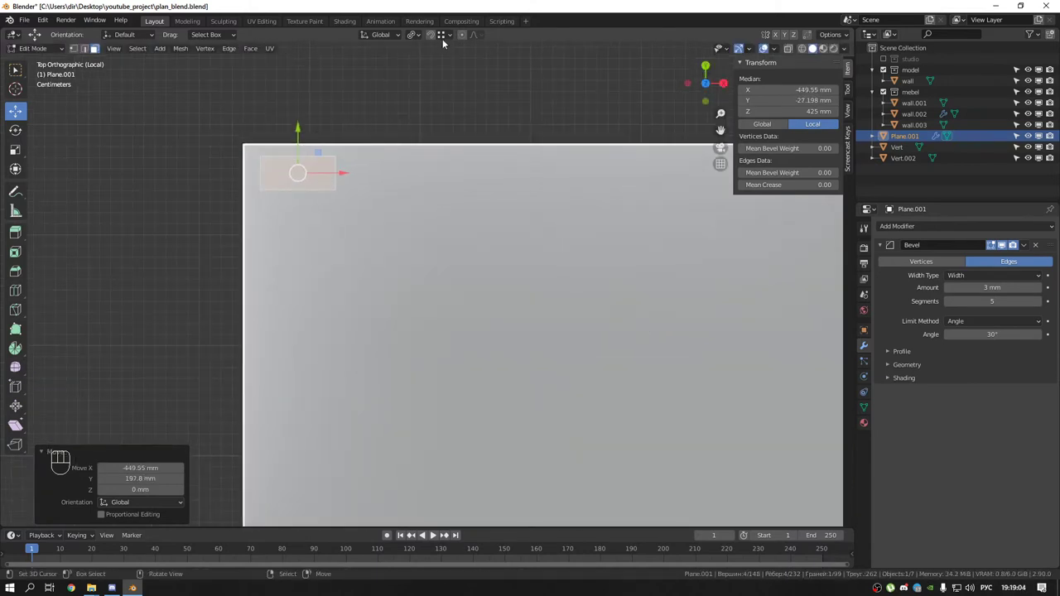
{"action": "left_click_drag", "start_coordinate": [449, 51], "coordinate": [286, 165]}
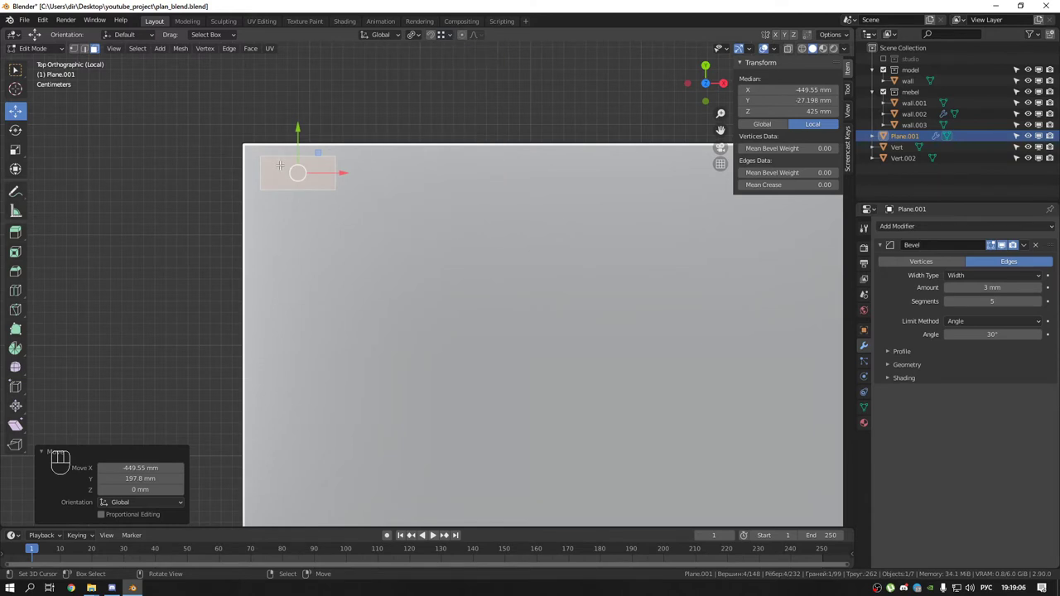
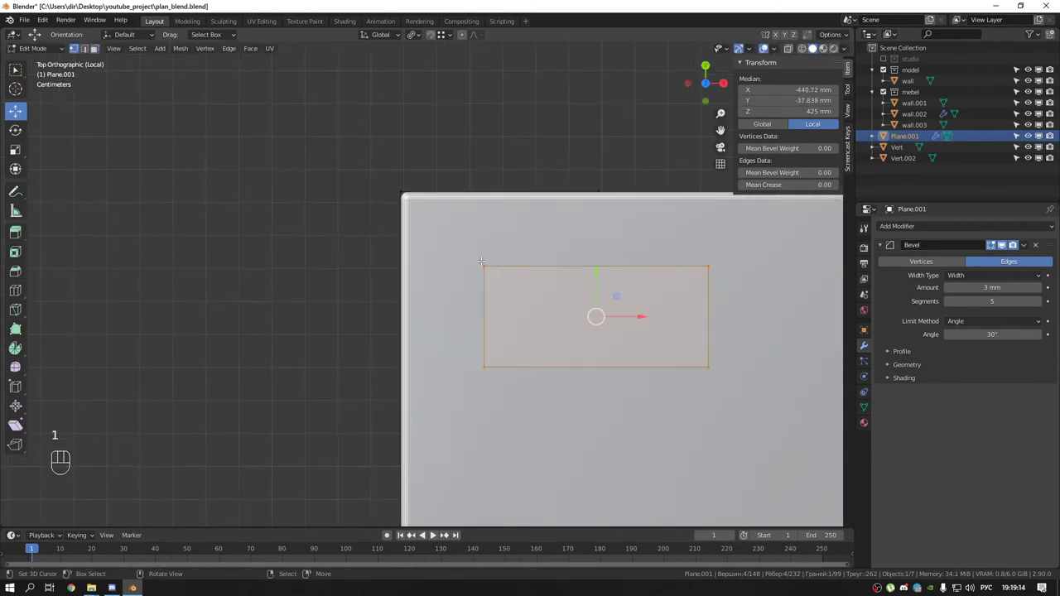
{"action": "key", "text": "g"}
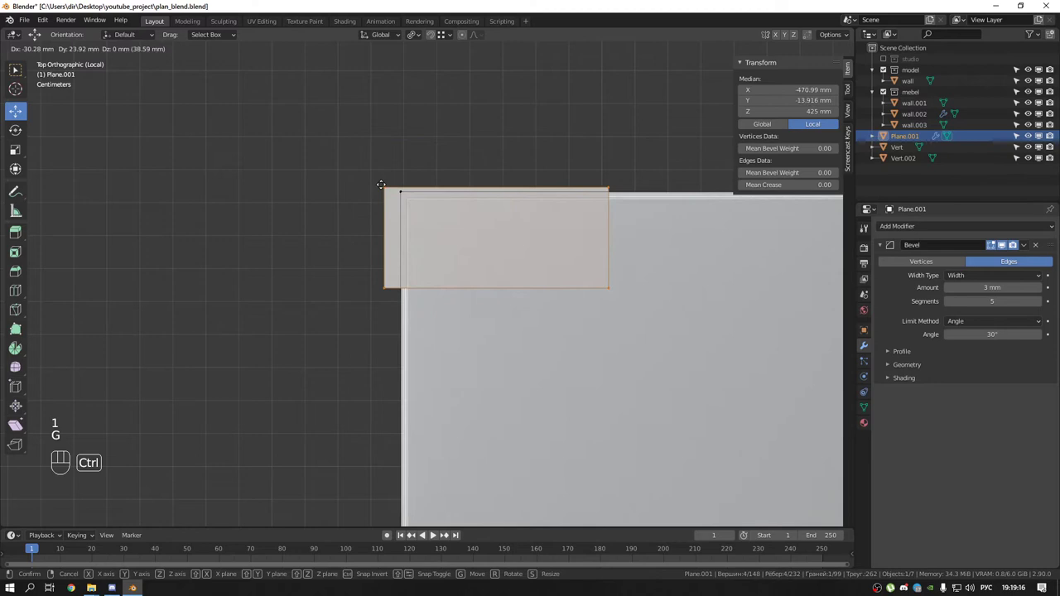
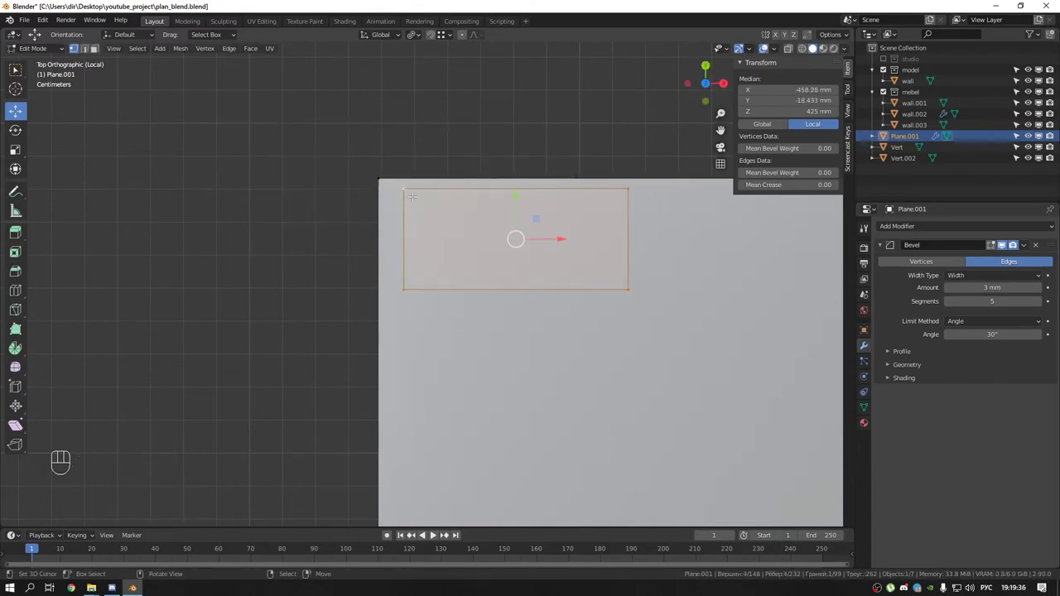
{"action": "key", "text": "g"}
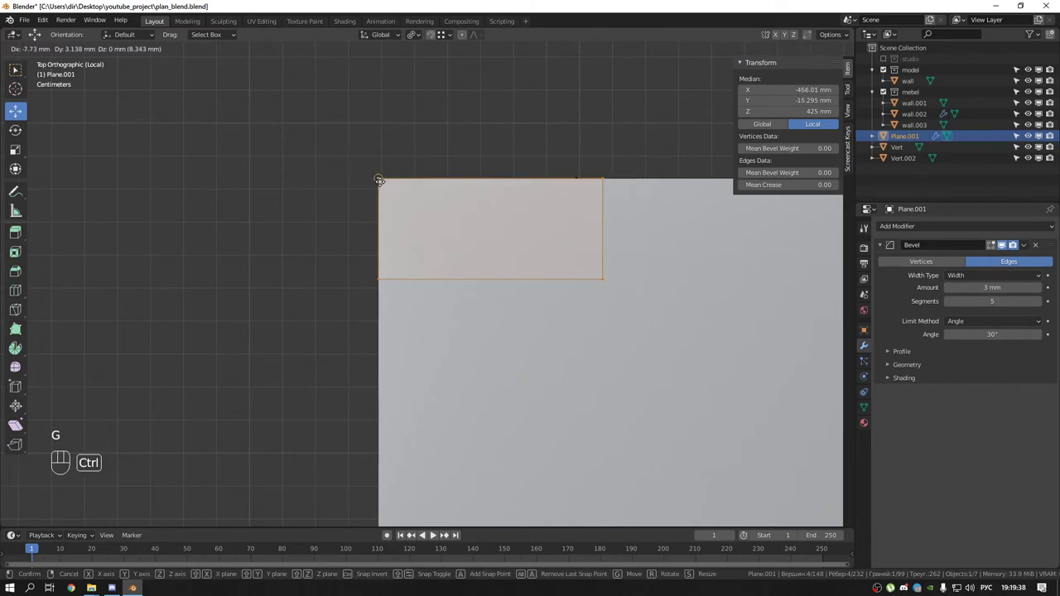
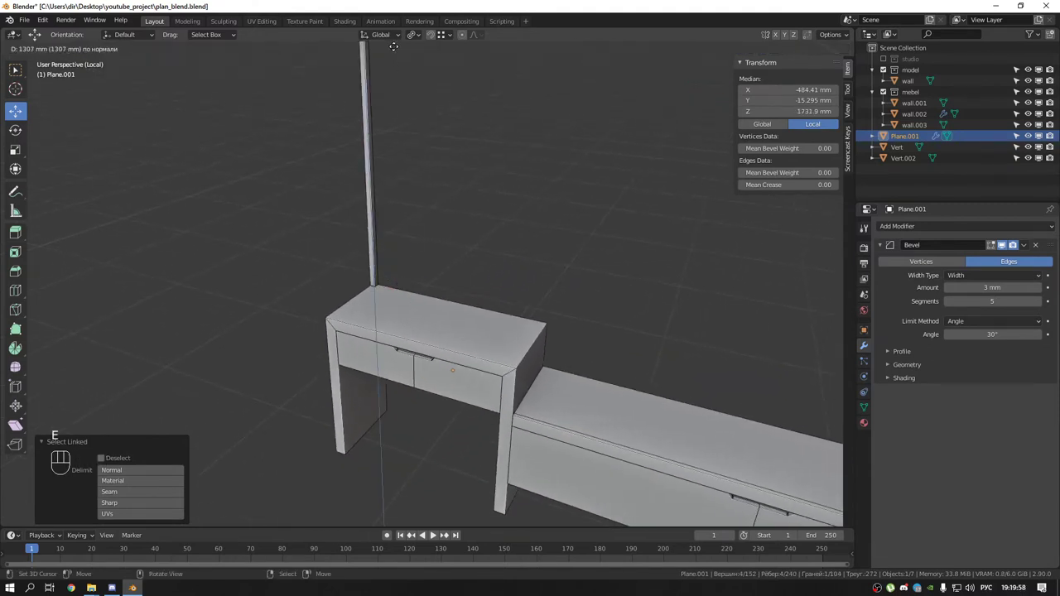
Leave Edit Mode to show the finished 1.3 m post at the desk's back corner
{"action": "key", "text": "Tab"}
{"action": "left_click", "coordinate": [400, 170]}
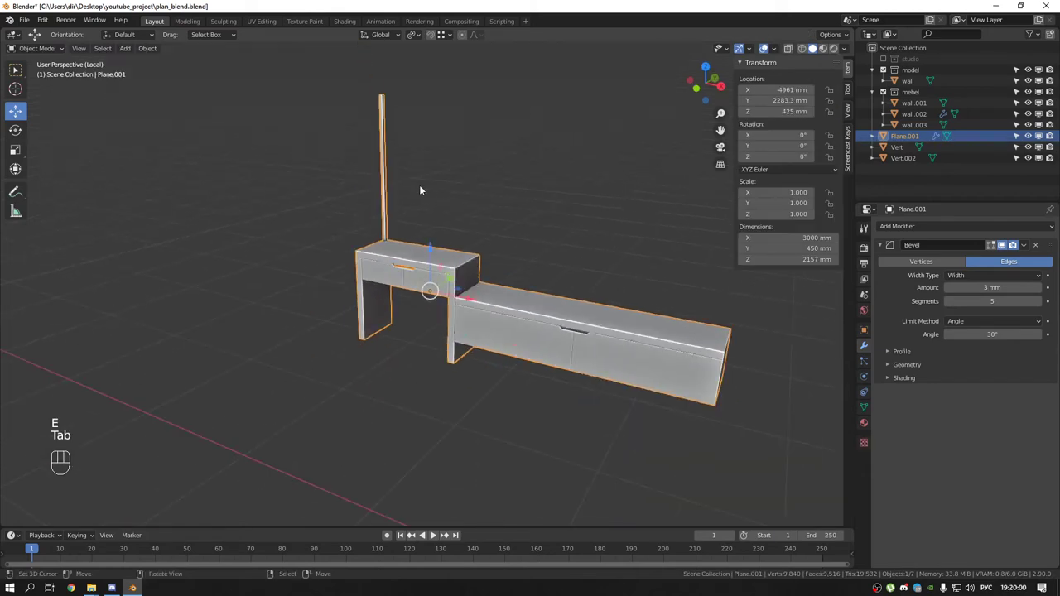
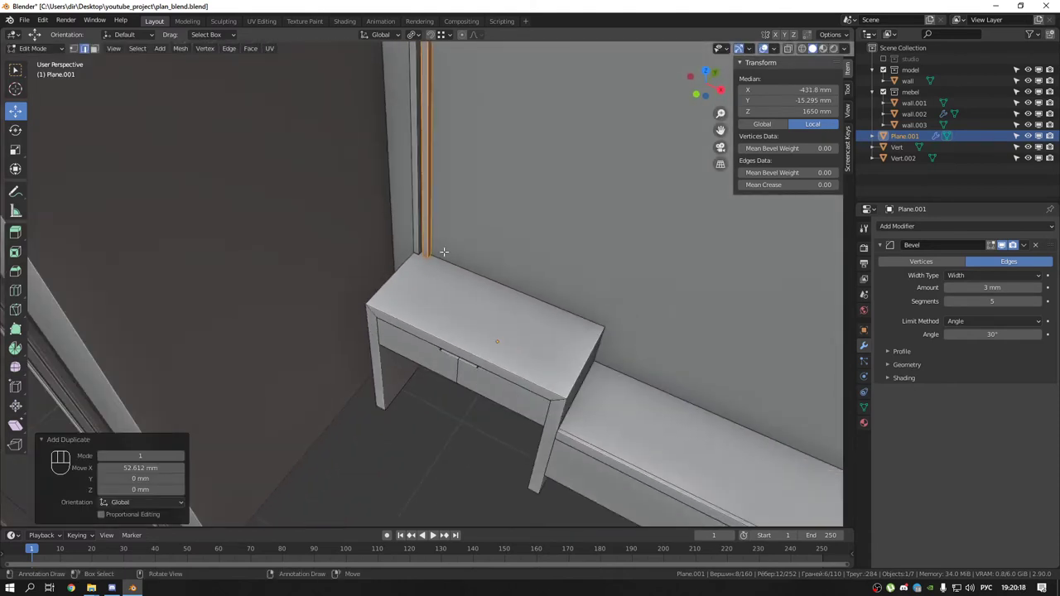
Repeat the slat duplicate along X into a full row behind the desk, then nudge the slats along the wall
{"action": "key", "text": "shift+r"}
{"action": "key", "text": "shift+r"}
{"action": "key", "text": "shift+r"}
{"action": "key", "text": "ctrl+z"}
{"action": "key", "text": "l"}
{"action": "key", "text": "l"}
{"action": "key", "text": "l"}
{"action": "key", "text": "l"}
{"action": "key", "text": "l"}
{"action": "key", "text": "l"}
{"action": "key", "text": "l"}
{"action": "key", "text": "l"}
{"action": "key", "text": "l"}
{"action": "key", "text": "l"}
{"action": "key", "text": "l"}
{"action": "key", "text": "l"}
{"action": "key", "text": "l"}
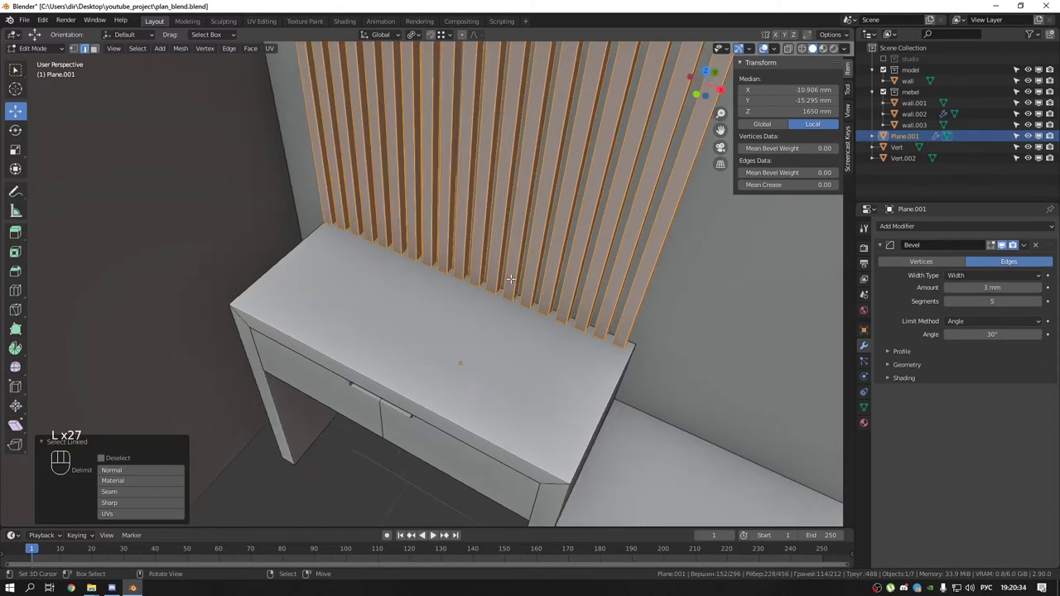
{"action": "key", "text": "g"}
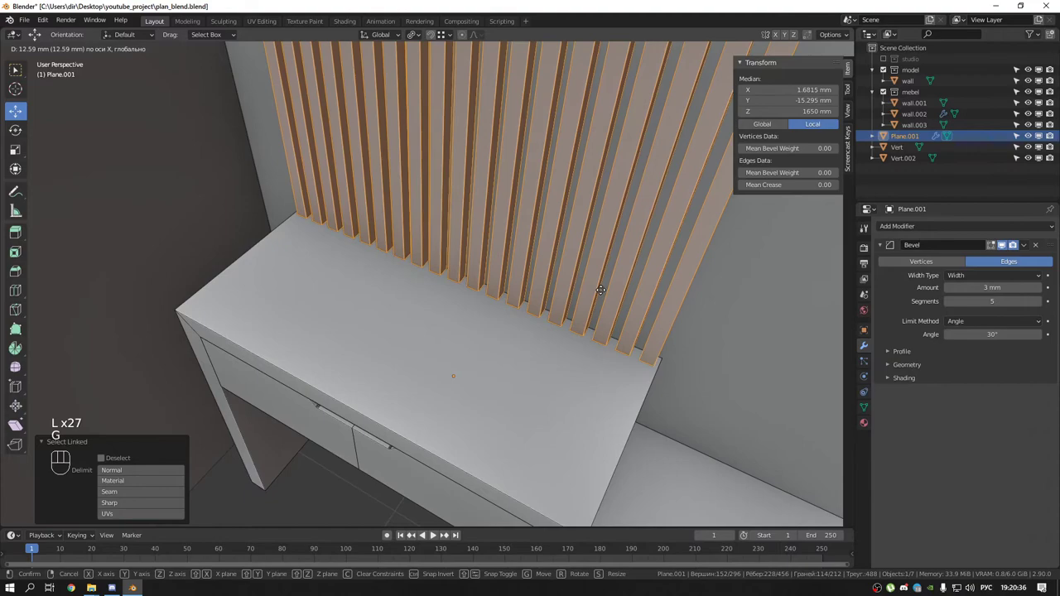
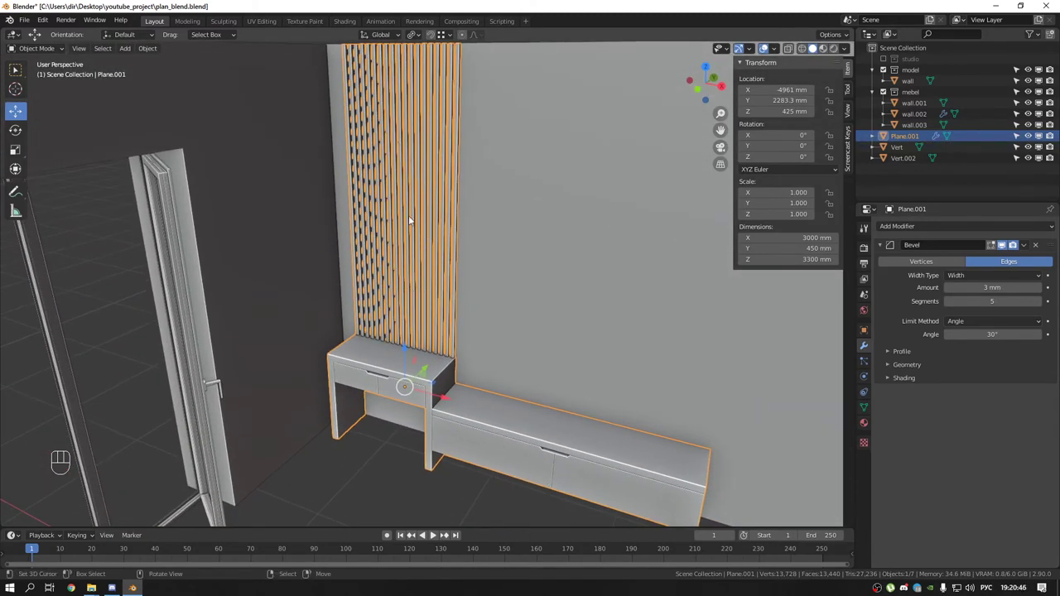
Frame the slatted wall panel and bring up the Add menu for a new circle curve
{"action": "left_click_drag", "start_coordinate": [393, 246], "coordinate": [381, 259]}
{"action": "middle_click", "coordinate": [410, 269]}
{"action": "middle_click", "coordinate": [444, 269]}
{"action": "middle_click", "coordinate": [539, 193]}
{"action": "middle_click", "coordinate": [518, 243]}
{"action": "key", "text": "shift+a"}
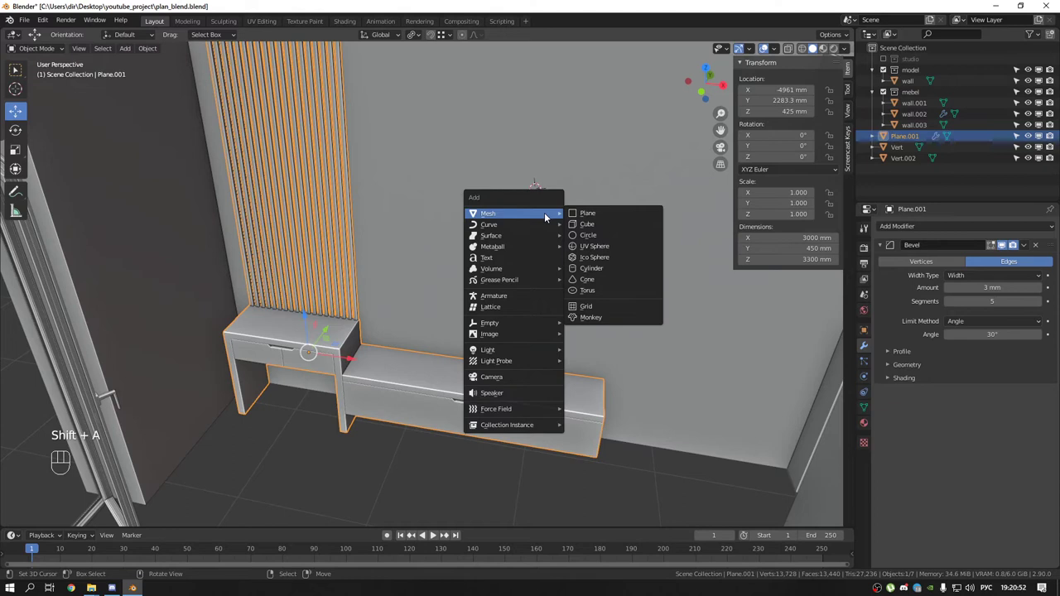
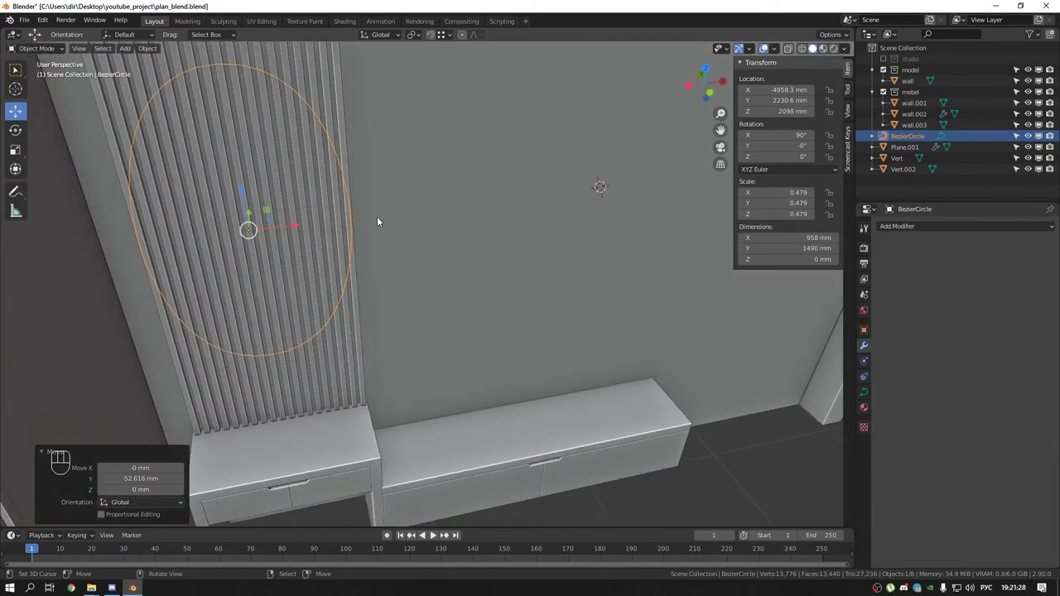
Fill the oval curve, extrude it 10 mm and bevel 3 mm at resolution 5, checking the edge up close
{"action": "middle_click", "coordinate": [344, 242]}
{"action": "left_click", "coordinate": [870, 394]}
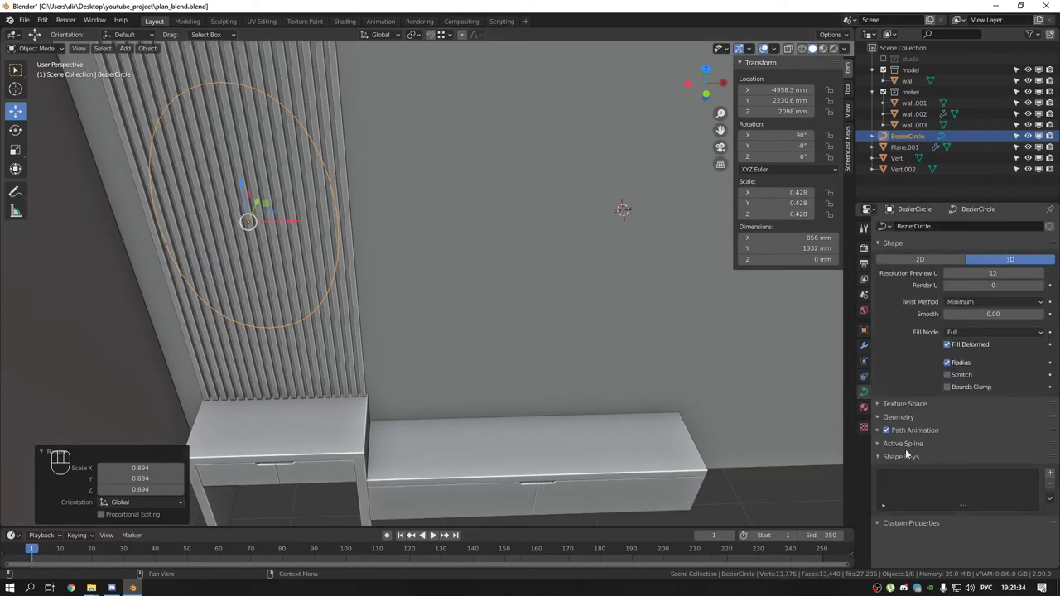
{"action": "left_click", "coordinate": [884, 418]}
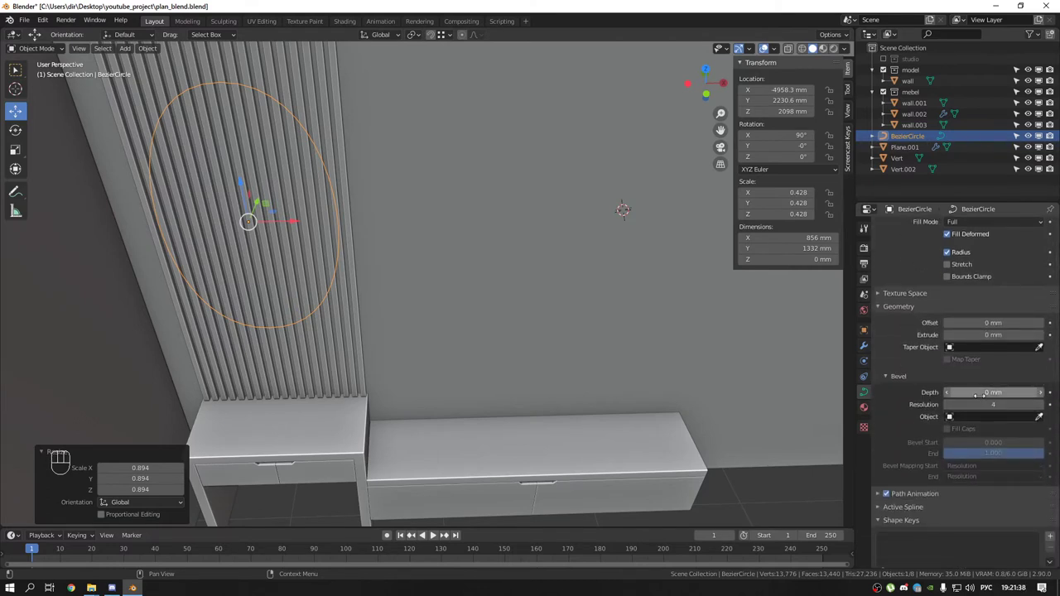
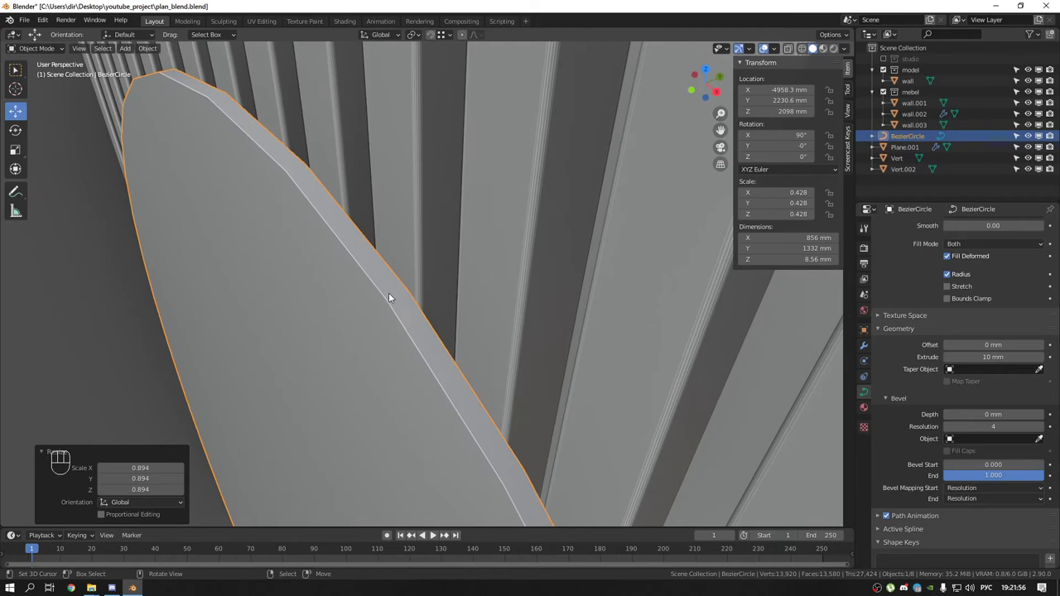
{"action": "left_click_drag", "start_coordinate": [389, 268], "coordinate": [364, 245]}
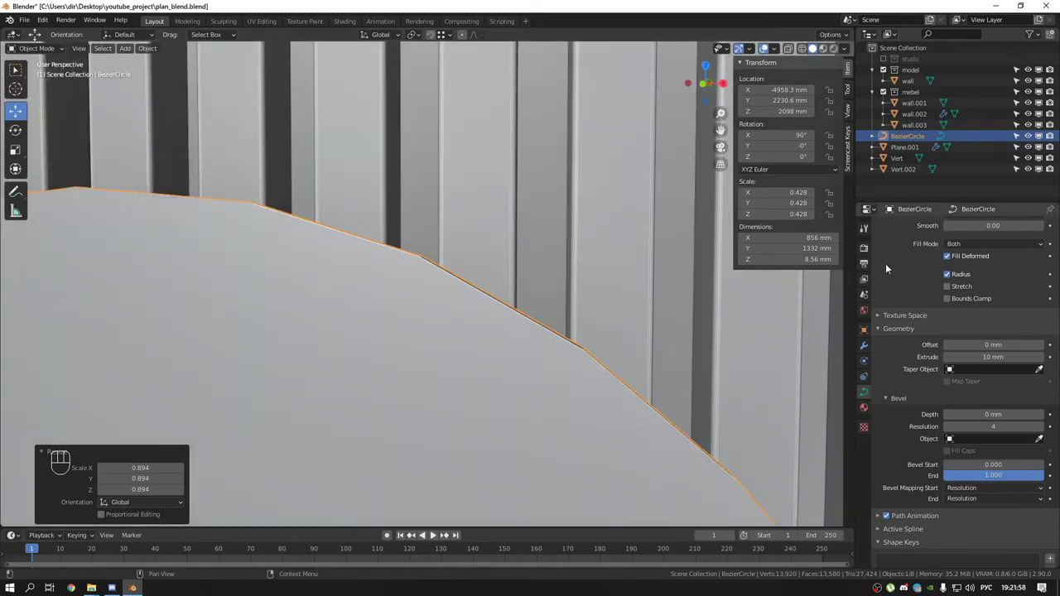
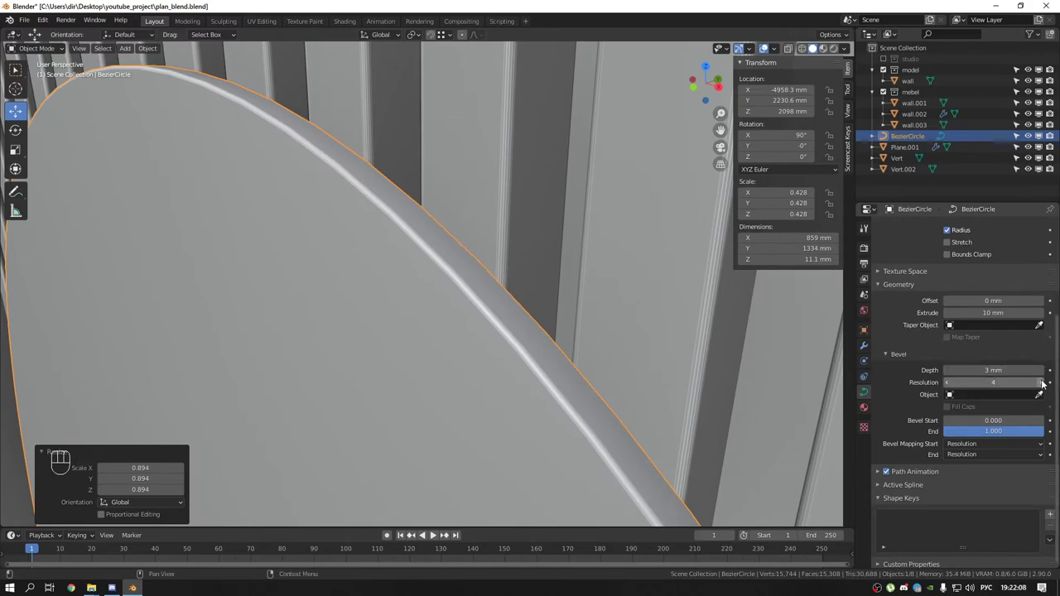
{"action": "middle_click", "coordinate": [507, 298]}
{"action": "left_click_drag", "start_coordinate": [496, 374], "coordinate": [515, 389]}
{"action": "left_click_drag", "start_coordinate": [478, 357], "coordinate": [454, 275]}
{"action": "middle_click", "coordinate": [454, 253]}
{"action": "middle_click", "coordinate": [460, 293]}
{"action": "left_click_drag", "start_coordinate": [485, 194], "coordinate": [410, 406]}
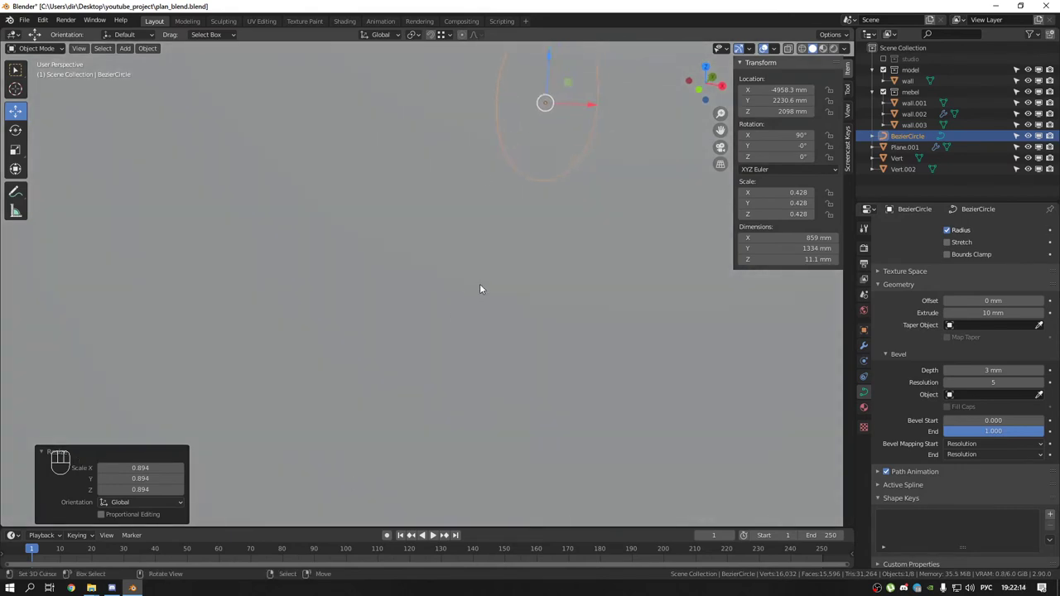
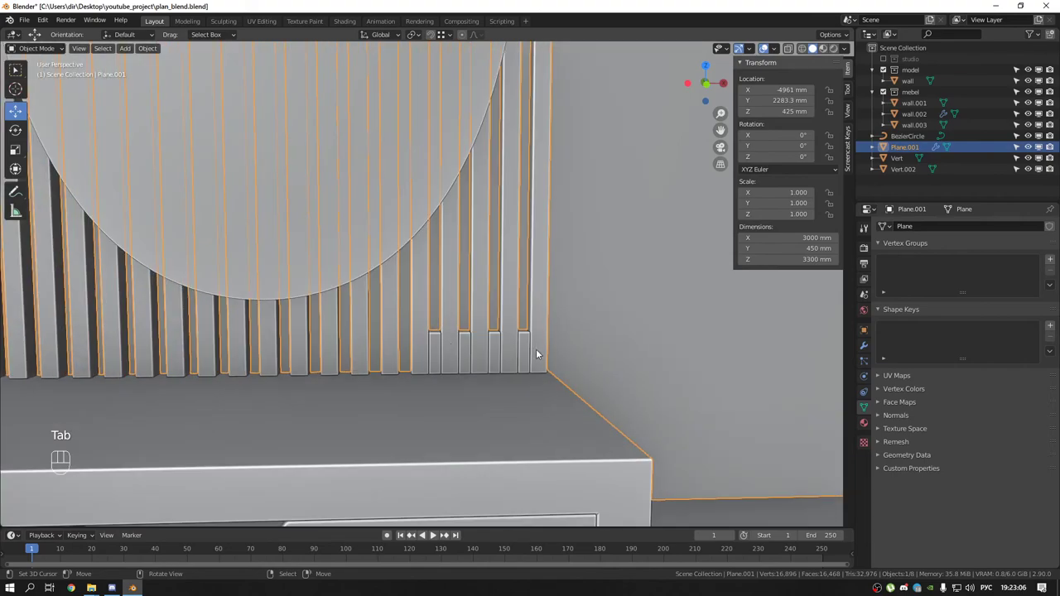
{"action": "middle_click", "coordinate": [499, 325]}
{"action": "left_click_drag", "start_coordinate": [467, 256], "coordinate": [537, 431]}
{"action": "left_click_drag", "start_coordinate": [519, 351], "coordinate": [559, 371]}
{"action": "left_click_drag", "start_coordinate": [516, 261], "coordinate": [473, 257]}
{"action": "left_click_drag", "start_coordinate": [472, 256], "coordinate": [501, 252]}
{"action": "left_click_drag", "start_coordinate": [515, 274], "coordinate": [416, 225]}
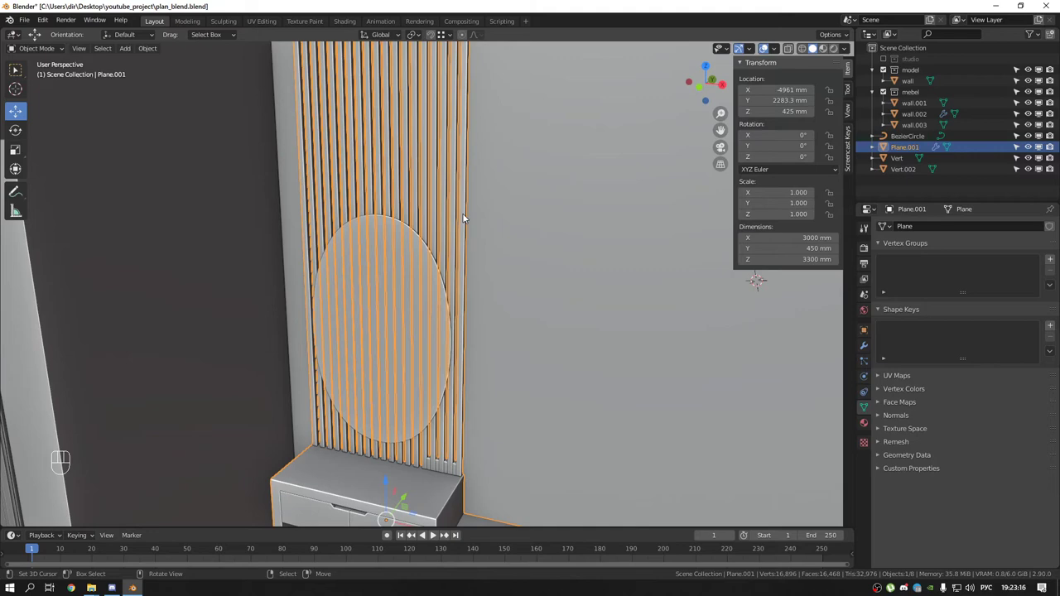
{"action": "left_click_drag", "start_coordinate": [463, 193], "coordinate": [422, 203]}
{"action": "left_click_drag", "start_coordinate": [423, 203], "coordinate": [448, 219]}
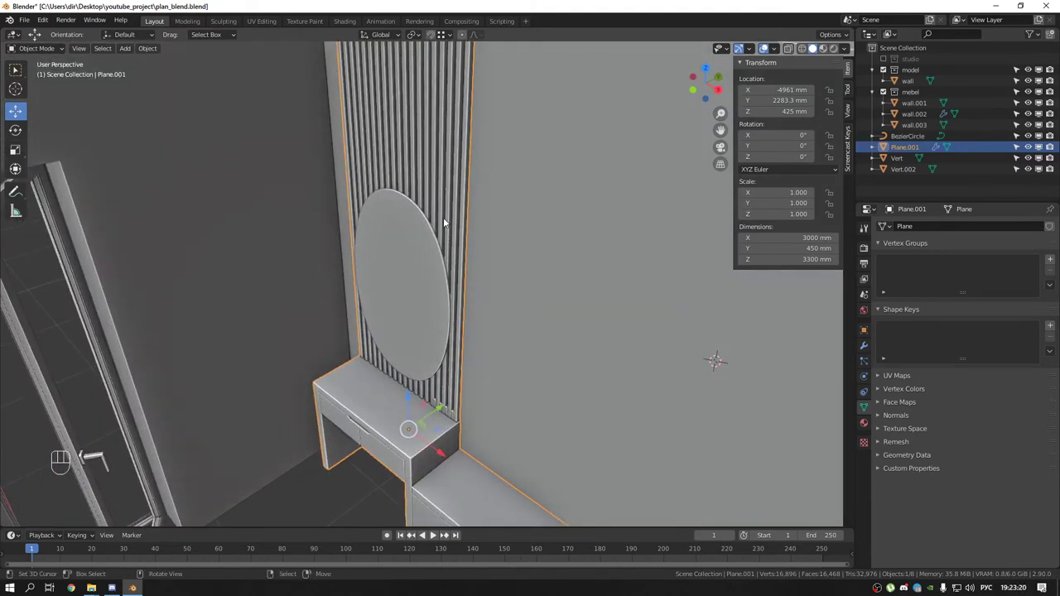
{"action": "left_click_drag", "start_coordinate": [471, 218], "coordinate": [451, 209]}
{"action": "left_click_drag", "start_coordinate": [497, 229], "coordinate": [520, 242]}
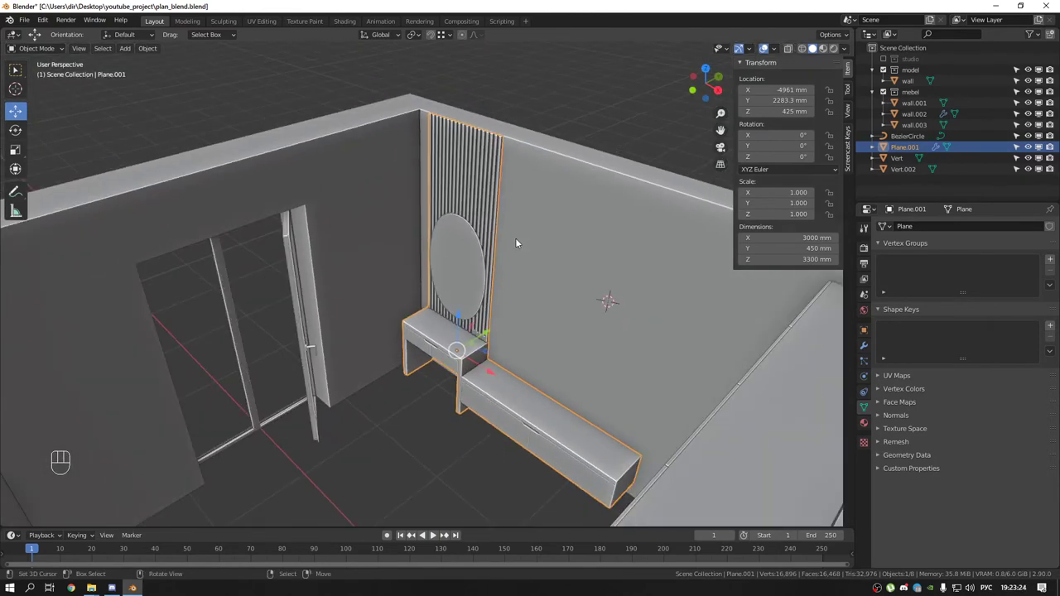
{"action": "left_click_drag", "start_coordinate": [499, 229], "coordinate": [531, 231]}
{"action": "left_click_drag", "start_coordinate": [512, 251], "coordinate": [525, 253]}
{"action": "left_click_drag", "start_coordinate": [524, 251], "coordinate": [510, 256]}
{"action": "left_click_drag", "start_coordinate": [527, 249], "coordinate": [519, 256]}
{"action": "left_click_drag", "start_coordinate": [468, 250], "coordinate": [429, 240]}
{"action": "left_click", "coordinate": [524, 243]}
{"action": "left_click_drag", "start_coordinate": [587, 256], "coordinate": [486, 250]}
{"action": "left_click_drag", "start_coordinate": [494, 251], "coordinate": [539, 251]}
{"action": "left_click_drag", "start_coordinate": [504, 297], "coordinate": [470, 264]}
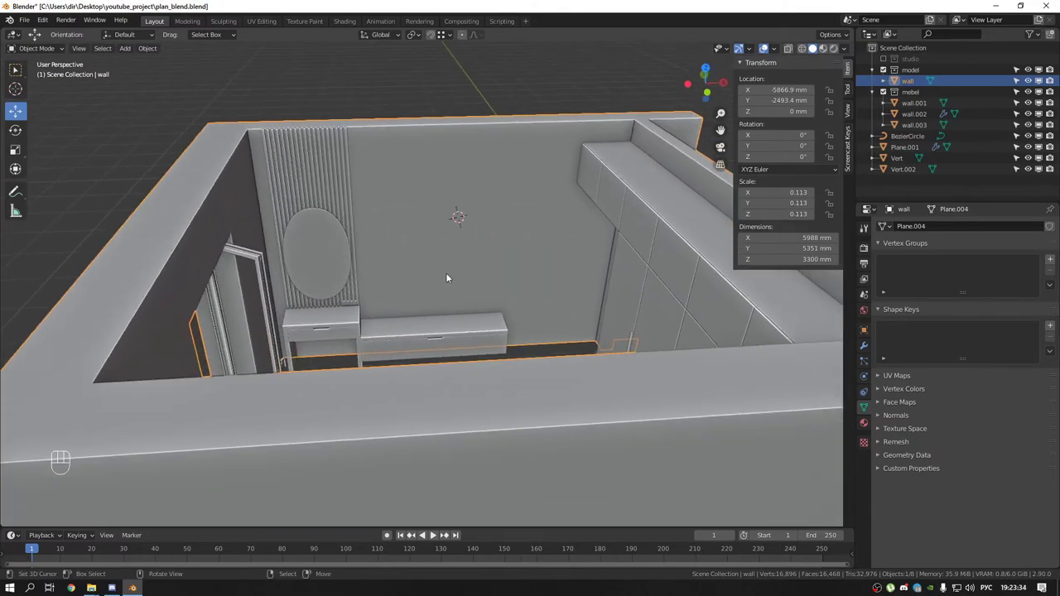
{"action": "left_click_drag", "start_coordinate": [432, 267], "coordinate": [432, 282]}
{"action": "left_click_drag", "start_coordinate": [407, 274], "coordinate": [421, 265]}
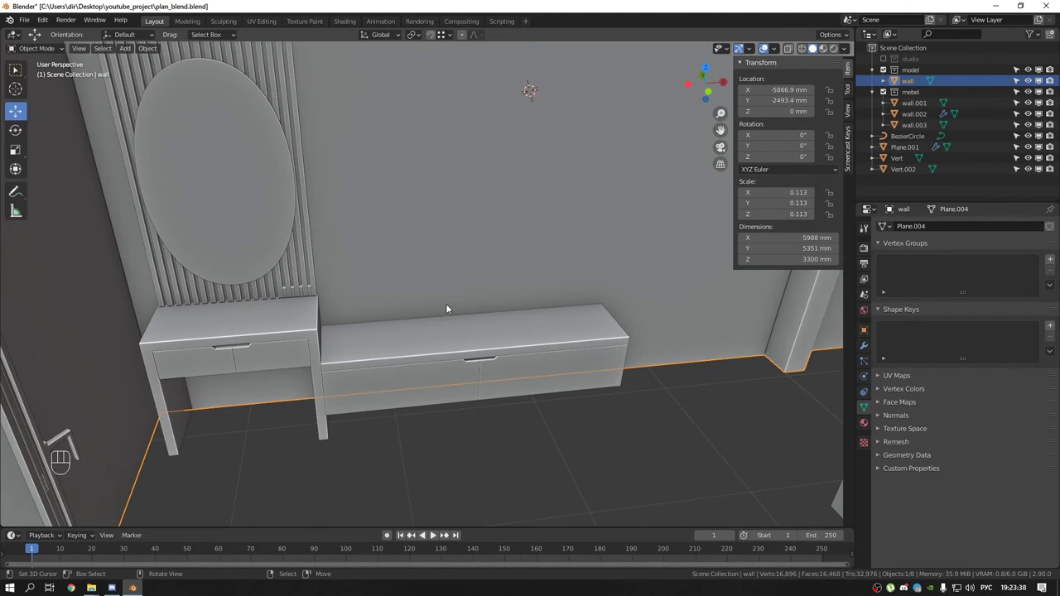
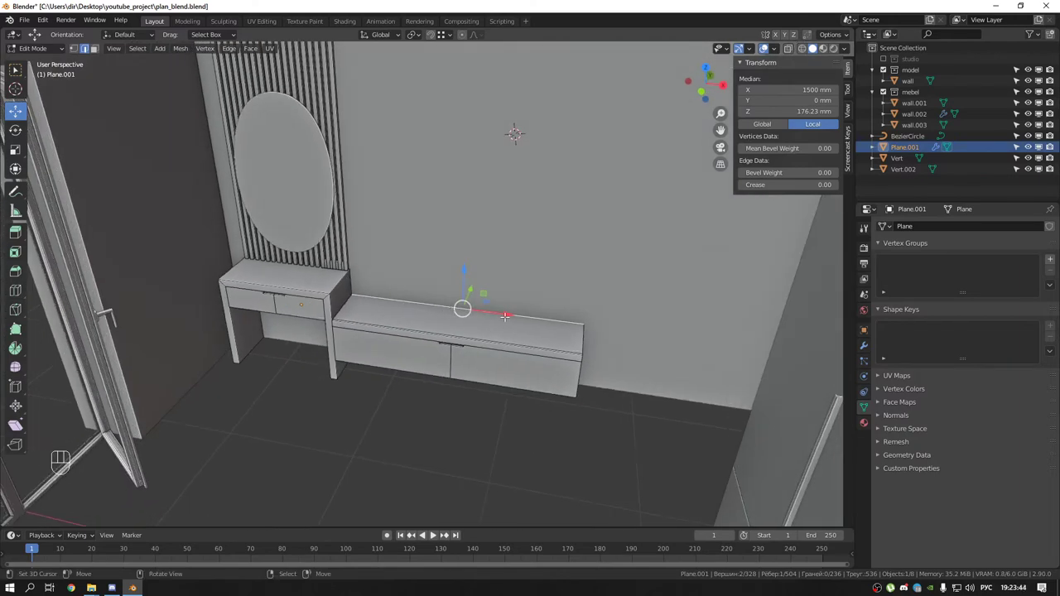
Separate the cabinet's selected top edge into its own object, Plane.002
{"action": "key", "text": "shift+d"}
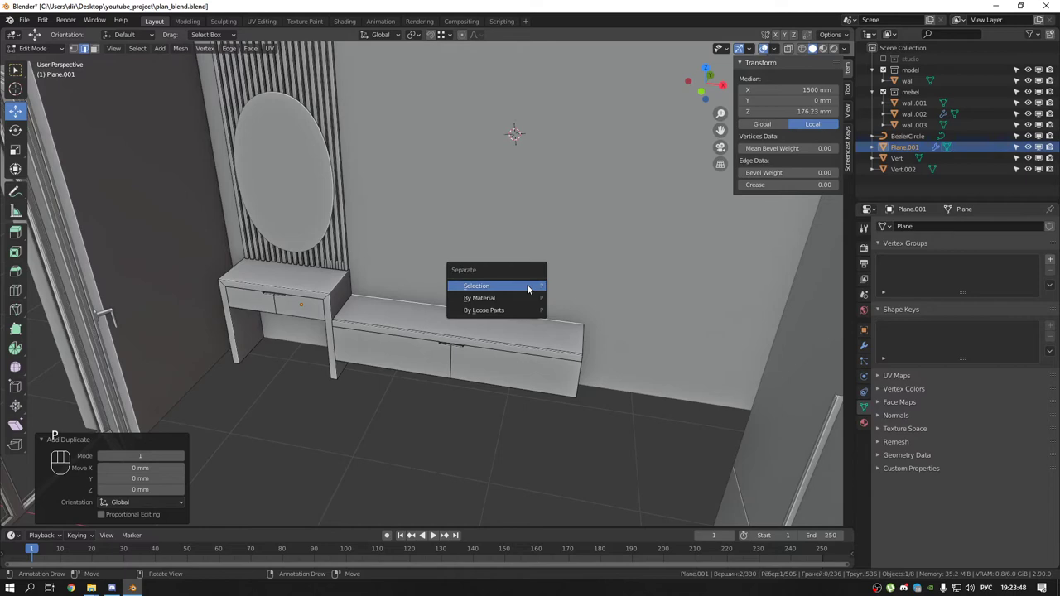
{"action": "key", "text": "Tab"}
{"action": "left_click", "coordinate": [493, 314]}
{"action": "left_click", "coordinate": [493, 312]}
{"action": "double_click", "coordinate": [493, 312]}
{"action": "double_click", "coordinate": [493, 313]}
Move Plane.002 up onto the wall along Z and enter Edit Mode on it
{"action": "key", "text": "w"}
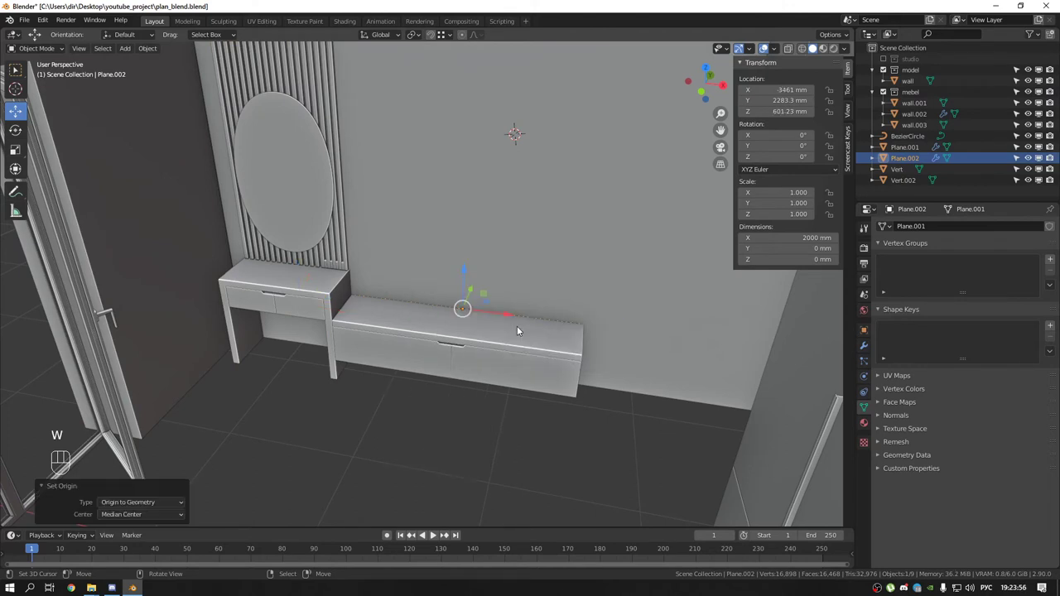
{"action": "left_click", "coordinate": [469, 278]}
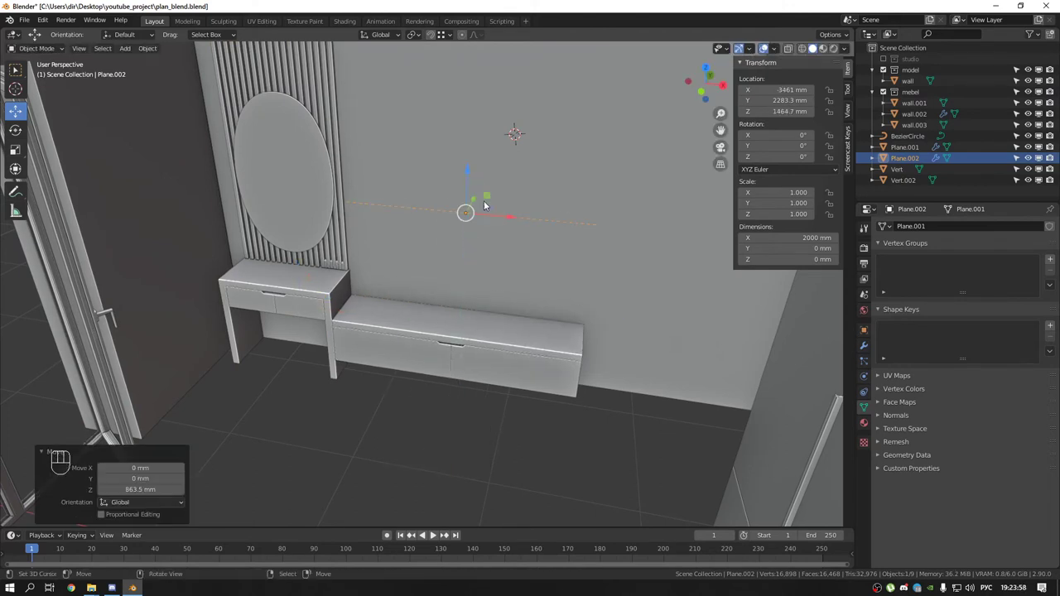
{"action": "left_click_drag", "start_coordinate": [524, 239], "coordinate": [485, 246]}
{"action": "middle_click", "coordinate": [506, 246]}
{"action": "key", "text": "Tab"}
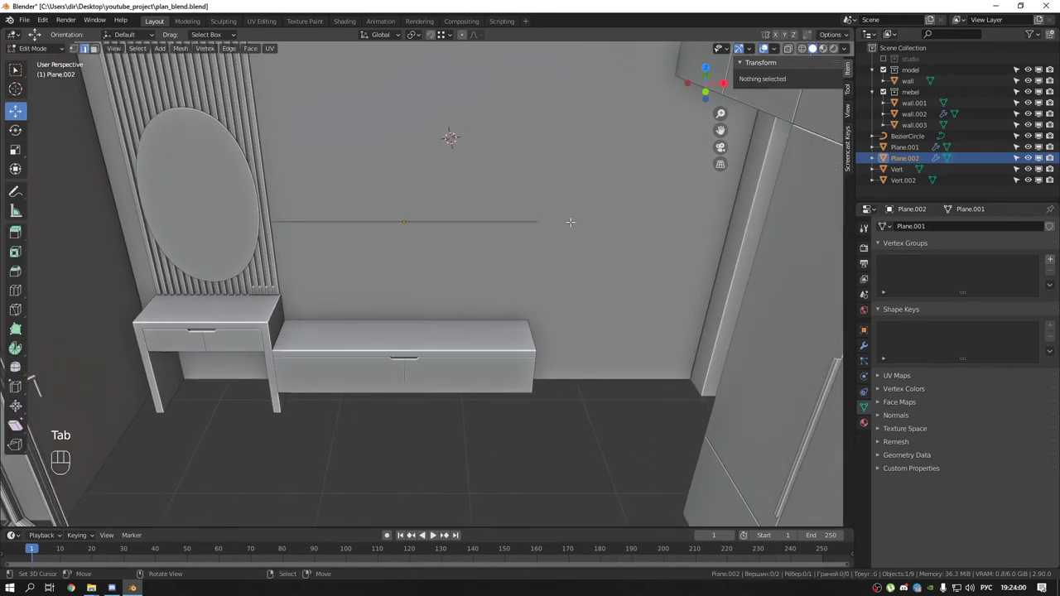
Select all of the edge's vertices and attempt to scale them, leaving it full size
{"action": "key", "text": "s"}
{"action": "key", "text": "a"}
{"action": "key", "text": "s"}
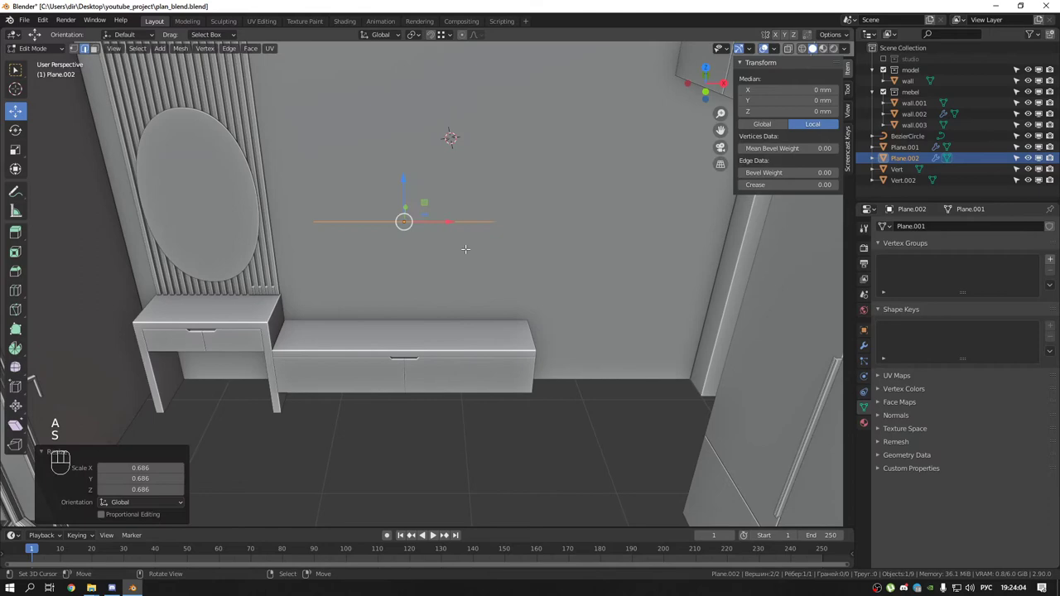
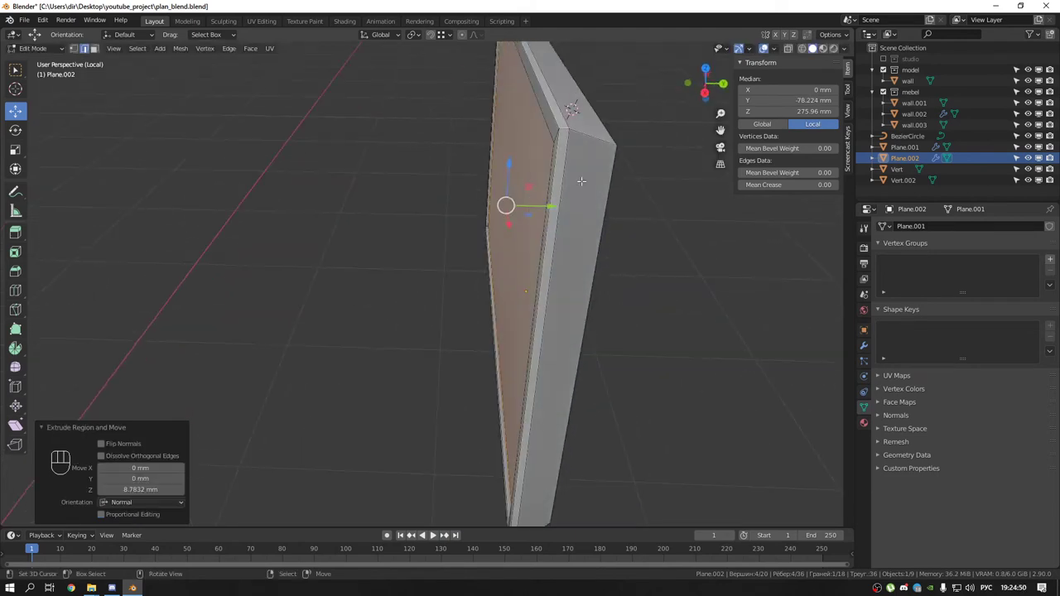
Limit the board's 3 mm, 5-segment bevel to weighted edges and inspect the rounded inner corner
{"action": "left_click_drag", "start_coordinate": [578, 179], "coordinate": [609, 165]}
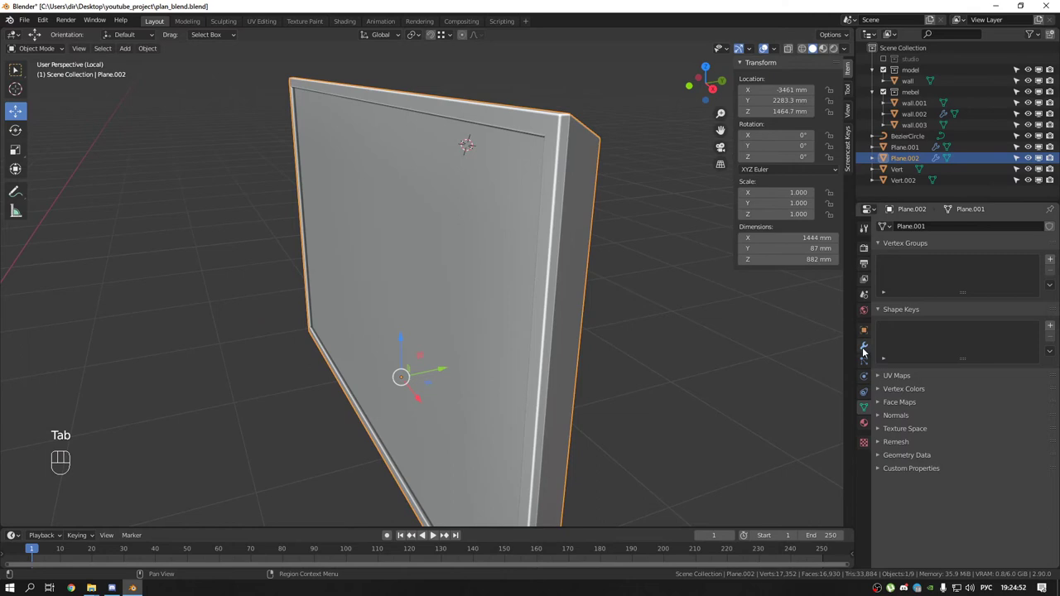
{"action": "left_click_drag", "start_coordinate": [869, 346], "coordinate": [923, 251]}
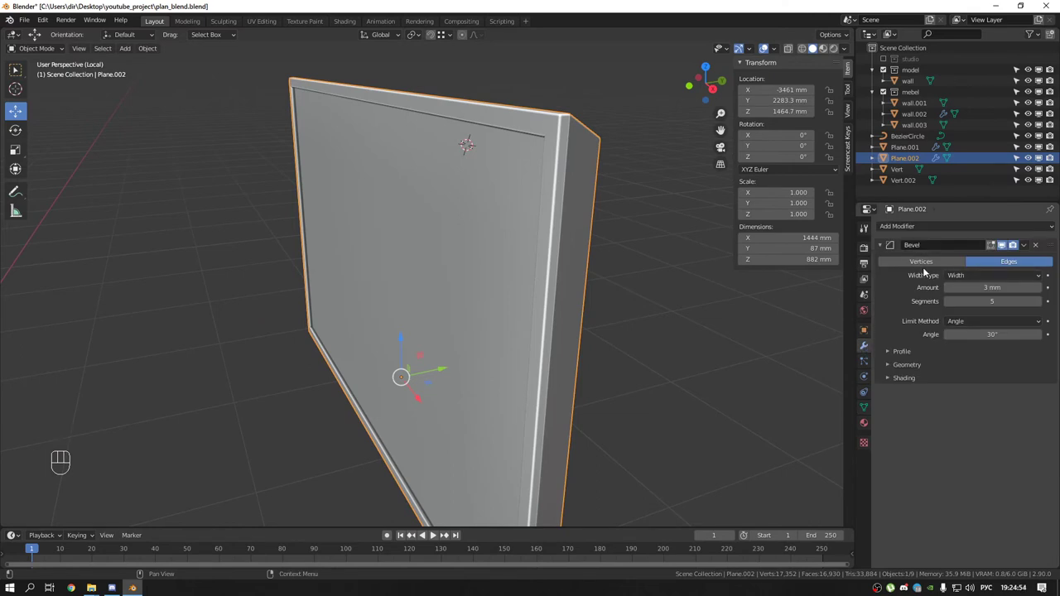
{"action": "left_click_drag", "start_coordinate": [581, 234], "coordinate": [641, 199]}
{"action": "left_click_drag", "start_coordinate": [574, 132], "coordinate": [647, 149]}
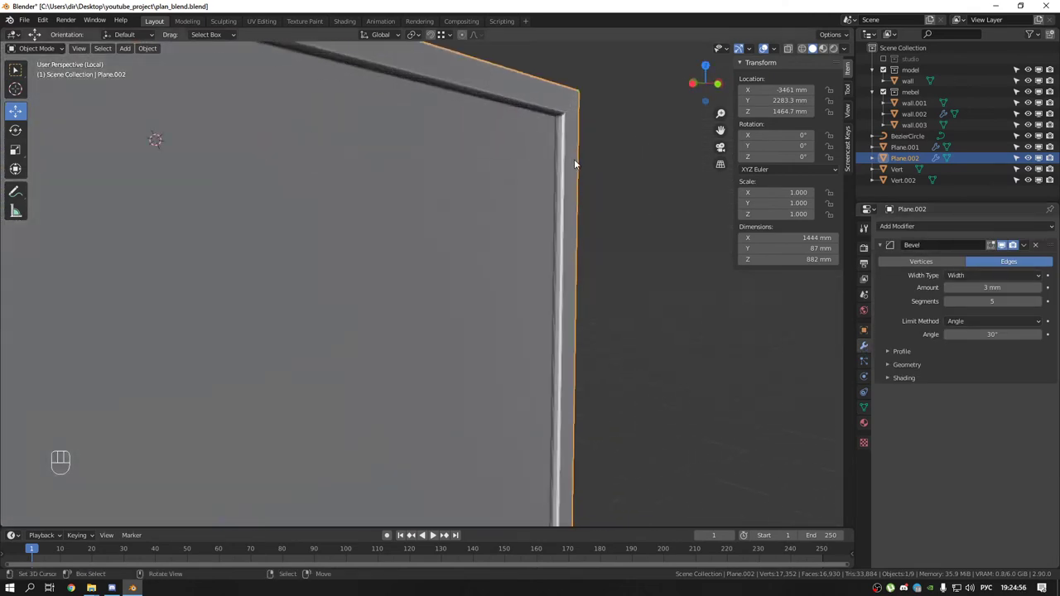
{"action": "middle_click", "coordinate": [560, 164]}
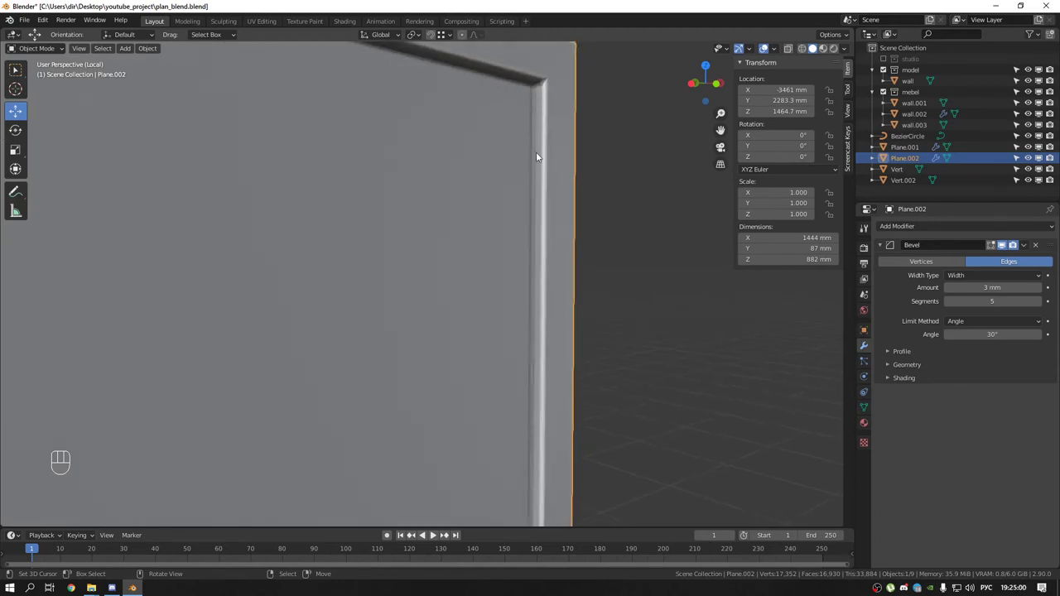
{"action": "left_click_drag", "start_coordinate": [536, 153], "coordinate": [516, 159]}
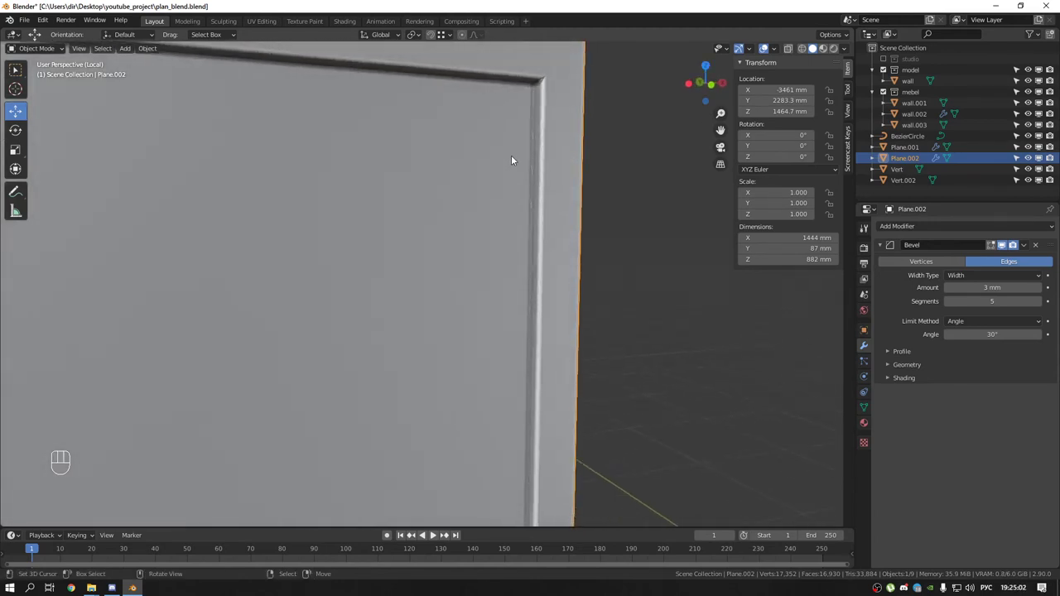
{"action": "left_click_drag", "start_coordinate": [542, 107], "coordinate": [535, 110]}
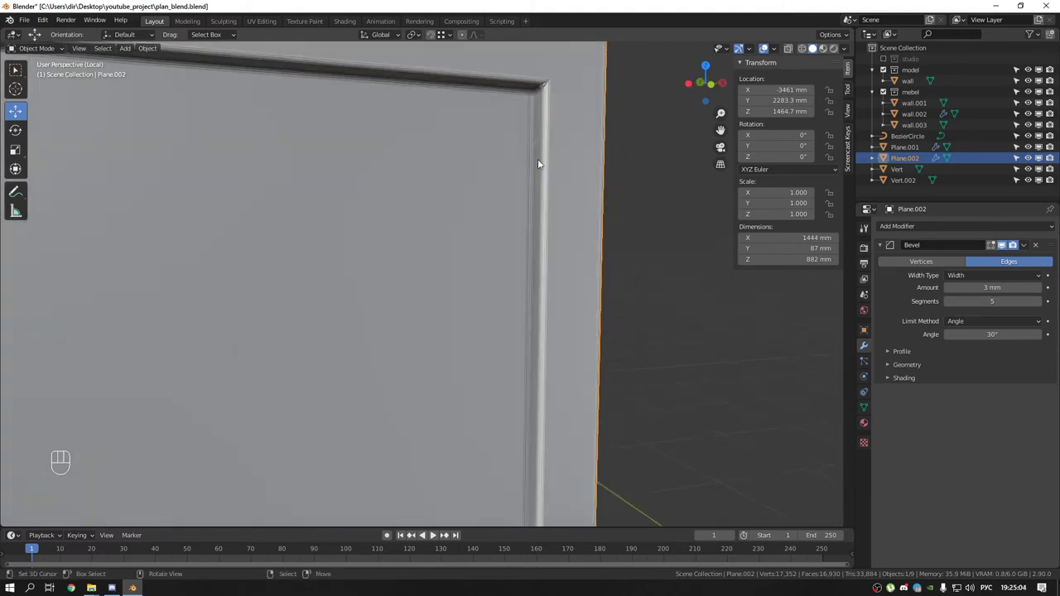
{"action": "left_click_drag", "start_coordinate": [540, 201], "coordinate": [608, 193]}
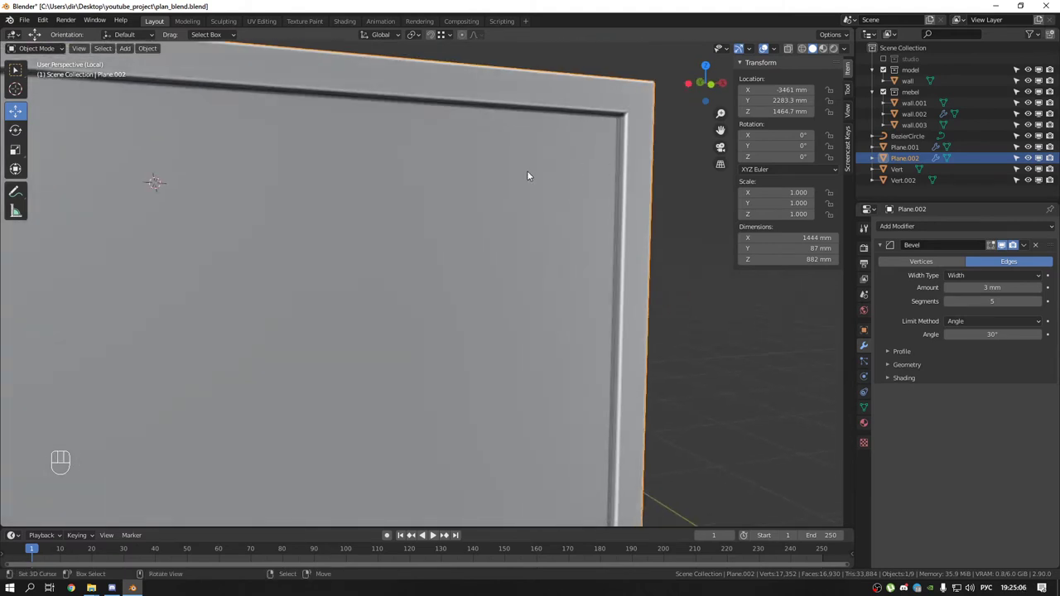
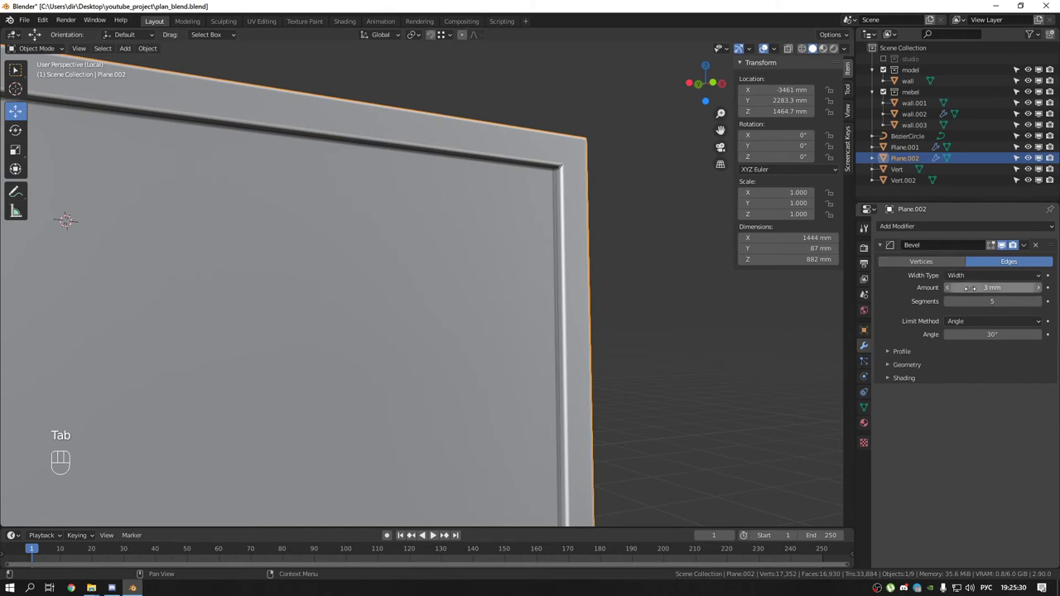
{"action": "left_click_drag", "start_coordinate": [968, 326], "coordinate": [965, 363]}
{"action": "left_click_drag", "start_coordinate": [557, 170], "coordinate": [570, 167]}
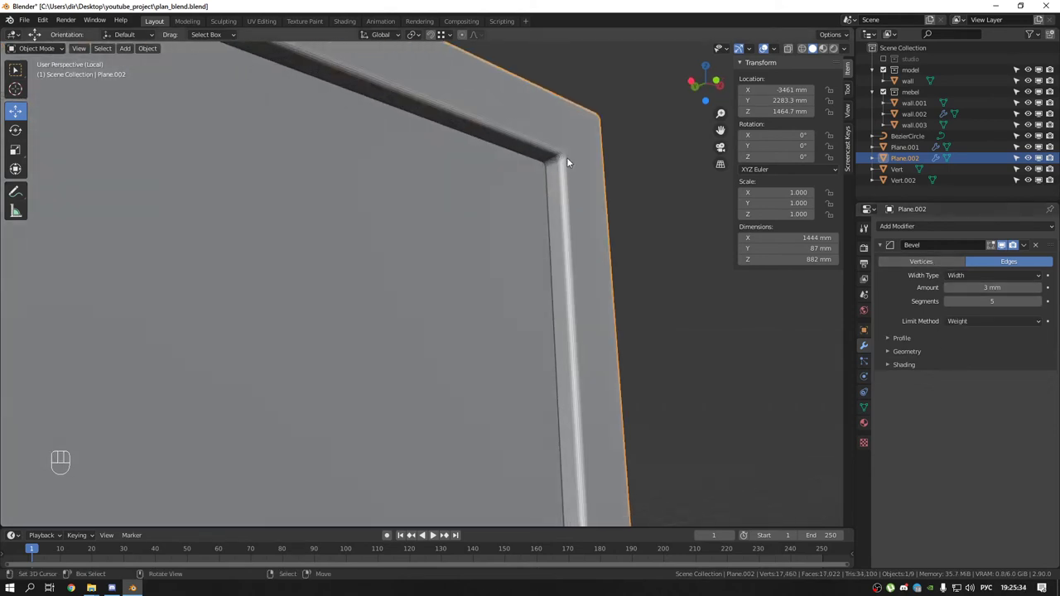
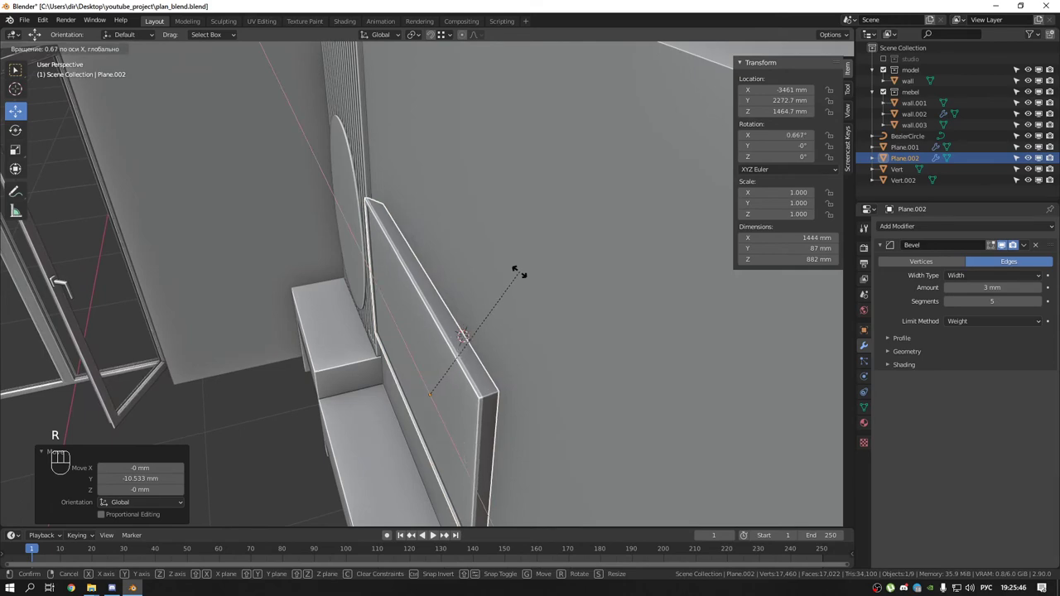
Orbit out from the wall frame to the room and close in on the long cabinet's top
{"action": "left_click_drag", "start_coordinate": [470, 279], "coordinate": [574, 262]}
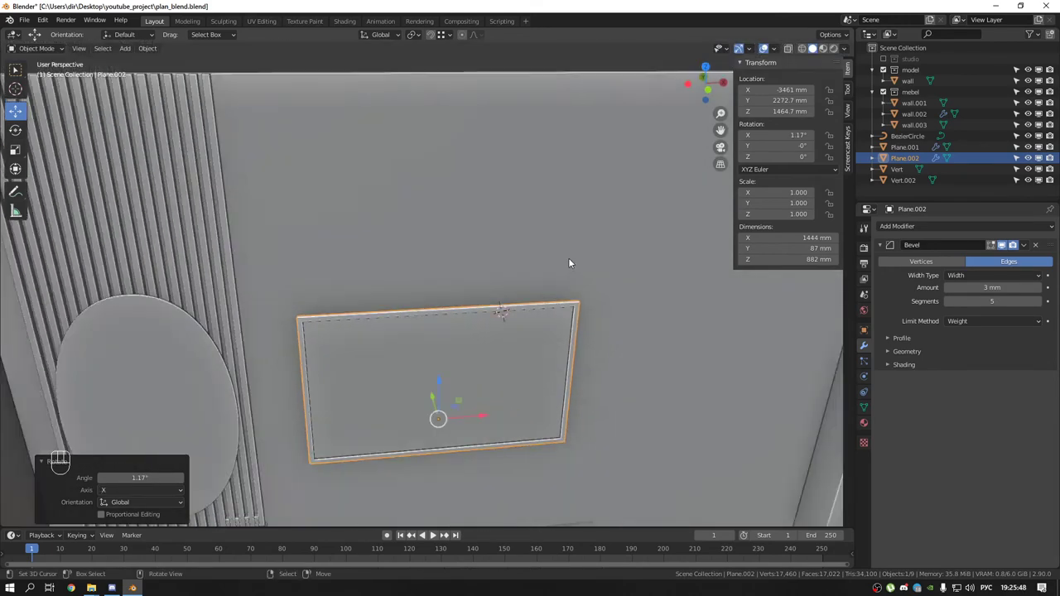
{"action": "left_click_drag", "start_coordinate": [566, 290], "coordinate": [513, 224]}
{"action": "left_click_drag", "start_coordinate": [453, 255], "coordinate": [487, 259]}
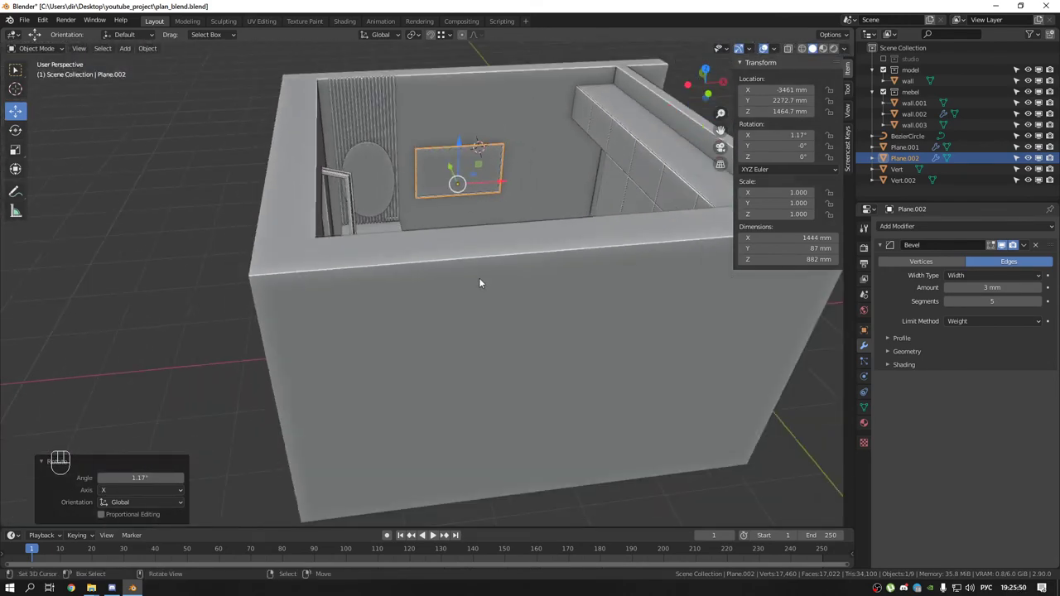
{"action": "left_click_drag", "start_coordinate": [477, 275], "coordinate": [513, 265]}
{"action": "left_click_drag", "start_coordinate": [478, 292], "coordinate": [440, 368]}
{"action": "right_click", "coordinate": [342, 353]}
{"action": "left_click_drag", "start_coordinate": [370, 342], "coordinate": [377, 355]}
Add an 8-vertex circle mesh on the cabinet top and scale it down to about 0.2
{"action": "key", "text": "shift+a"}
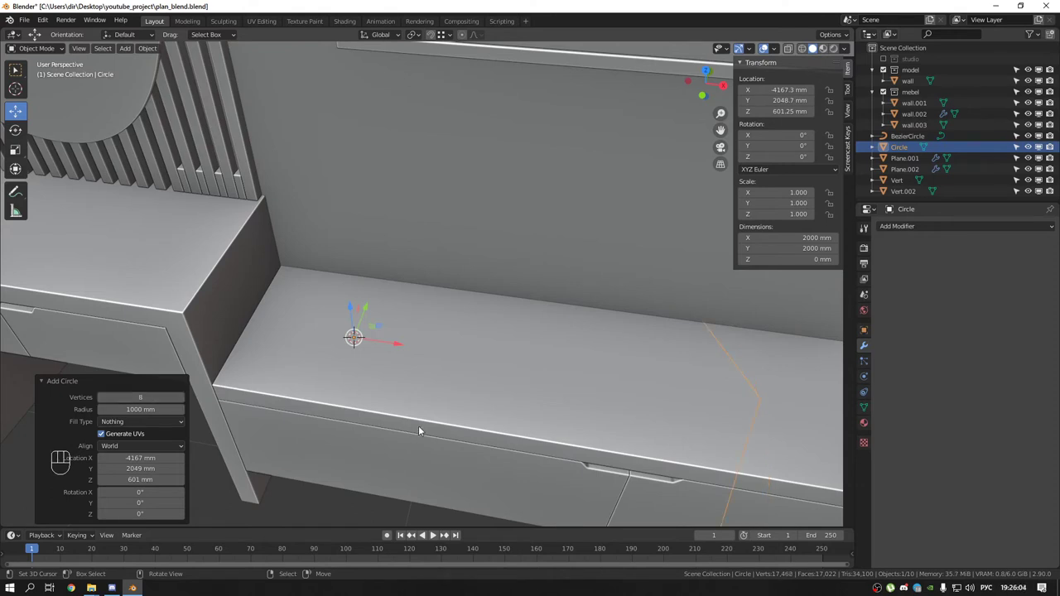
{"action": "left_click", "coordinate": [507, 390]}
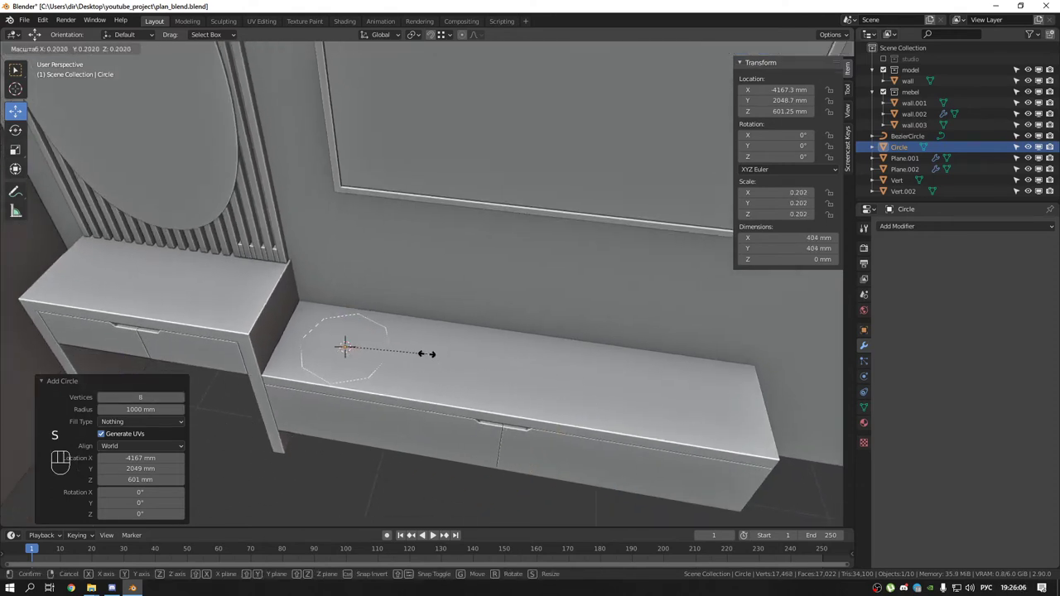
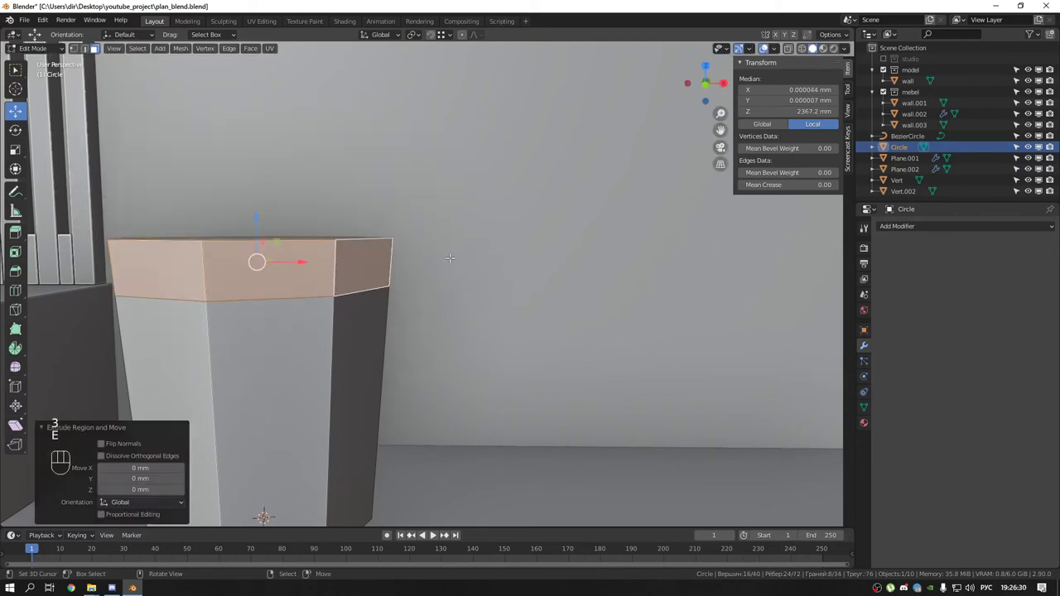
Push the top faces along normals, extrude the inset down to hollow the pot, and isolate it in view
{"action": "key", "text": "alt+s"}
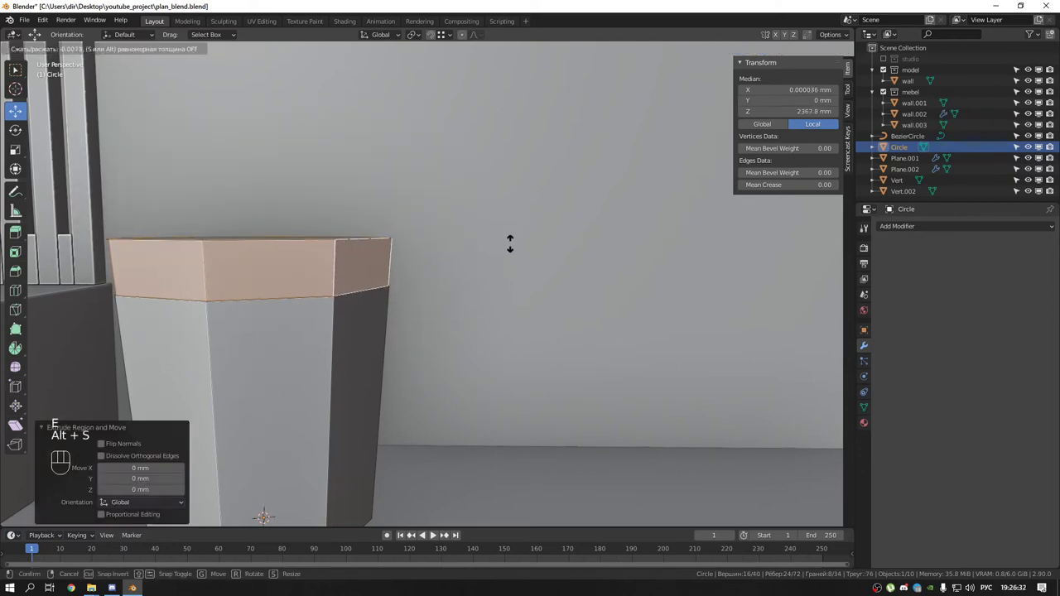
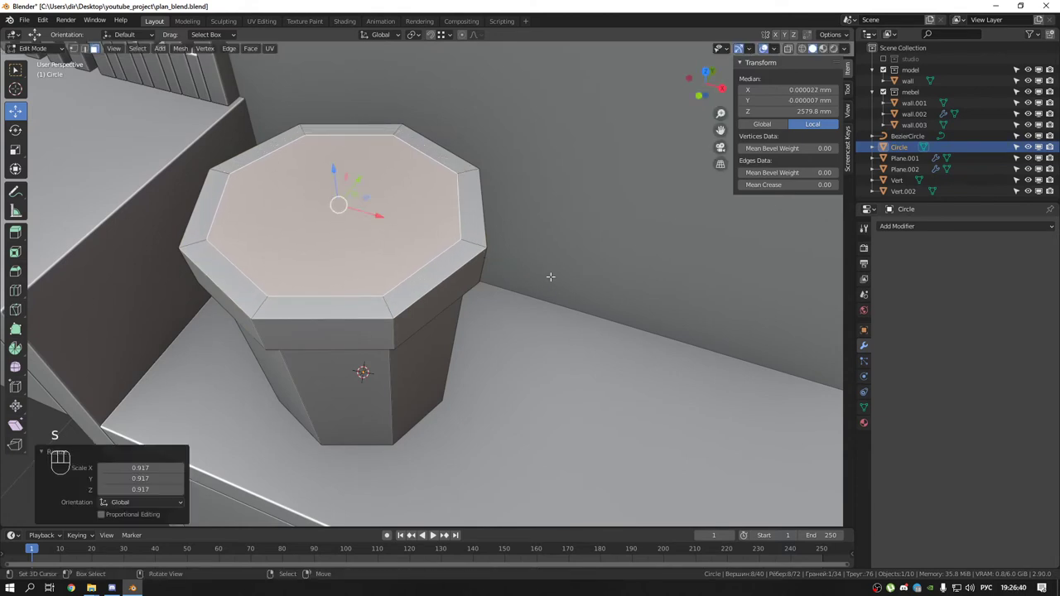
{"action": "key", "text": "e"}
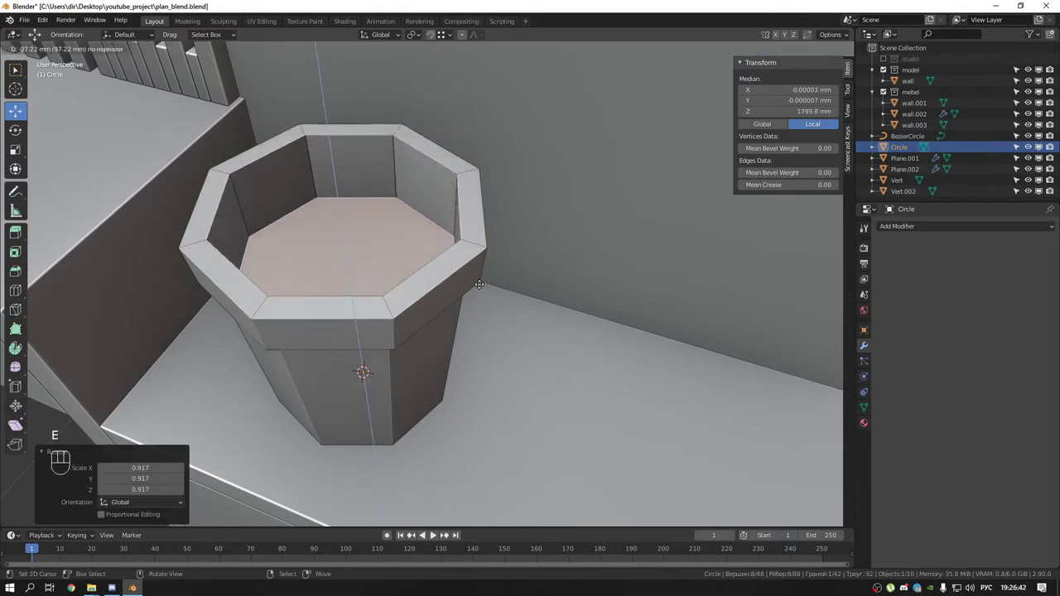
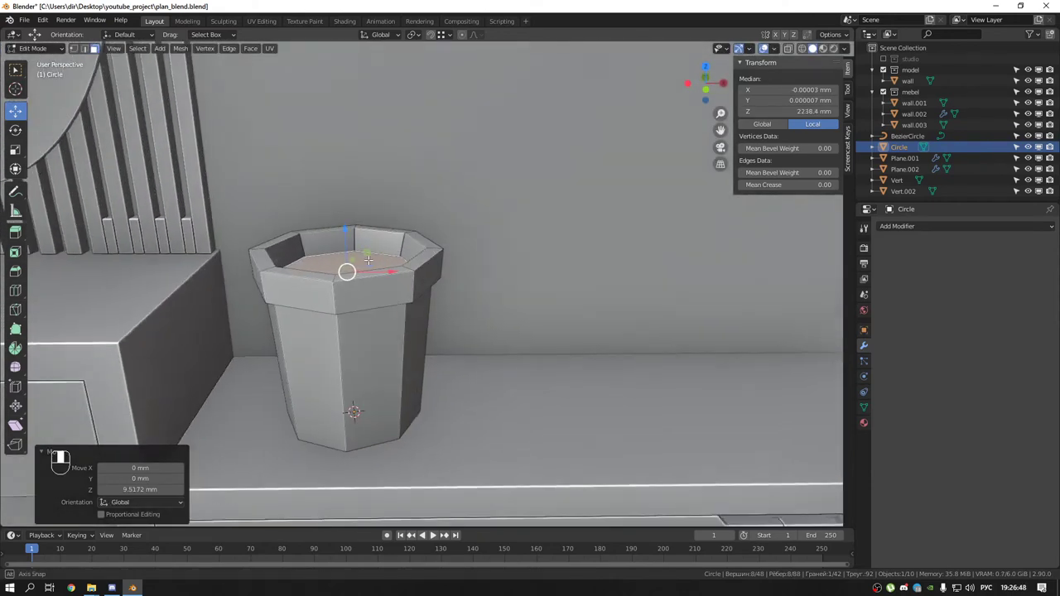
{"action": "key", "text": "KP_Divide"}
{"action": "key", "text": "Tab"}
Add a Subdivision Surface modifier, loop-cut near the base, inset the bottom and bevel the rim edges
{"action": "left_click_drag", "start_coordinate": [899, 230], "coordinate": [836, 414]}
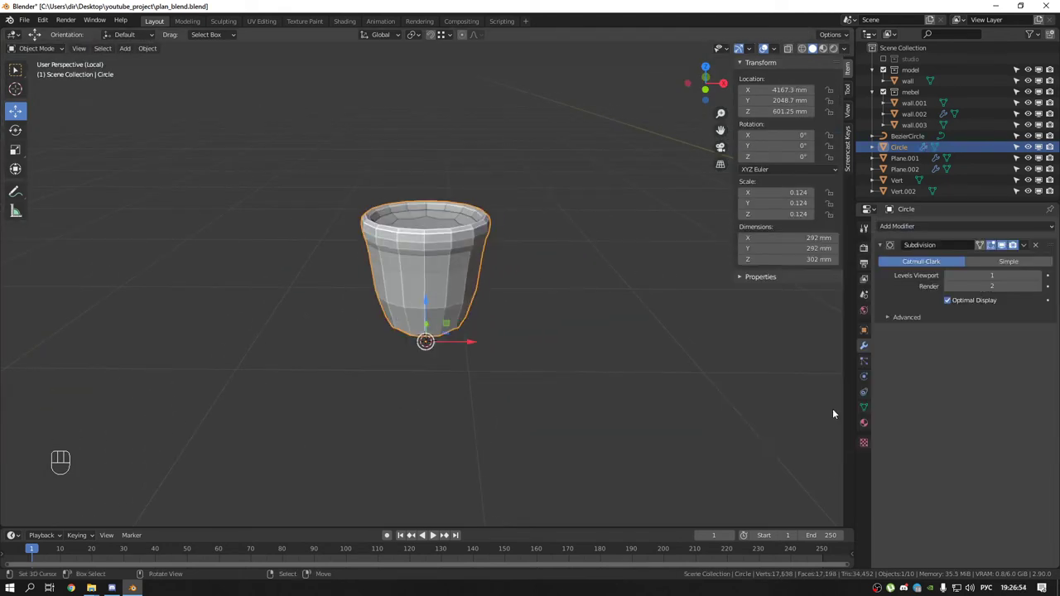
{"action": "left_click_drag", "start_coordinate": [389, 261], "coordinate": [428, 290]}
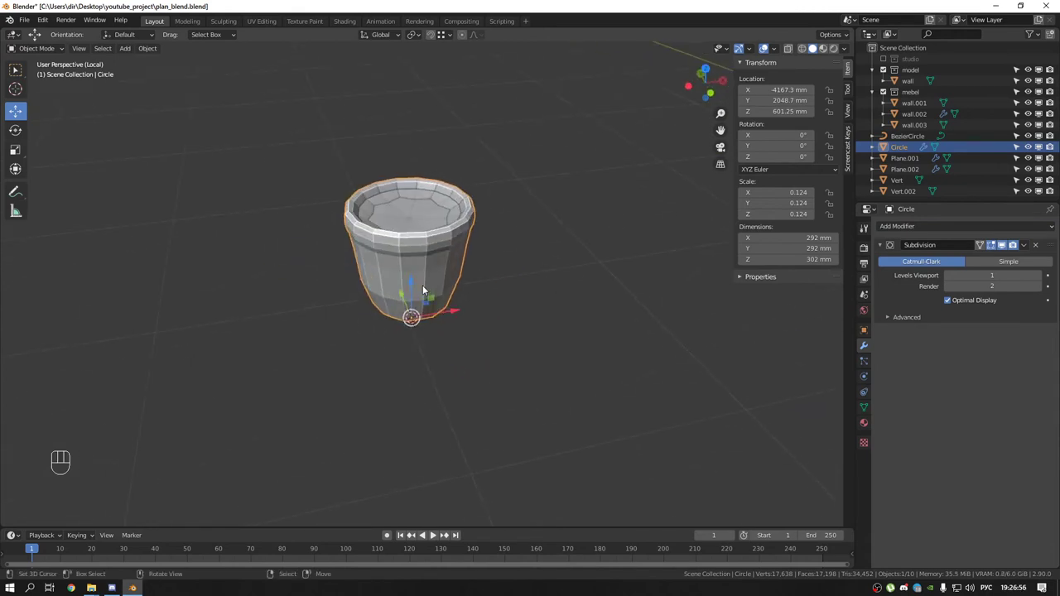
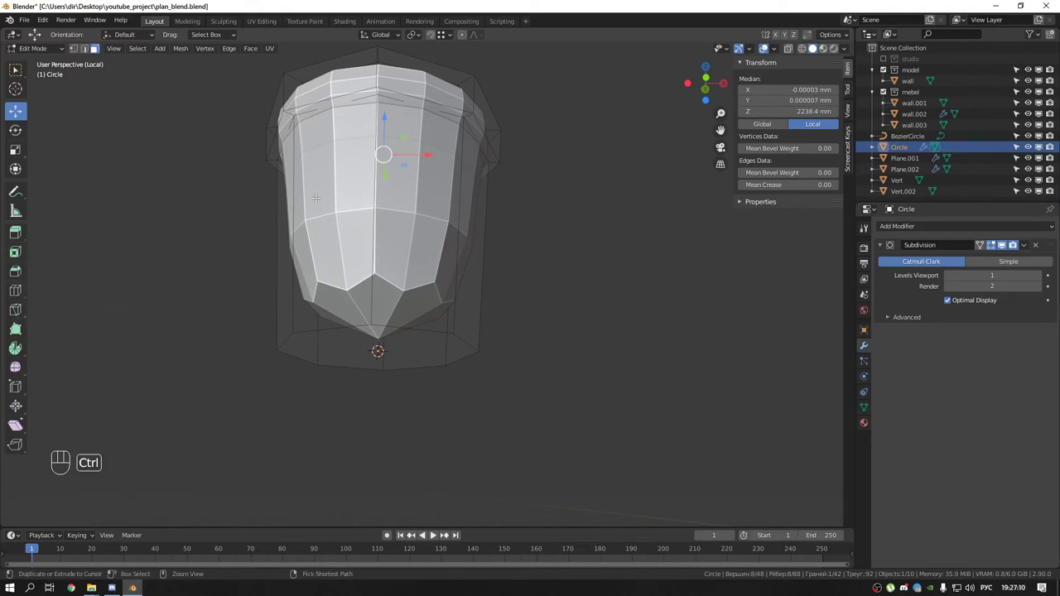
{"action": "key", "text": "ctrl+r"}
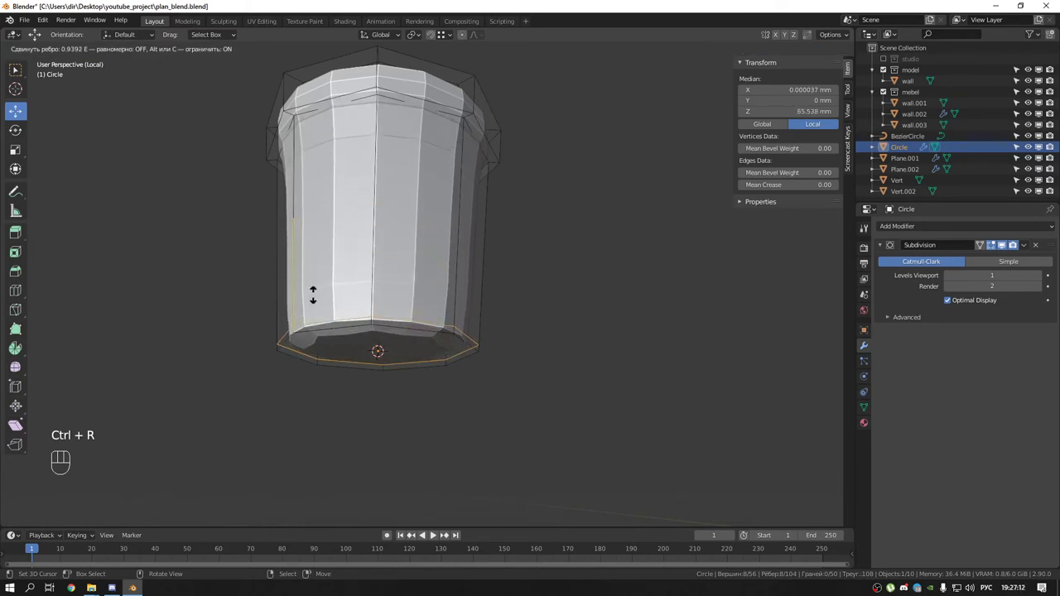
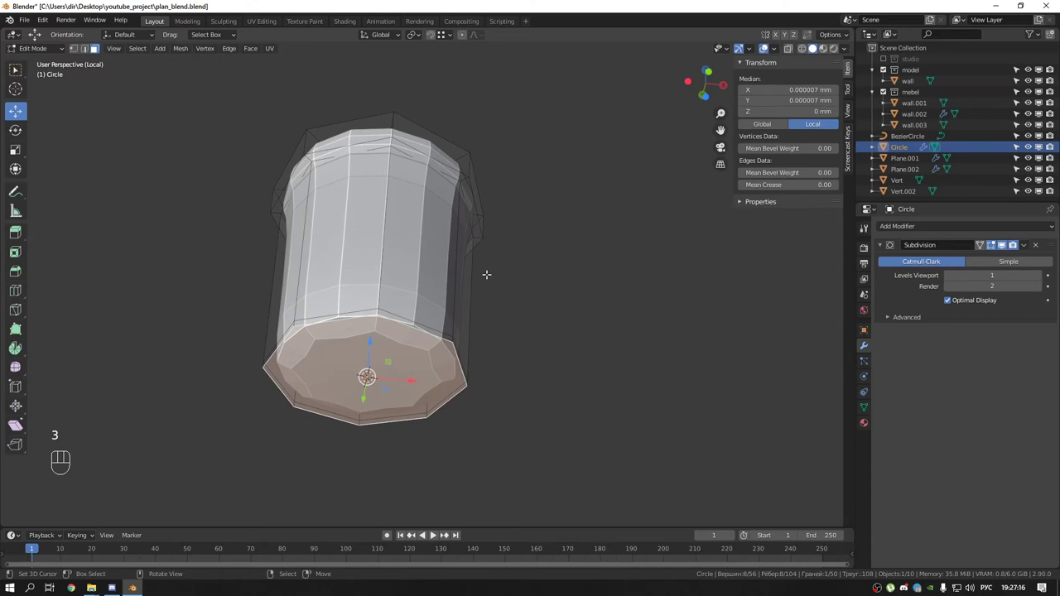
{"action": "key", "text": "e"}
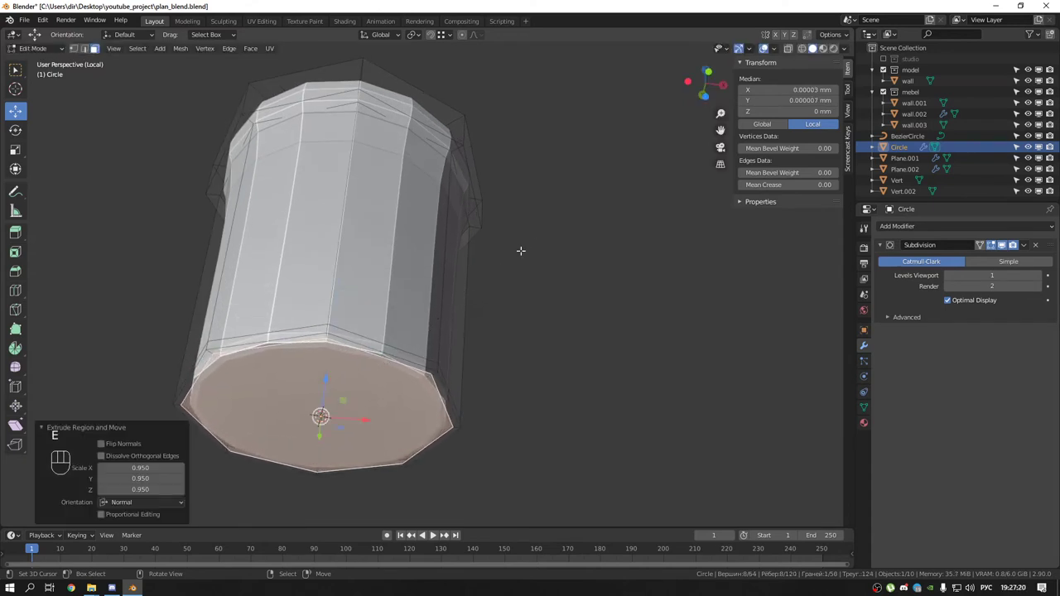
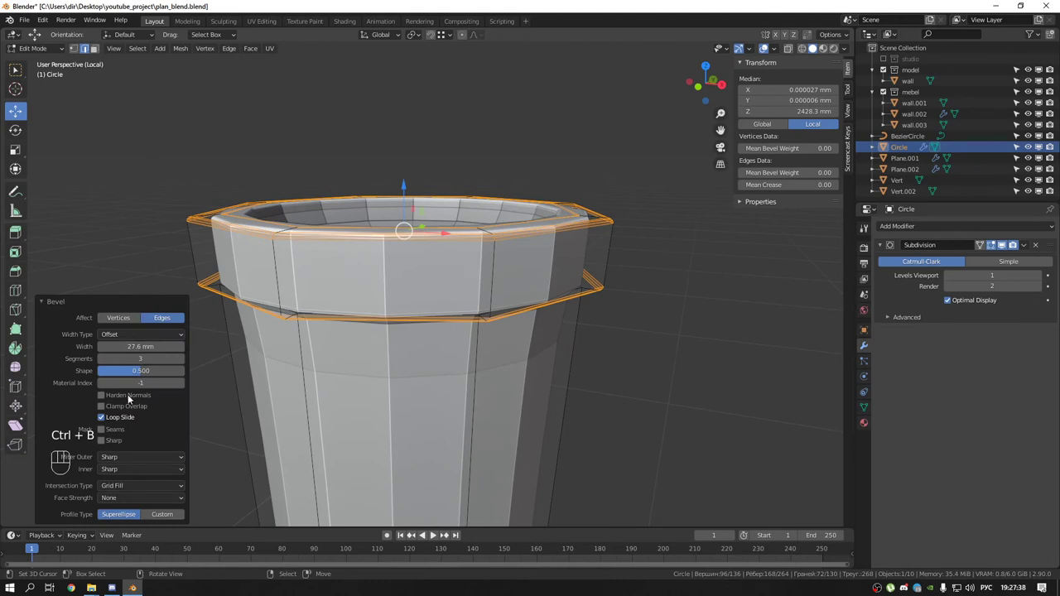
{"action": "left_click_drag", "start_coordinate": [145, 373], "coordinate": [188, 374]}
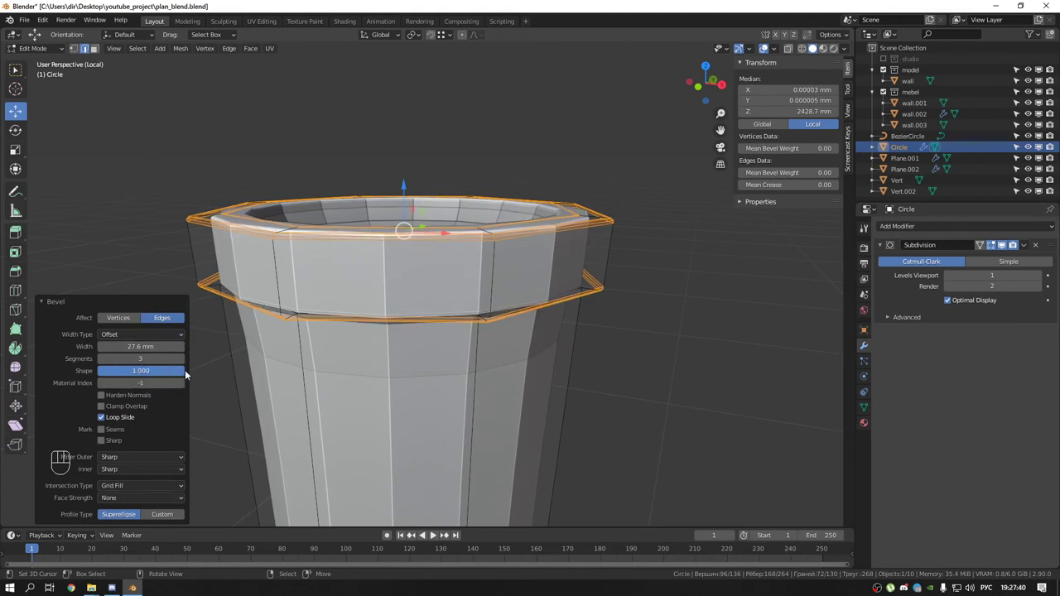
{"action": "left_click", "coordinate": [104, 363]}
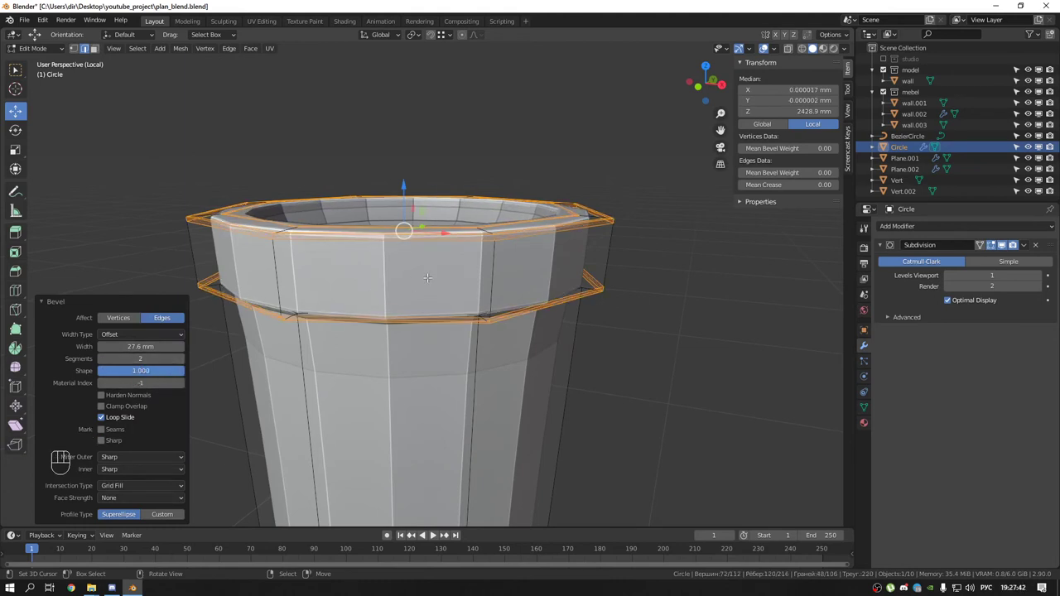
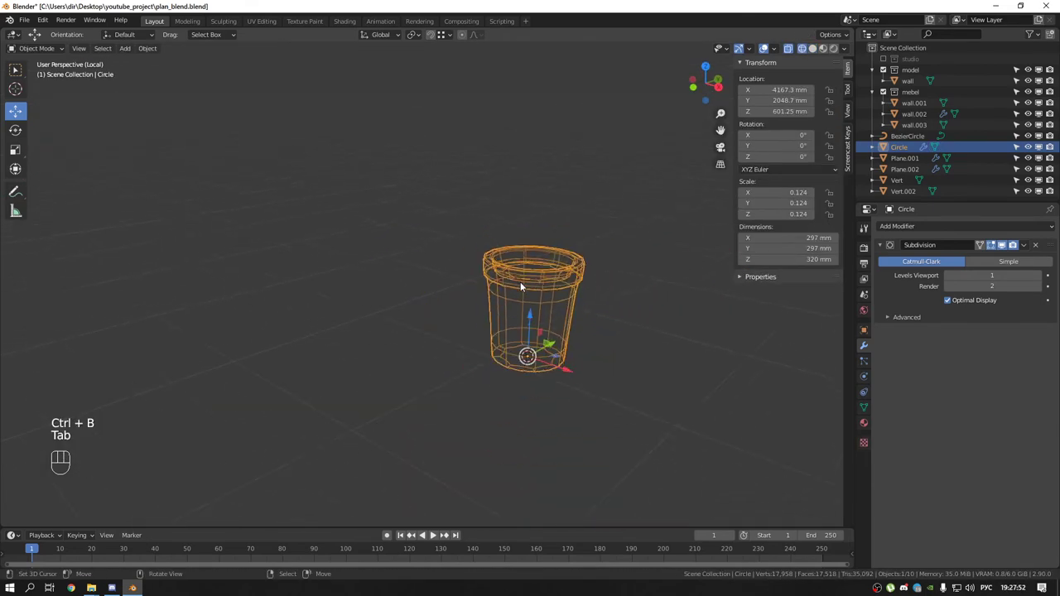
Return to solid shading, zoom on the pot and start sliding the edge loop under its rim
{"action": "left_click_drag", "start_coordinate": [533, 287], "coordinate": [567, 263]}
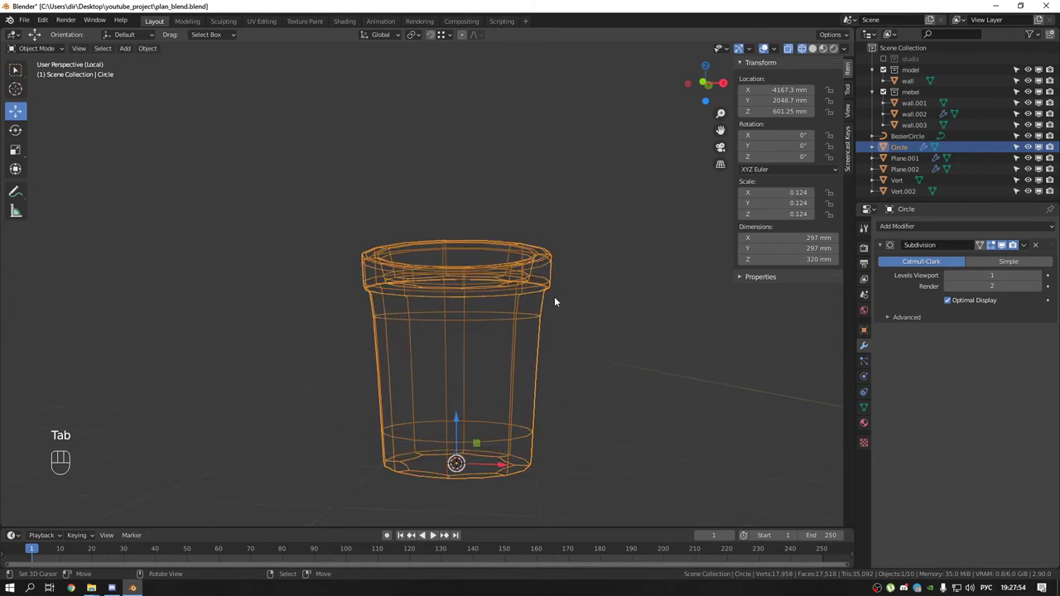
{"action": "middle_click", "coordinate": [537, 299]}
{"action": "key", "text": "shift+z"}
{"action": "middle_click", "coordinate": [522, 287]}
{"action": "key", "text": "Tab"}
{"action": "key", "text": "ctrl+r"}
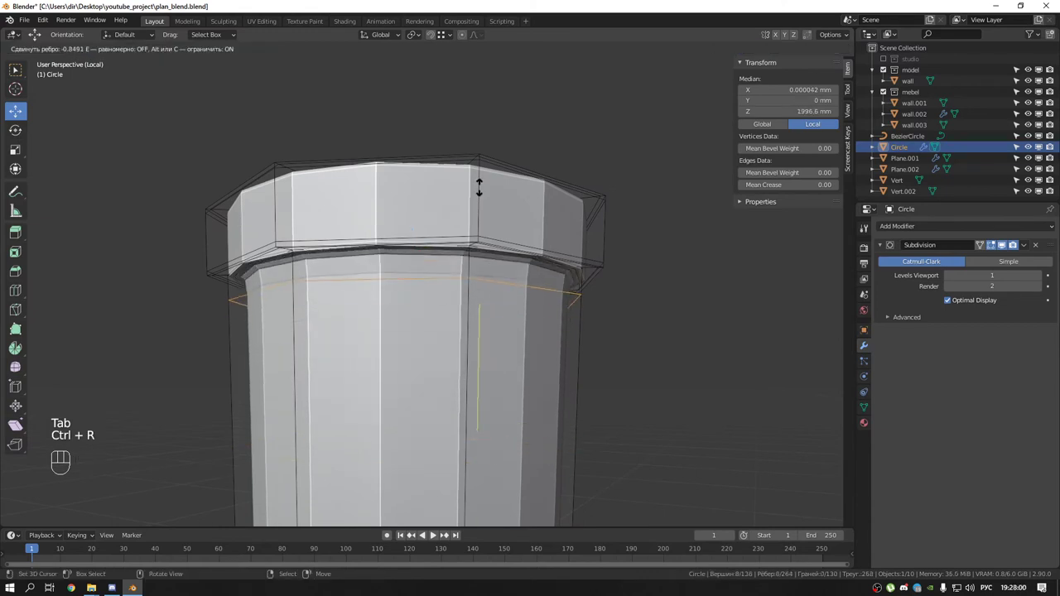
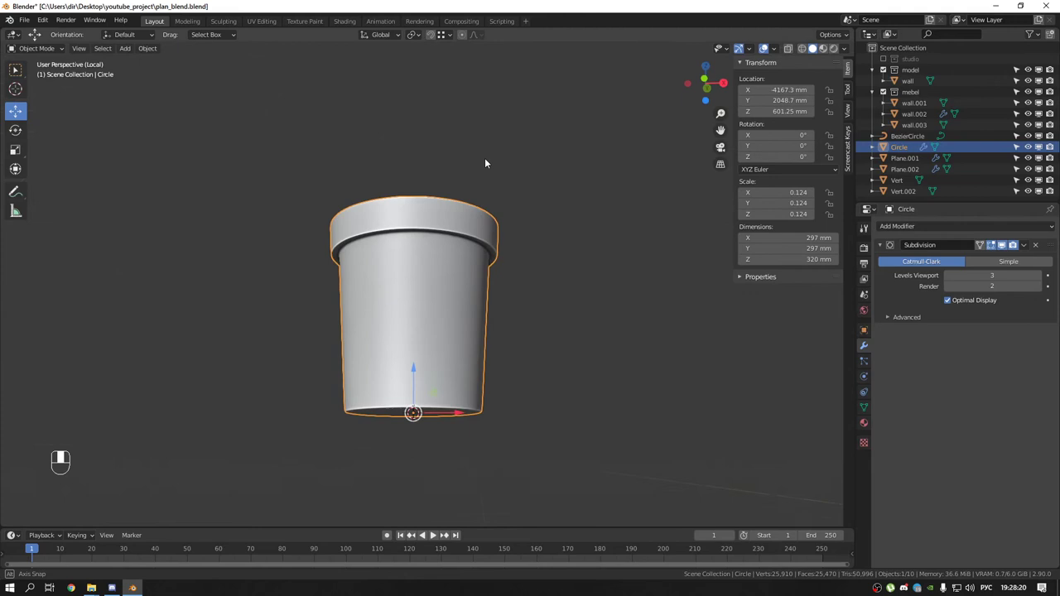
{"action": "left_click_drag", "start_coordinate": [157, 50], "coordinate": [444, 198]}
{"action": "left_click_drag", "start_coordinate": [434, 196], "coordinate": [426, 184]}
{"action": "left_click_drag", "start_coordinate": [419, 242], "coordinate": [405, 309]}
{"action": "left_click_drag", "start_coordinate": [403, 313], "coordinate": [406, 342]}
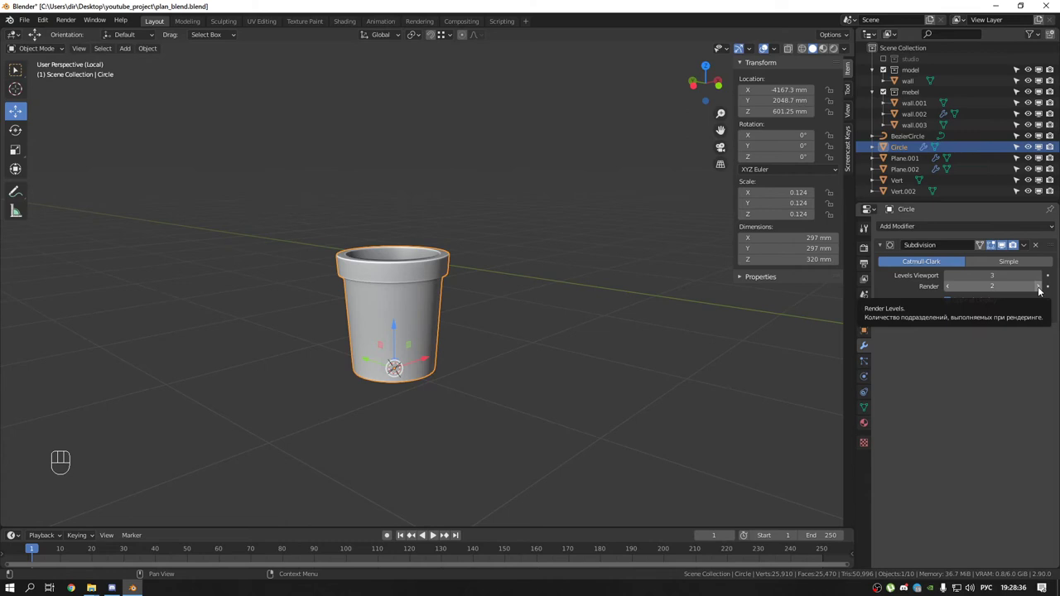
{"action": "left_click_drag", "start_coordinate": [416, 319], "coordinate": [425, 355]}
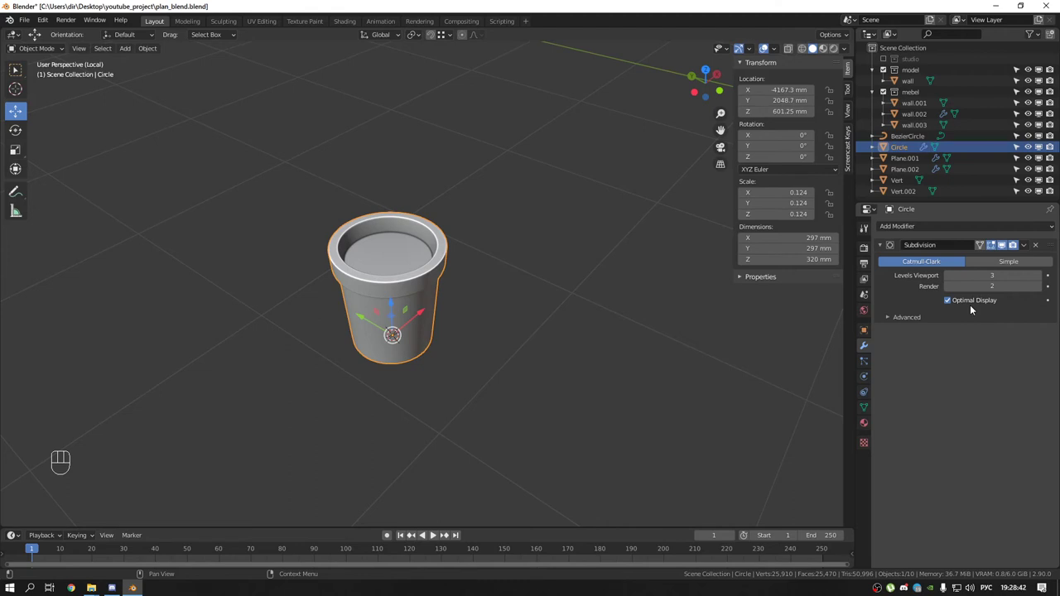
{"action": "middle_click", "coordinate": [501, 244]}
{"action": "middle_click", "coordinate": [448, 239]}
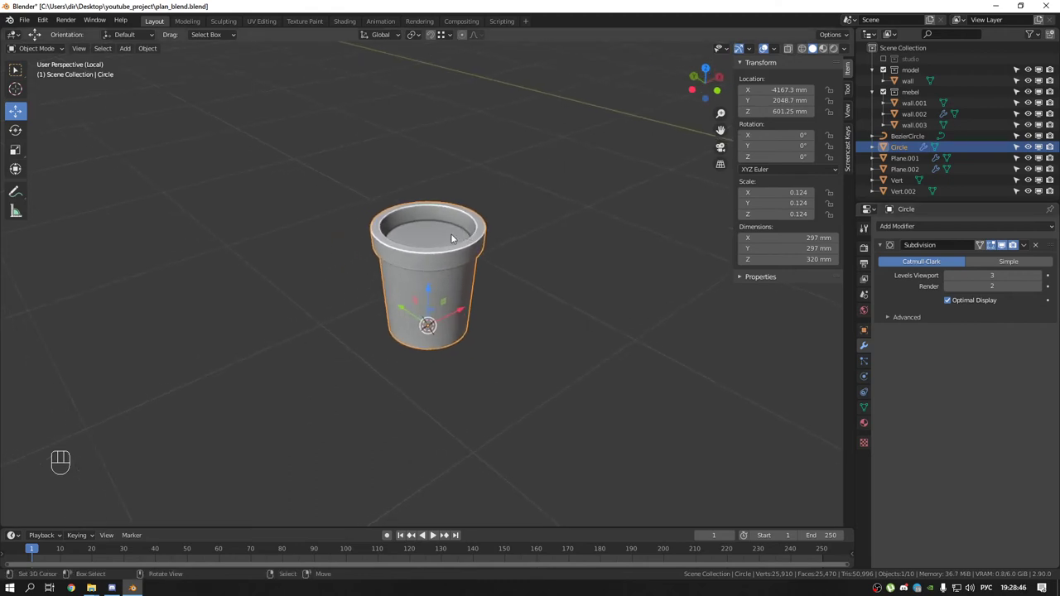
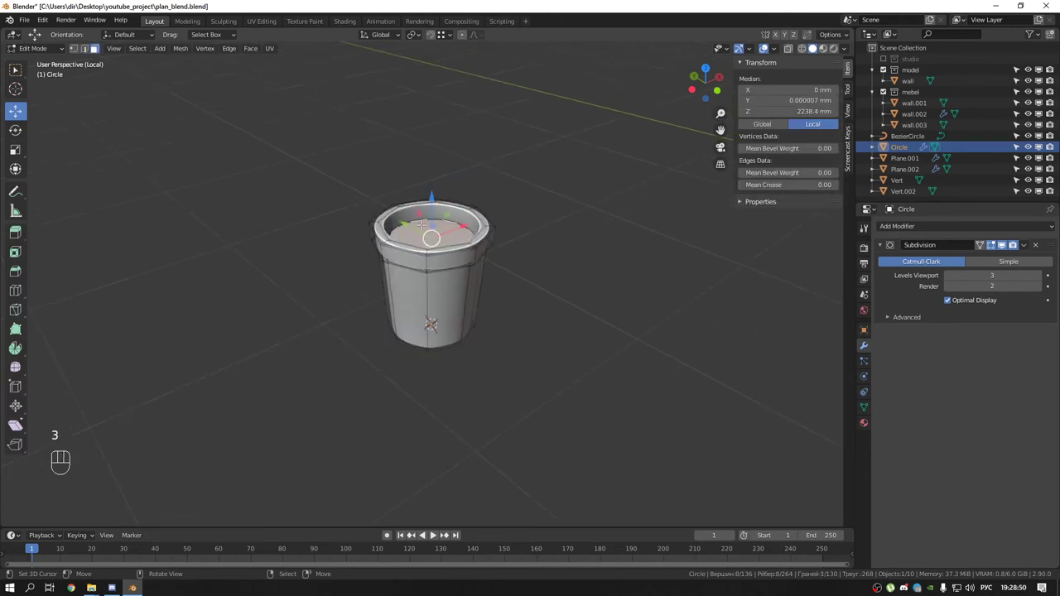
Duplicate the pot's inner bottom face into its own soil-disc object and remove its smoothing modifier
{"action": "key", "text": "shift+d"}
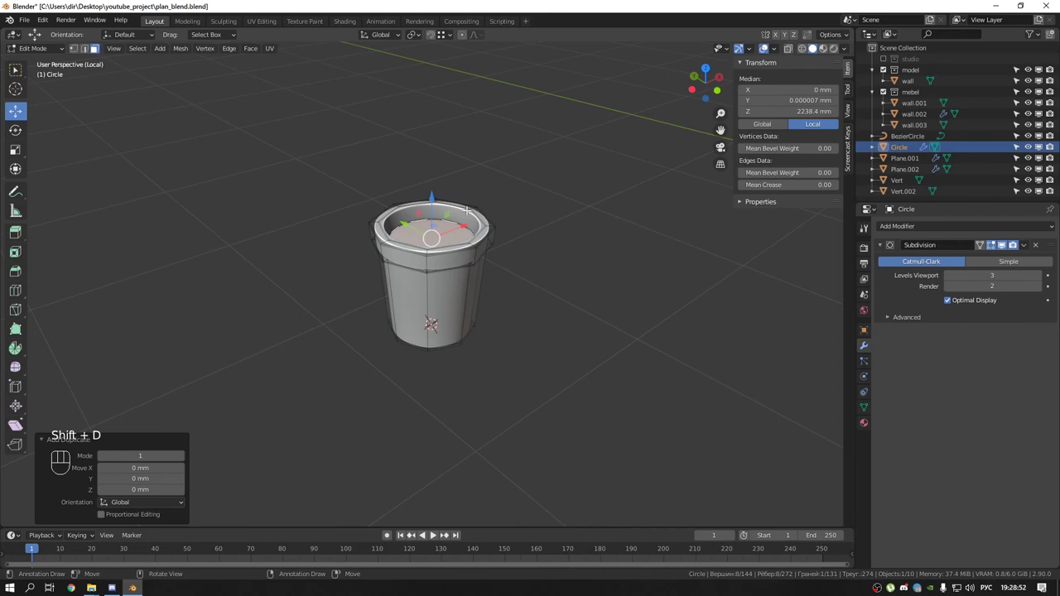
{"action": "key", "text": "p"}
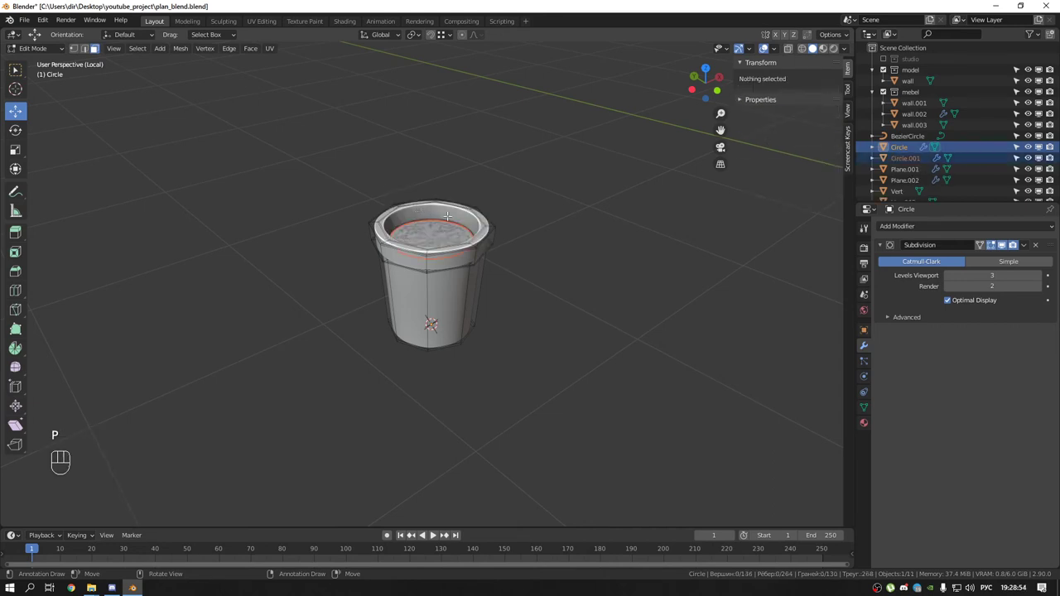
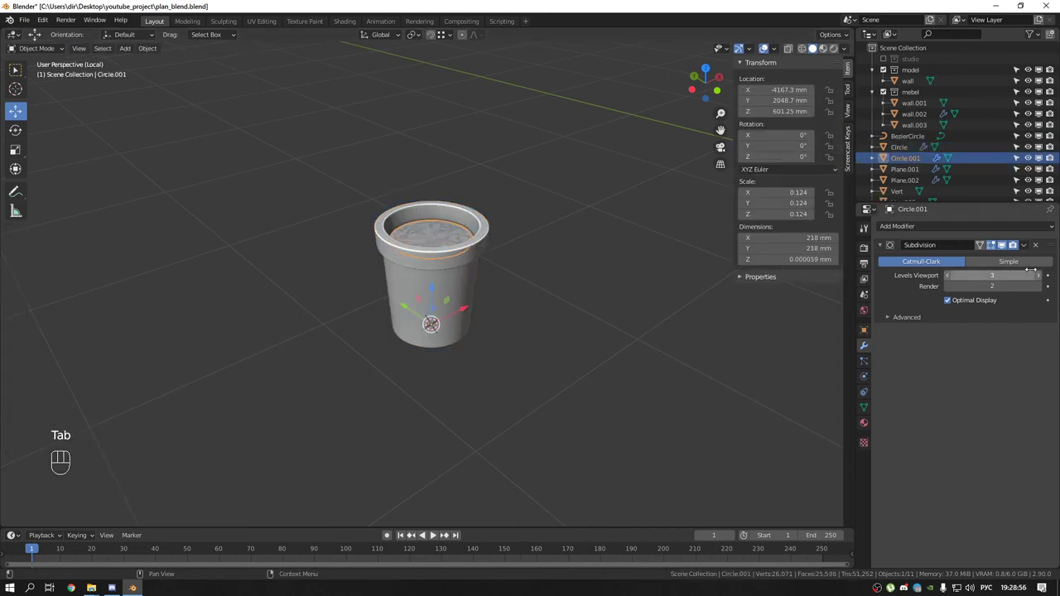
{"action": "left_click", "coordinate": [498, 271]}
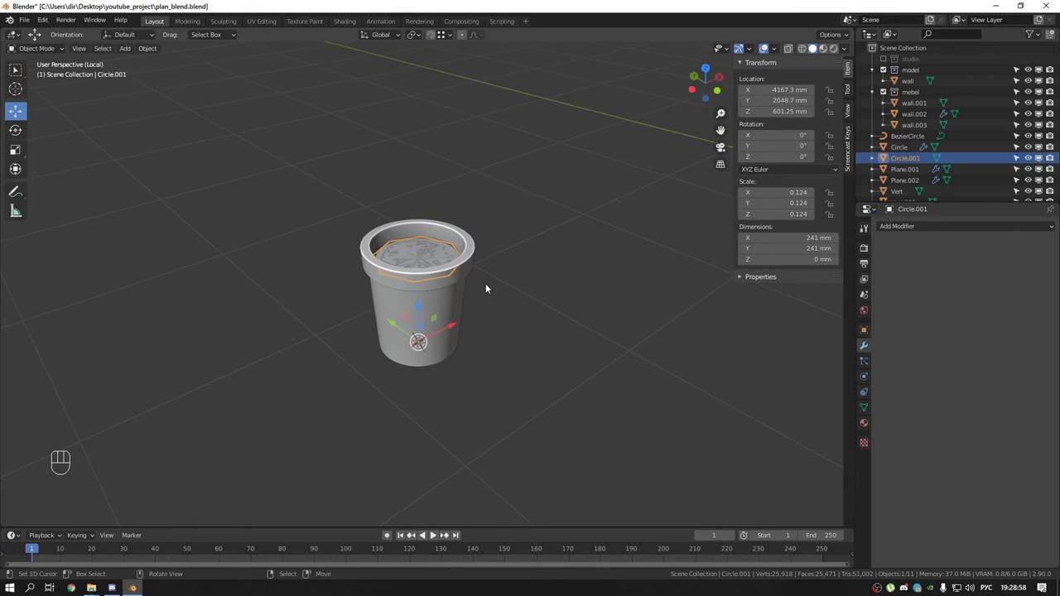
{"action": "key", "text": "w"}
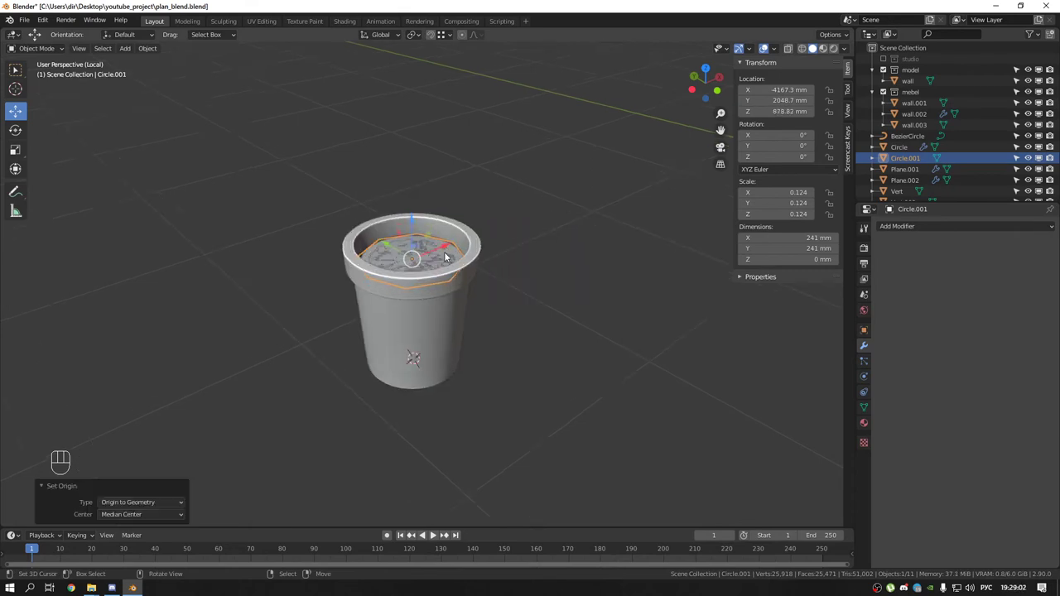
Enter mesh editing on the soil disc and select all its points
{"action": "key", "text": "Tab"}
{"action": "key", "text": "a"}
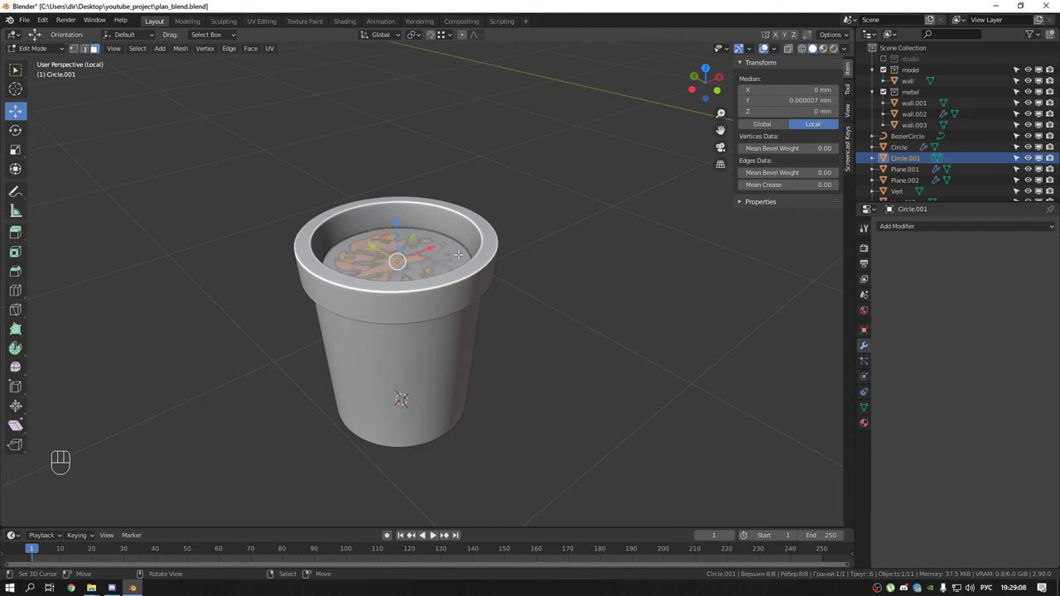
From front view, move the merged centre point straight up above the pot rim
{"action": "key", "text": "KP_1"}
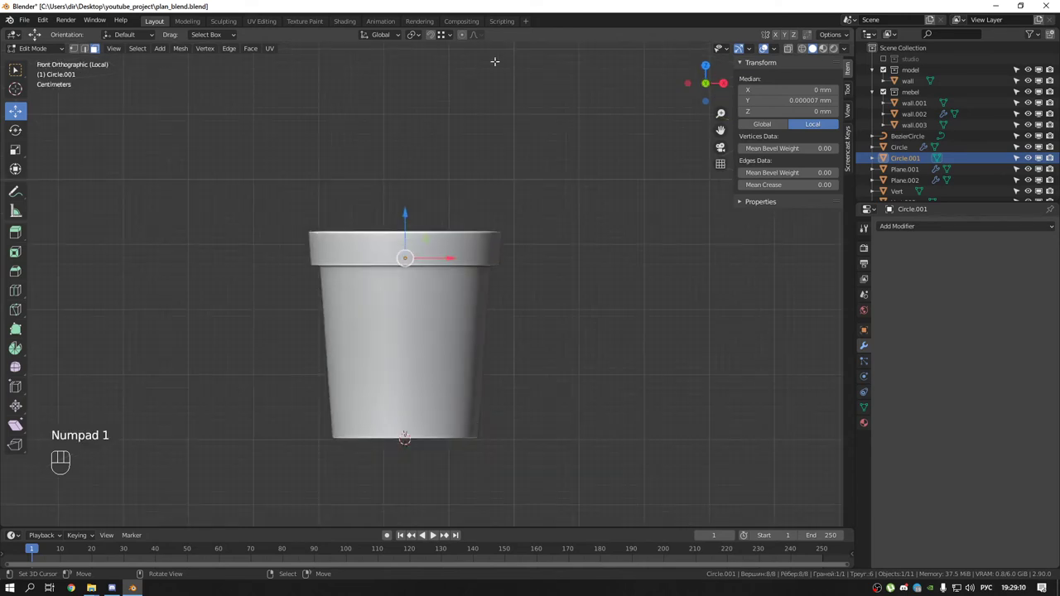
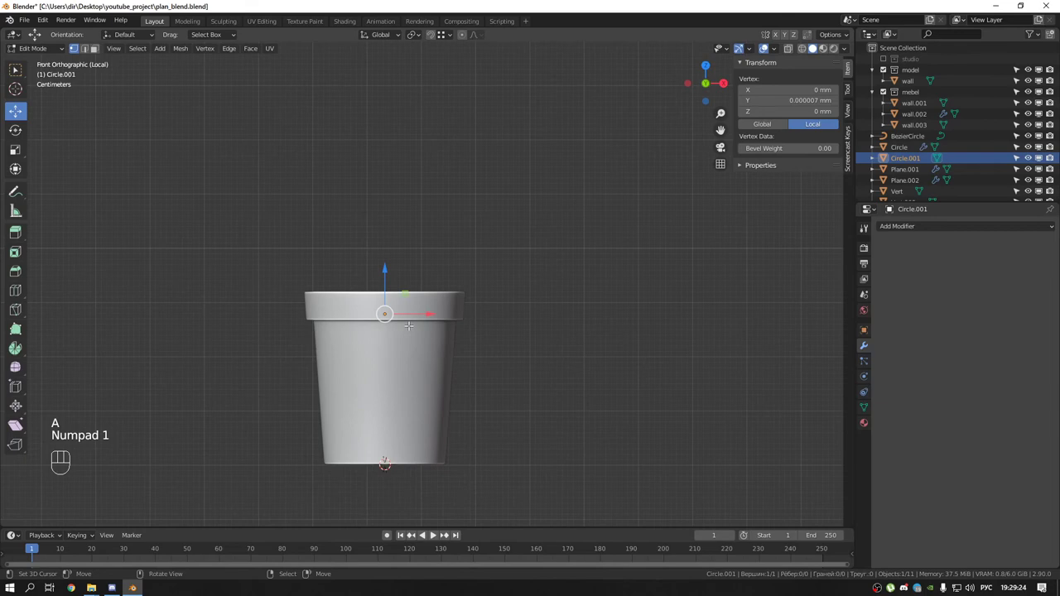
{"action": "key", "text": "d"}
{"action": "key", "text": "g"}
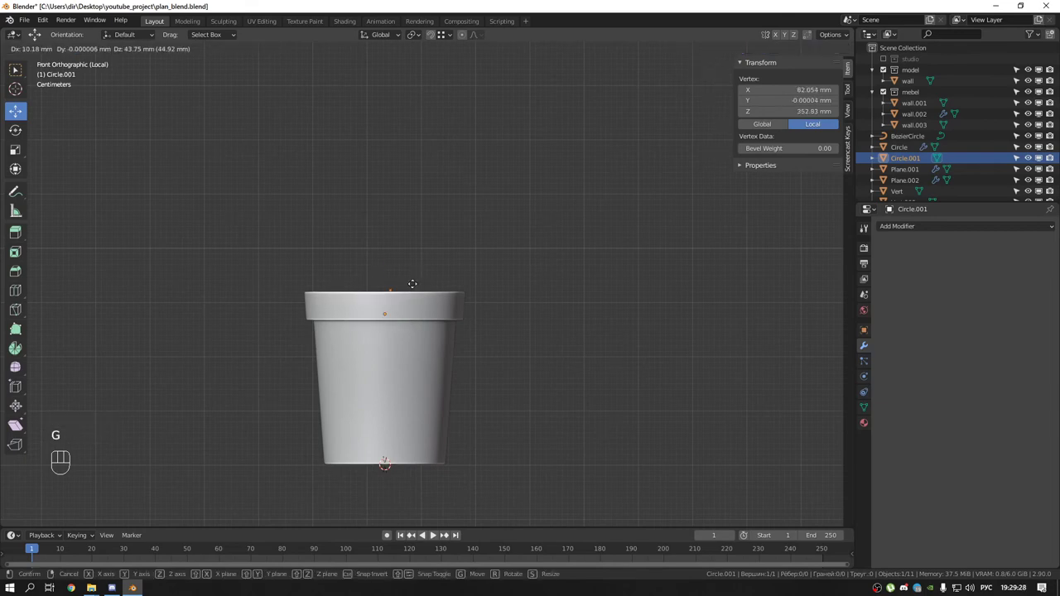
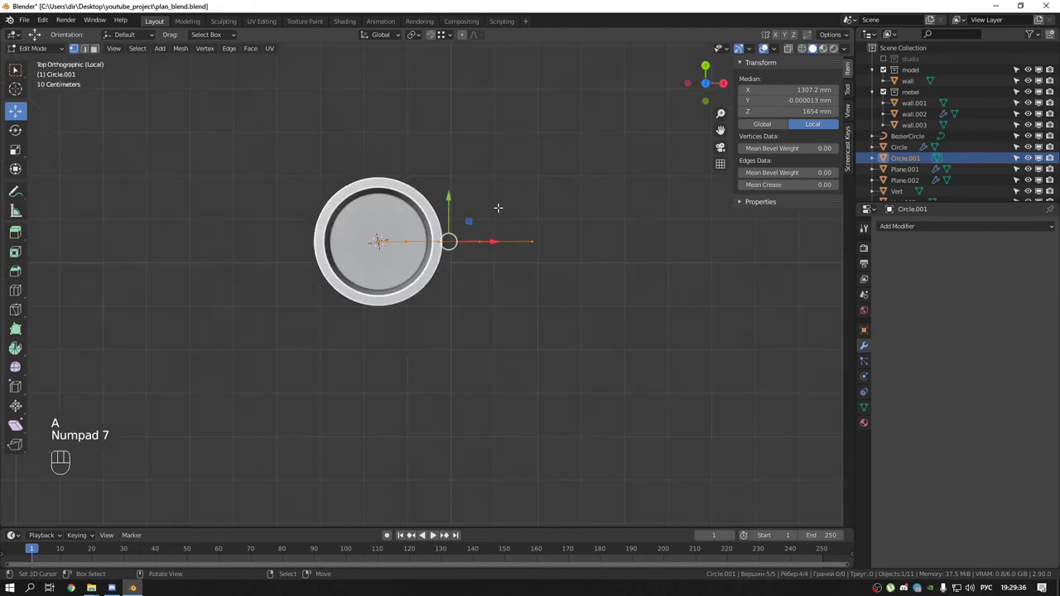
Extrude the spine into a flat leaf strip and leave editing to see it smoothed
{"action": "key", "text": "e"}
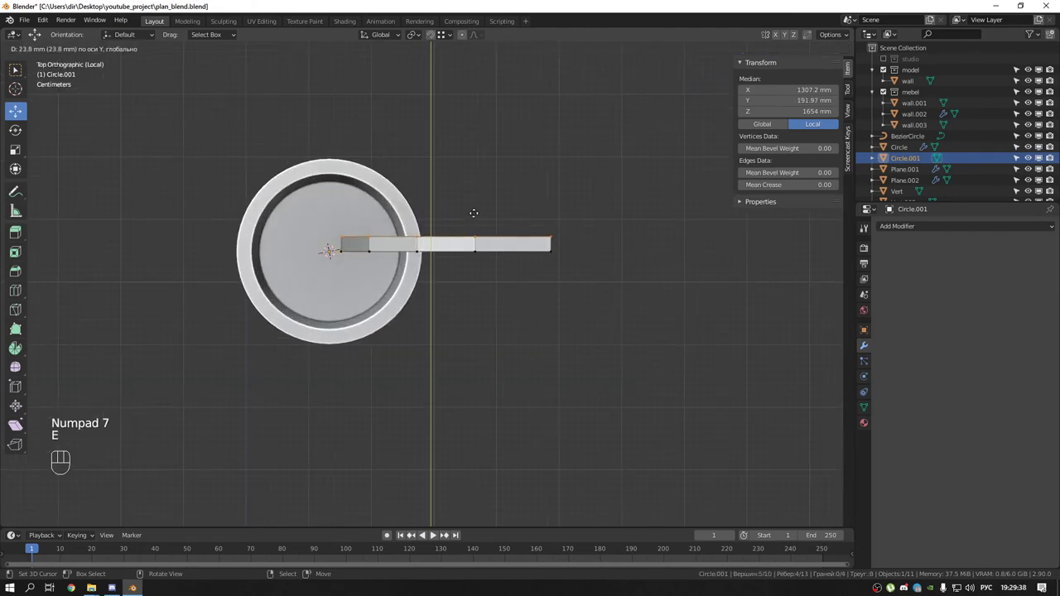
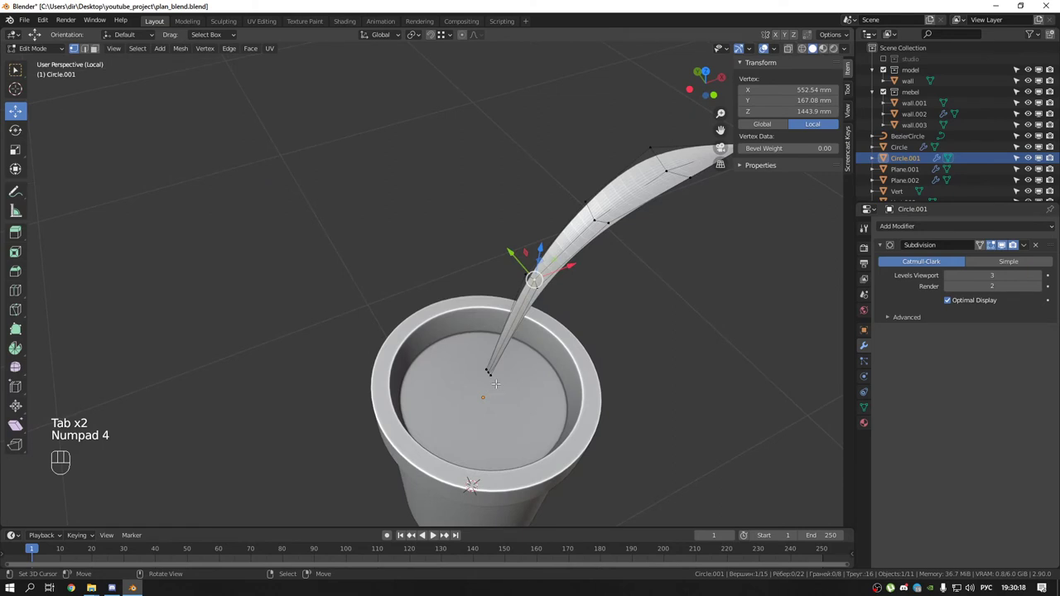
{"action": "key", "text": "Tab"}
{"action": "key", "text": "shift+s"}
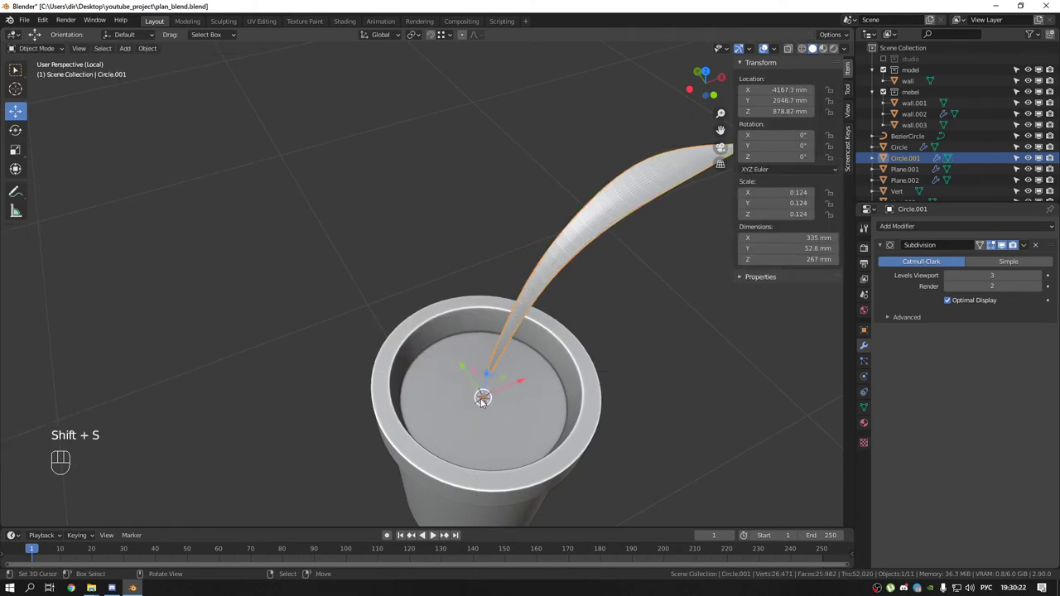
From top view, duplicate the leaf and rotate copies around the centre into a ring
{"action": "key", "text": "Tab"}
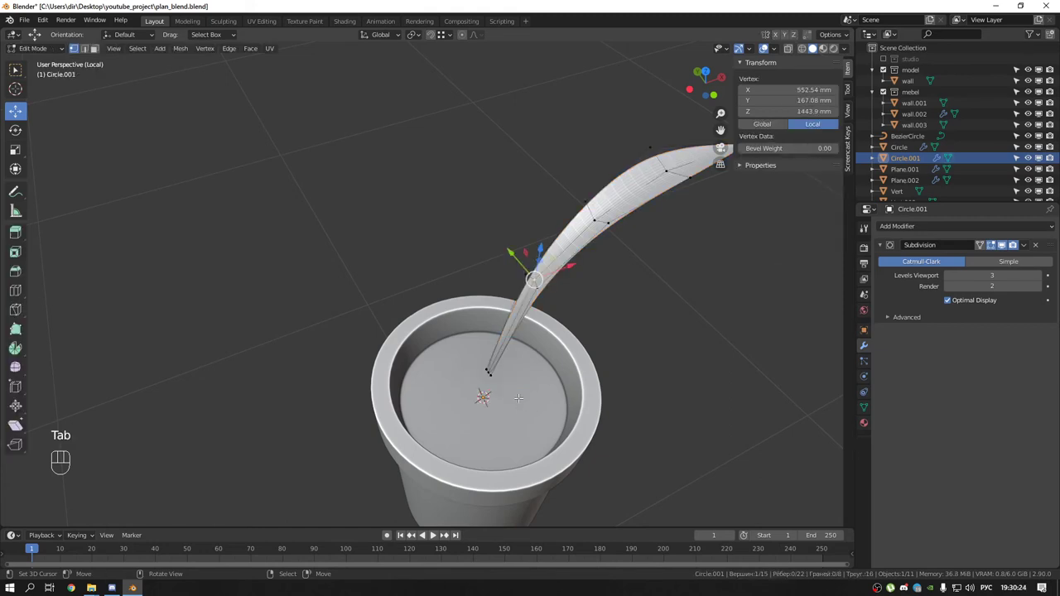
{"action": "key", "text": "KP_7"}
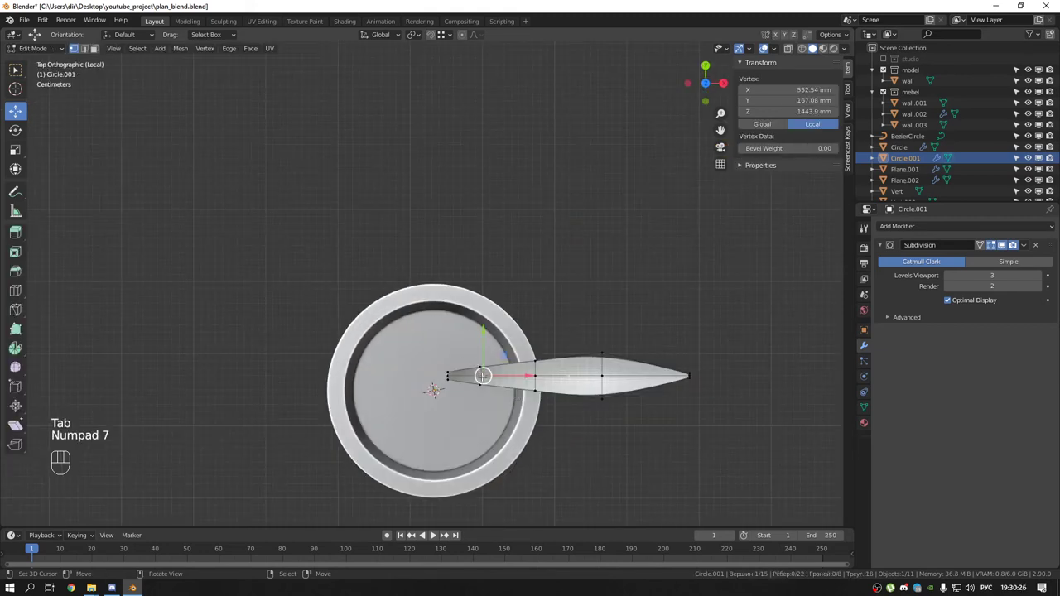
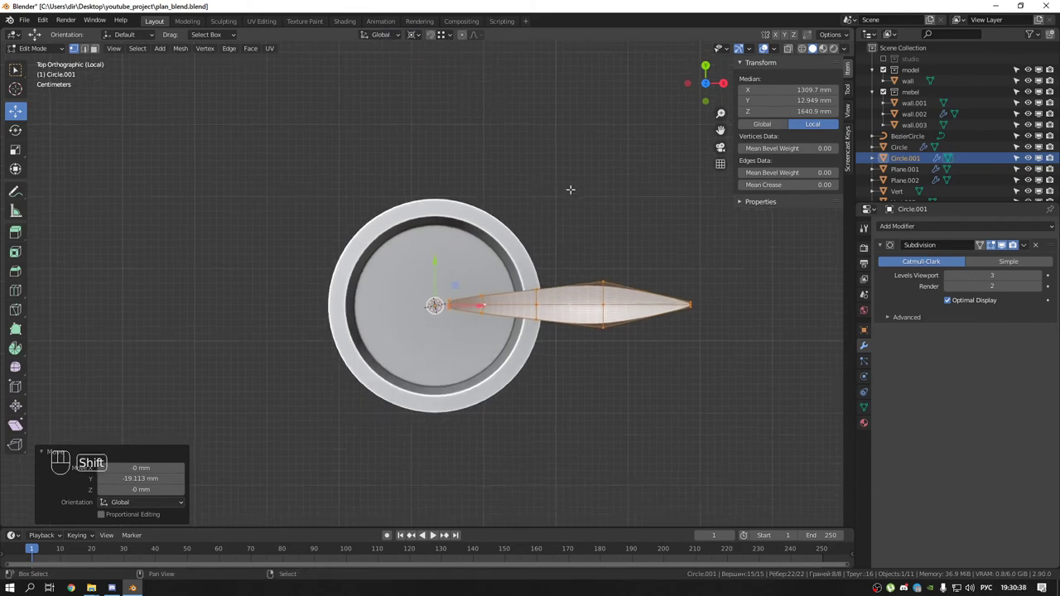
{"action": "key", "text": "shift+d"}
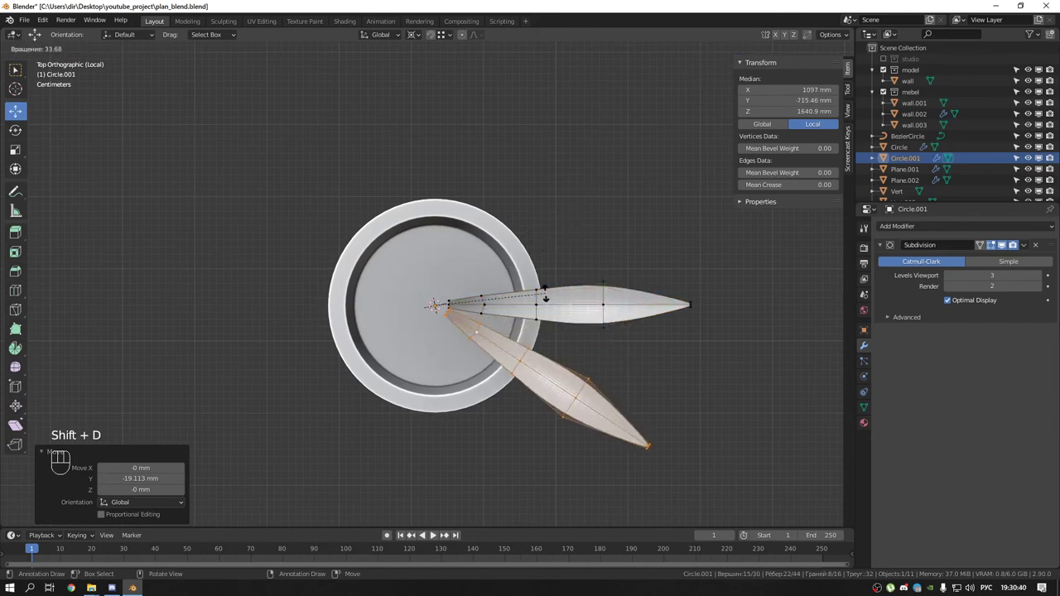
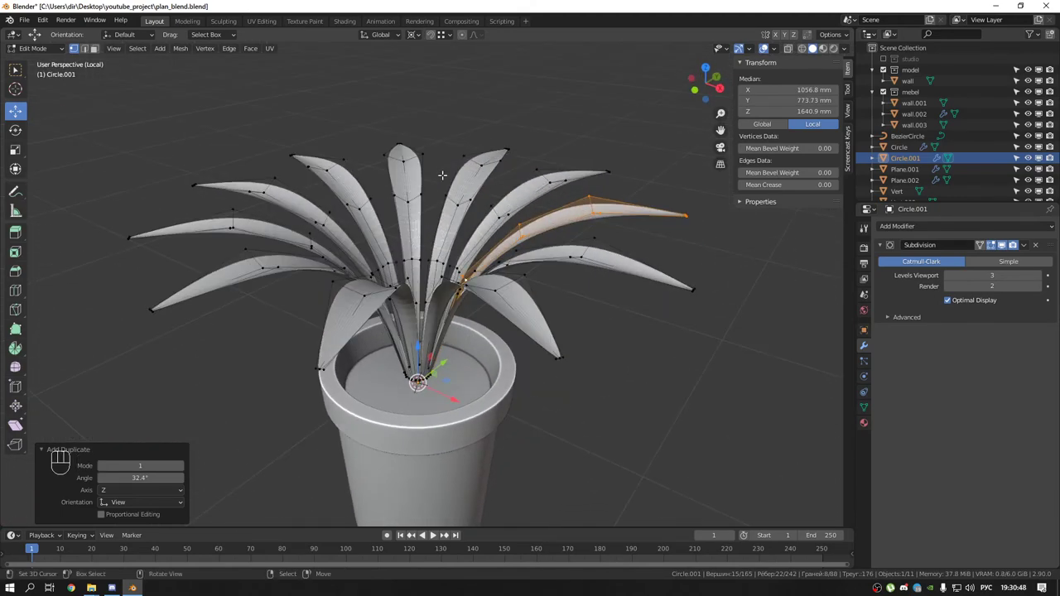
Duplicate the upper leaves, undoing an accidental extra copy
{"action": "key", "text": "a"}
{"action": "key", "text": "a"}
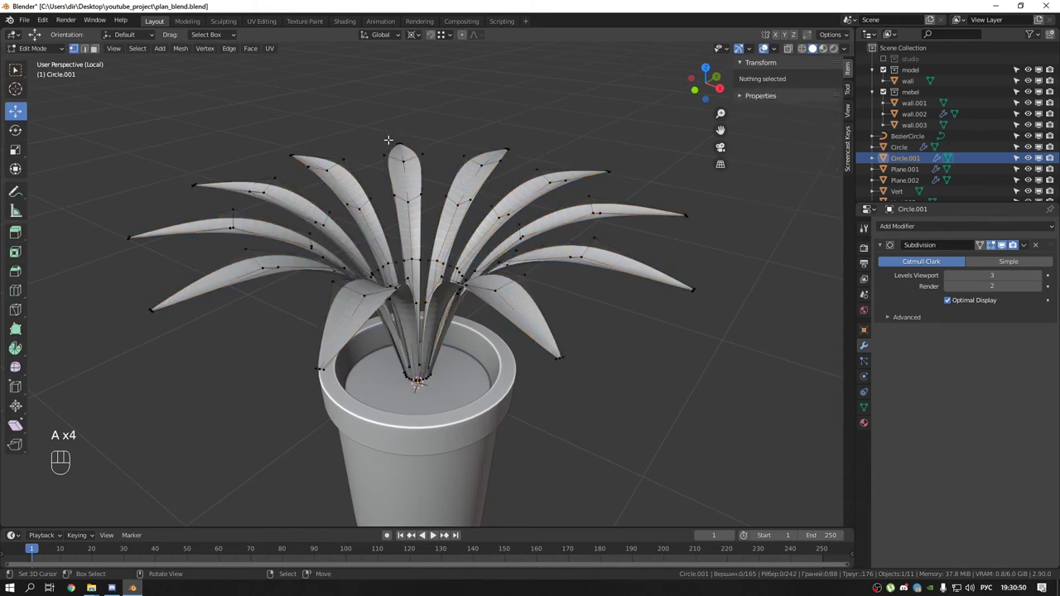
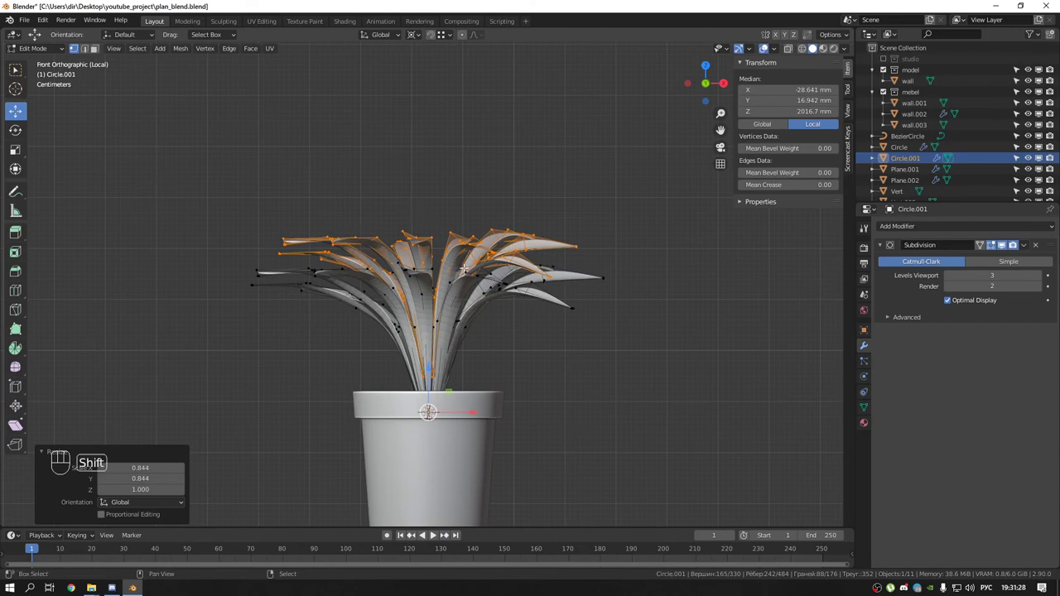
{"action": "key", "text": "shift+d"}
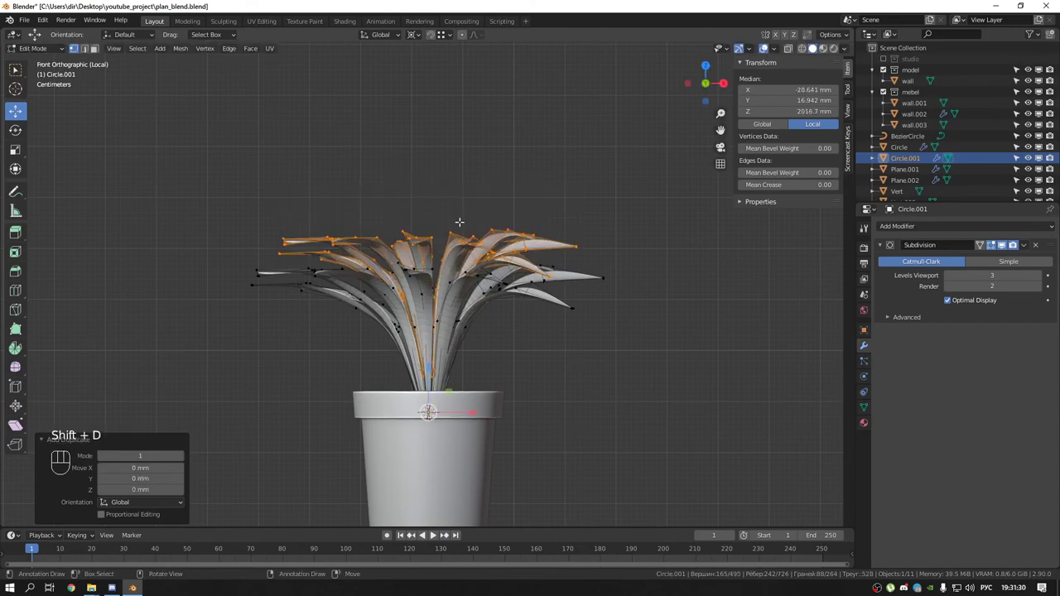
{"action": "key", "text": "ctrl+a"}
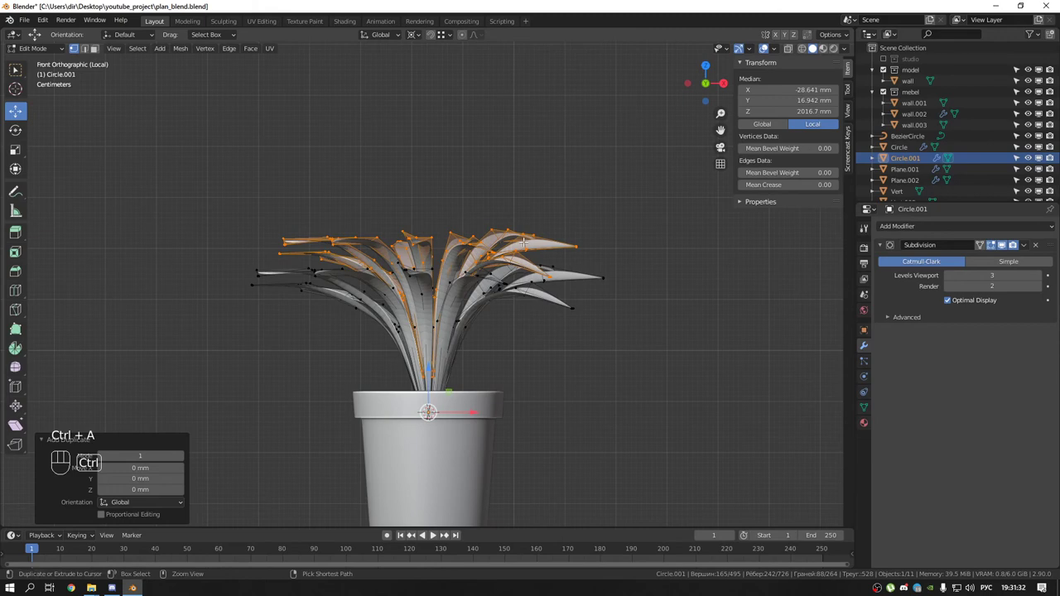
{"action": "key", "text": "ctrl+z"}
{"action": "key", "text": "ctrl+z"}
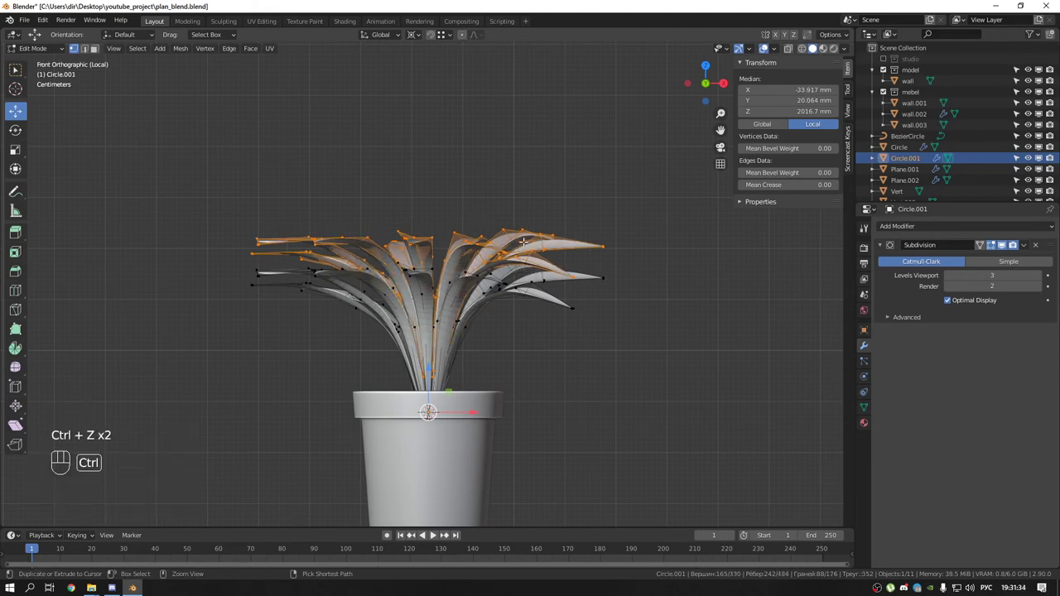
Shrink and rotate the leaf copies, then duplicate, resize and rotate a further tier above
{"action": "key", "text": "s"}
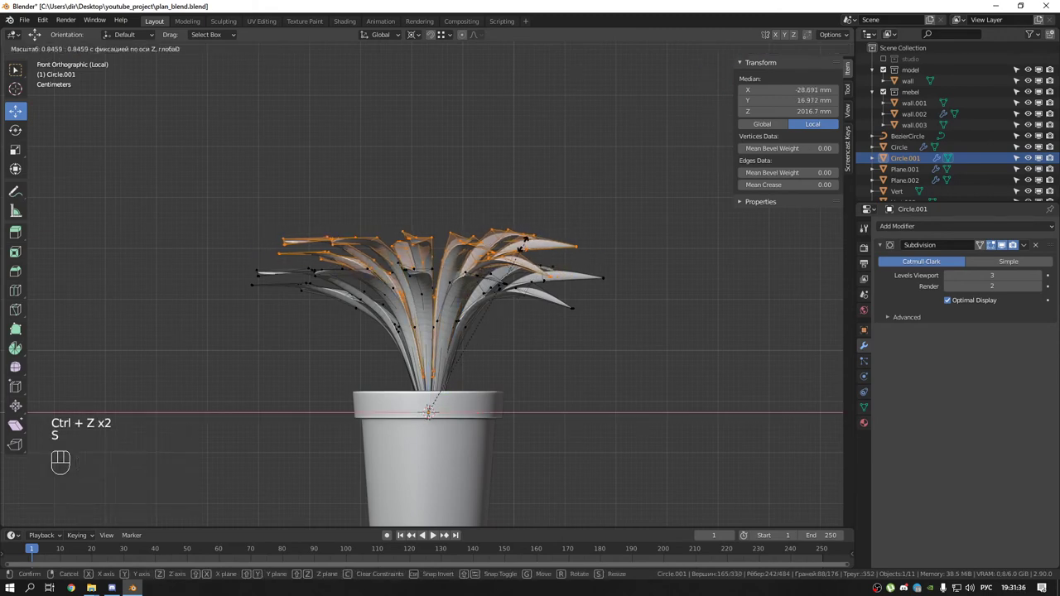
{"action": "key", "text": "r"}
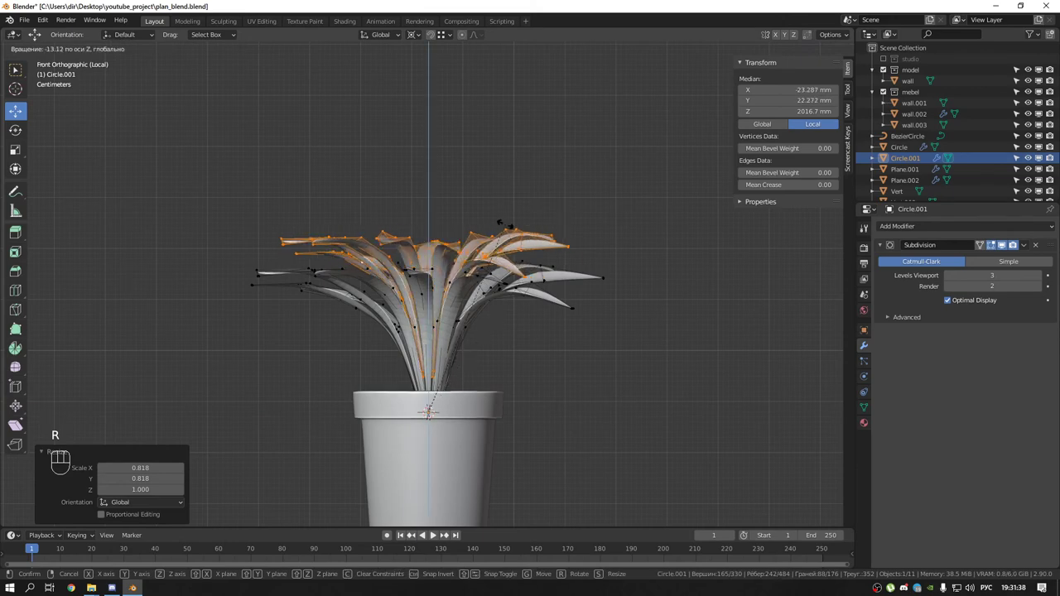
{"action": "key", "text": "shift+d"}
{"action": "key", "text": "s"}
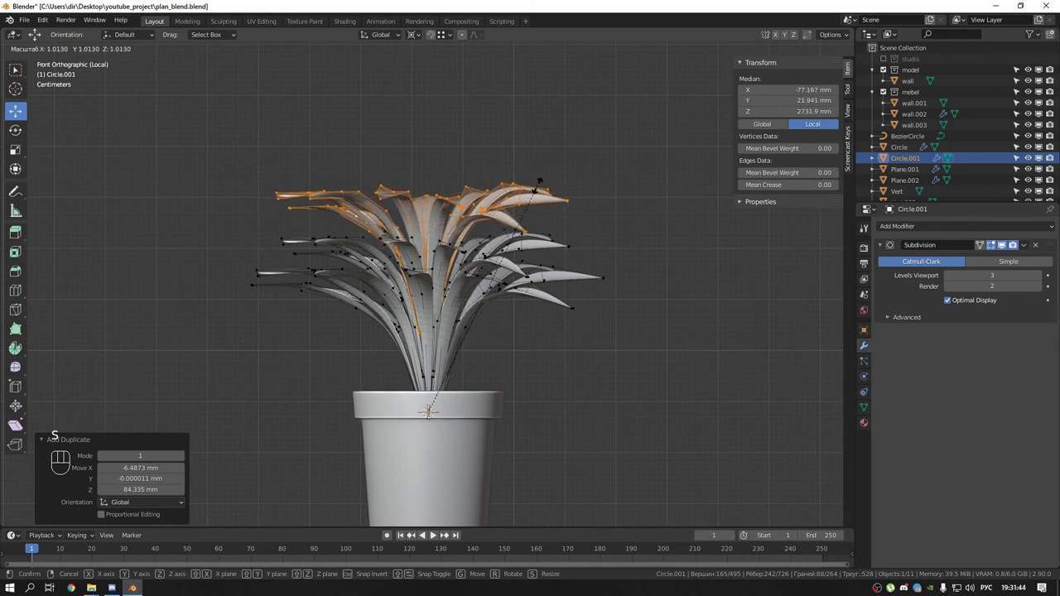
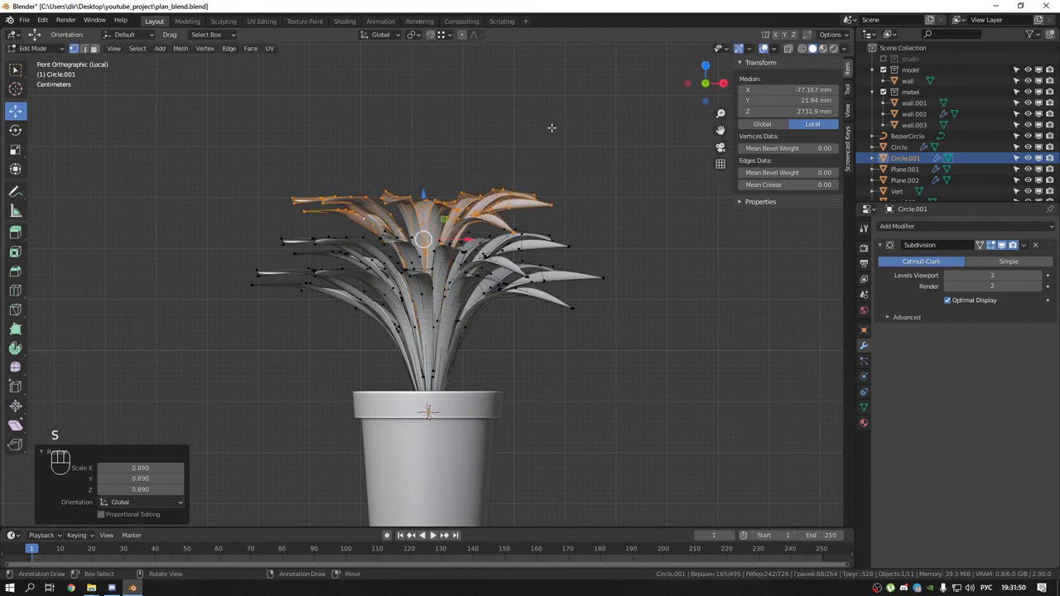
{"action": "key", "text": "r"}
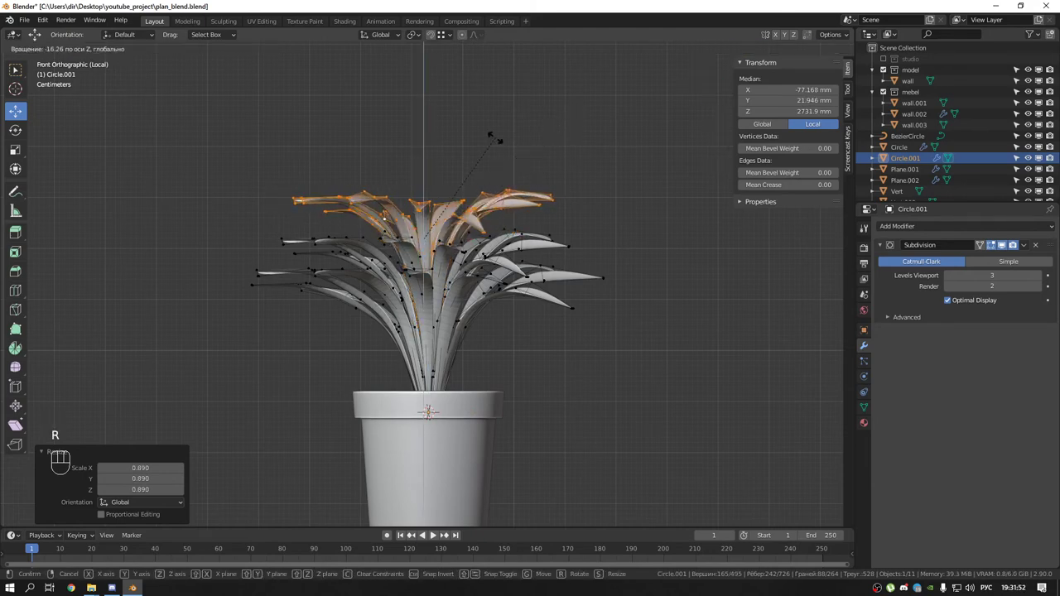
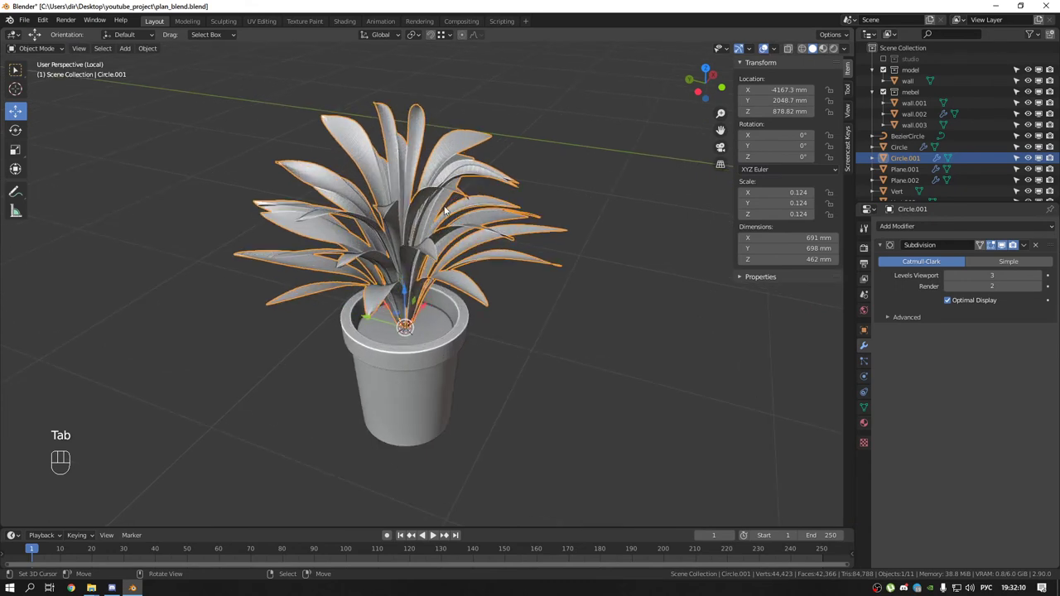
Select the pot together with the leaves and join them into one plant object
{"action": "left_click_drag", "start_coordinate": [155, 53], "coordinate": [642, 153]}
{"action": "key", "text": "q"}
{"action": "left_click_drag", "start_coordinate": [436, 167], "coordinate": [410, 147]}
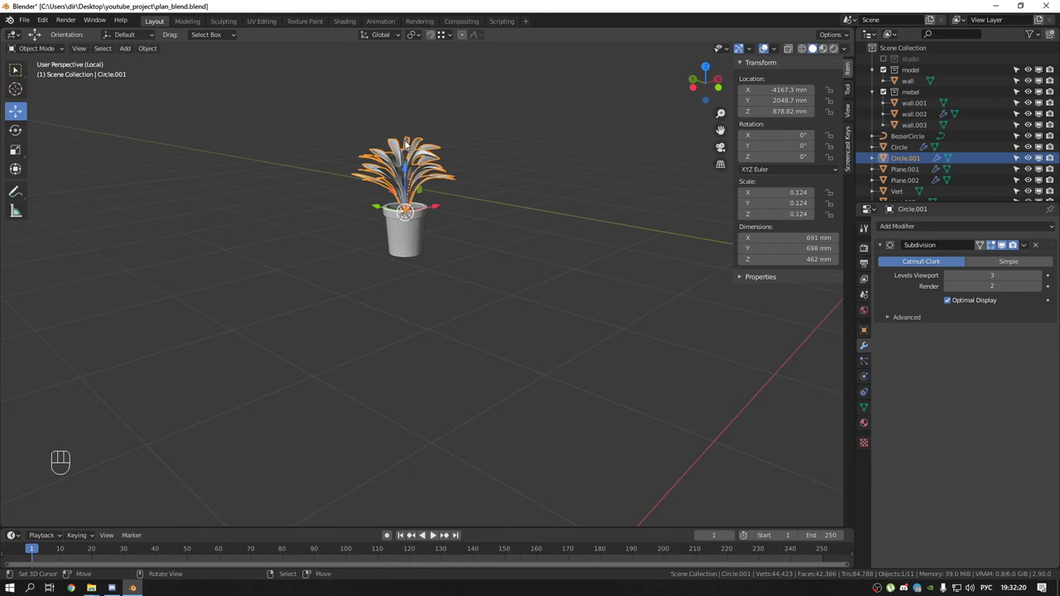
{"action": "middle_click", "coordinate": [400, 176]}
{"action": "left_click_drag", "start_coordinate": [390, 231], "coordinate": [375, 148]}
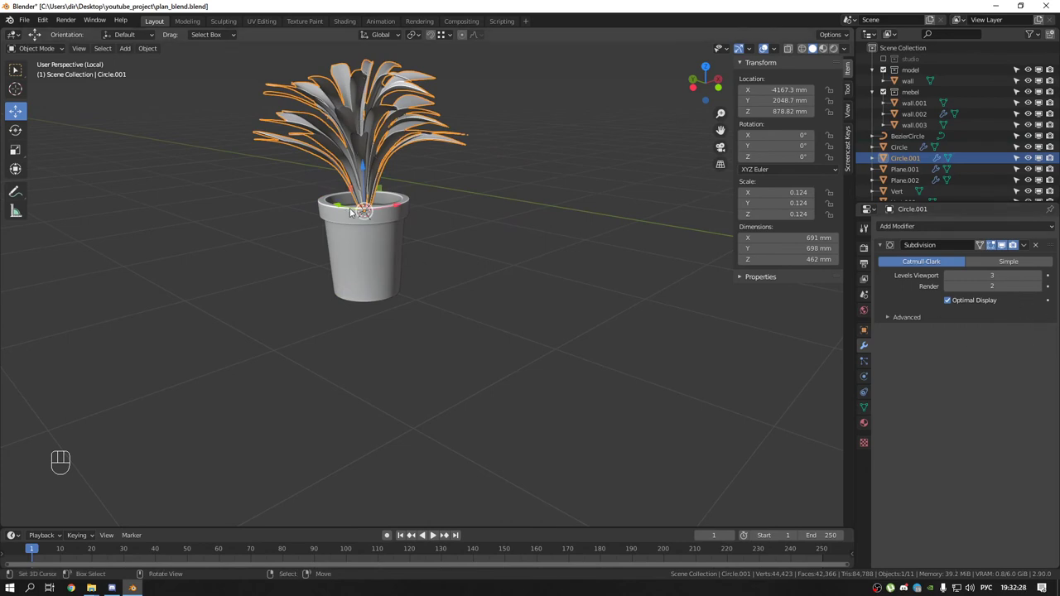
{"action": "left_click", "coordinate": [383, 245]}
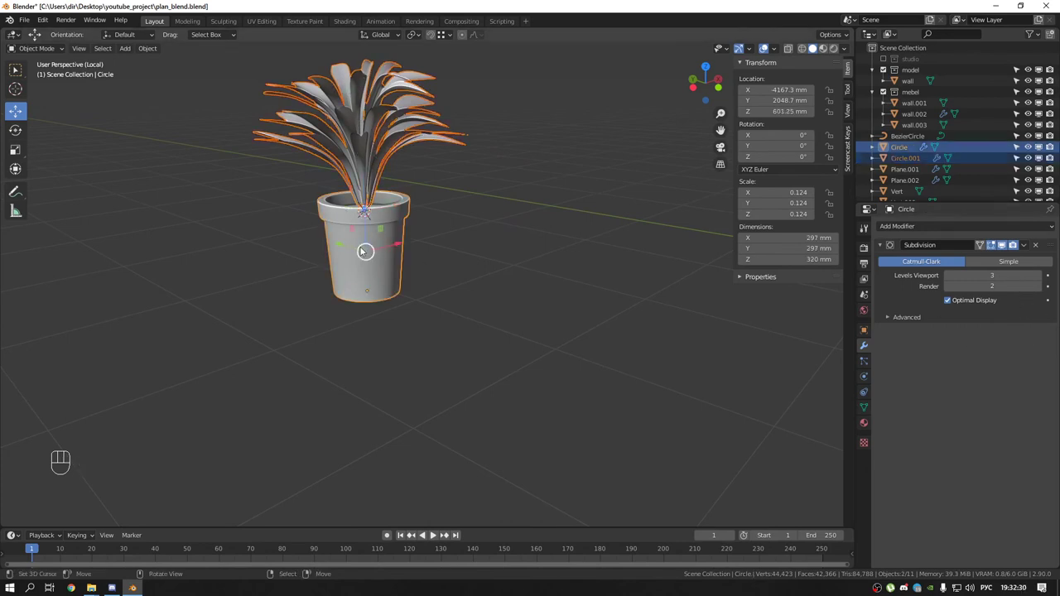
{"action": "left_click_drag", "start_coordinate": [361, 224], "coordinate": [386, 194]}
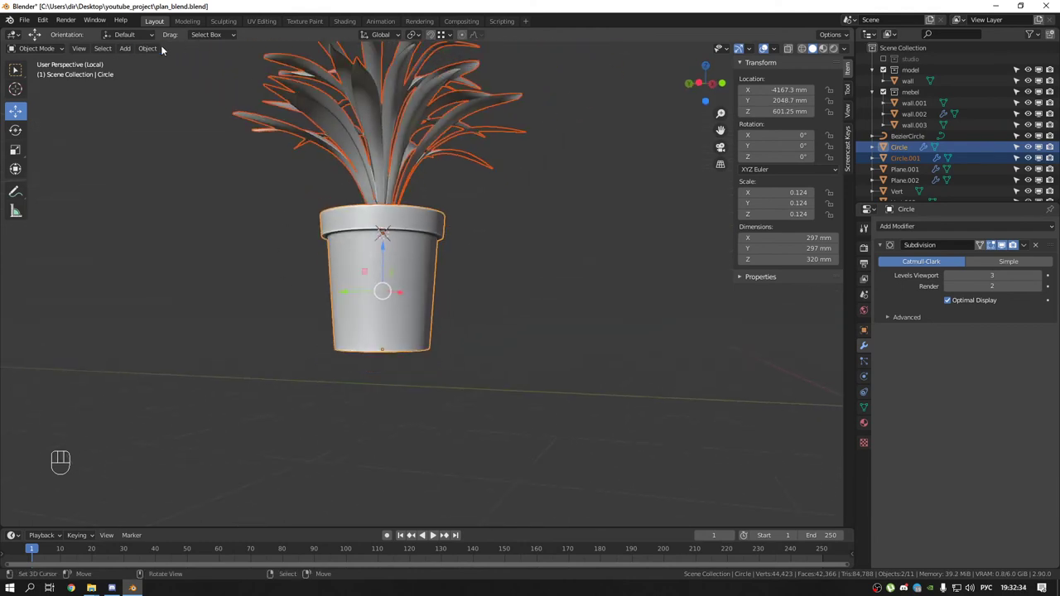
{"action": "left_click_drag", "start_coordinate": [156, 49], "coordinate": [168, 154]}
{"action": "middle_click", "coordinate": [372, 123]}
{"action": "right_click", "coordinate": [395, 118]}
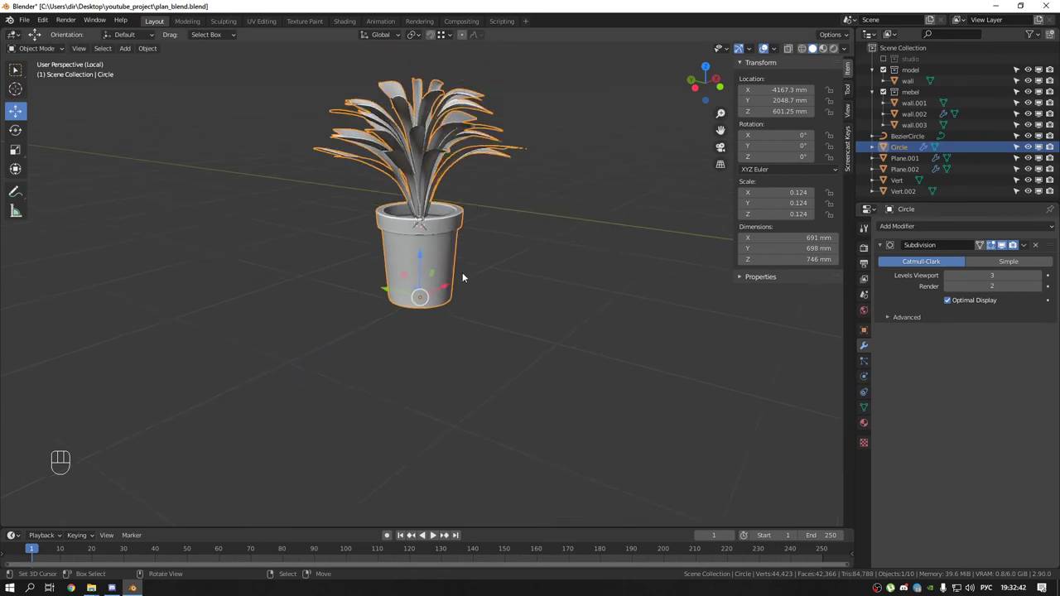
Exit Local View to show the whole room and frame the plant on the cabinet
{"action": "left_click_drag", "start_coordinate": [476, 272], "coordinate": [520, 274]}
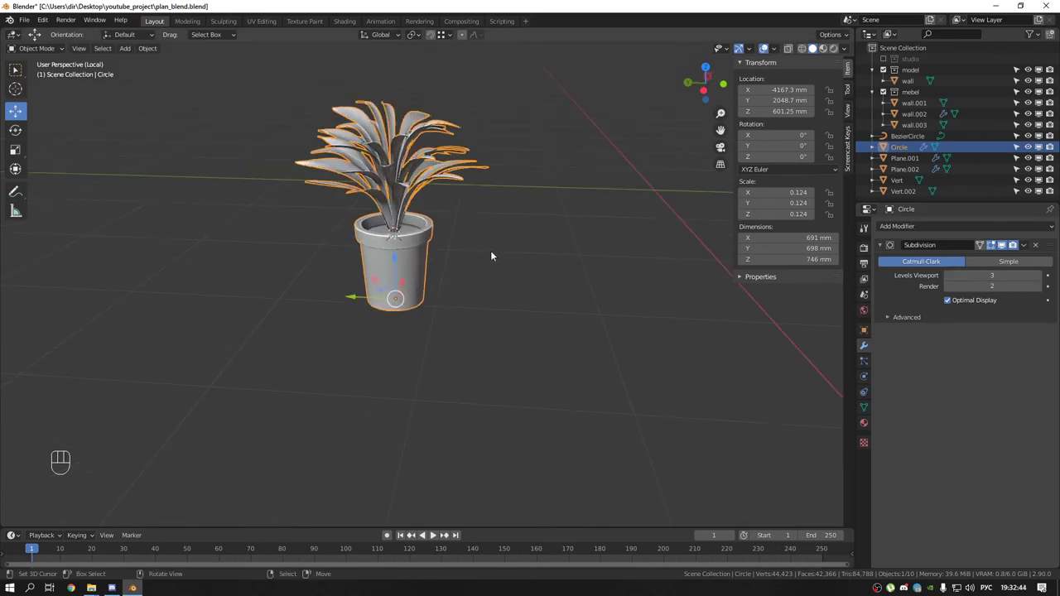
{"action": "key", "text": "KP_Divide"}
{"action": "left_click_drag", "start_coordinate": [480, 279], "coordinate": [309, 298]}
{"action": "left_click_drag", "start_coordinate": [274, 274], "coordinate": [278, 262]}
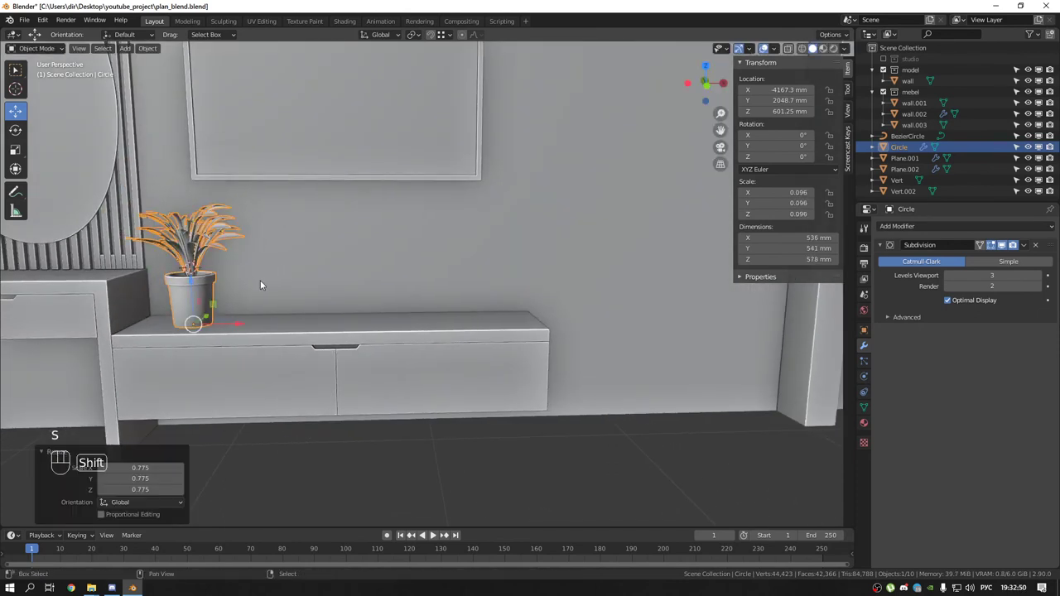
Duplicate the potted plant, slide the copy along the cabinet and turn it about its vertical axis
{"action": "key", "text": "shift+d"}
{"action": "key", "text": "r"}
{"action": "left_click_drag", "start_coordinate": [403, 267], "coordinate": [416, 302]}
{"action": "left_click_drag", "start_coordinate": [415, 293], "coordinate": [423, 253]}
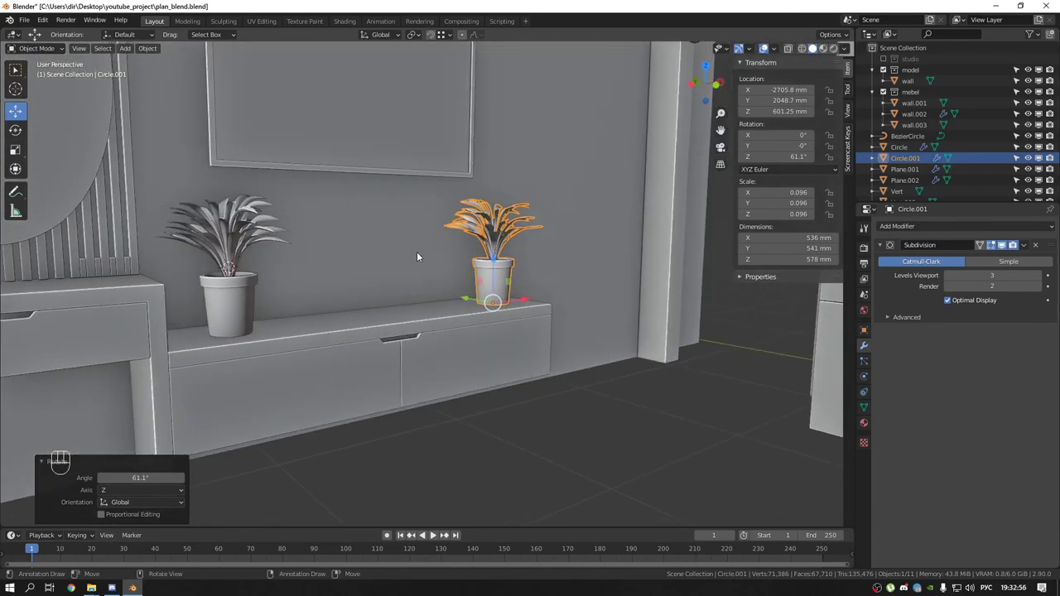
Orbit up to frame the empty wall above the plants
{"action": "left_click_drag", "start_coordinate": [282, 294], "coordinate": [450, 342]}
{"action": "left_click_drag", "start_coordinate": [442, 289], "coordinate": [580, 335]}
{"action": "left_click_drag", "start_coordinate": [494, 315], "coordinate": [685, 430]}
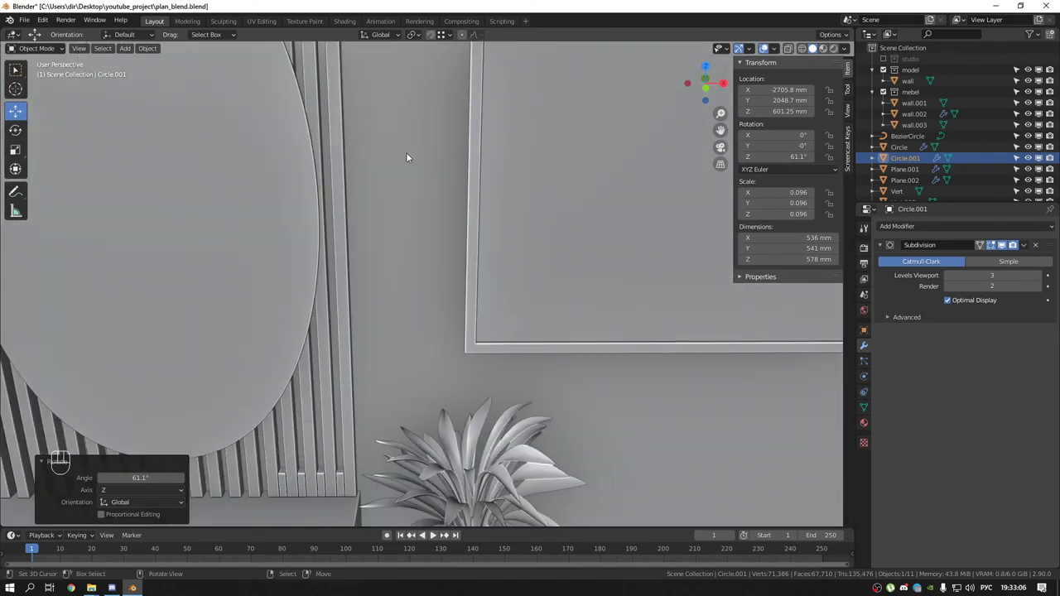
{"action": "left_click_drag", "start_coordinate": [400, 79], "coordinate": [413, 123]}
{"action": "left_click_drag", "start_coordinate": [424, 126], "coordinate": [487, 170]}
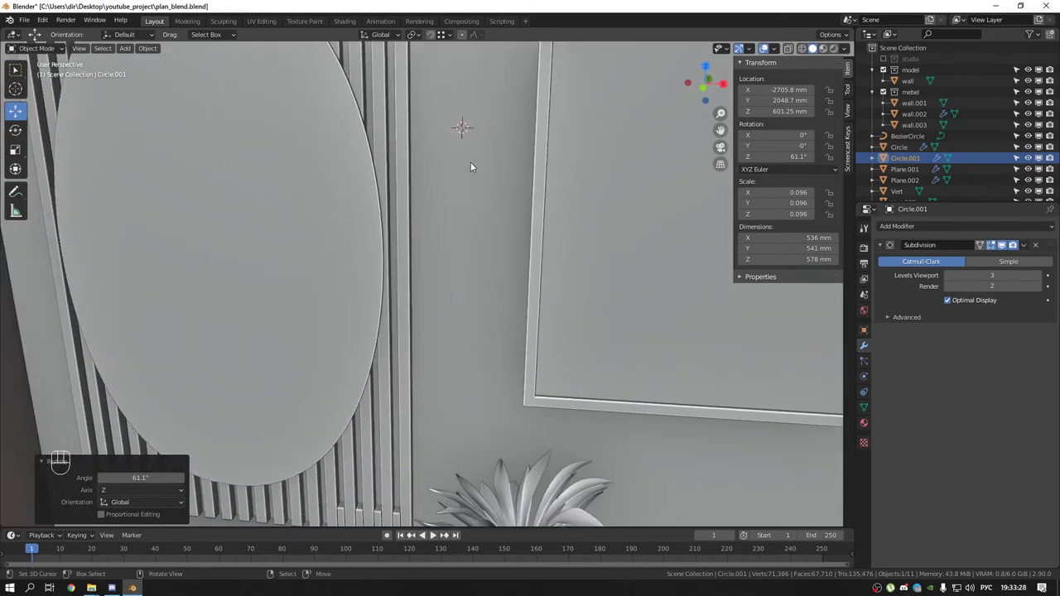
Add a circle, fill and extrude it into a disc with a small shrunken knob at its centre
{"action": "key", "text": "shift+a"}
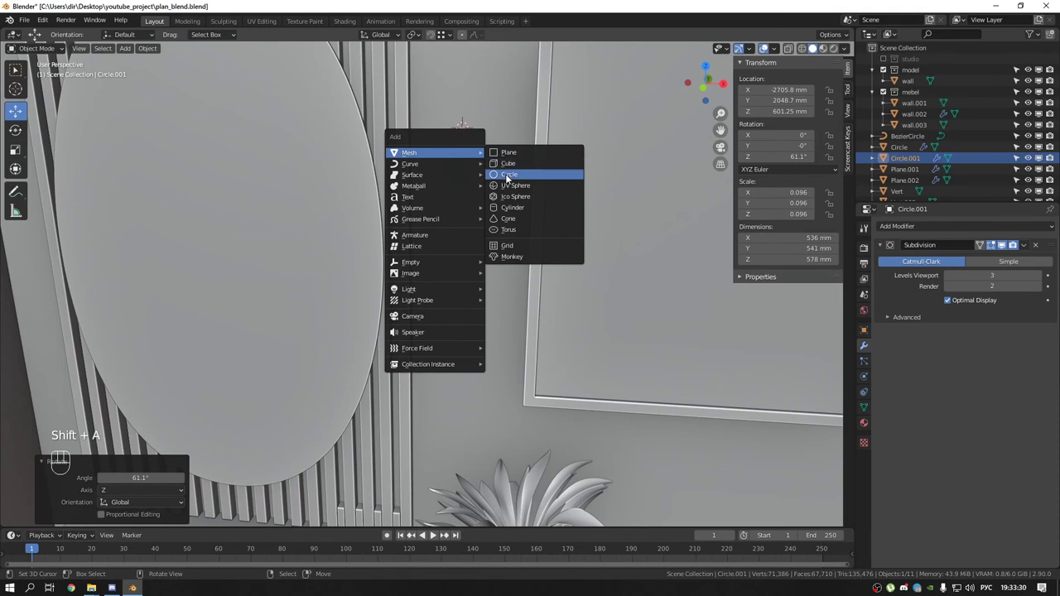
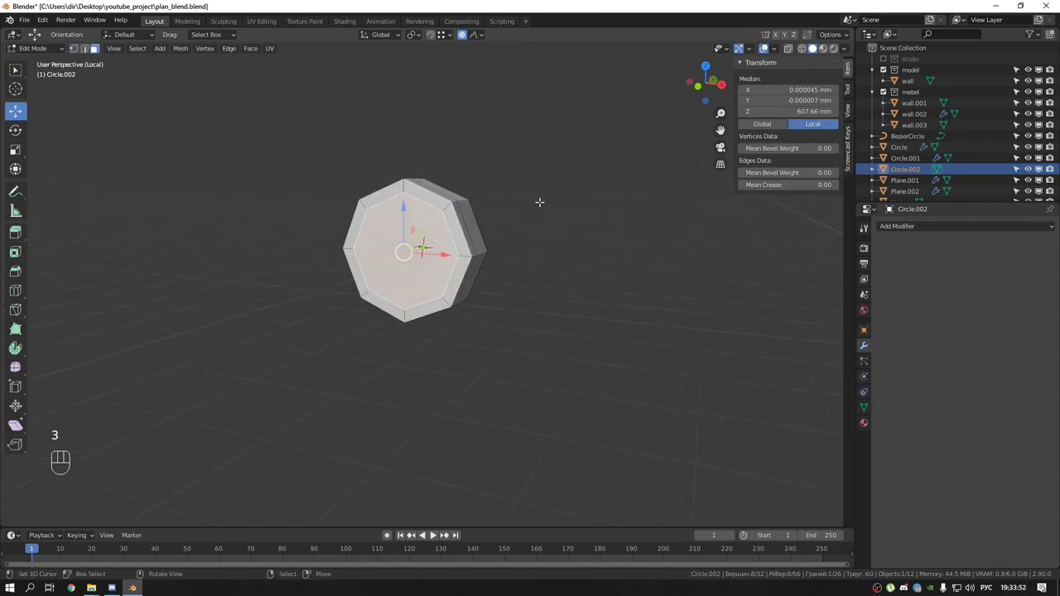
{"action": "key", "text": "e"}
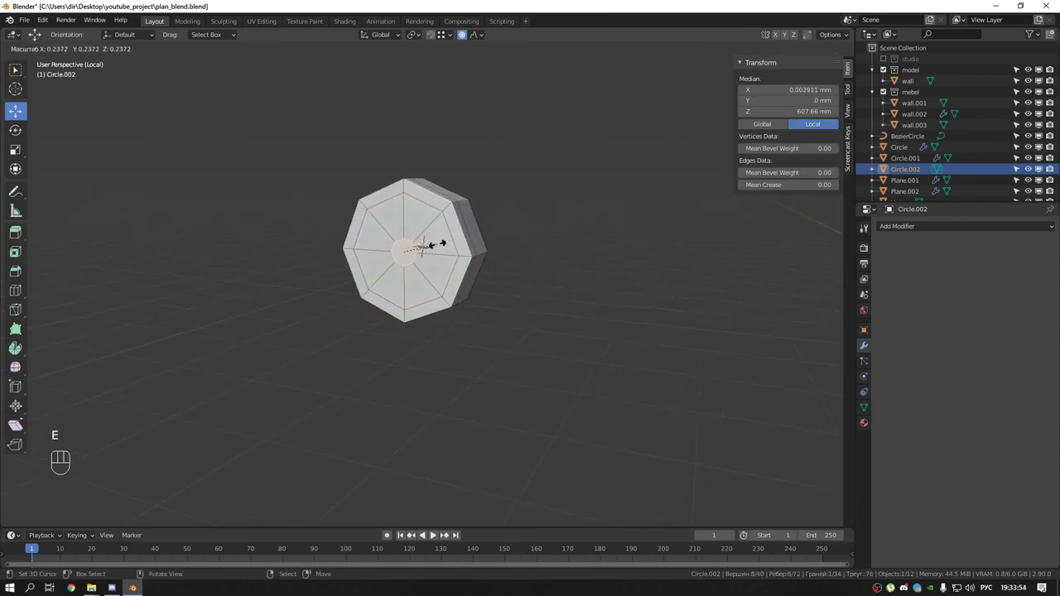
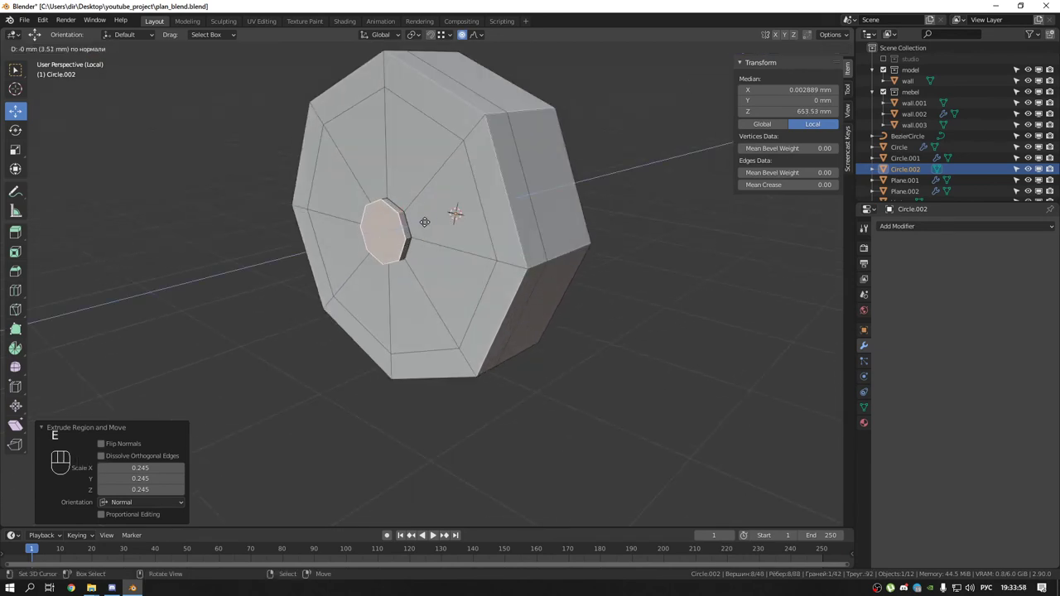
{"action": "key", "text": "s"}
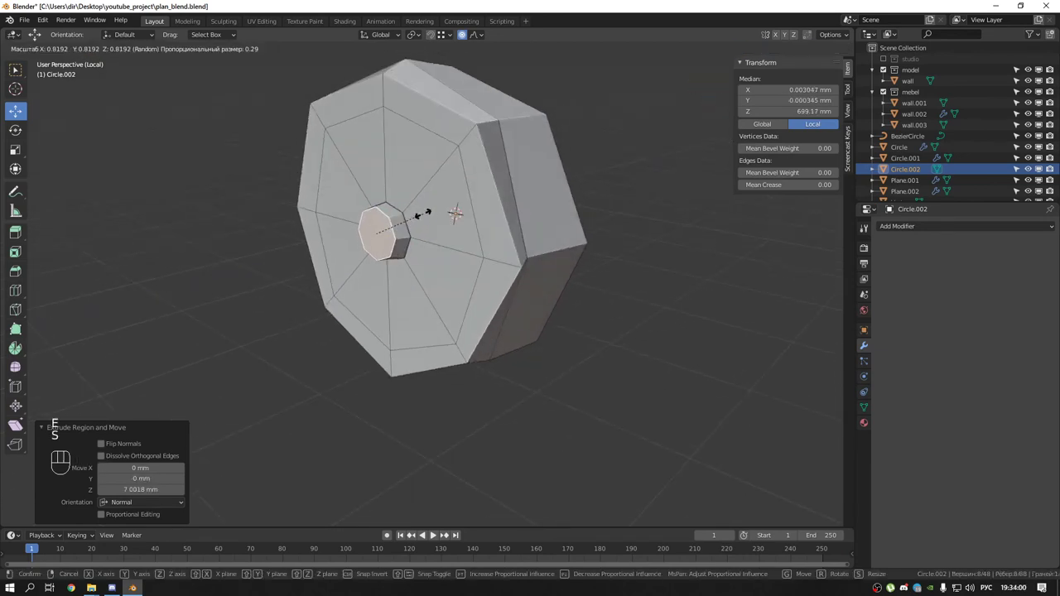
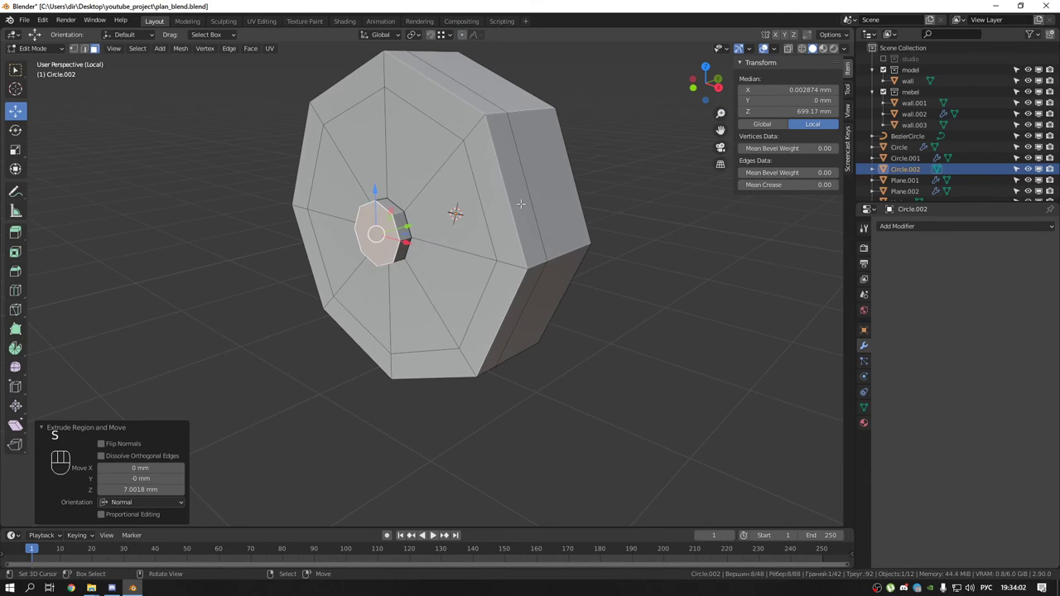
{"action": "key", "text": "s"}
Finish editing the mount and smooth it with a Subdivision modifier at a higher render level
{"action": "key", "text": "Tab"}
{"action": "key", "text": "ctrl+3"}
{"action": "left_click_drag", "start_coordinate": [507, 204], "coordinate": [449, 198]}
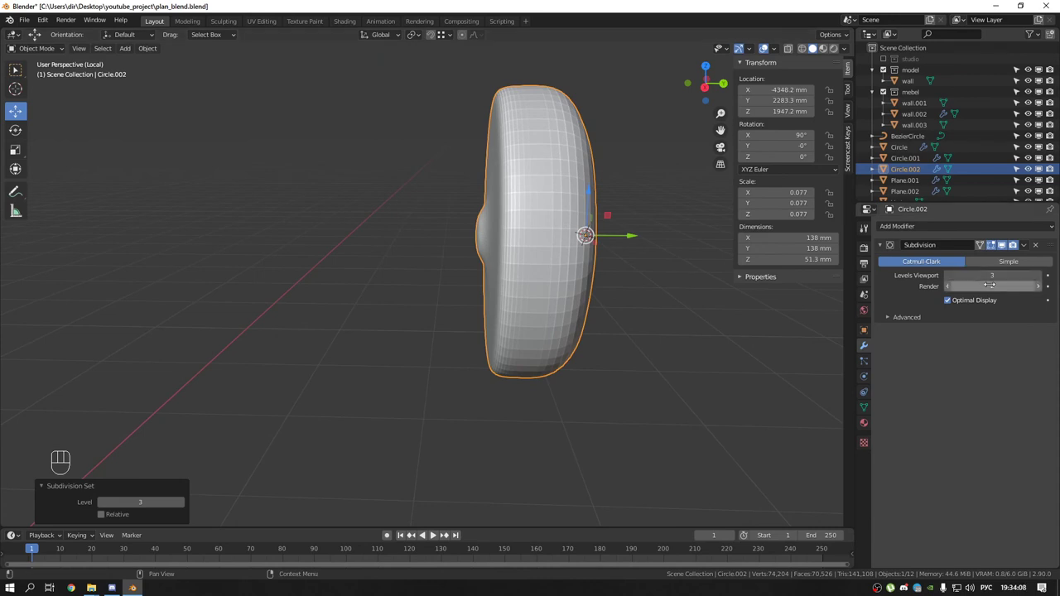
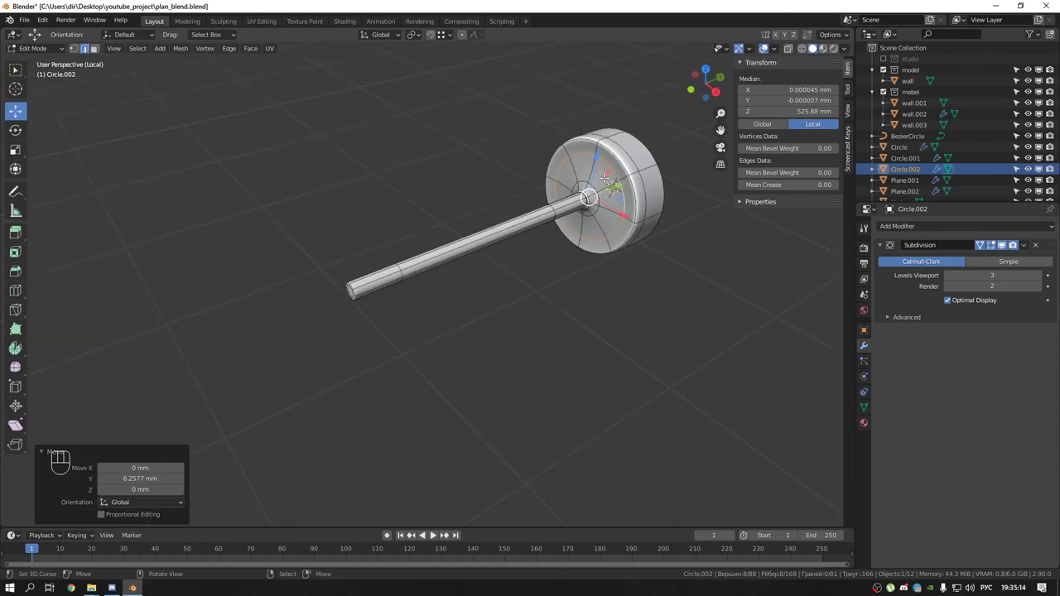
Duplicate and tilt the end ring of the rod to start the joint
{"action": "key", "text": "shift+d"}
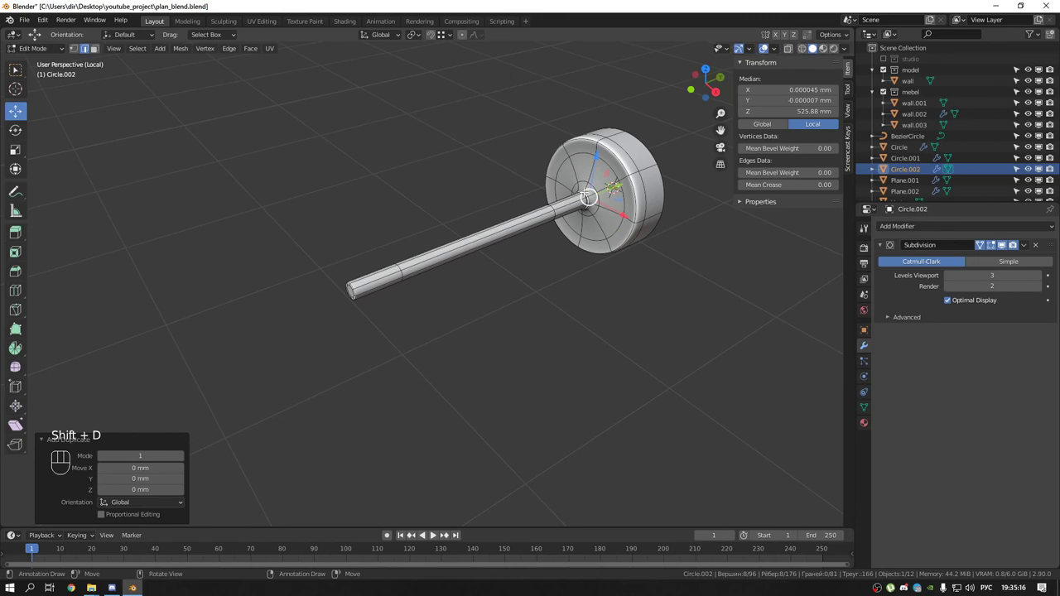
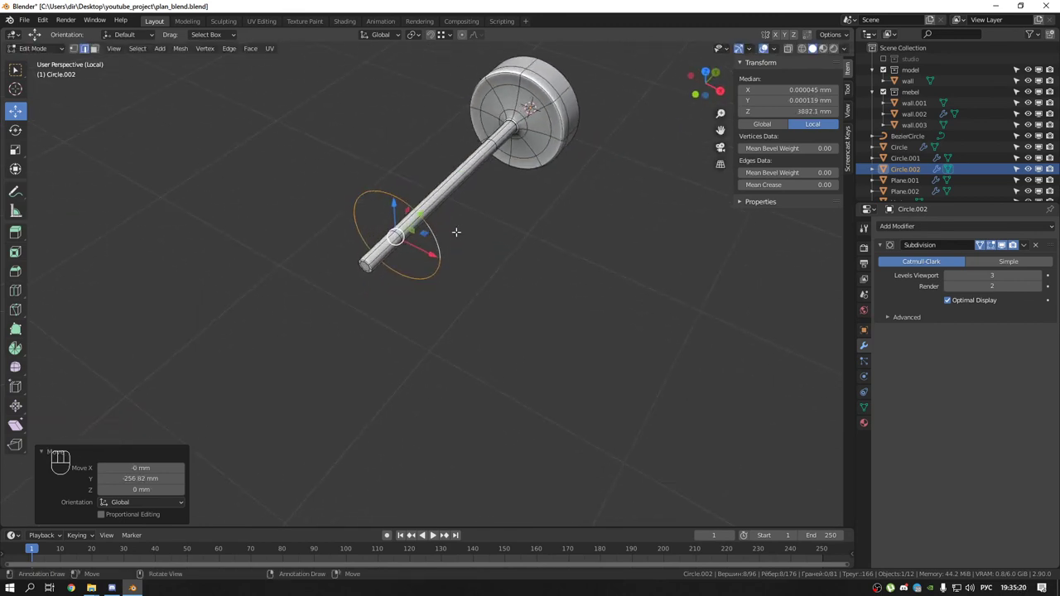
{"action": "key", "text": "r"}
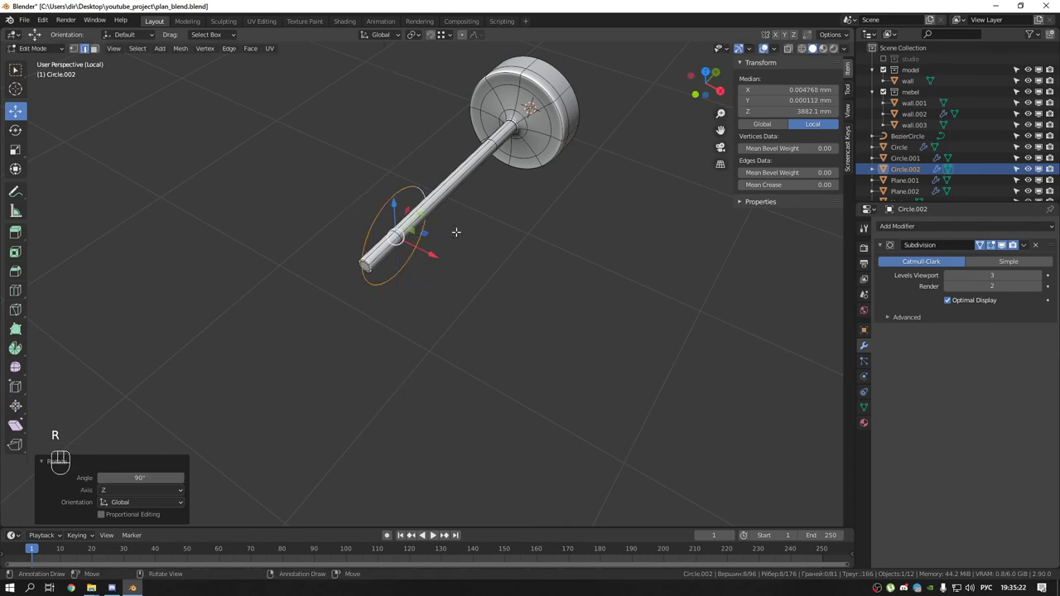
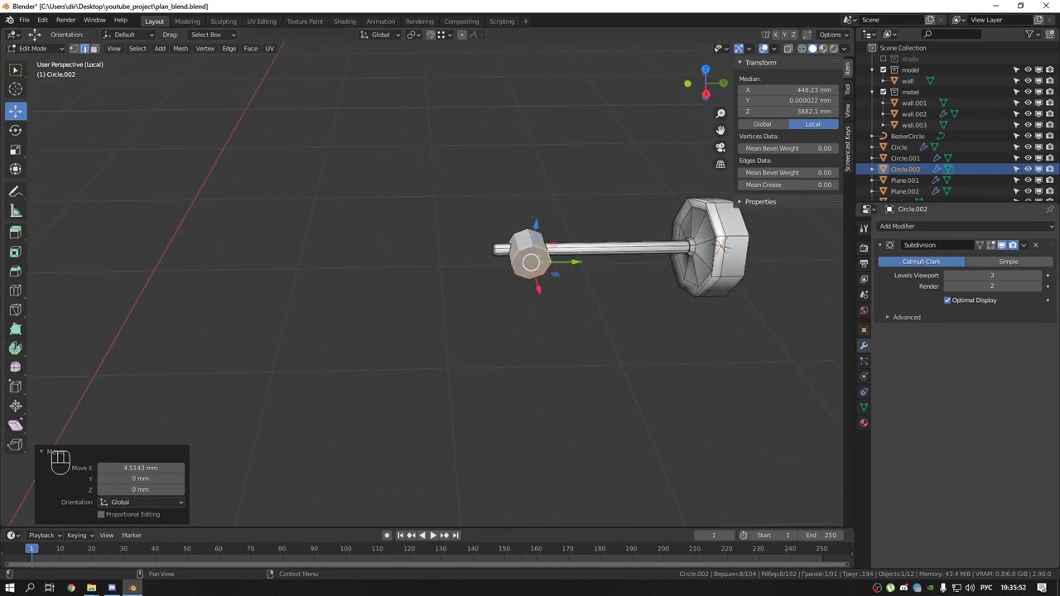
Select the joint piece's edges and bevel them round
{"action": "middle_click", "coordinate": [615, 253]}
{"action": "left_click_drag", "start_coordinate": [516, 253], "coordinate": [481, 271]}
{"action": "left_click", "coordinate": [419, 262]}
{"action": "left_click", "coordinate": [569, 259]}
{"action": "key", "text": "ctrl+b"}
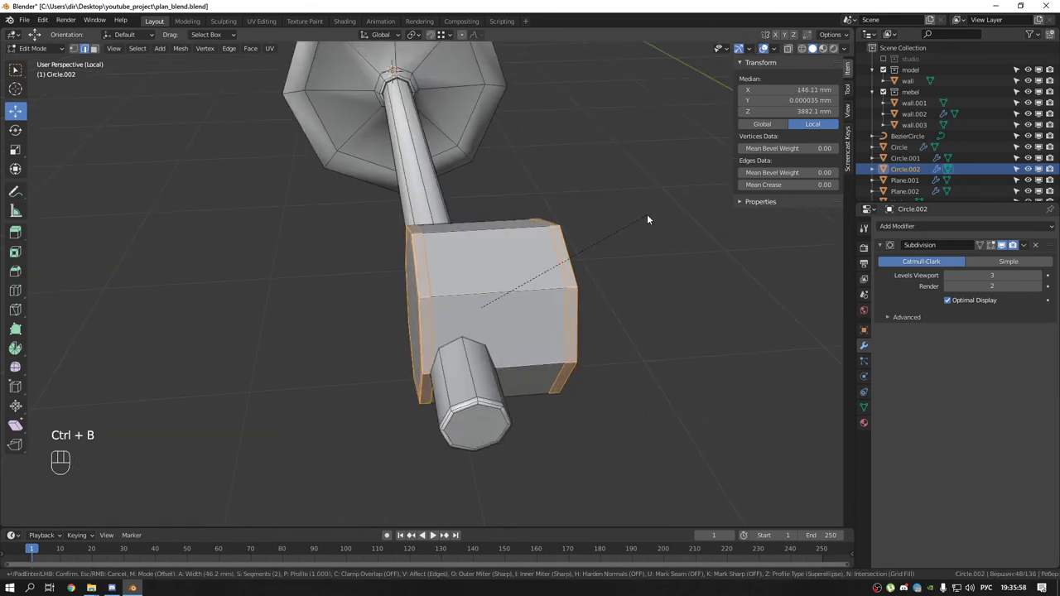
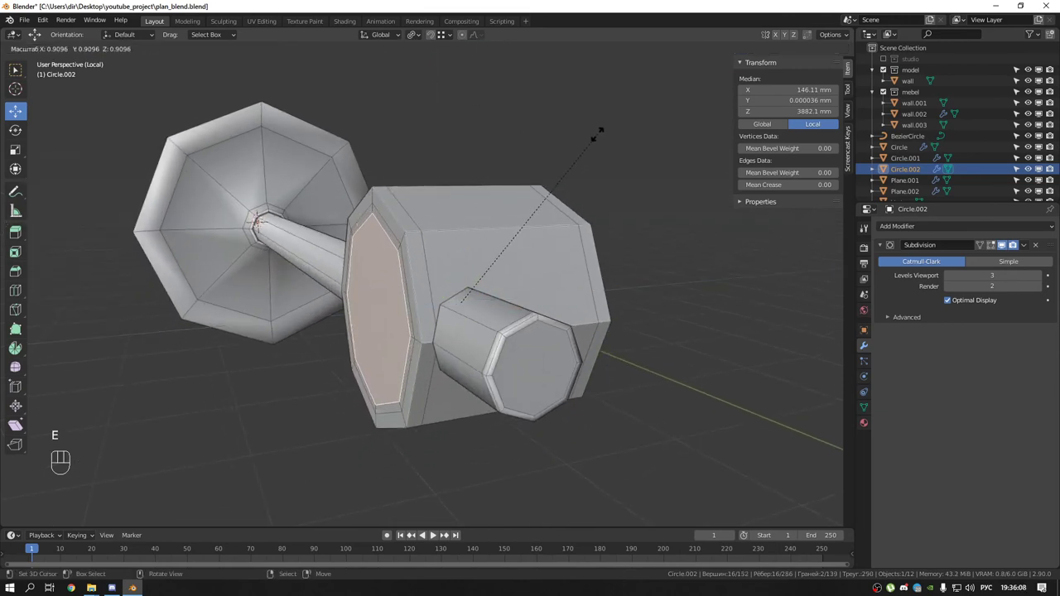
Inset and shrink the joint's side face, then stretch the shape along the rod's length
{"action": "key", "text": "s"}
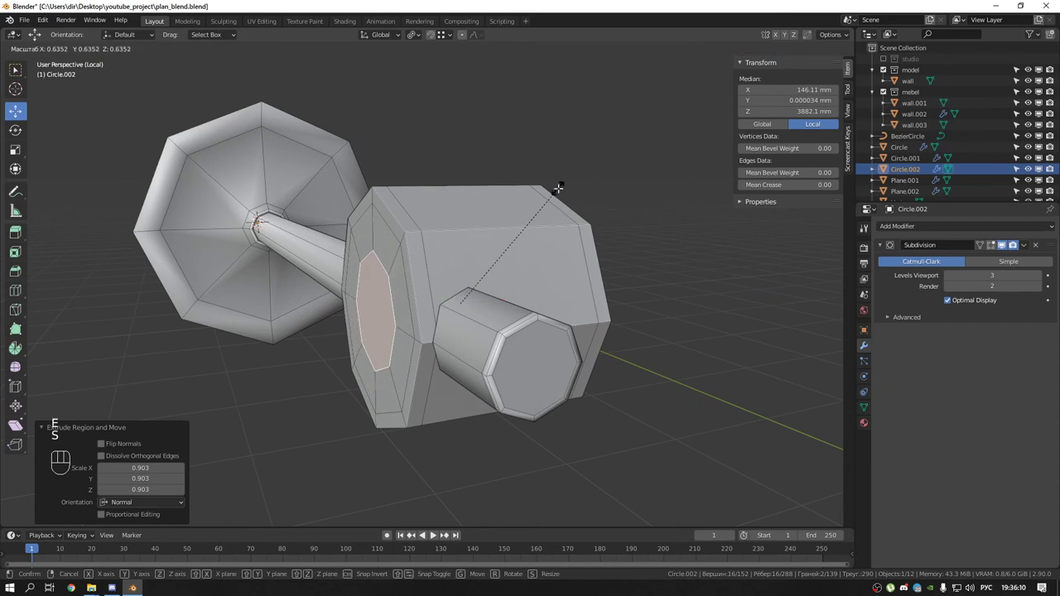
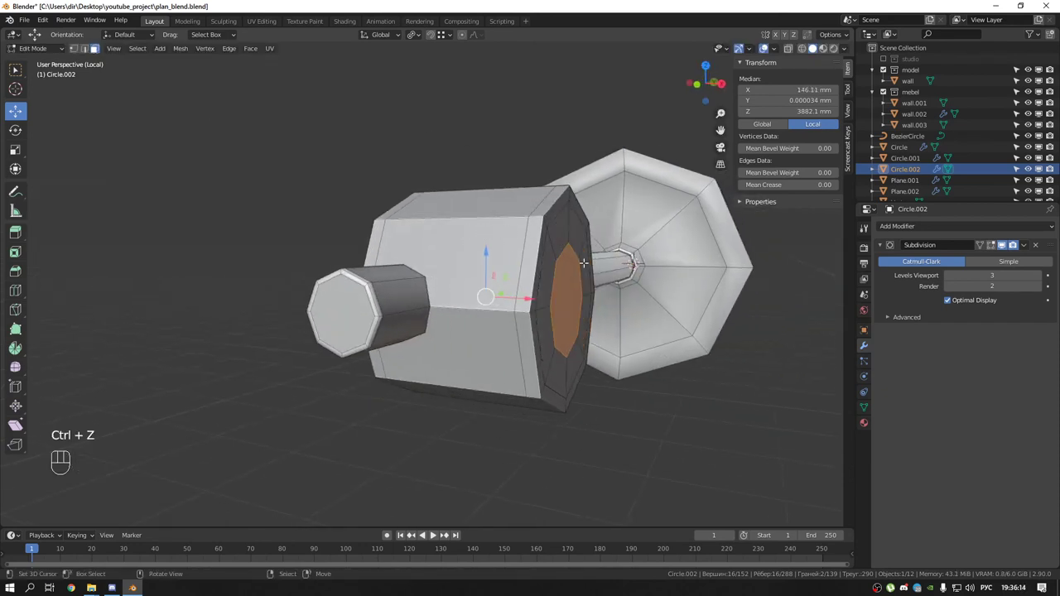
{"action": "key", "text": "s"}
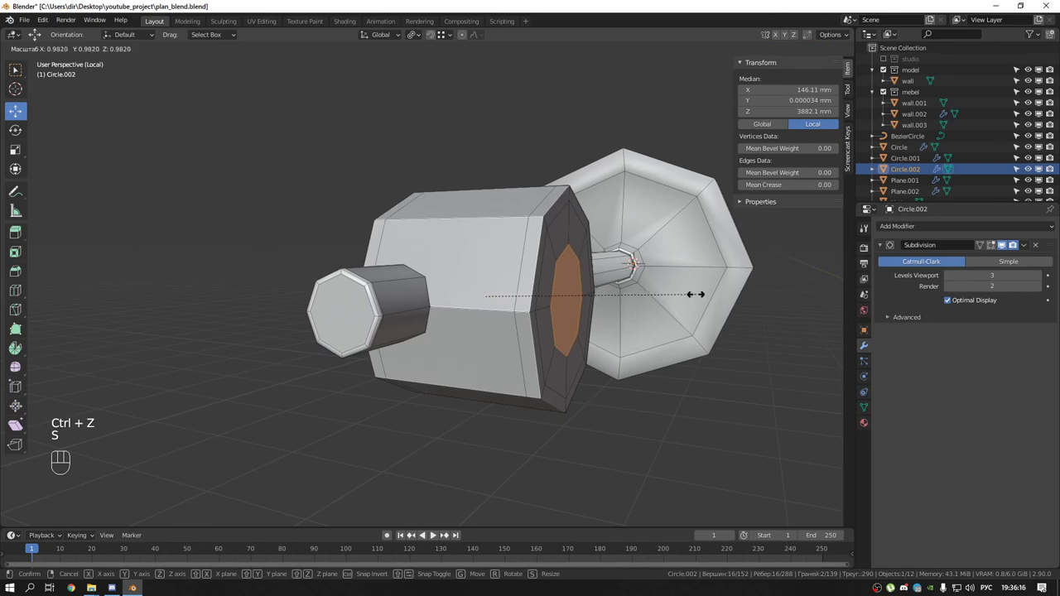
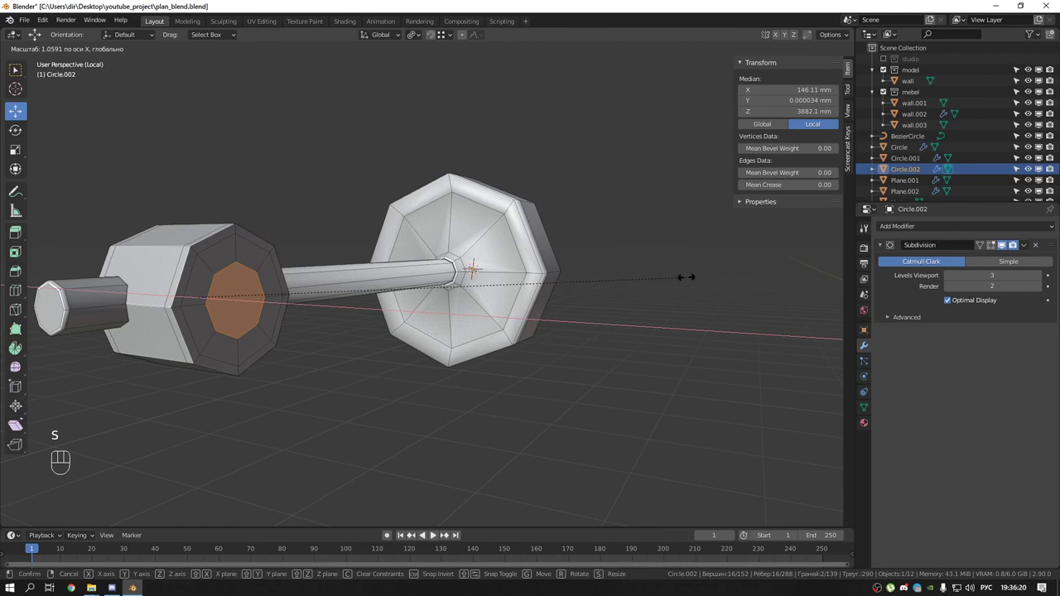
{"action": "left_click_drag", "start_coordinate": [420, 50], "coordinate": [431, 87]}
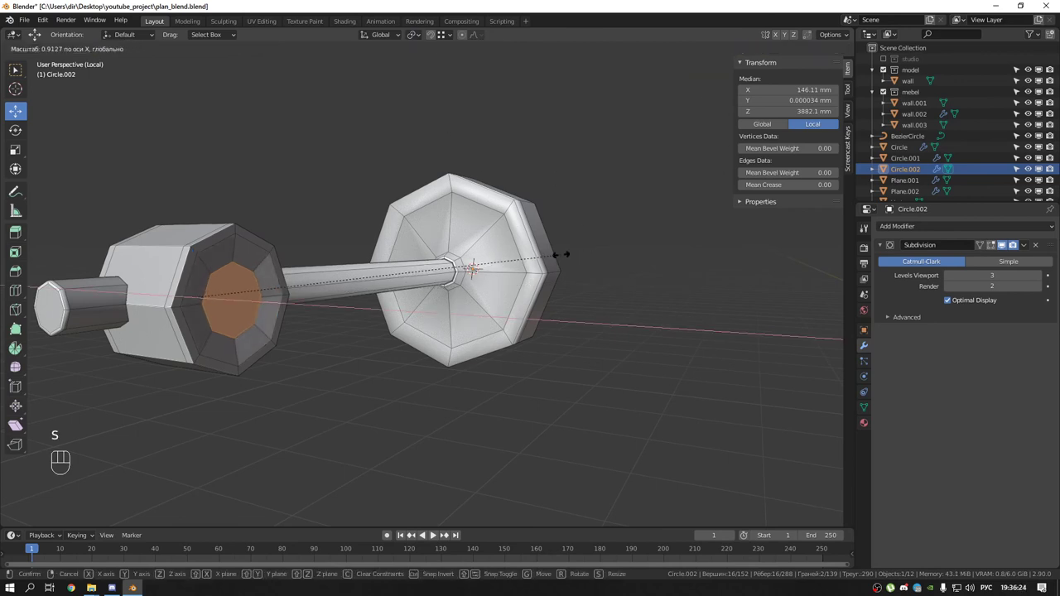
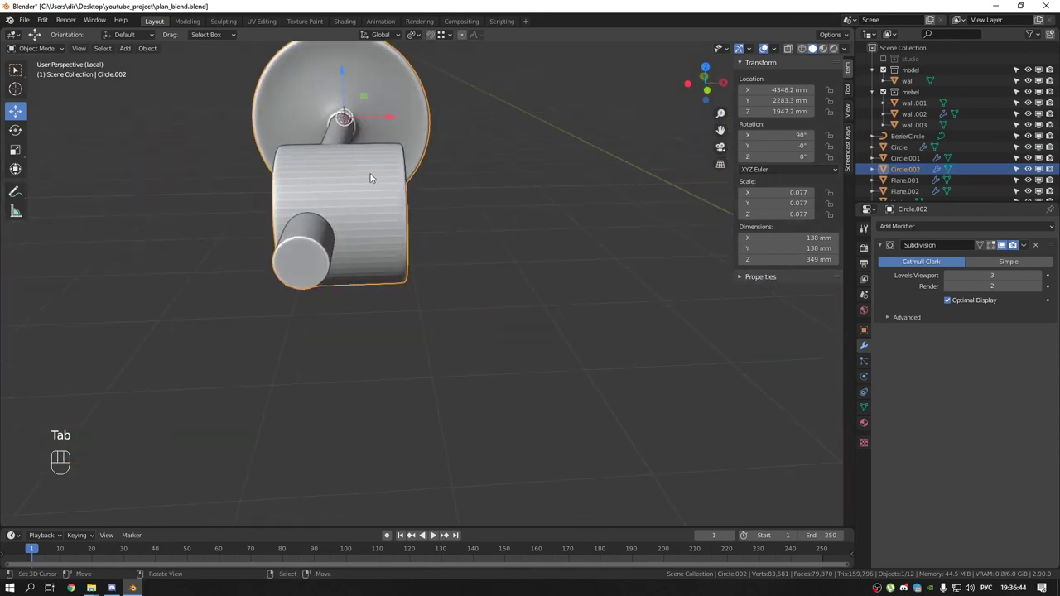
Add a loop around the joint block, bevel it into a narrow band and push it inward as a groove
{"action": "key", "text": "ctrl+Tab"}
{"action": "key", "text": "ctrl+r"}
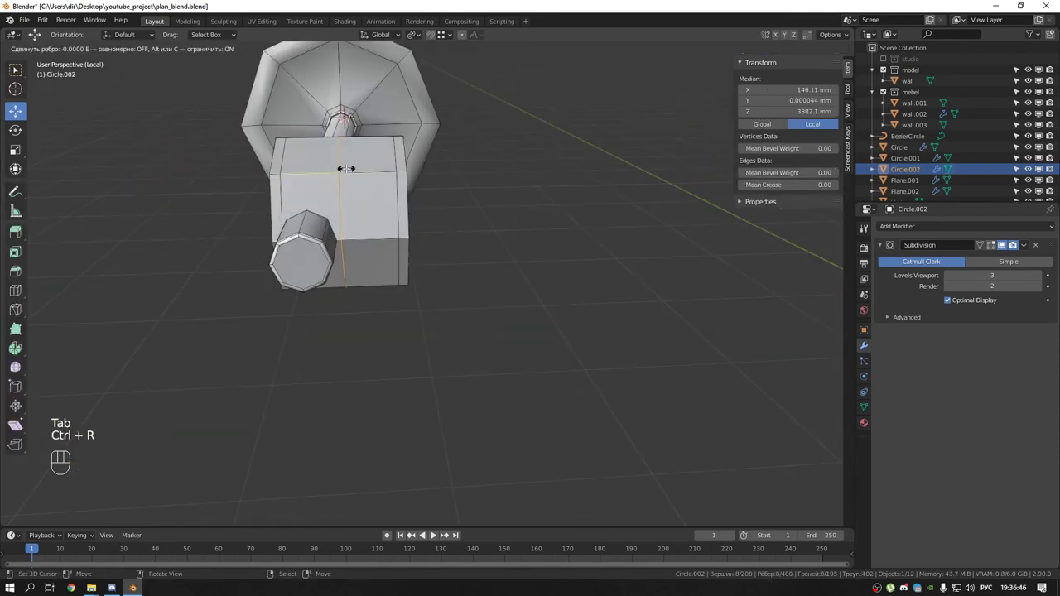
{"action": "key", "text": "ctrl+b"}
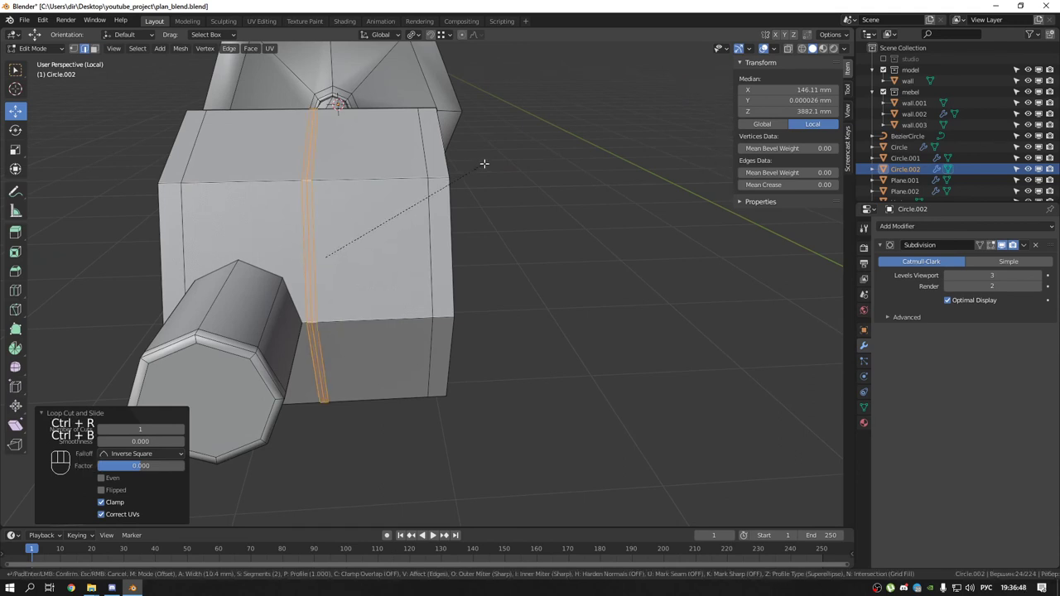
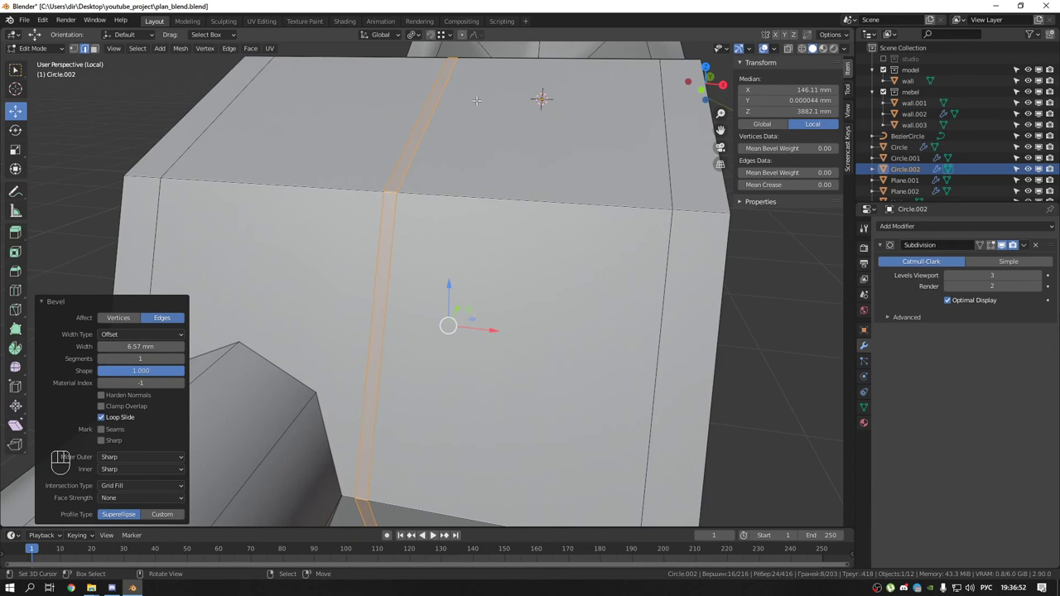
{"action": "key", "text": "alt+s"}
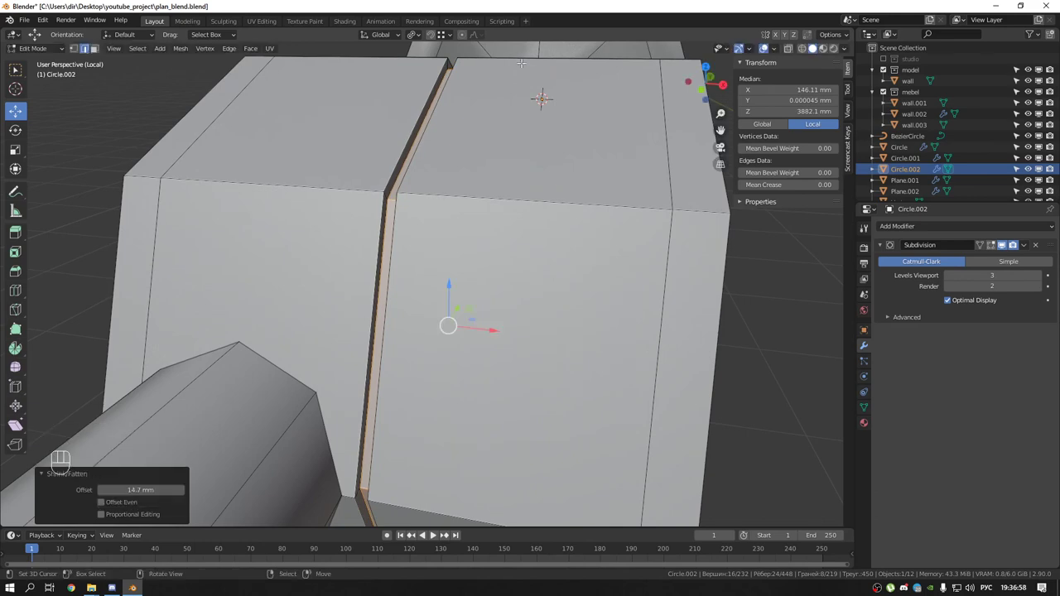
Add extra edge loops beside the groove to tighten it, then leave Edit Mode
{"action": "key", "text": "Tab"}
{"action": "left_click_drag", "start_coordinate": [452, 138], "coordinate": [457, 138]}
{"action": "key", "text": "Tab"}
{"action": "key", "text": "ctrl+r"}
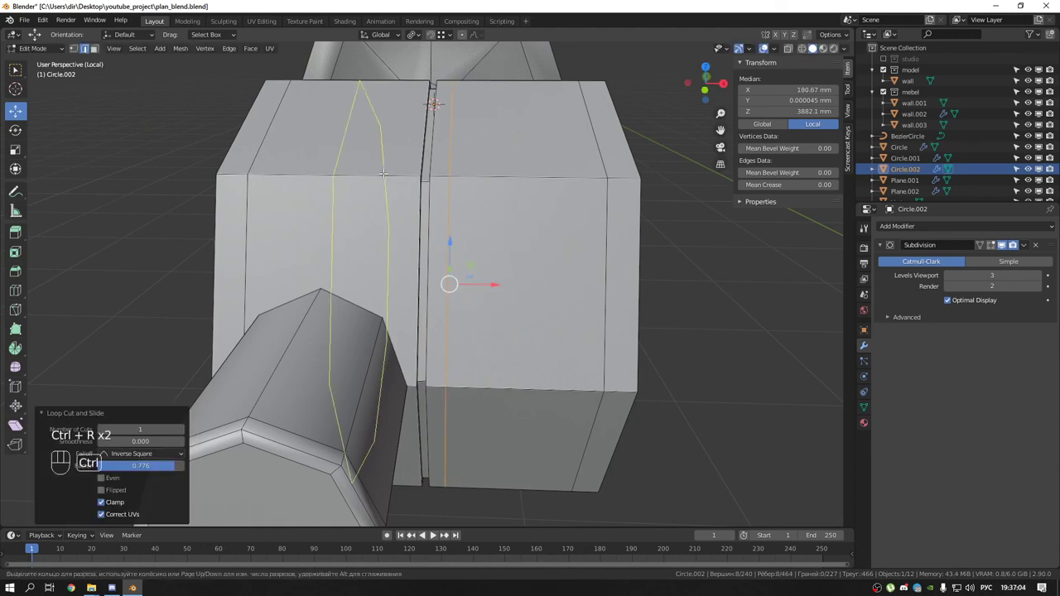
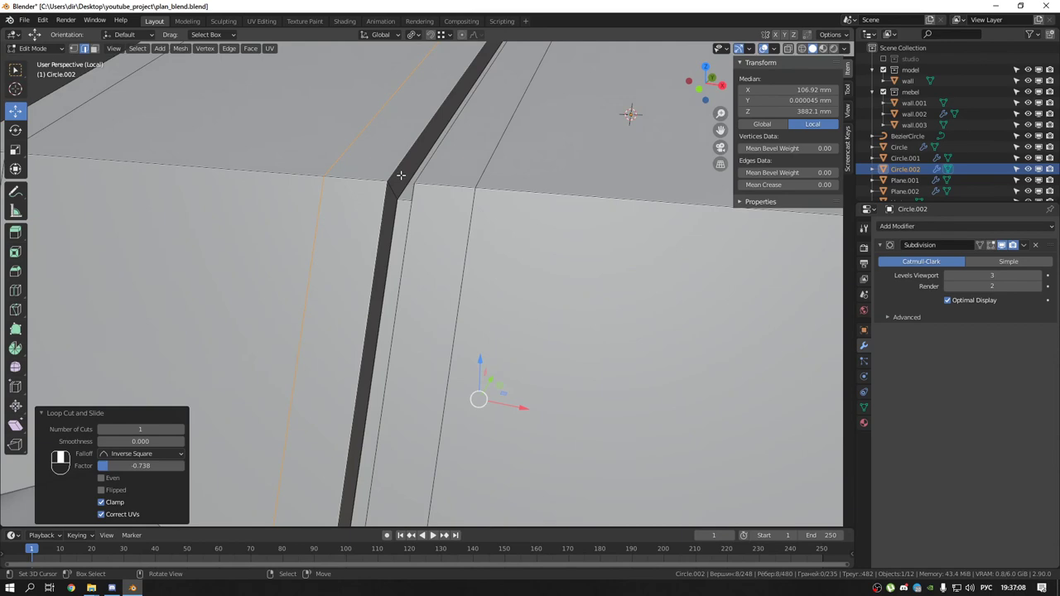
{"action": "key", "text": "ctrl+r"}
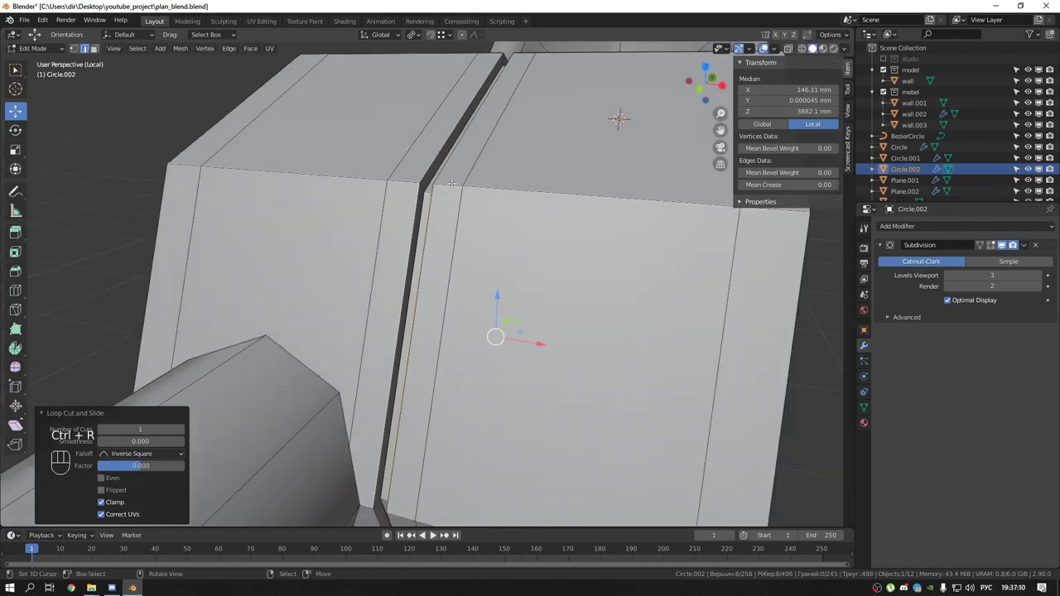
{"action": "key", "text": "Tab"}
Orbit the view to inspect the grooved joint on the smoothed lamp
{"action": "left_click_drag", "start_coordinate": [458, 183], "coordinate": [491, 169]}
{"action": "left_click_drag", "start_coordinate": [489, 177], "coordinate": [614, 167]}
{"action": "left_click_drag", "start_coordinate": [615, 168], "coordinate": [368, 163]}
{"action": "left_click_drag", "start_coordinate": [442, 176], "coordinate": [381, 207]}
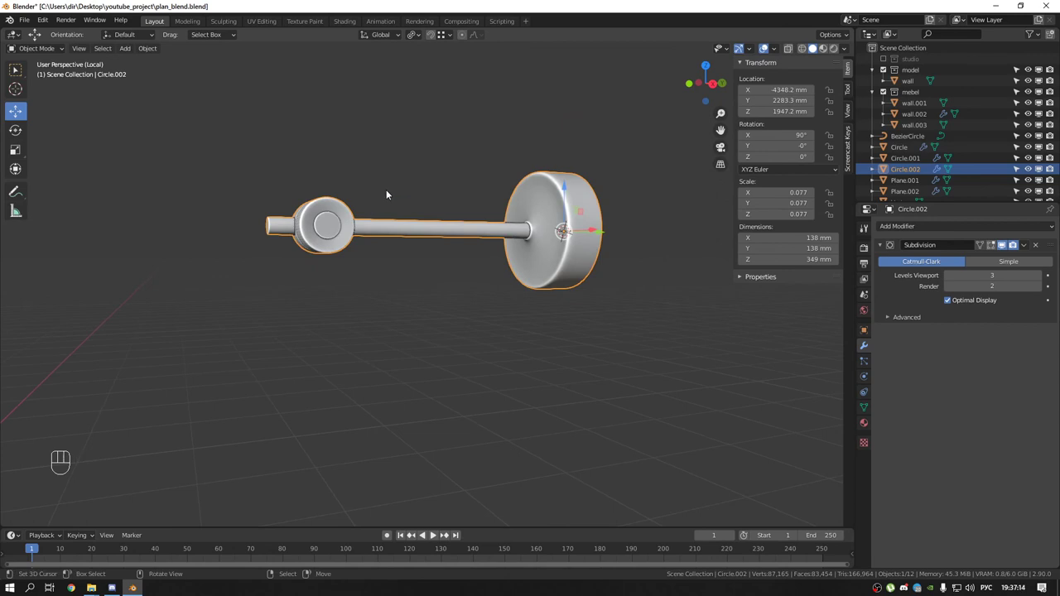
In side view, duplicate the arm and disc and rotate the copy upright into a vertical rod
{"action": "key", "text": "KP_1"}
{"action": "key", "text": "KP_3"}
{"action": "key", "text": "Tab"}
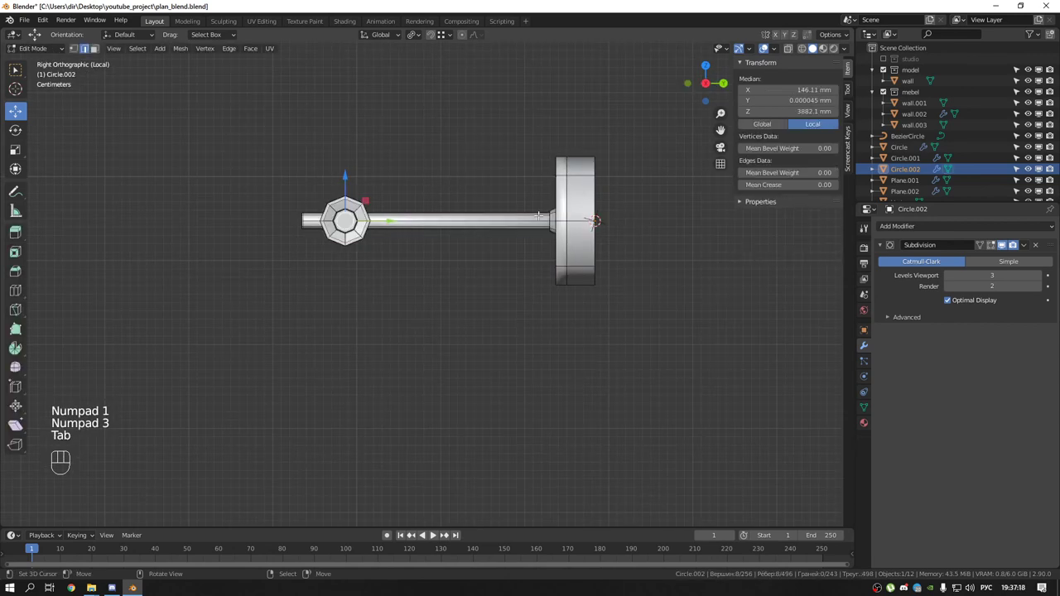
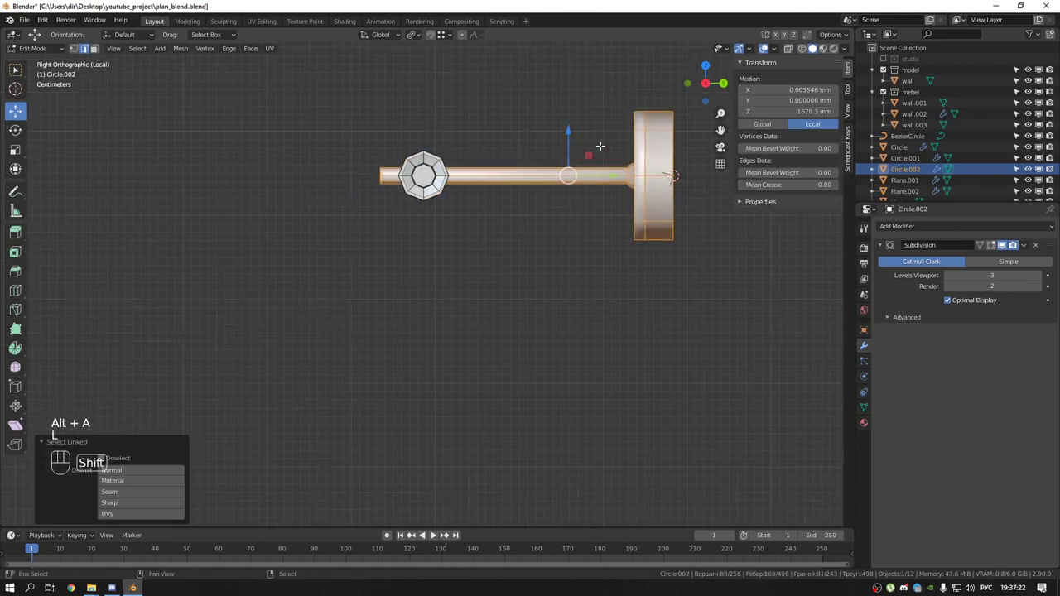
{"action": "key", "text": "shift+d"}
{"action": "key", "text": "r"}
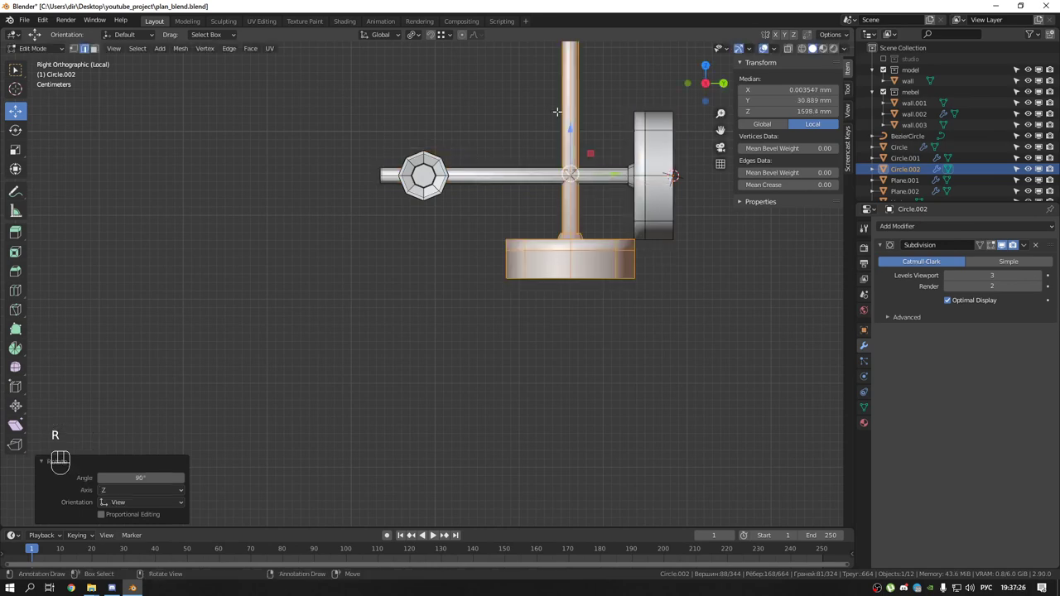
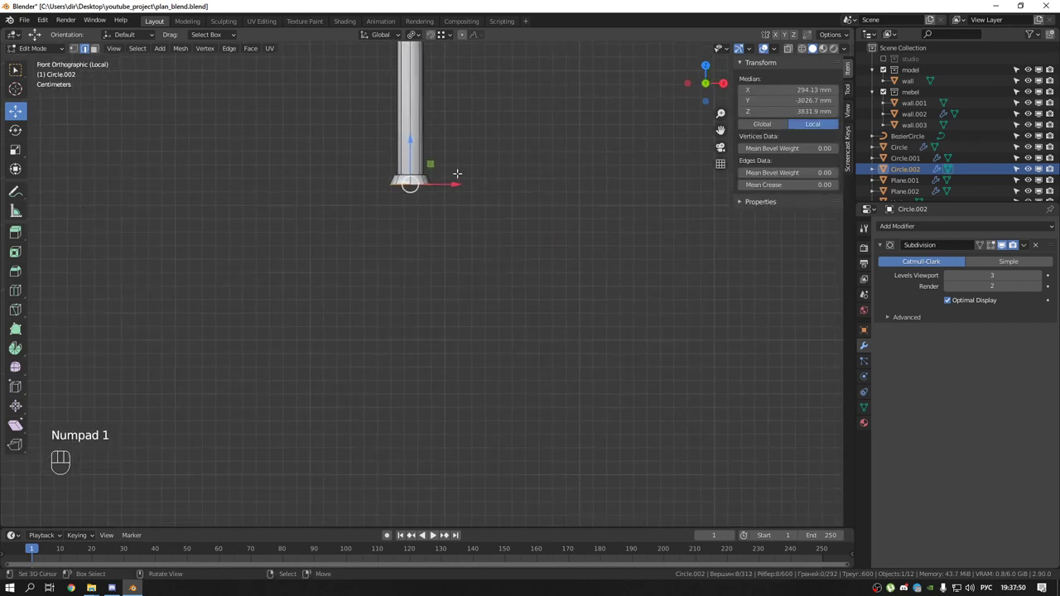
Extrude the rod's bottom ring into a bell shade and scale the rod and arm thinner
{"action": "key", "text": "e"}
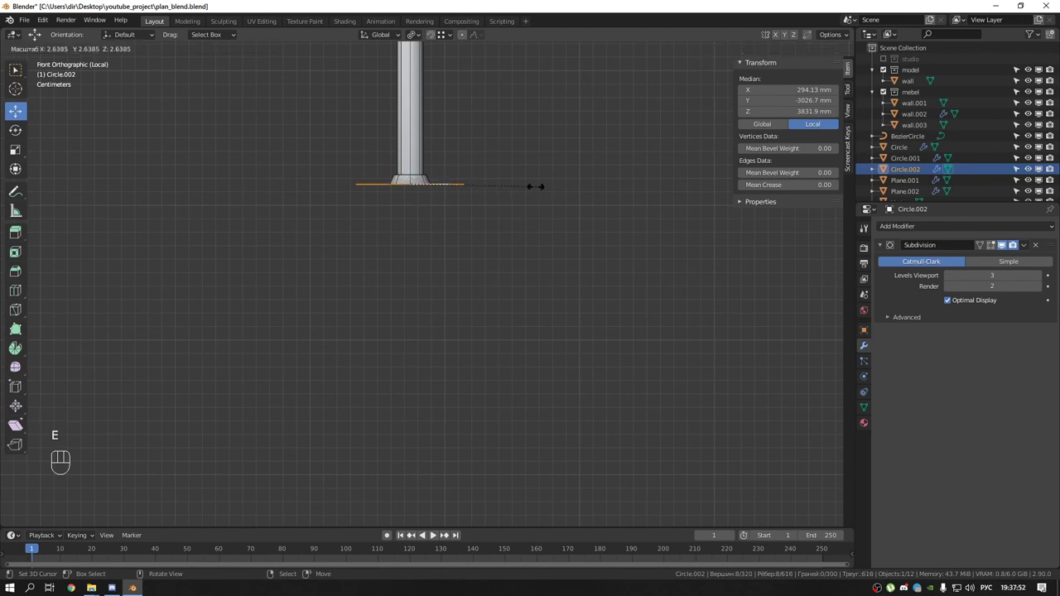
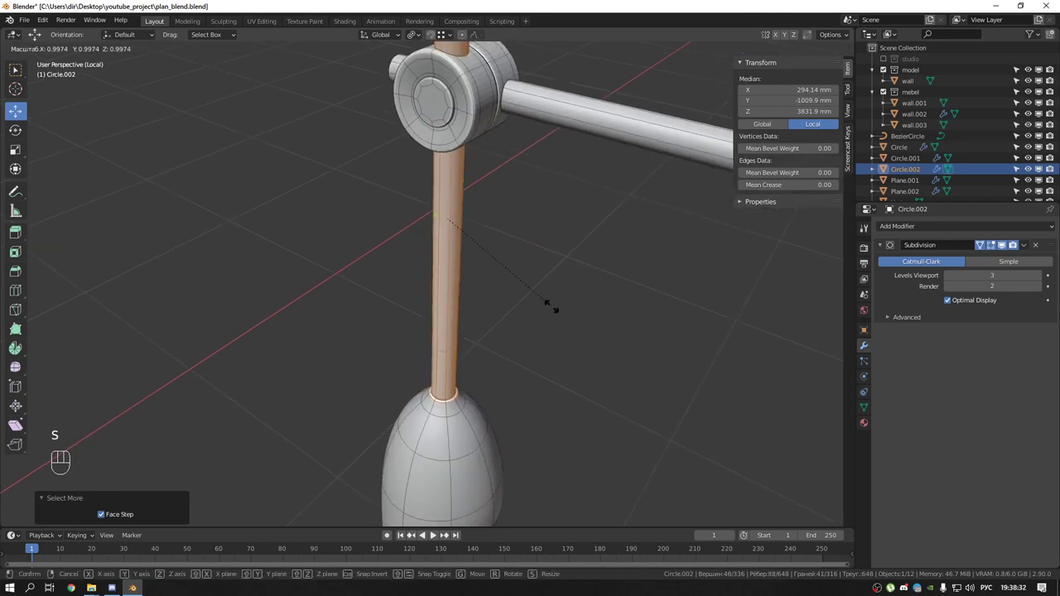
{"action": "key", "text": "shift+s"}
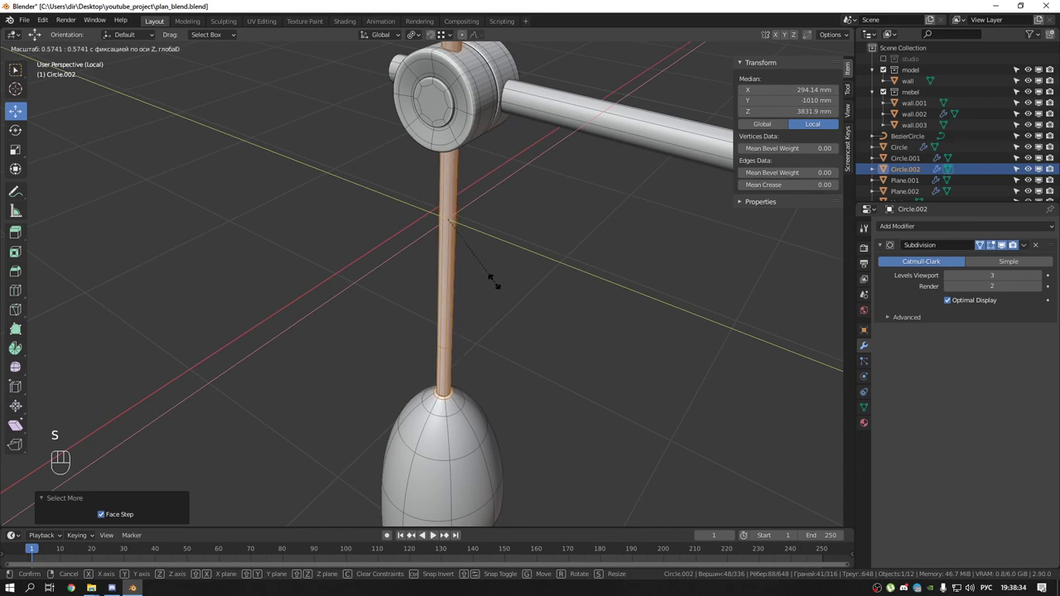
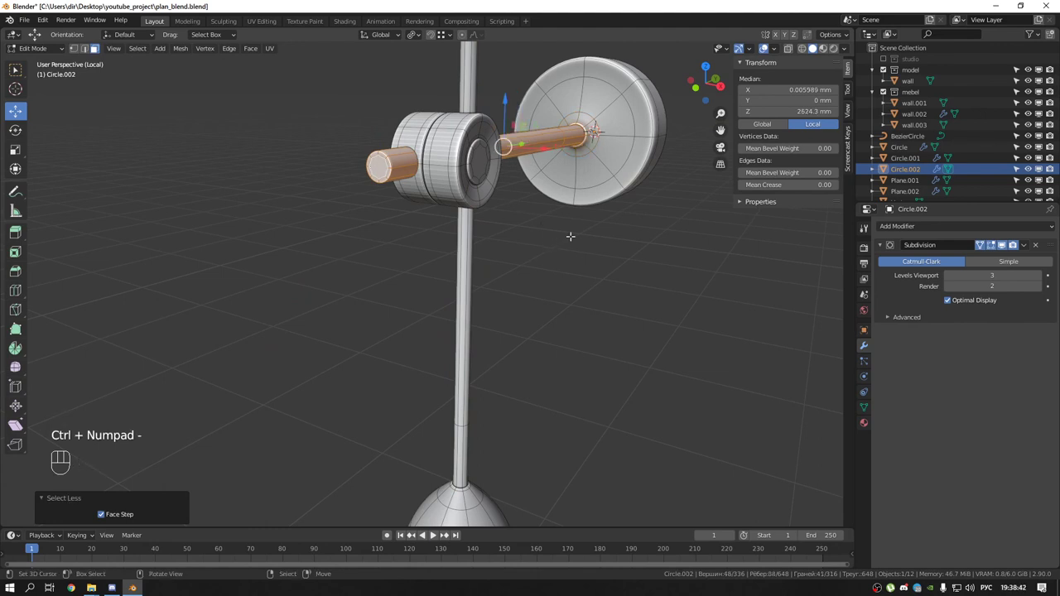
{"action": "key", "text": "s"}
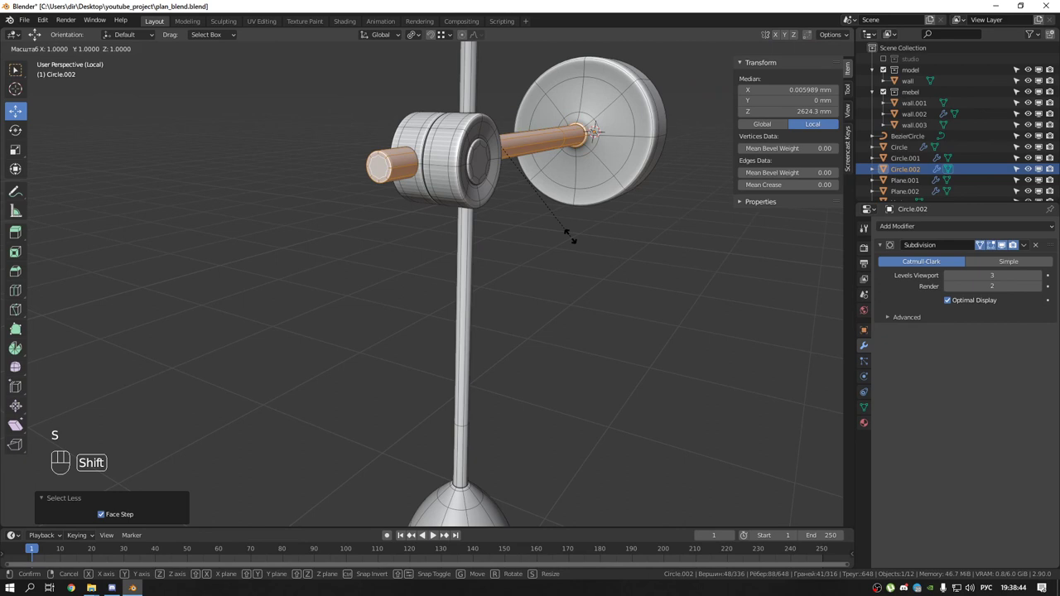
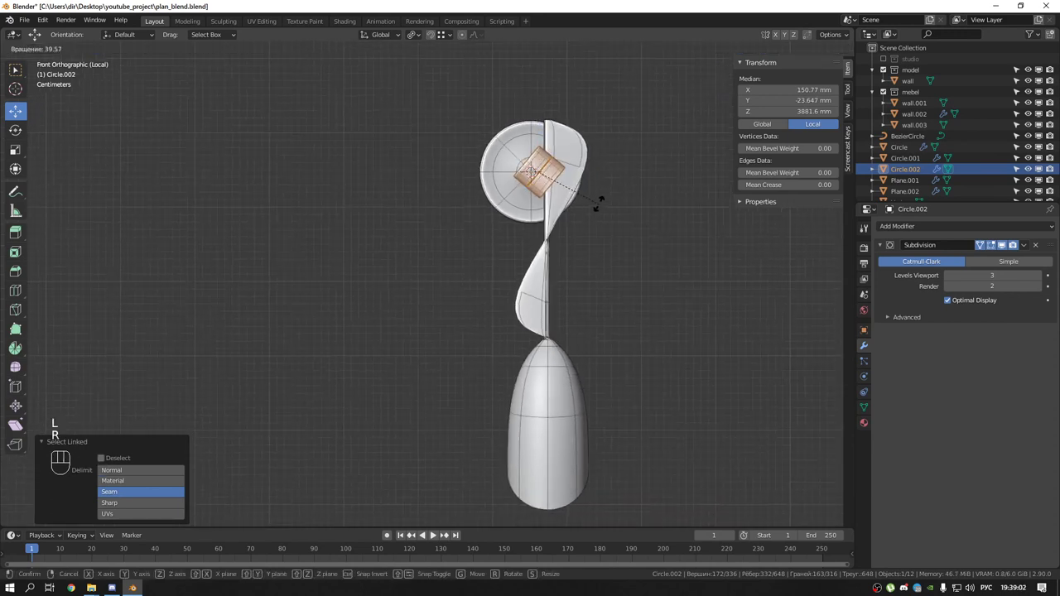
Rotate the rod and shade about 25° and slide them back onto the joint, returning to the whole lamp
{"action": "key", "text": "alt+a"}
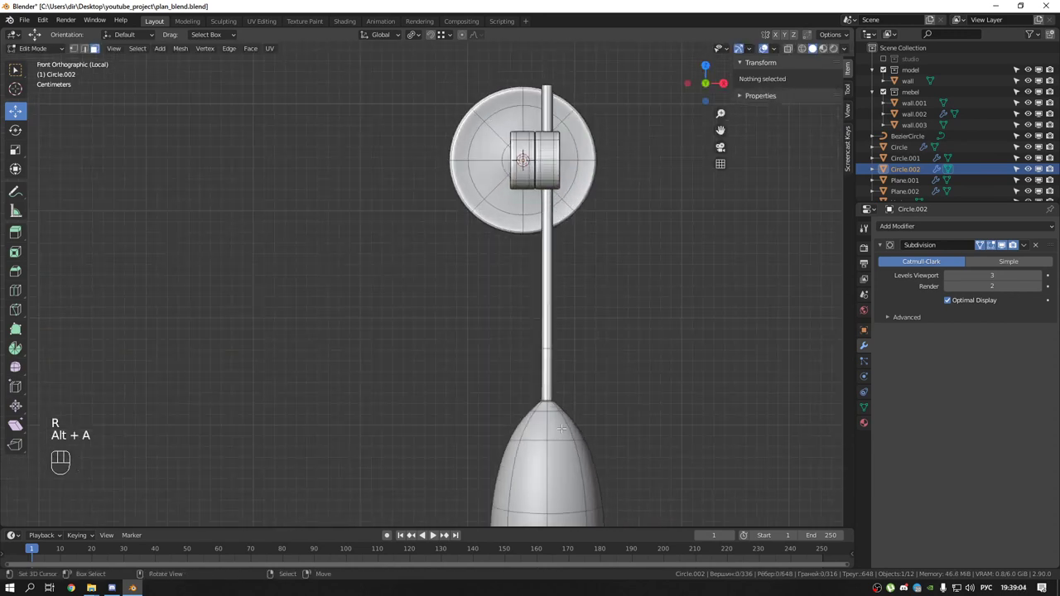
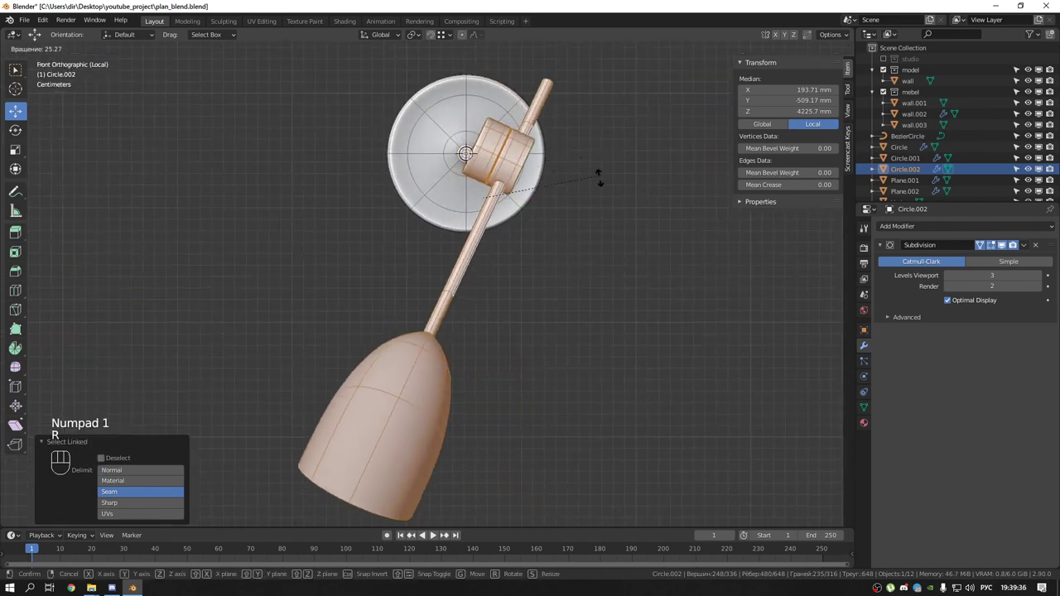
{"action": "key", "text": "g"}
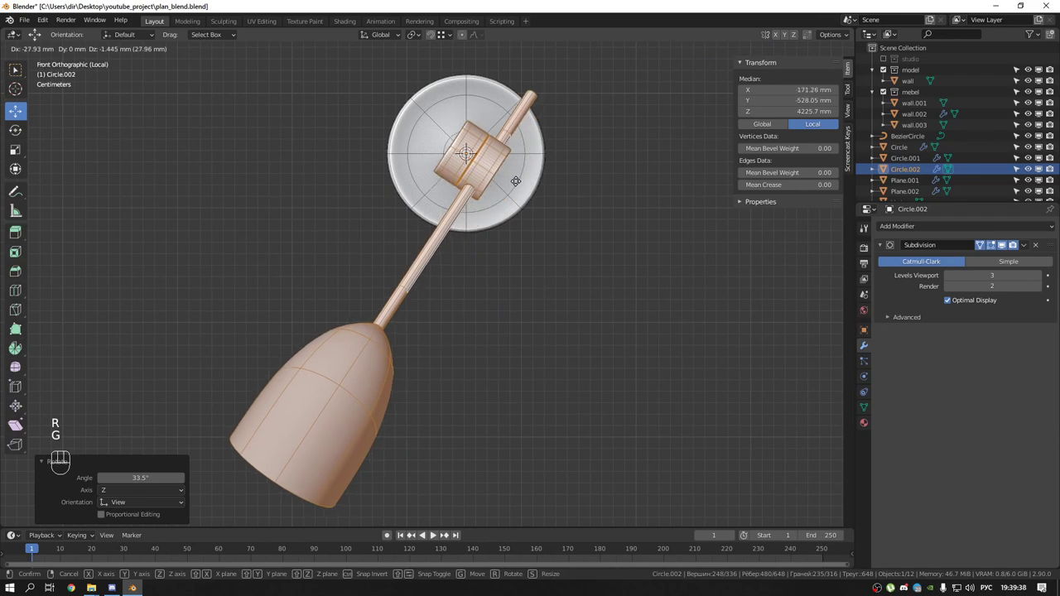
{"action": "key", "text": "Tab"}
{"action": "left_click_drag", "start_coordinate": [477, 167], "coordinate": [390, 159]}
{"action": "left_click", "coordinate": [390, 160]}
{"action": "left_click_drag", "start_coordinate": [460, 198], "coordinate": [526, 220]}
{"action": "key", "text": "KP_Divide"}
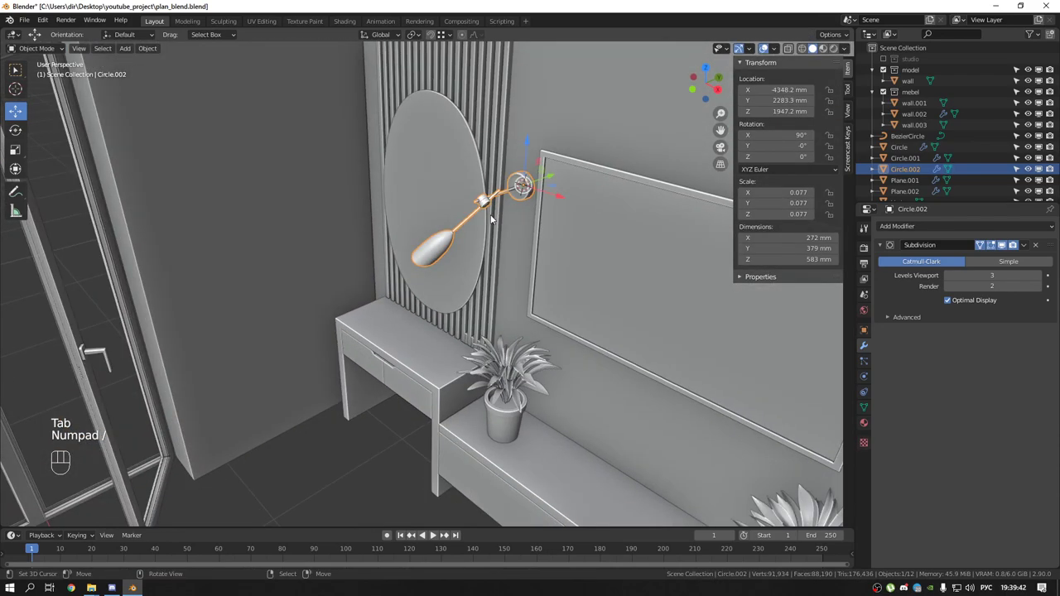
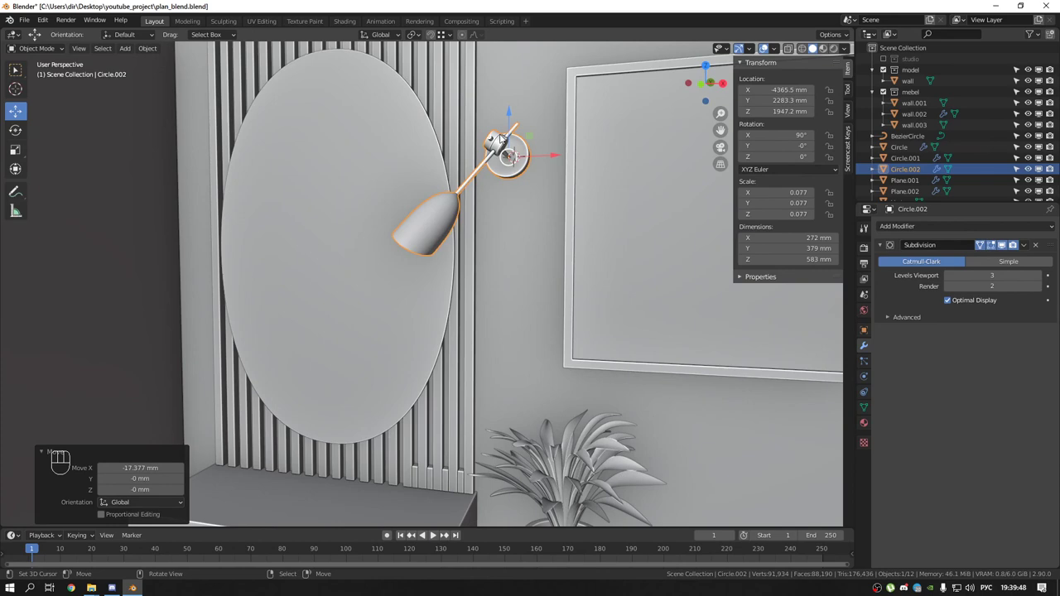
Orbit and zoom around the lamp to check its placement above the cabinet
{"action": "left_click_drag", "start_coordinate": [516, 238], "coordinate": [476, 243]}
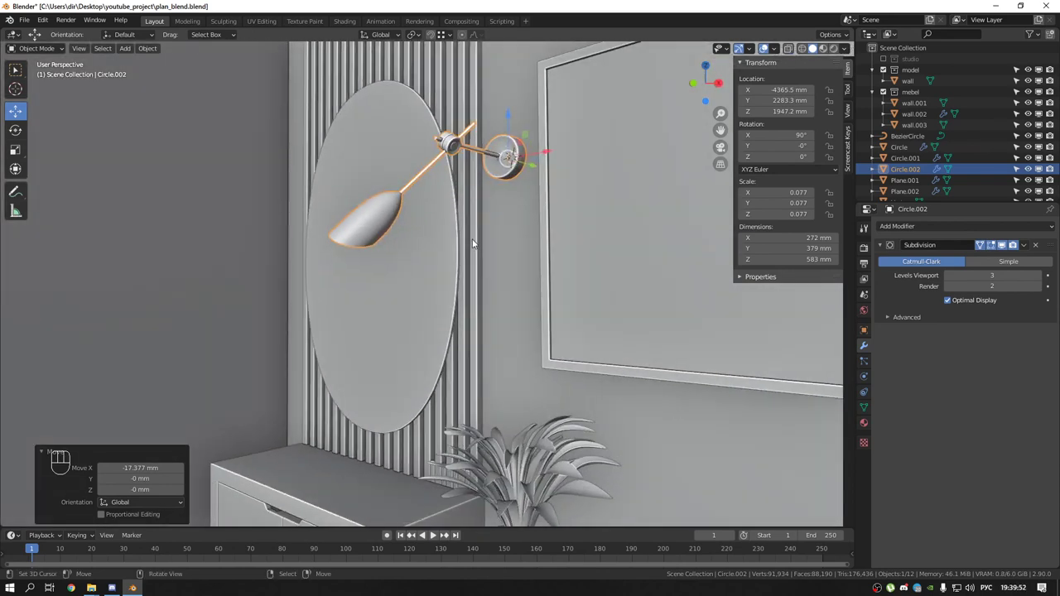
{"action": "left_click_drag", "start_coordinate": [476, 246], "coordinate": [443, 221]}
{"action": "left_click_drag", "start_coordinate": [436, 227], "coordinate": [468, 283]}
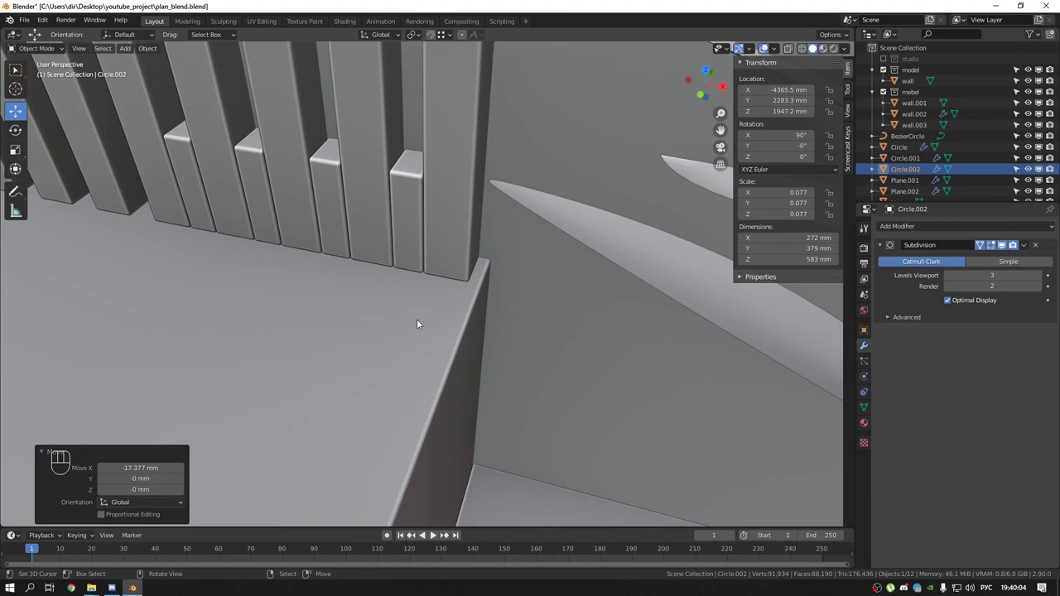
{"action": "left_click_drag", "start_coordinate": [409, 307], "coordinate": [423, 296]}
{"action": "left_click_drag", "start_coordinate": [410, 238], "coordinate": [383, 289]}
{"action": "middle_click", "coordinate": [446, 298]}
{"action": "left_click_drag", "start_coordinate": [459, 316], "coordinate": [470, 325]}
{"action": "left_click_drag", "start_coordinate": [500, 315], "coordinate": [517, 277]}
{"action": "left_click_drag", "start_coordinate": [537, 298], "coordinate": [555, 296]}
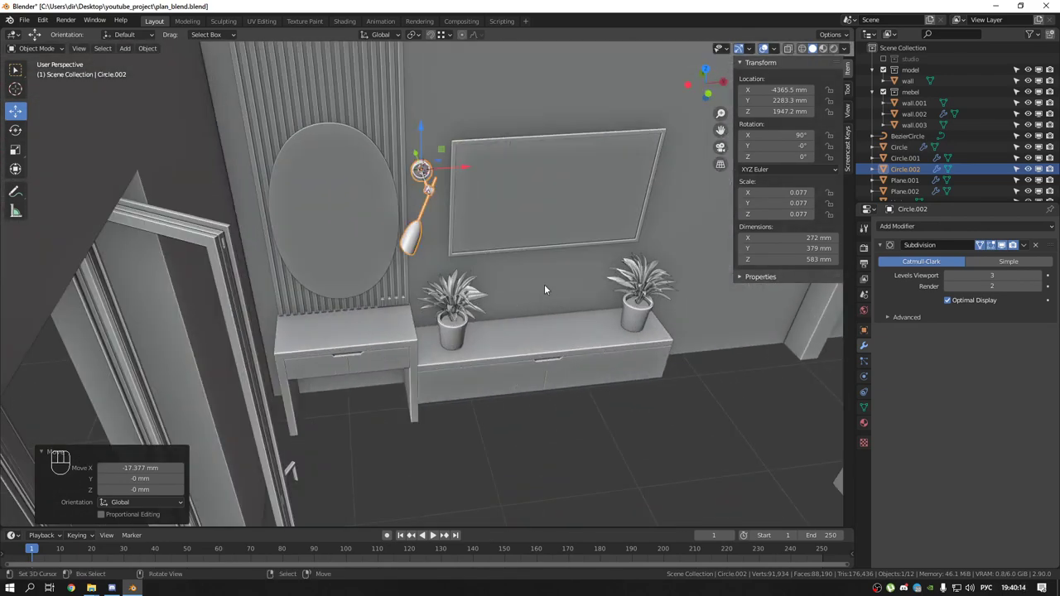
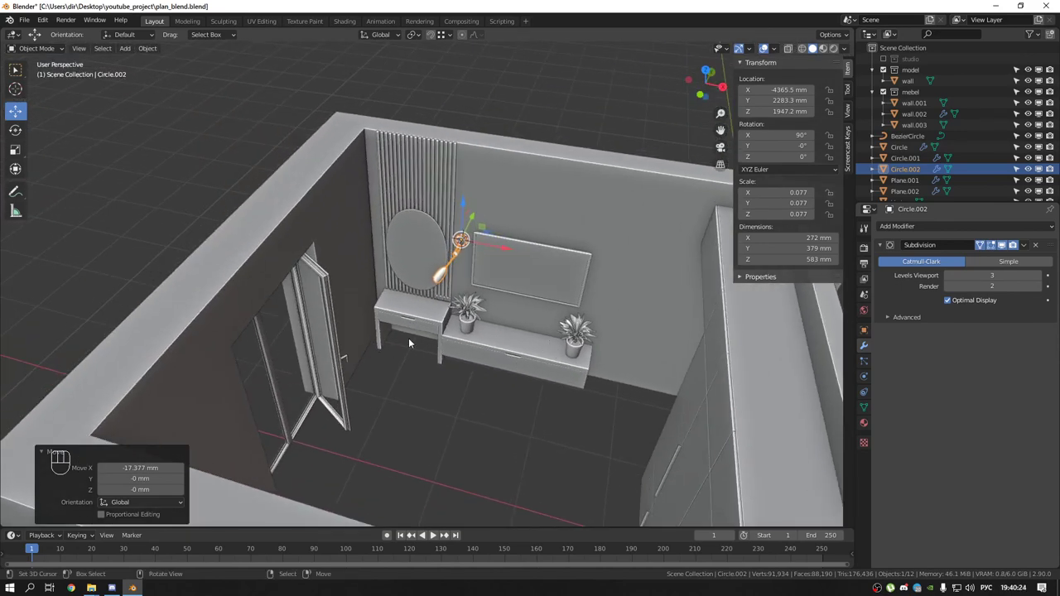
Orbit over the whole room from above and outside to view the other walls
{"action": "left_click_drag", "start_coordinate": [357, 394], "coordinate": [543, 364]}
{"action": "left_click_drag", "start_coordinate": [456, 244], "coordinate": [375, 243]}
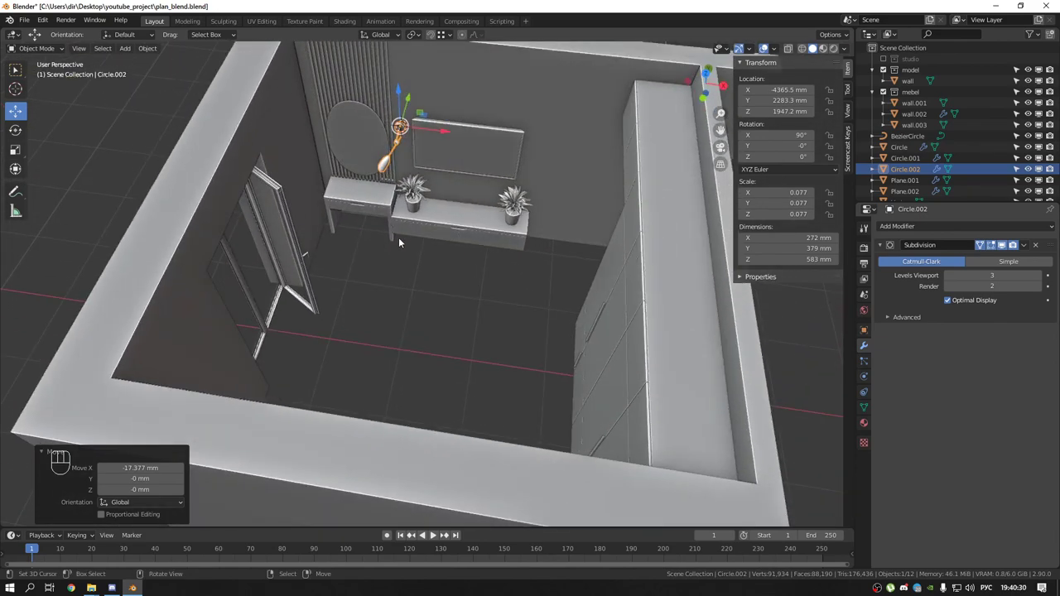
{"action": "left_click_drag", "start_coordinate": [429, 275], "coordinate": [462, 257]}
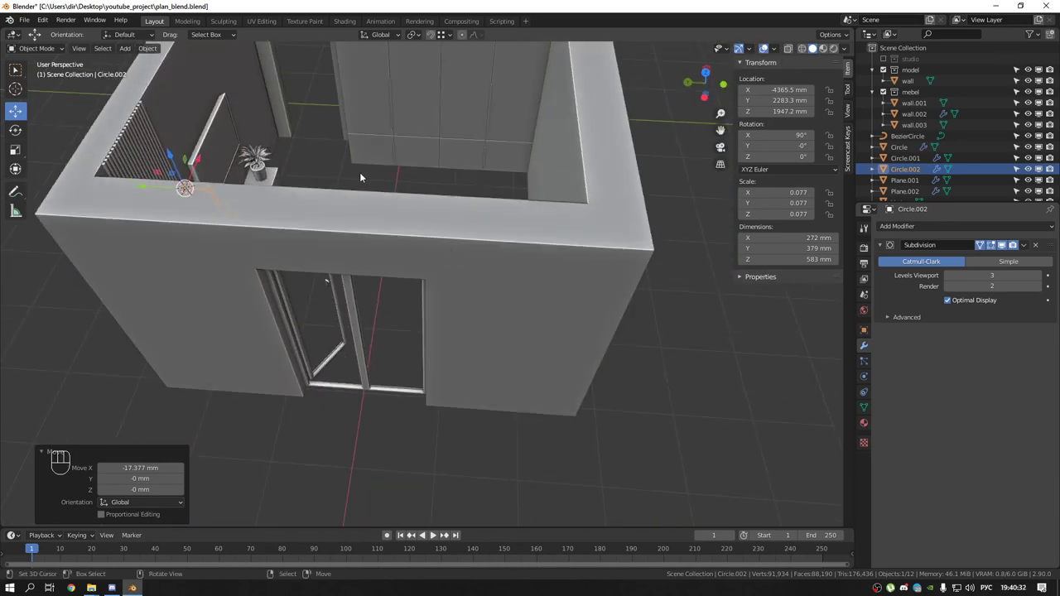
{"action": "left_click_drag", "start_coordinate": [417, 329], "coordinate": [459, 382]}
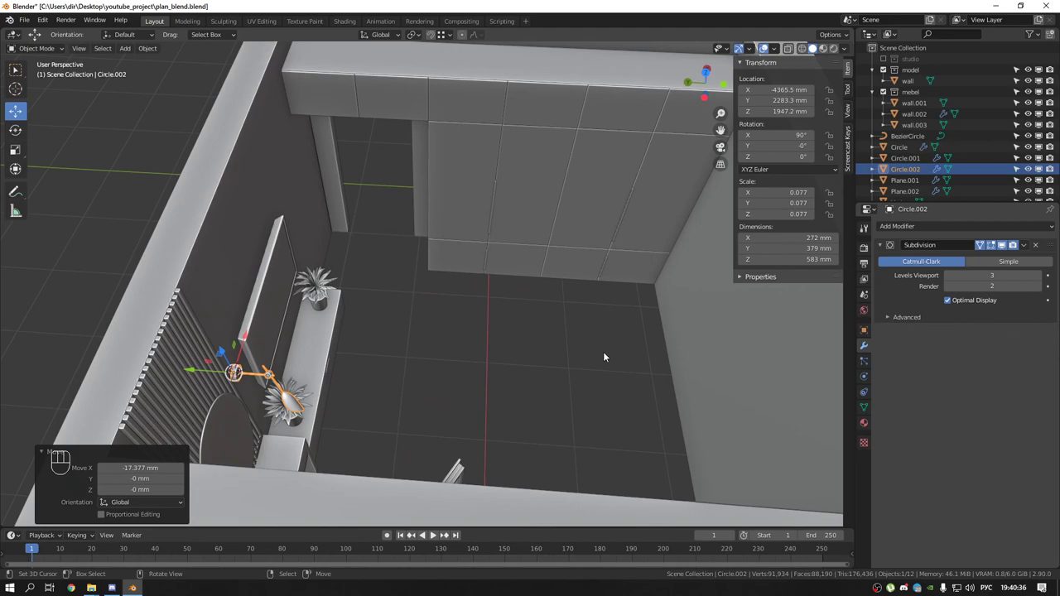
{"action": "left_click_drag", "start_coordinate": [635, 378], "coordinate": [659, 287]}
{"action": "left_click_drag", "start_coordinate": [537, 289], "coordinate": [531, 209]}
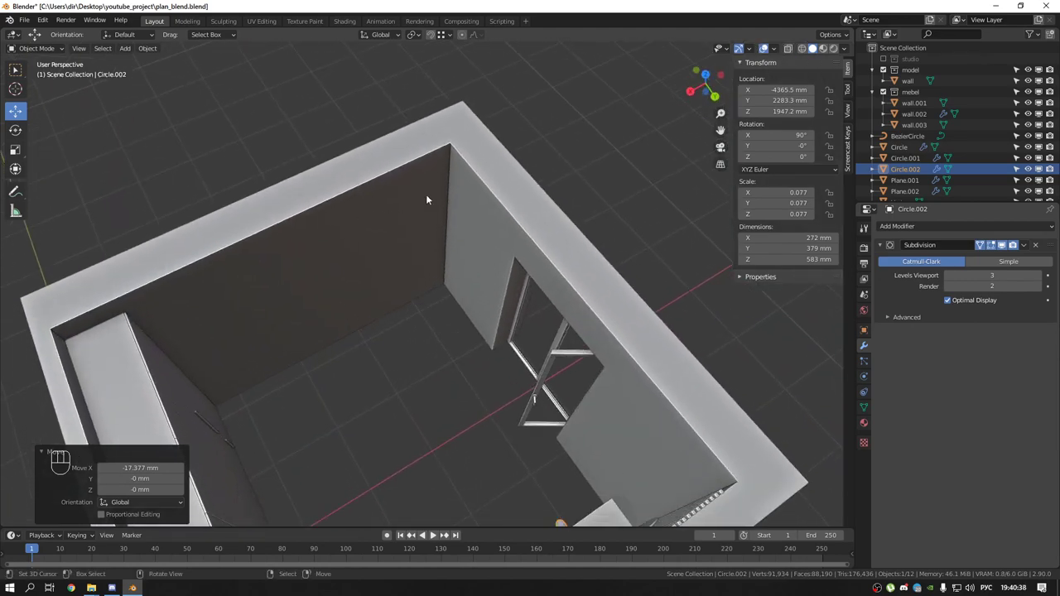
{"action": "left_click_drag", "start_coordinate": [525, 167], "coordinate": [644, 178]}
{"action": "left_click_drag", "start_coordinate": [569, 219], "coordinate": [426, 326]}
{"action": "middle_click", "coordinate": [336, 352]}
{"action": "middle_click", "coordinate": [440, 308]}
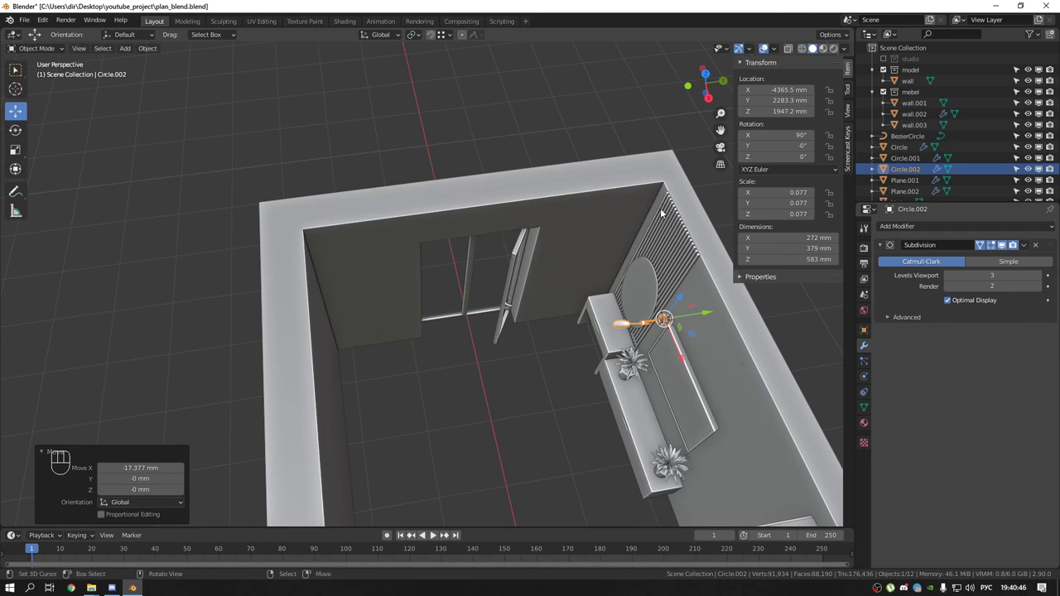
{"action": "middle_click", "coordinate": [322, 249]}
{"action": "left_click", "coordinate": [393, 251]}
Orbit back to frame the room with the lamp in view and save the project
{"action": "left_click_drag", "start_coordinate": [350, 291], "coordinate": [298, 310]}
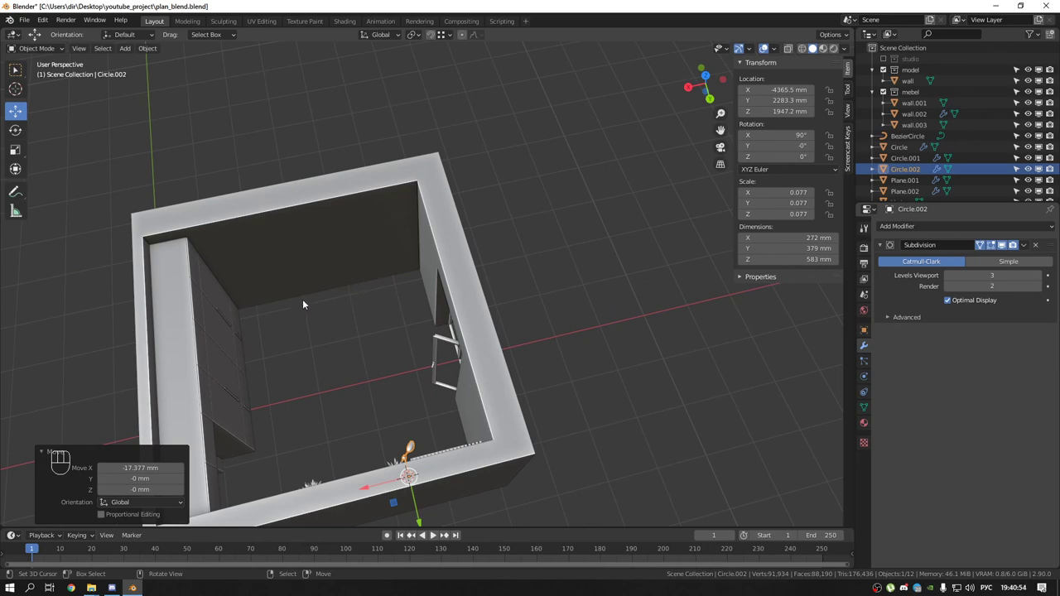
{"action": "left_click_drag", "start_coordinate": [406, 295], "coordinate": [427, 289]}
{"action": "left_click_drag", "start_coordinate": [427, 288], "coordinate": [404, 269]}
{"action": "left_click_drag", "start_coordinate": [404, 269], "coordinate": [377, 265]}
{"action": "middle_click", "coordinate": [377, 264]}
{"action": "middle_click", "coordinate": [379, 248]}
{"action": "left_click_drag", "start_coordinate": [364, 249], "coordinate": [564, 229]}
{"action": "middle_click", "coordinate": [427, 289]}
{"action": "left_click_drag", "start_coordinate": [483, 289], "coordinate": [454, 292]}
{"action": "middle_click", "coordinate": [616, 315]}
{"action": "key", "text": "ctrl+s"}
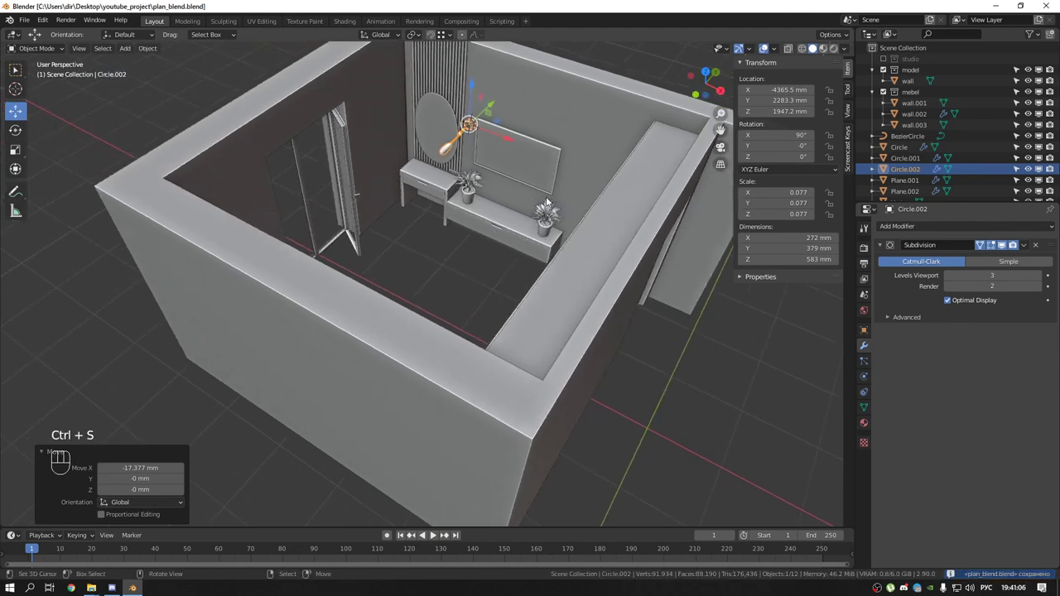